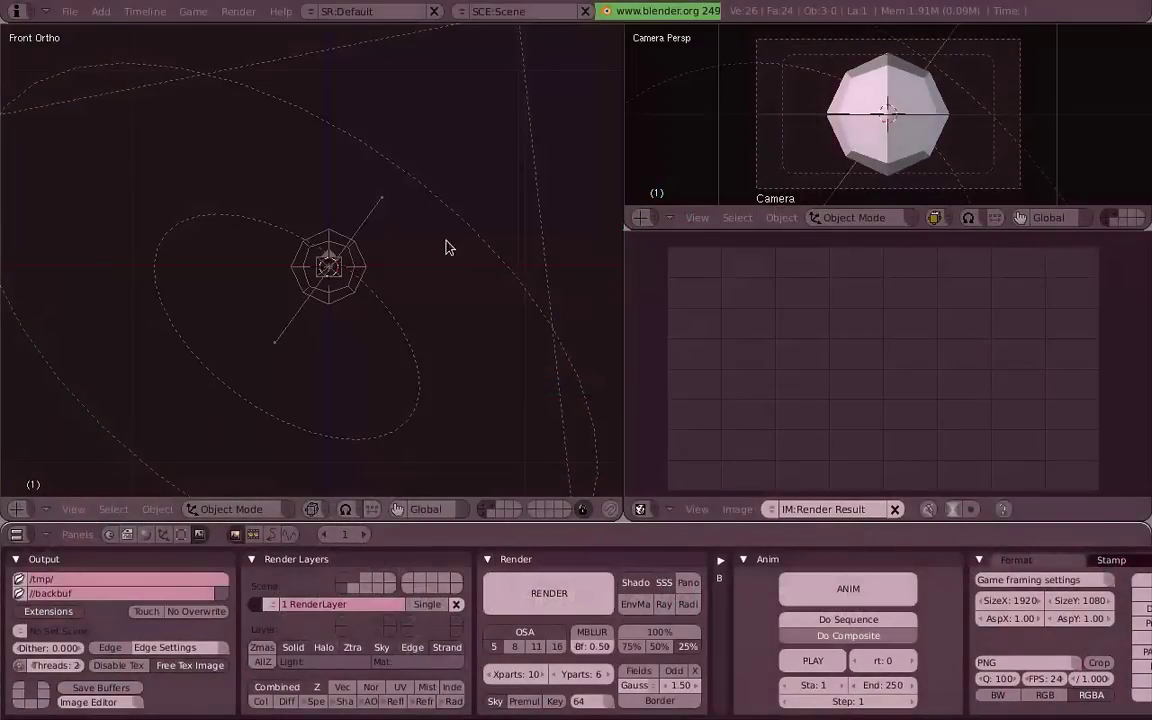
Step: Select every object, camera and lamp in the scene and delete them, leaving an empty grid
{"action": "middle_click", "coordinate": [444, 252]}
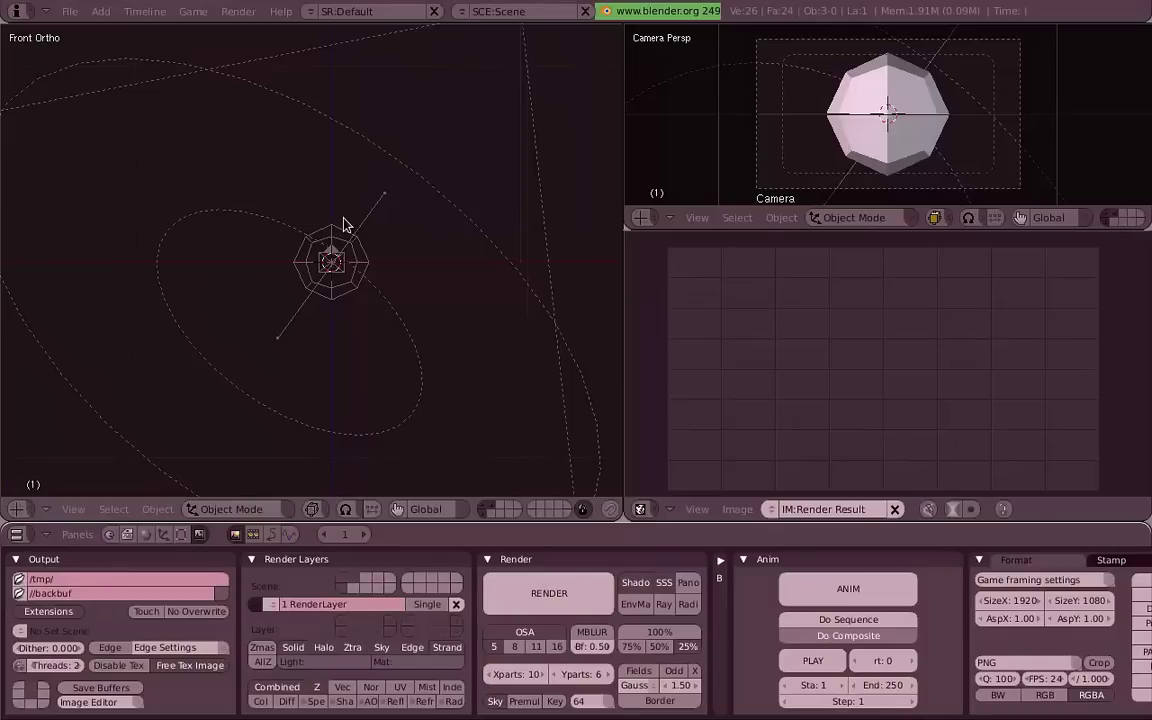
{"action": "key", "text": "a"}
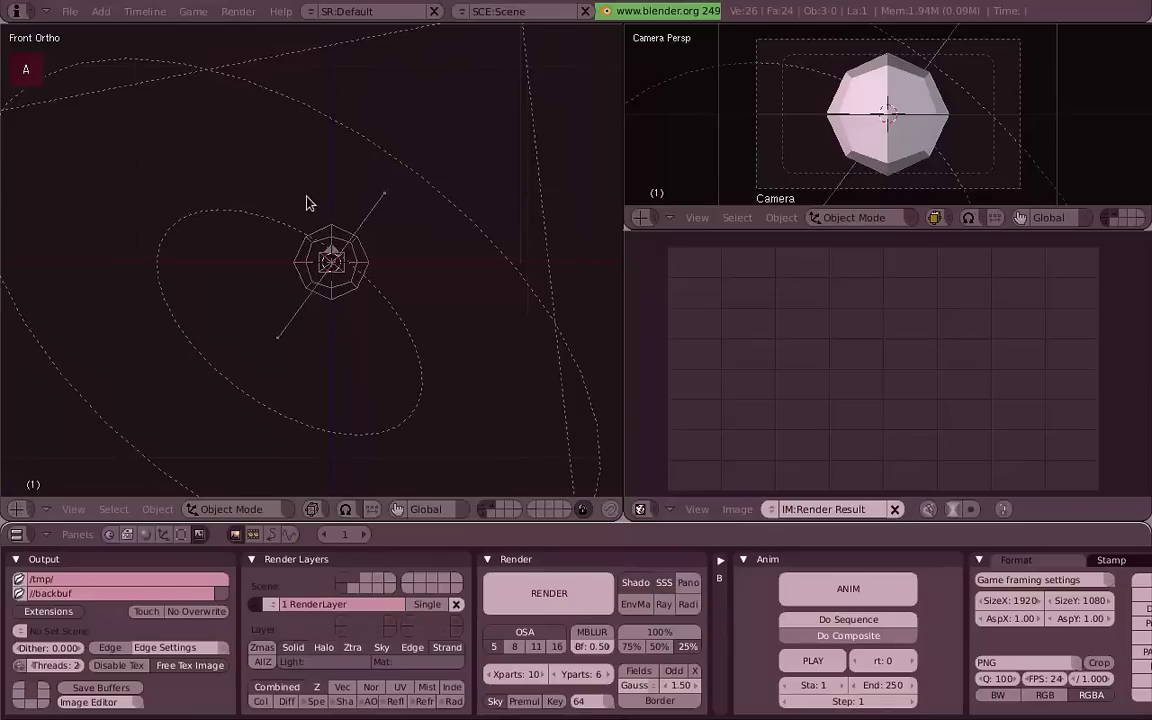
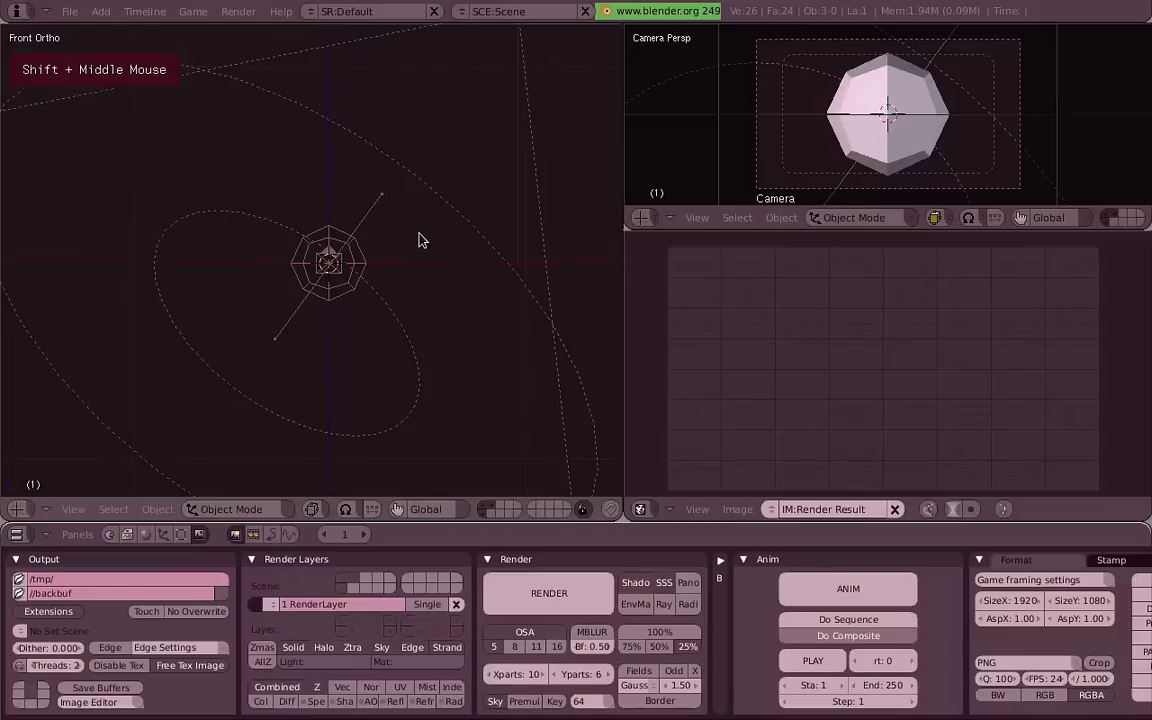
{"action": "middle_click", "coordinate": [650, 235]}
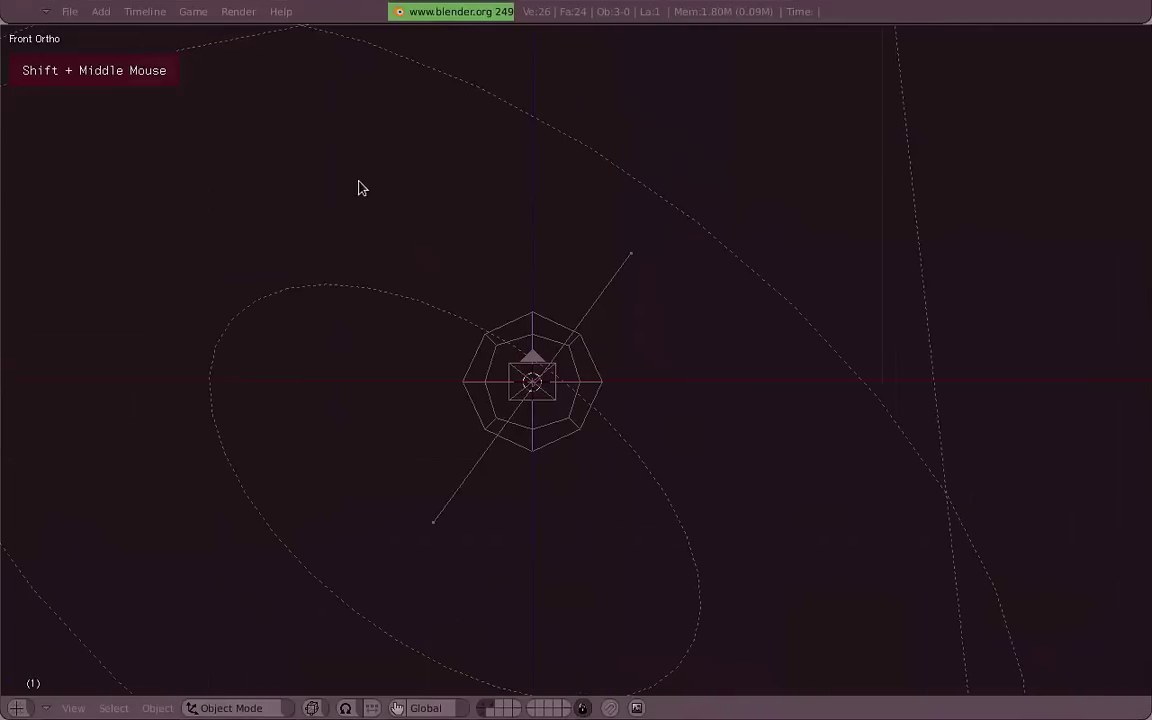
{"action": "key", "text": "a"}
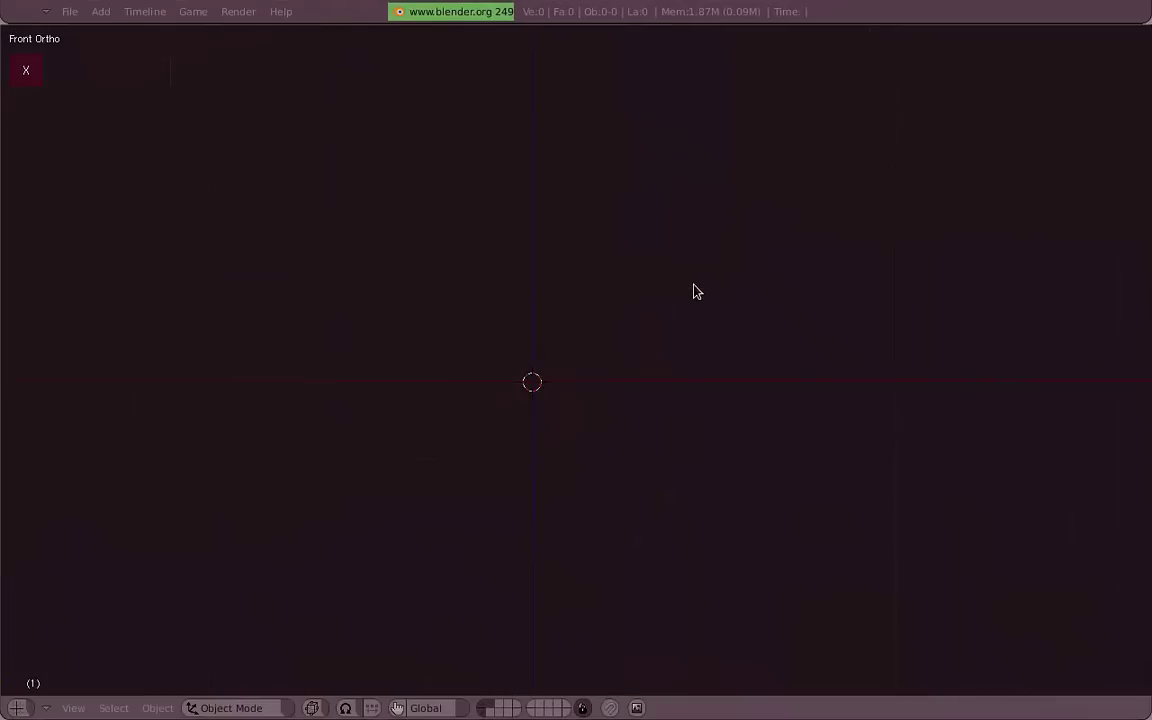
{"action": "key", "text": "KP_7"}
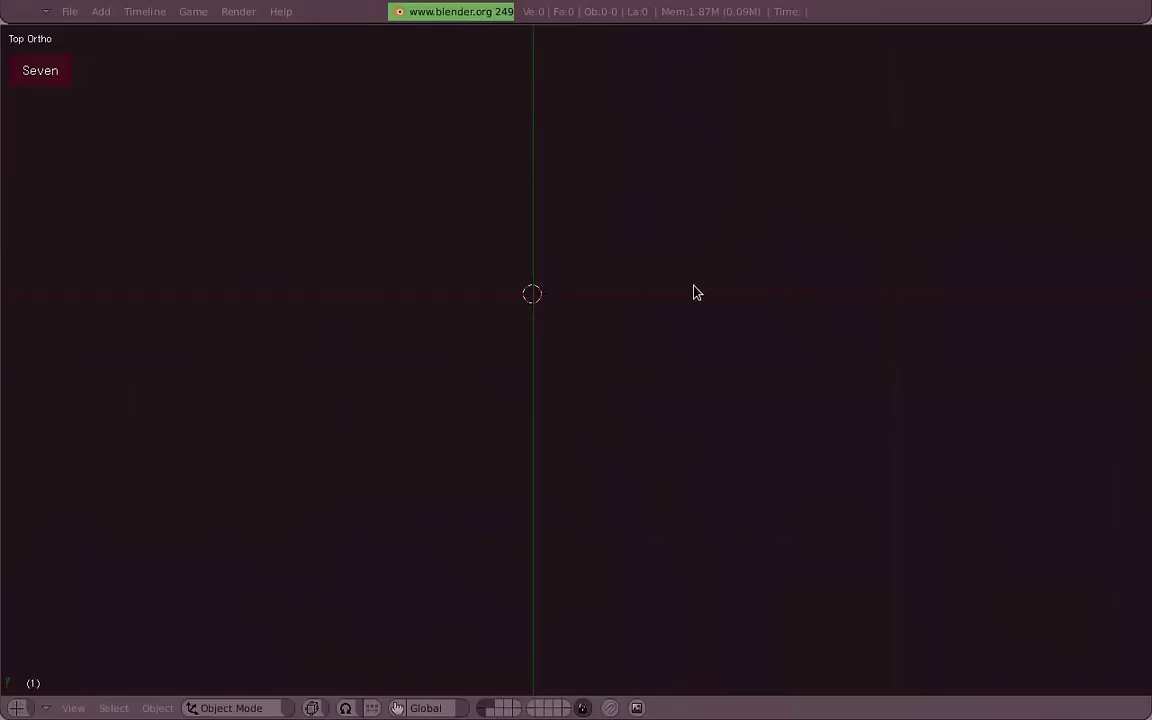
Step: Recentre the empty 3D view and settle on a straight-down top view
{"action": "middle_click", "coordinate": [706, 243]}
{"action": "key", "text": "c"}
{"action": "middle_click", "coordinate": [779, 256]}
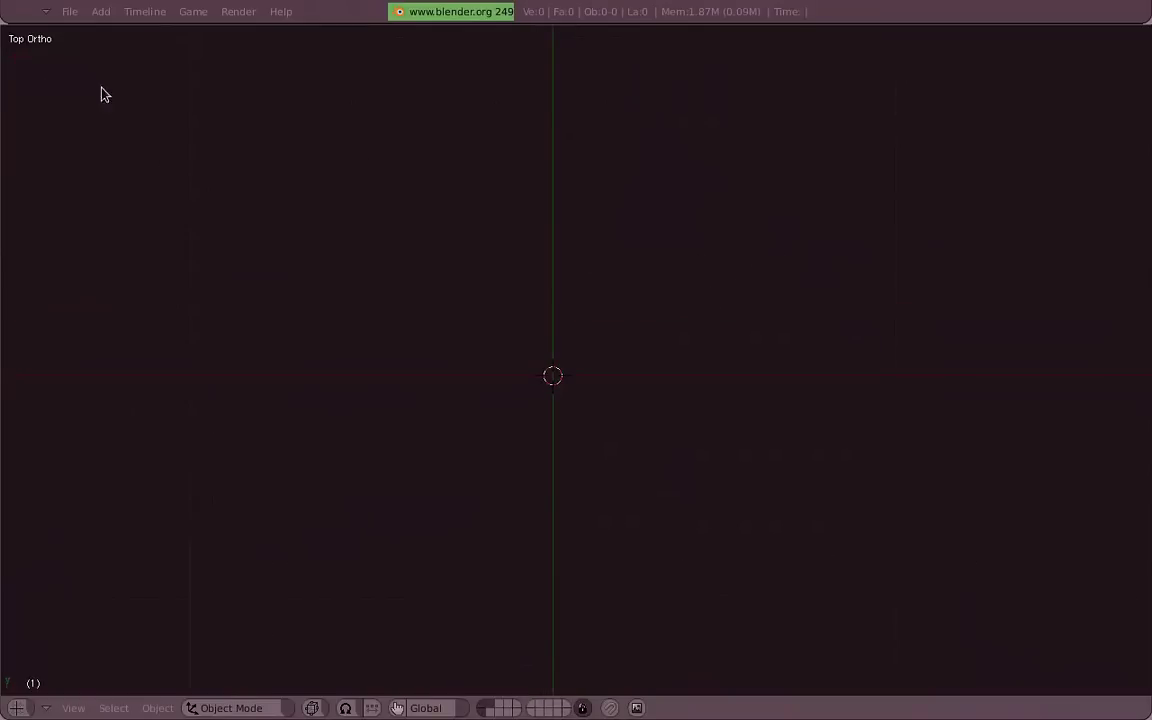
{"action": "middle_click", "coordinate": [129, 95]}
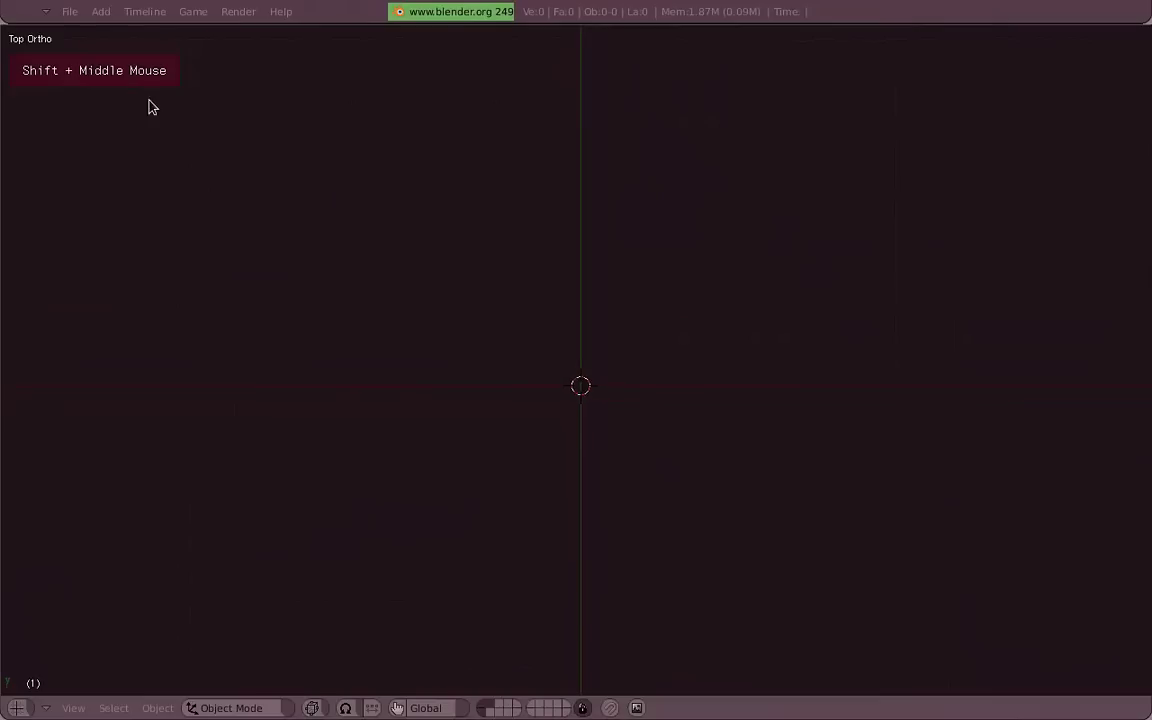
{"action": "middle_click", "coordinate": [449, 206]}
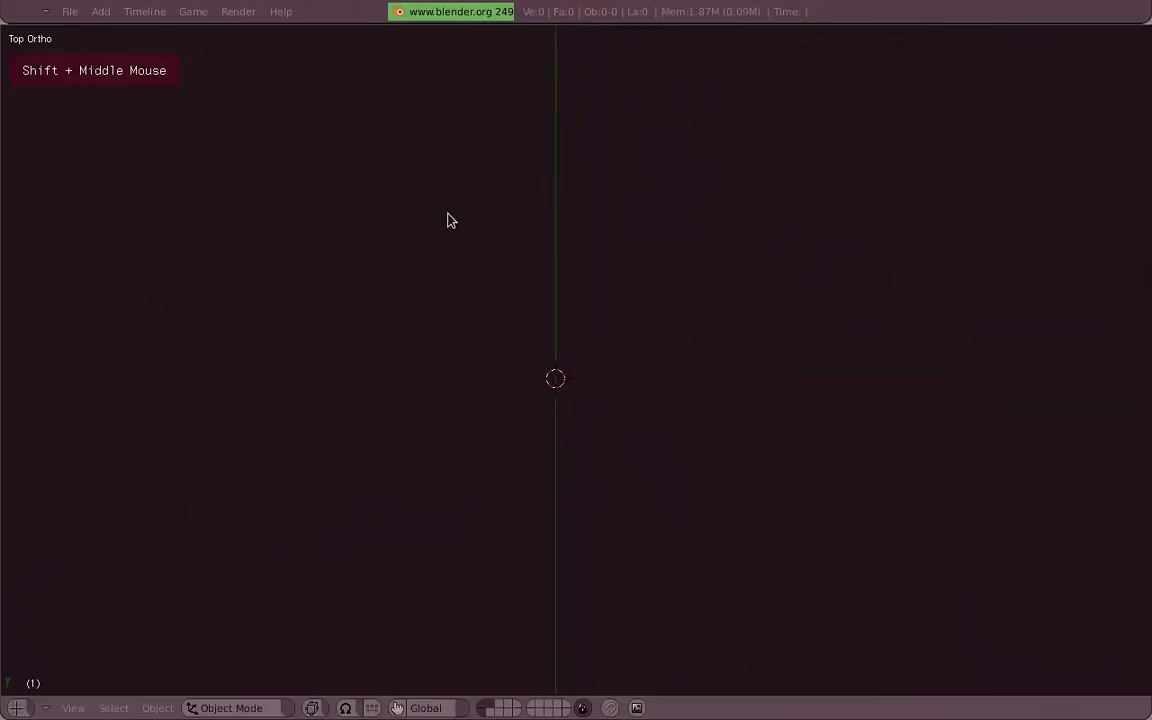
{"action": "middle_click", "coordinate": [533, 223]}
{"action": "middle_click", "coordinate": [661, 291]}
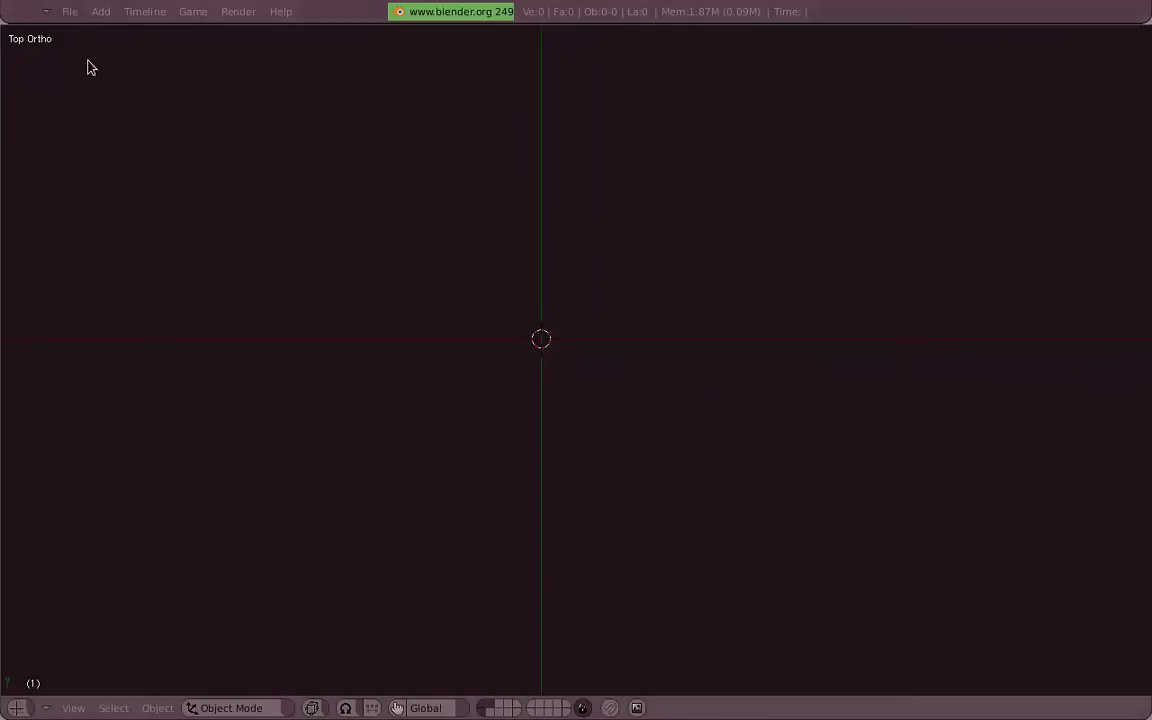
{"action": "key", "text": "KP_1"}
{"action": "key", "text": "KP_7"}
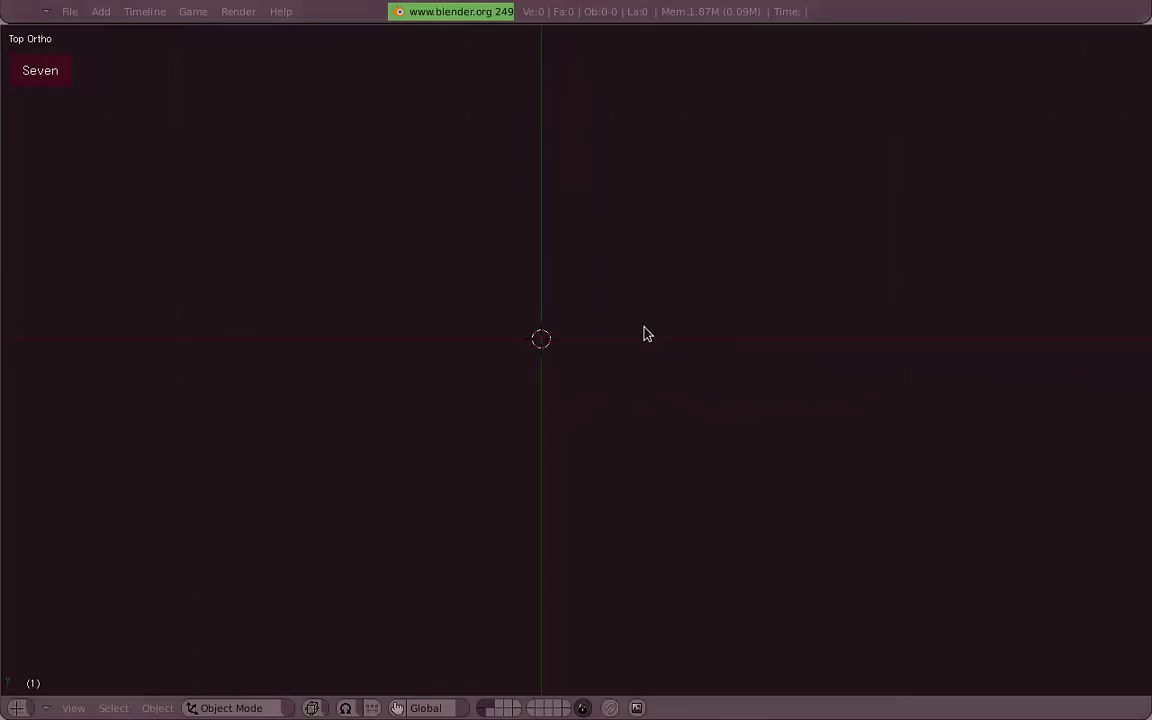
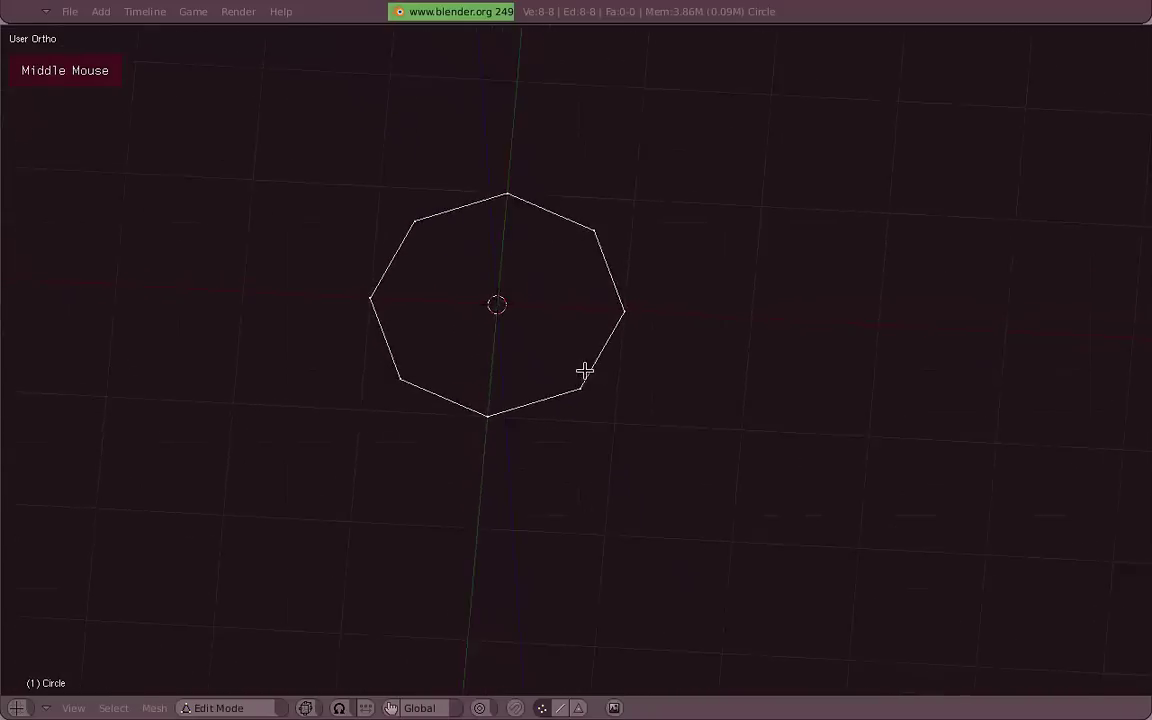
Step: Raise the eight-sided circle in front view and extrude it down the Z axis into an open tube
{"action": "key", "text": "KP_1"}
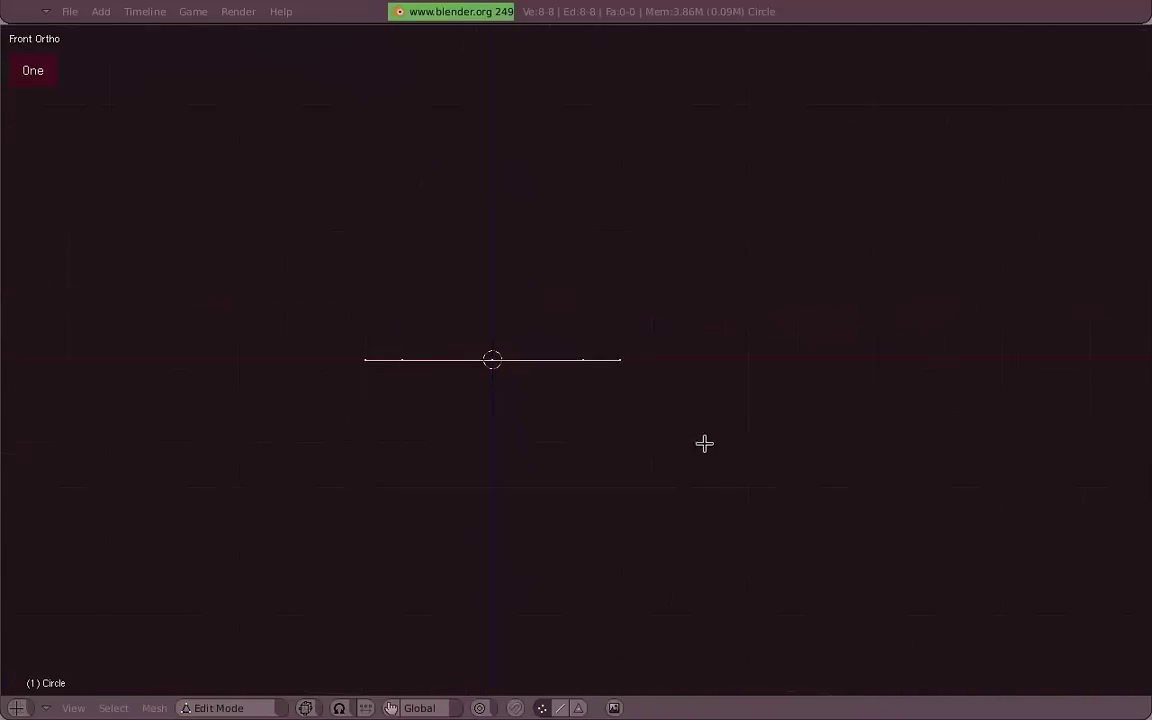
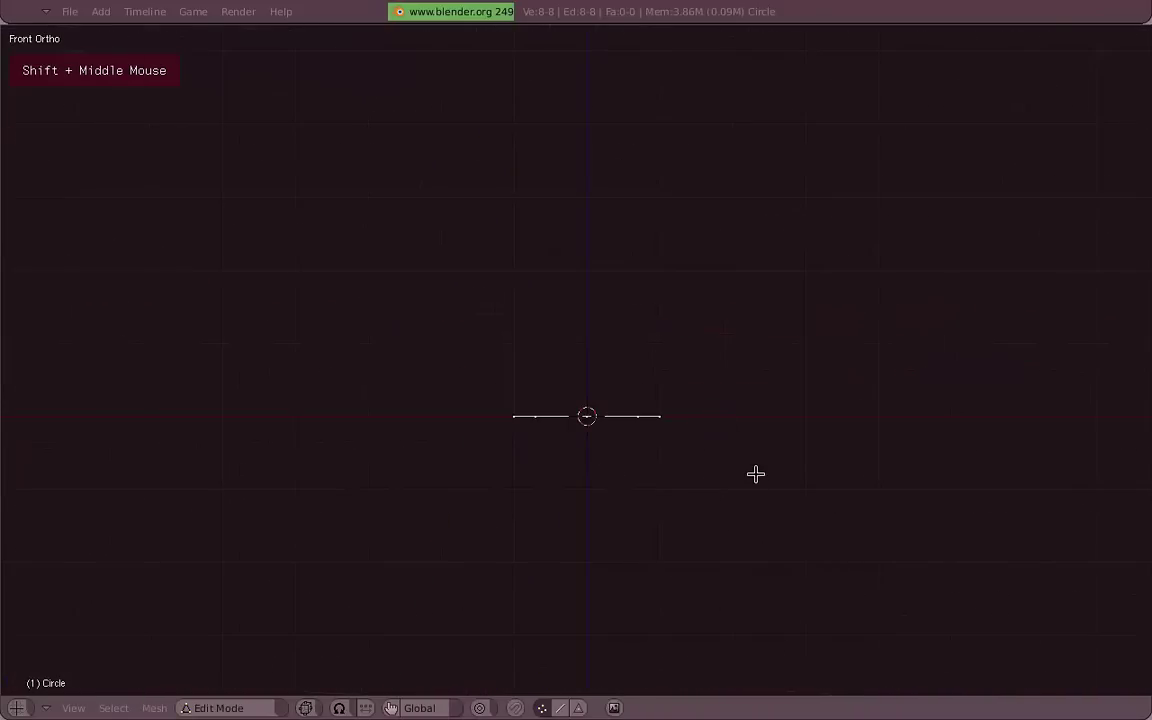
{"action": "key", "text": "g"}
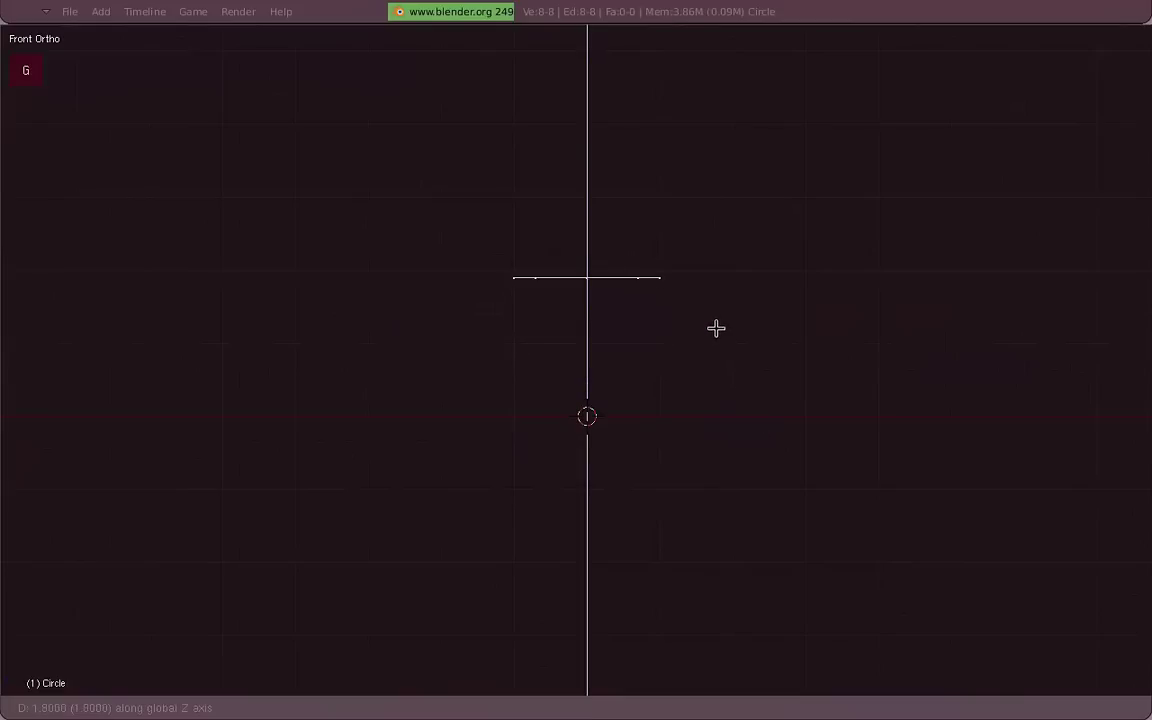
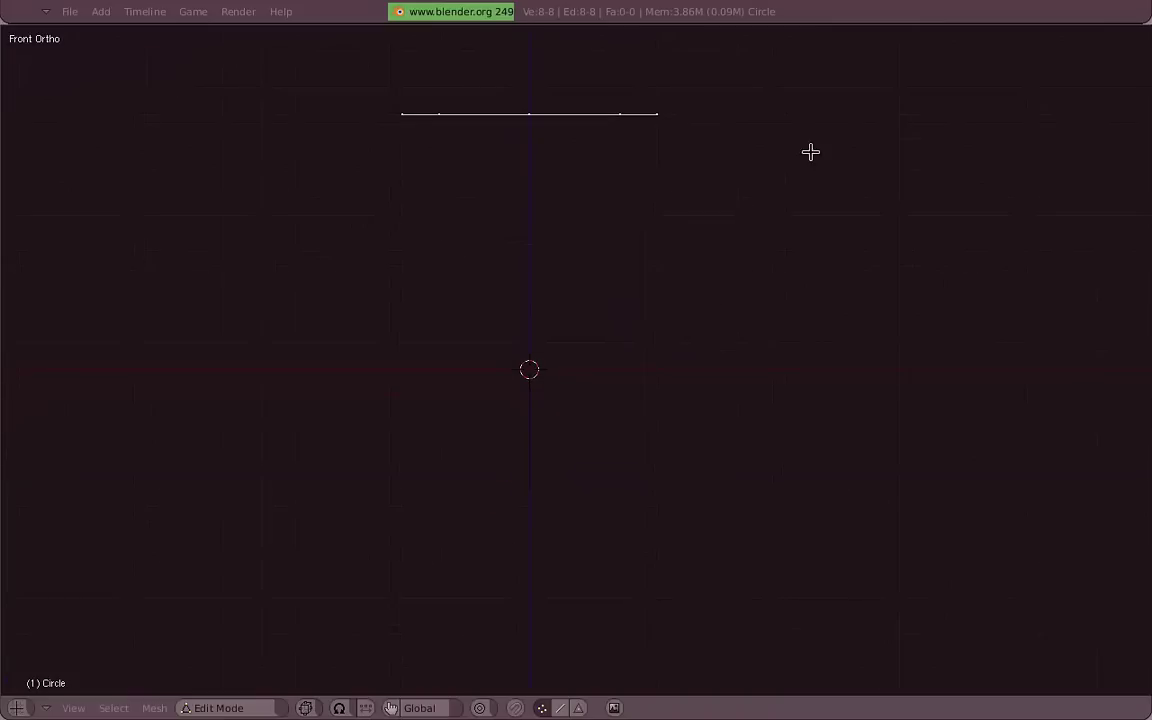
{"action": "key", "text": "e"}
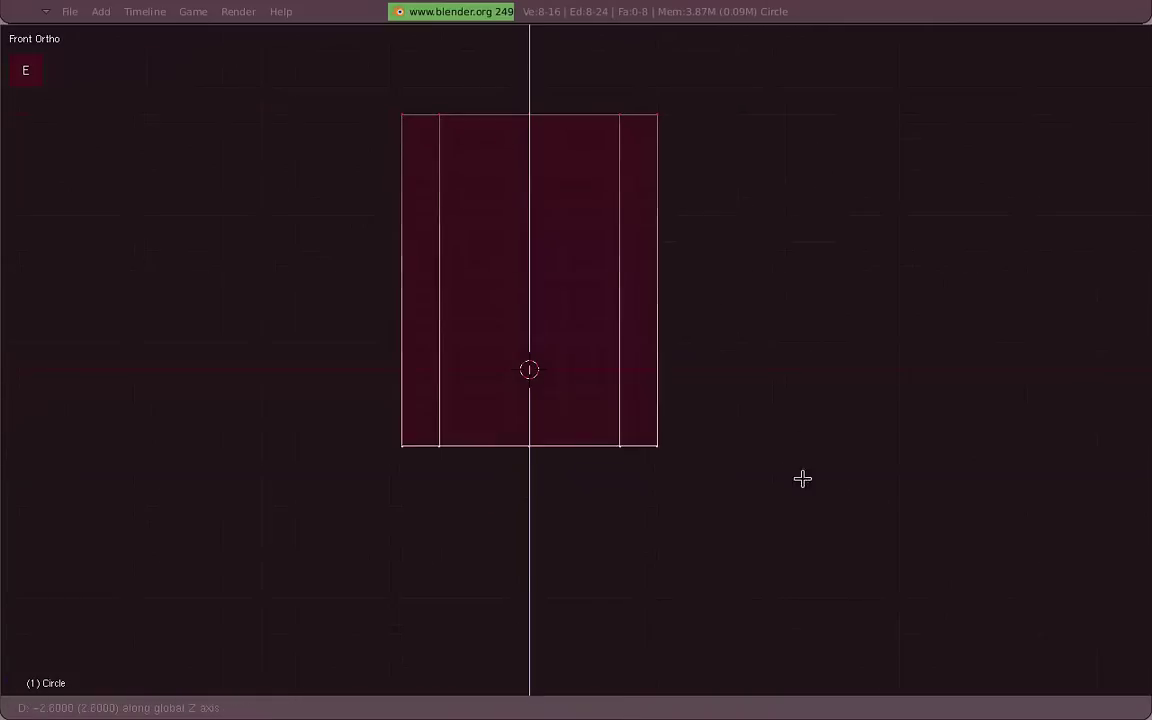
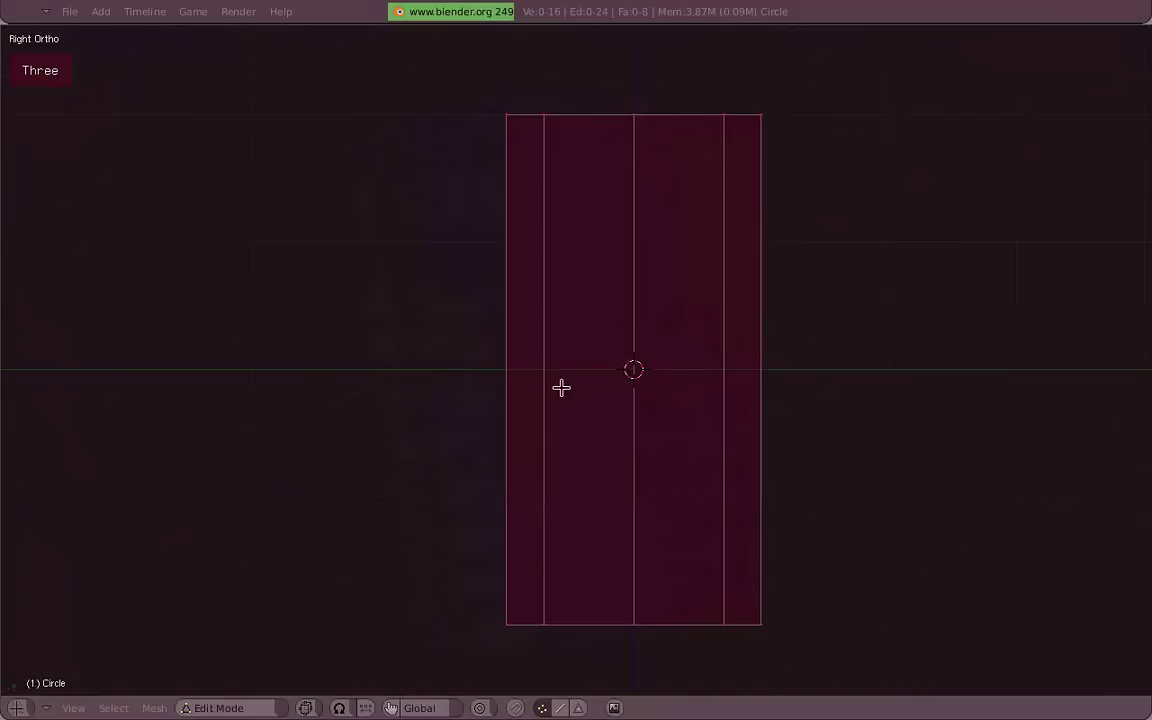
Step: Orbit to inspect the finished sixteen-vertex tube, then begin a loop cut through its sides
{"action": "key", "text": "1"}
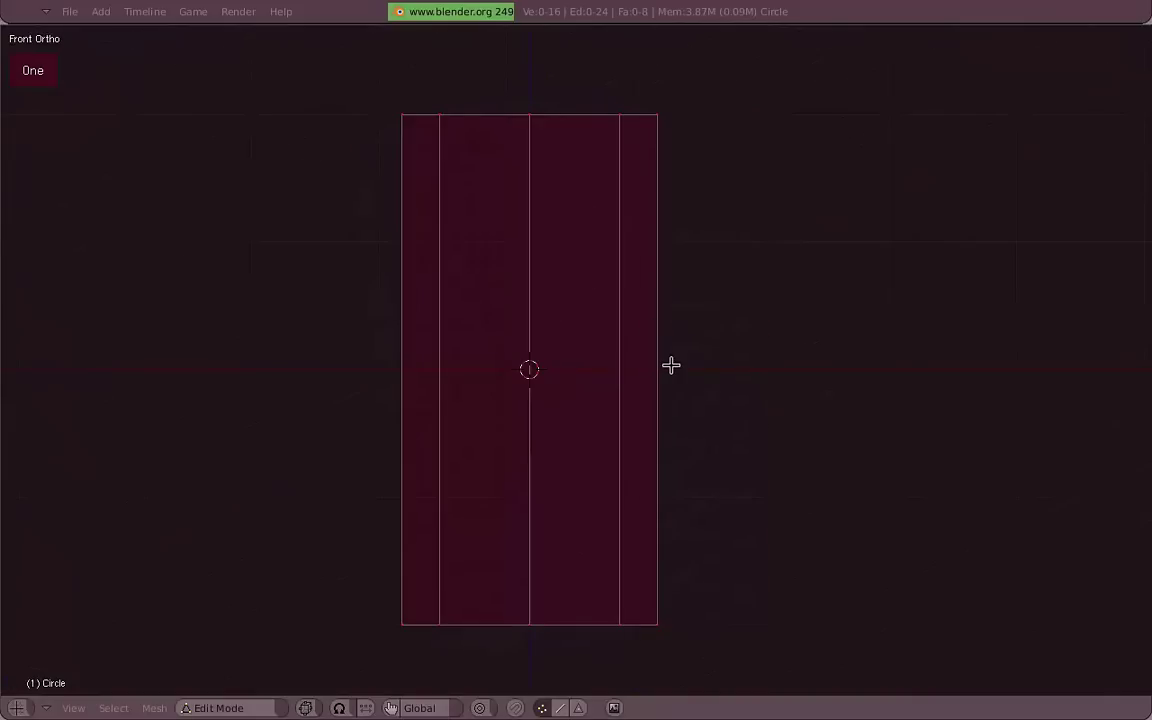
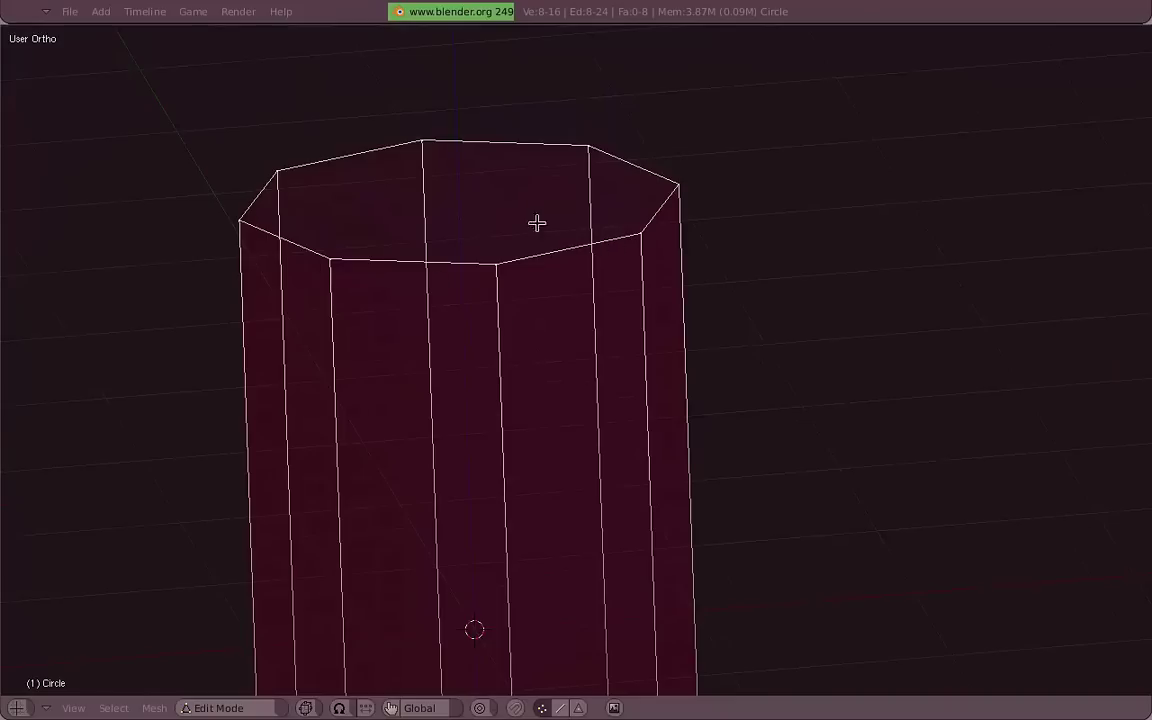
{"action": "middle_click", "coordinate": [607, 389]}
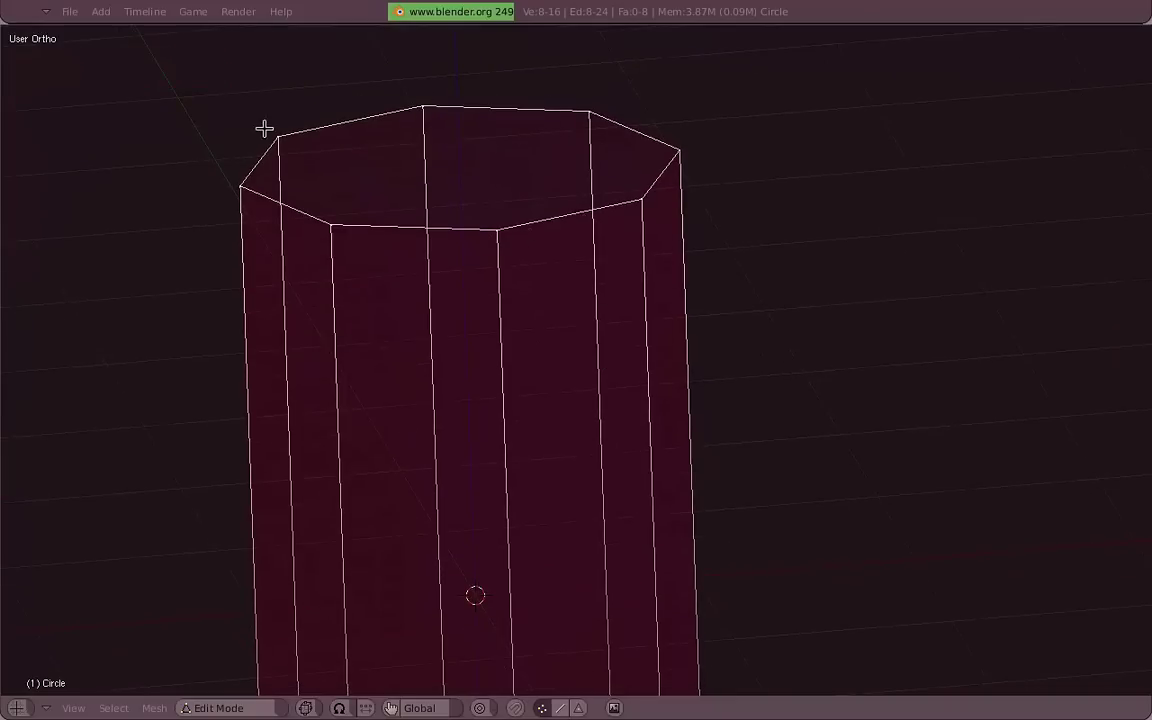
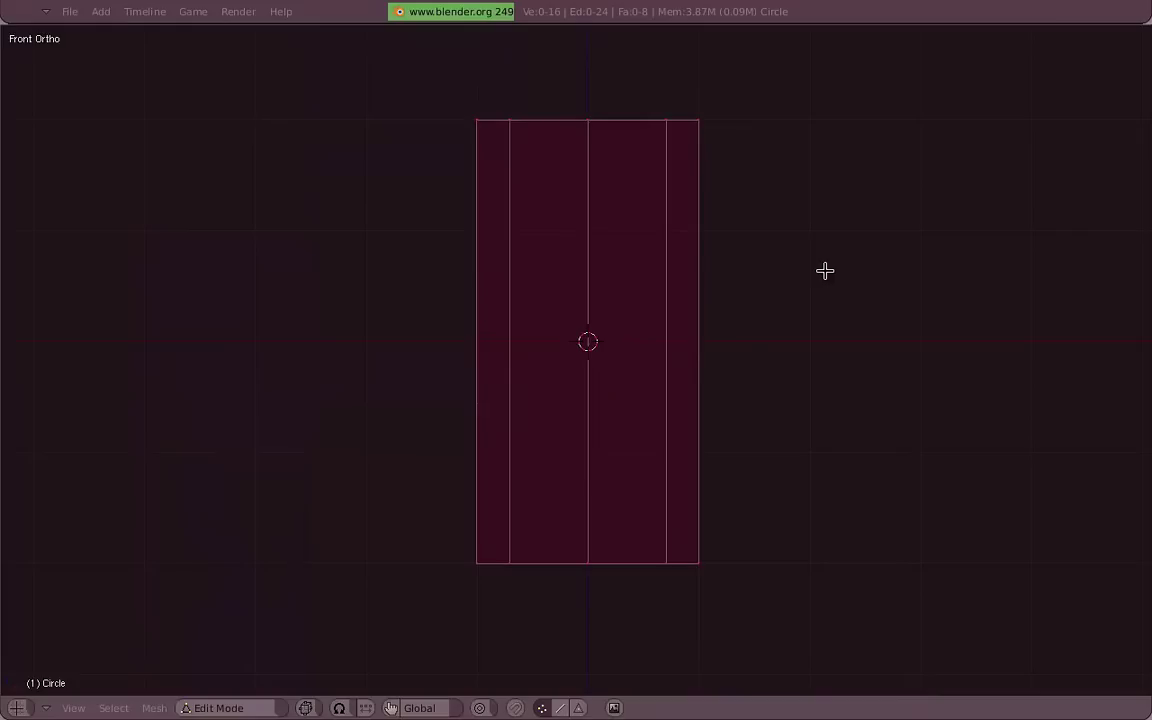
{"action": "key", "text": "k"}
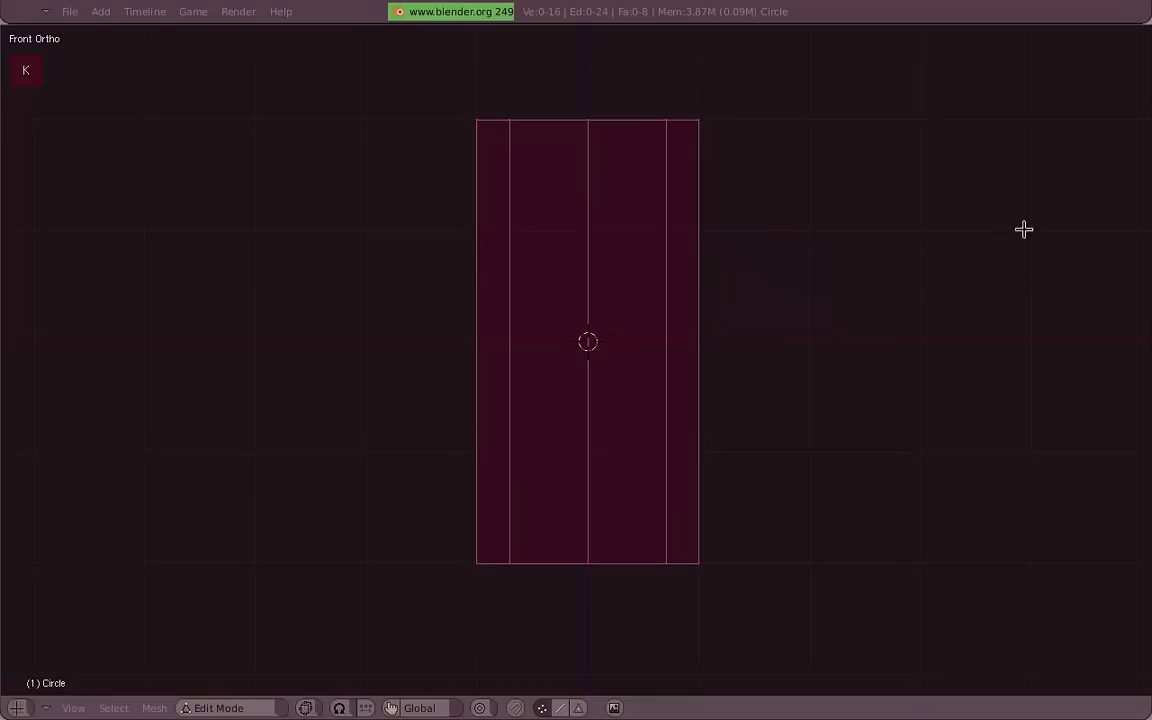
Step: Cut seven horizontal edge loops giving eight bands (72 vertices, 64 faces), deselect, and preview another cut
{"action": "key", "text": "ctrl+r"}
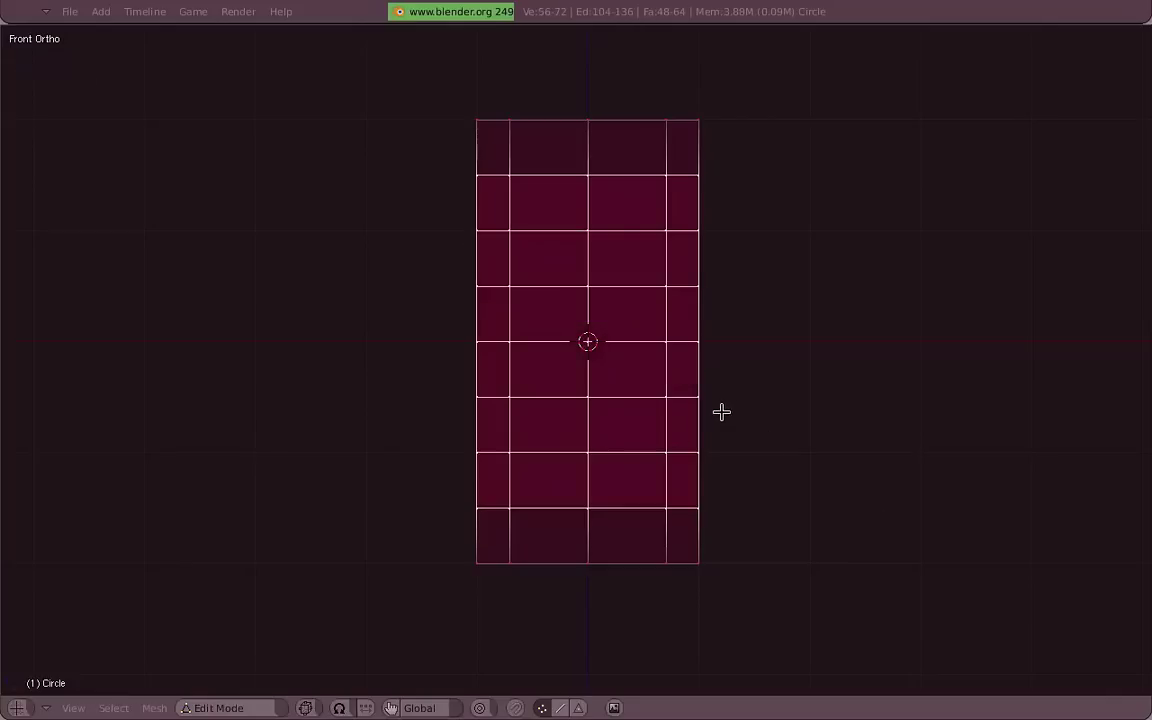
{"action": "middle_click", "coordinate": [707, 367]}
{"action": "key", "text": "KP_1"}
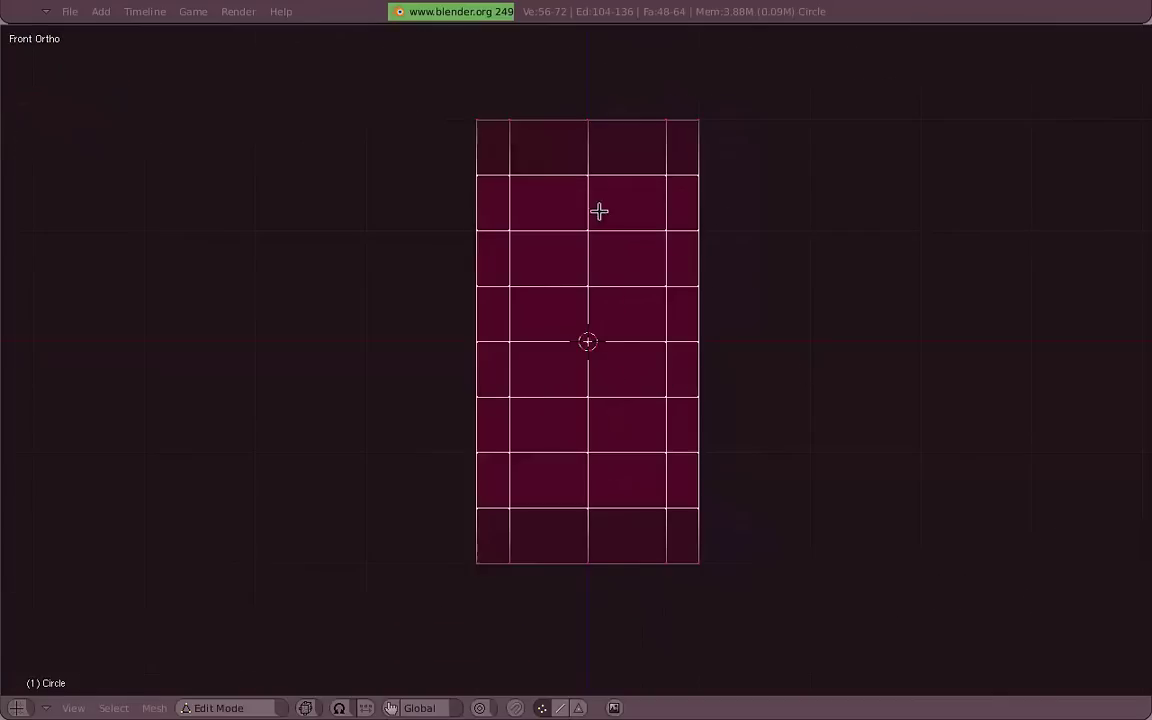
{"action": "key", "text": "a"}
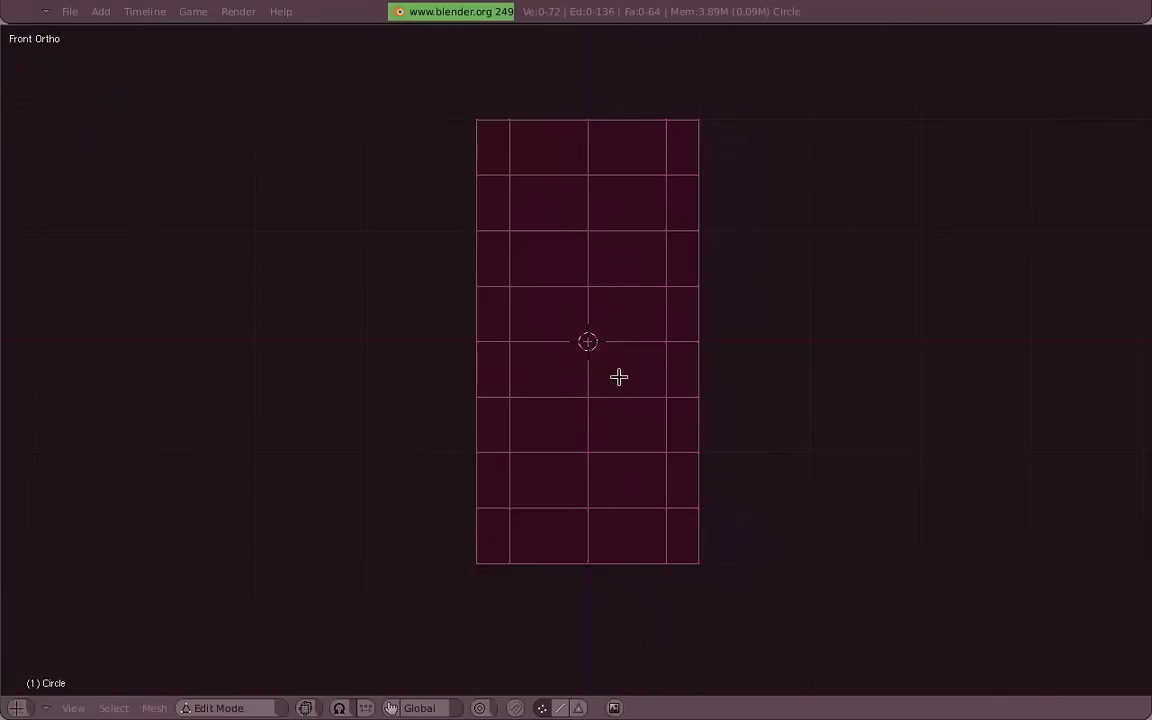
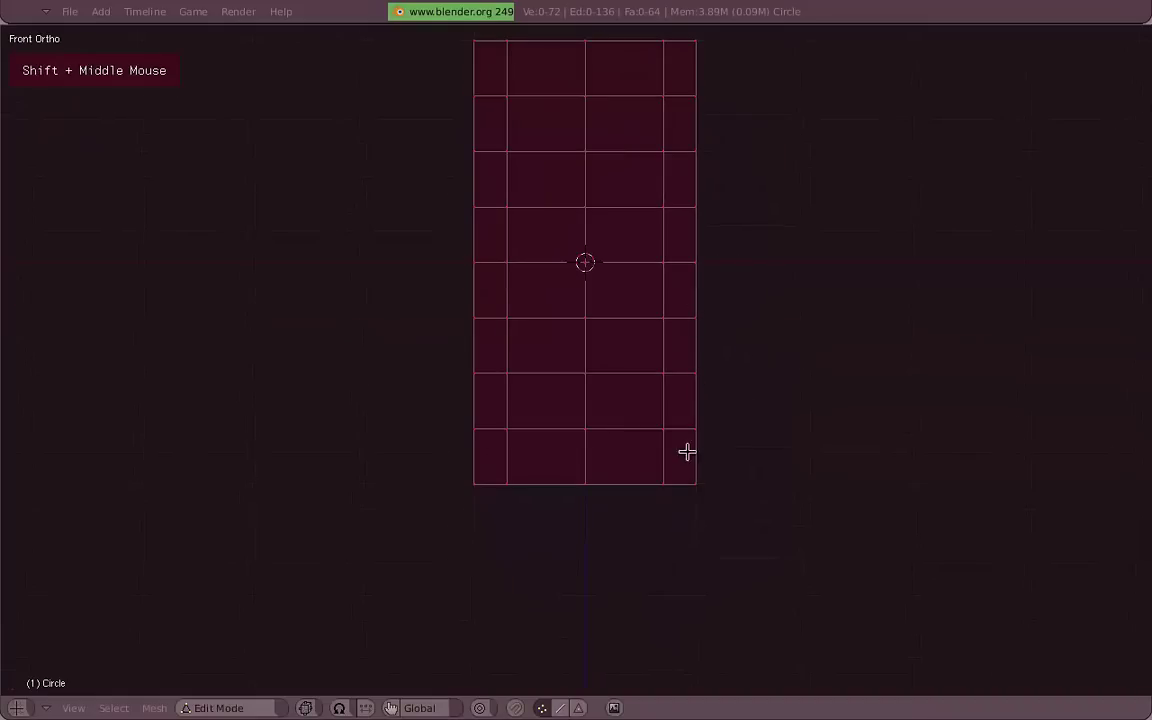
{"action": "scroll", "scroll_direction": "up", "scroll_amount": 3}
{"action": "key", "text": "k"}
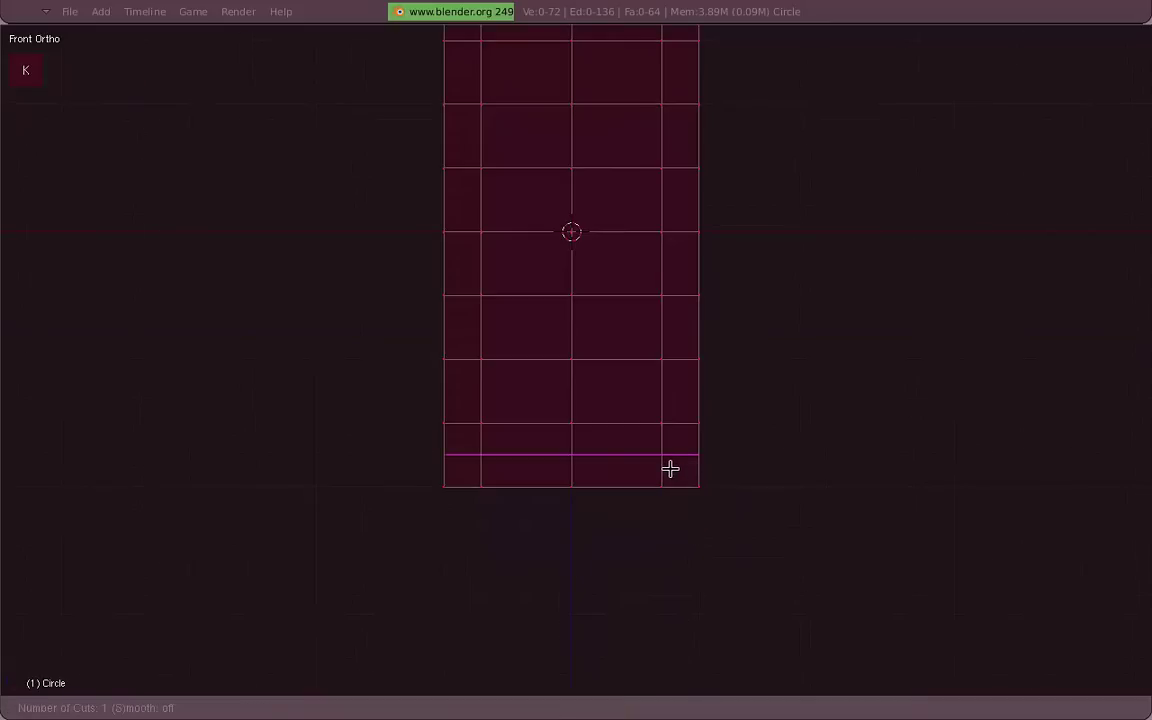
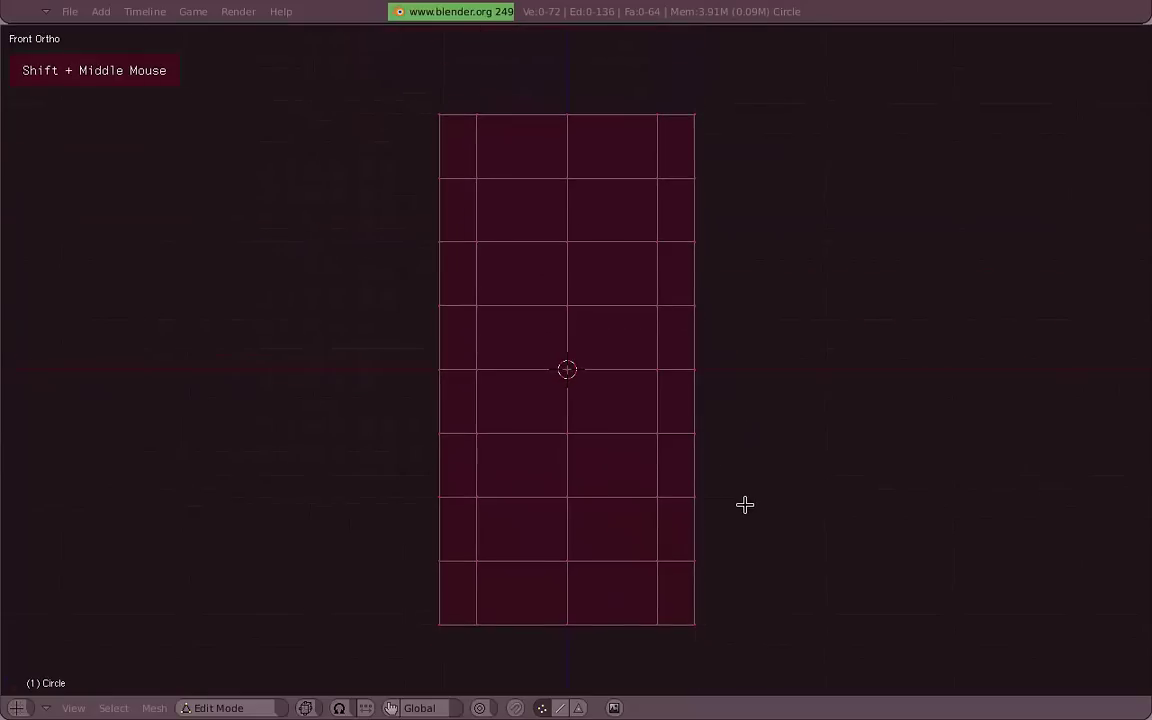
Step: Toggle the tube's selection in front wireframe view so no vertices stay selected
{"action": "key", "text": "a"}
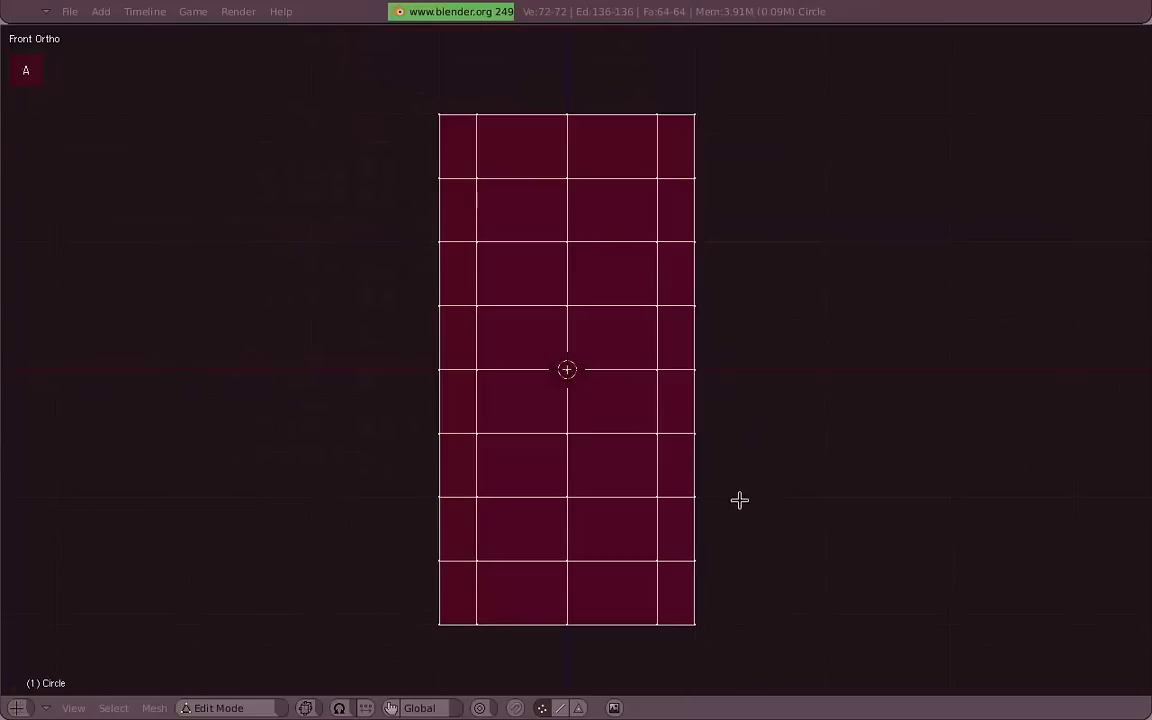
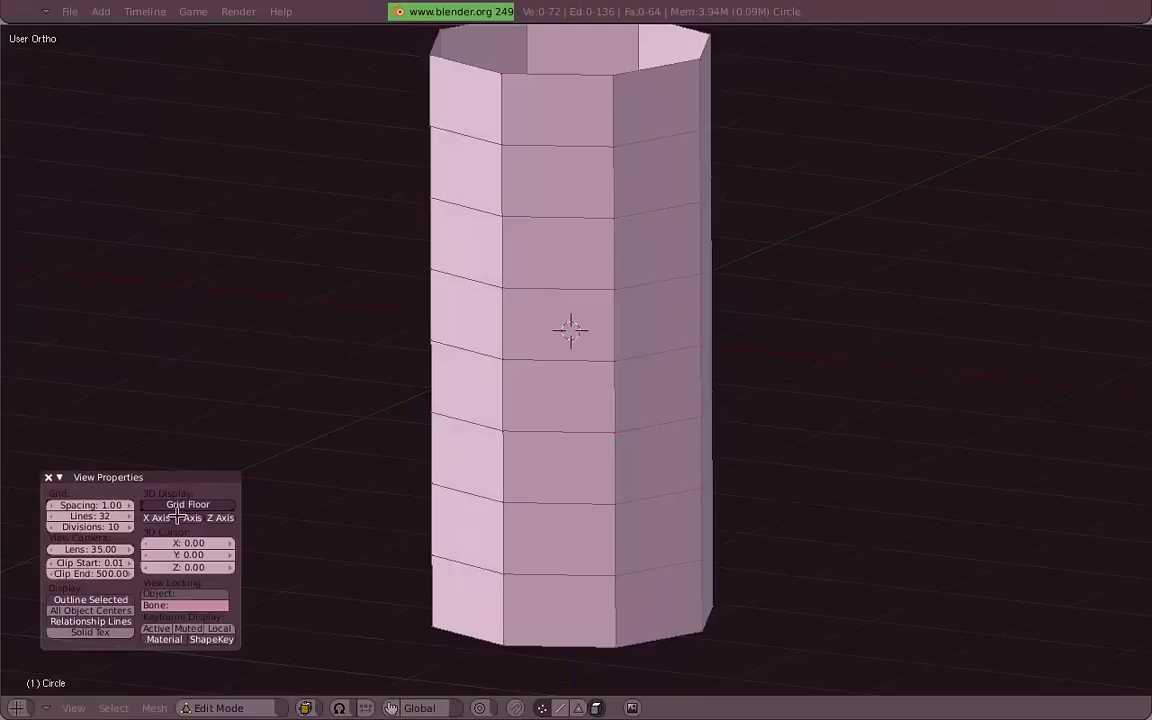
{"action": "key", "text": "1"}
{"action": "key", "text": "z"}
{"action": "key", "text": "a"}
{"action": "middle_click", "coordinate": [558, 244]}
{"action": "key", "text": "1"}
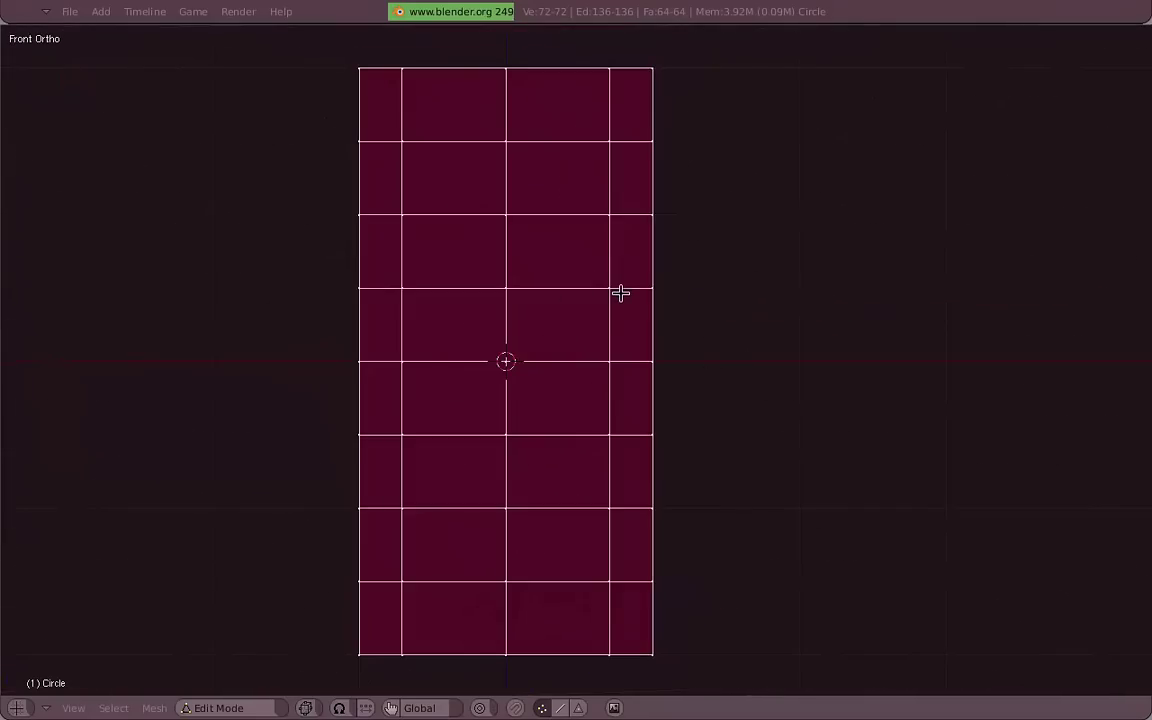
Step: Select the bottom ring of the tube's vertices and recentre the view on it
{"action": "key", "text": "a"}
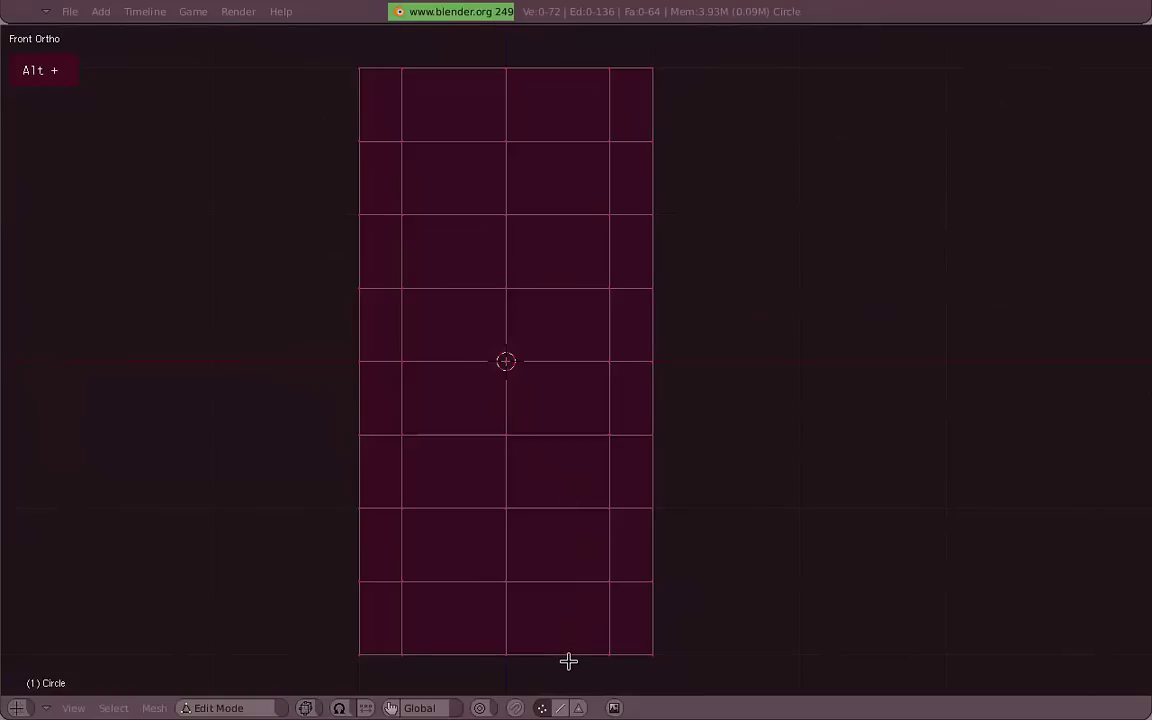
{"action": "right_click", "coordinate": [569, 656]}
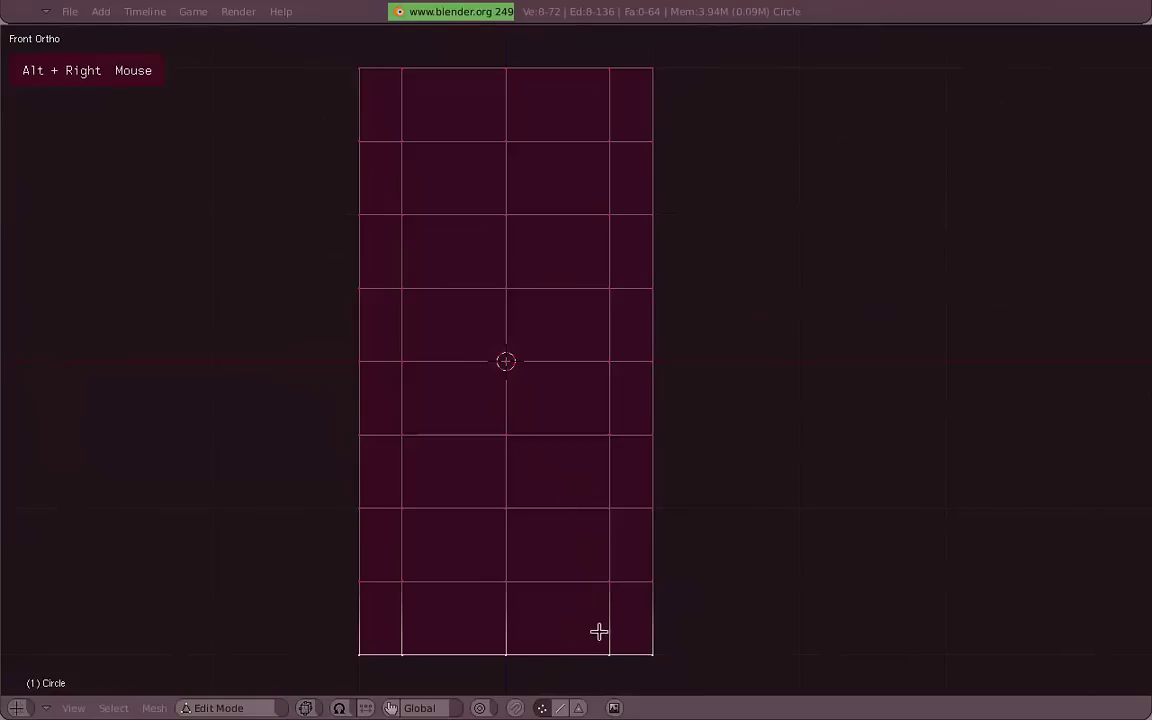
{"action": "middle_click", "coordinate": [650, 584]}
{"action": "key", "text": "r"}
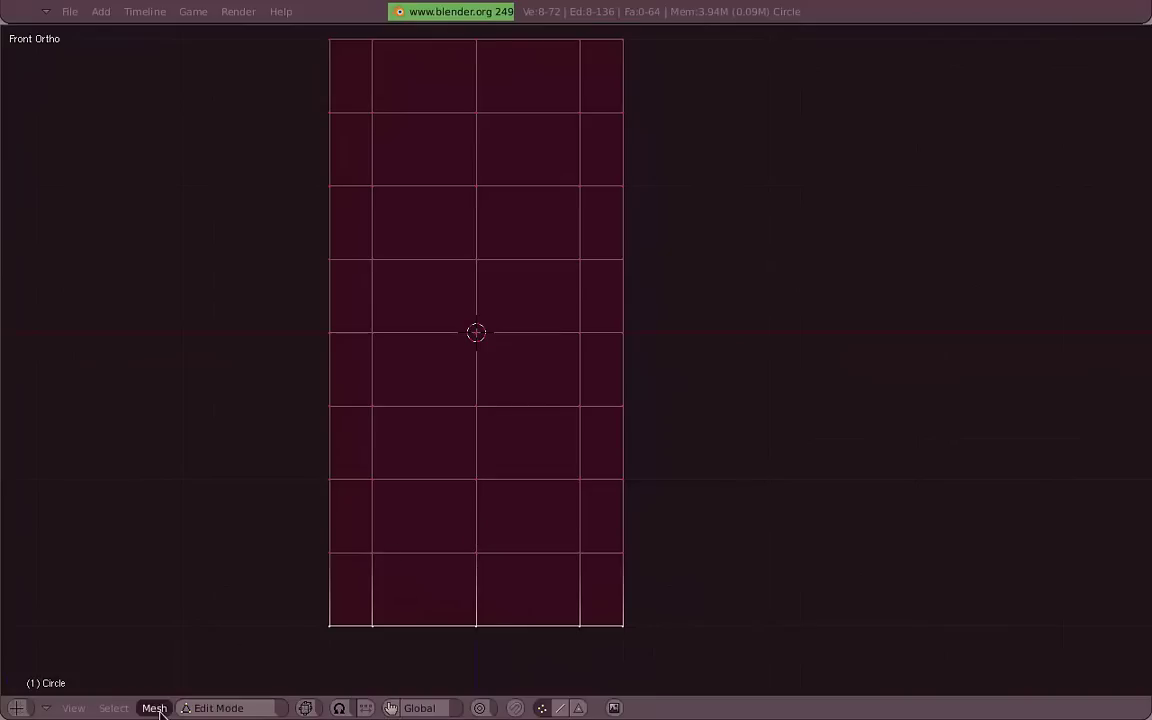
{"action": "key", "text": "g"}
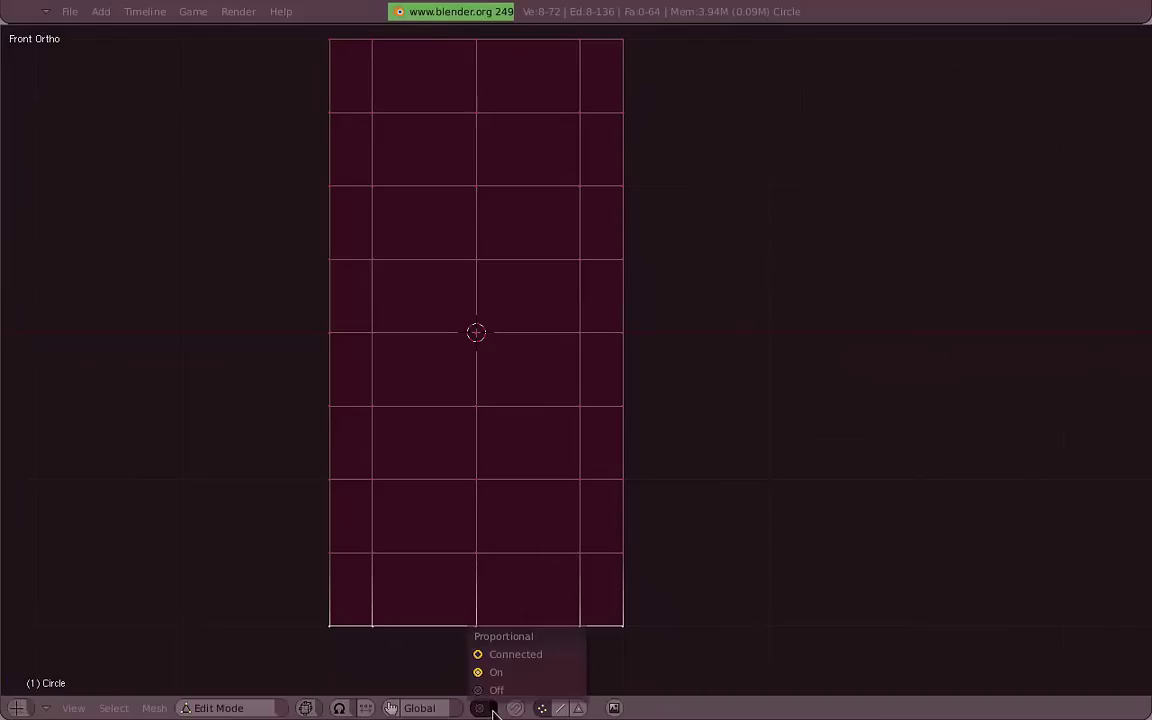
Step: Turn proportional editing on with Smooth falloff and trial-move the bottom ring
{"action": "key", "text": "g"}
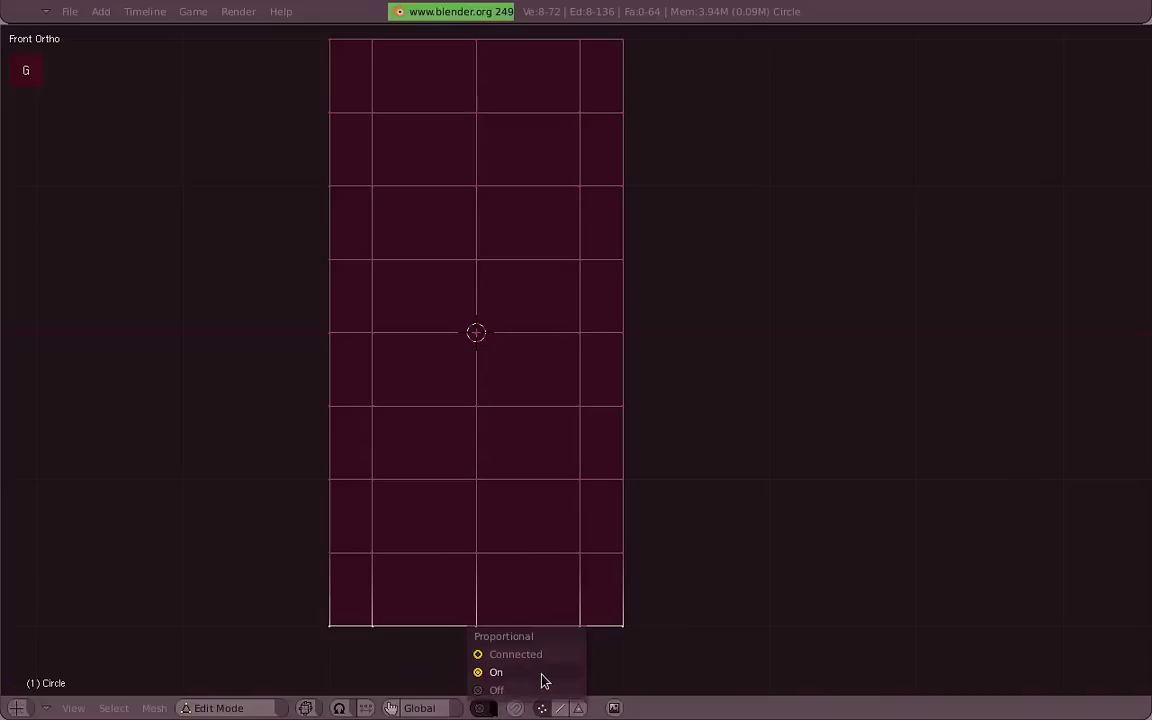
{"action": "key", "text": "g"}
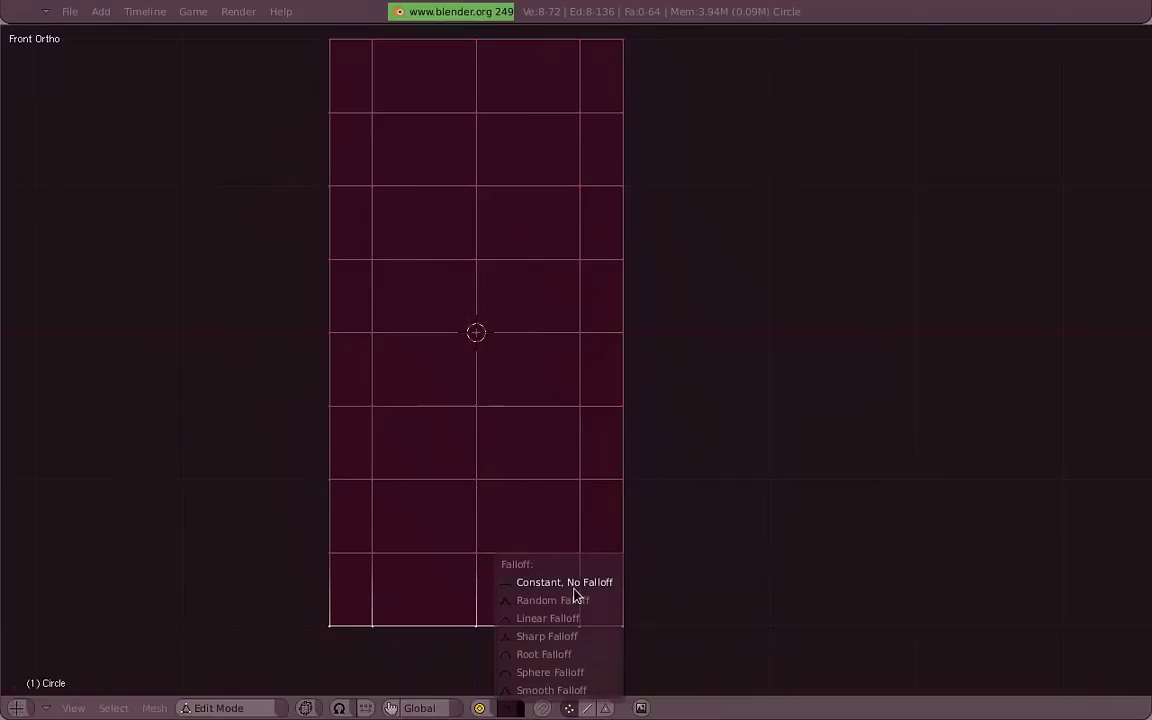
{"action": "key", "text": "g"}
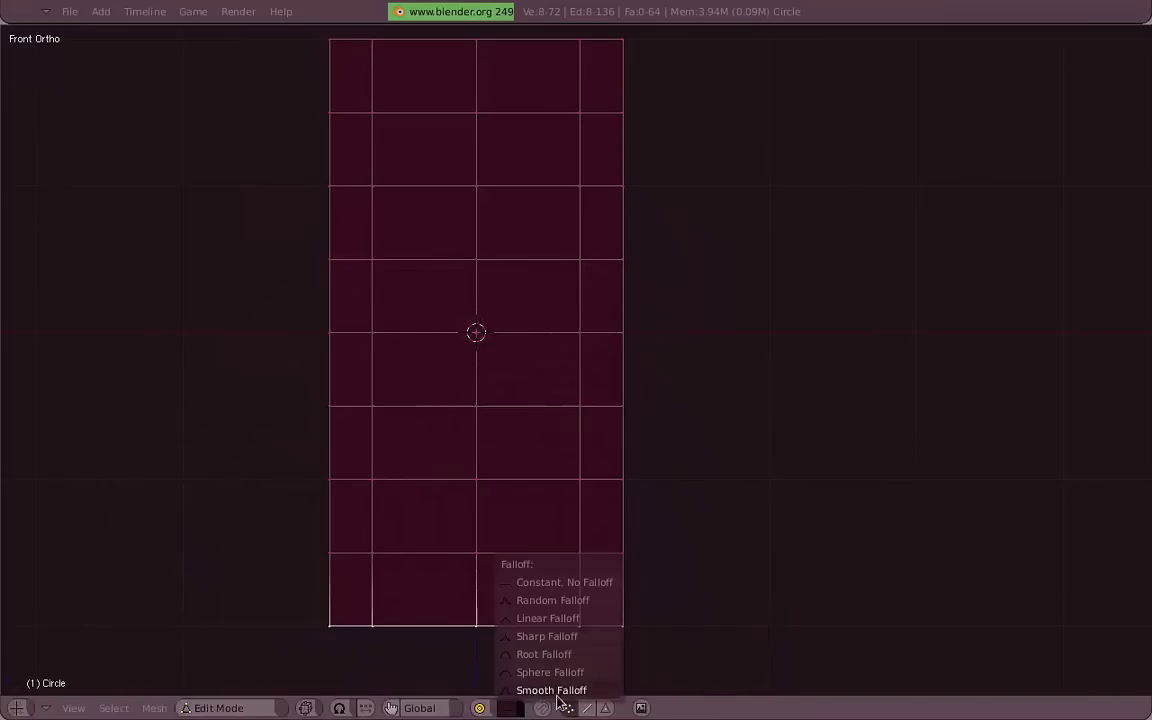
{"action": "key", "text": "g"}
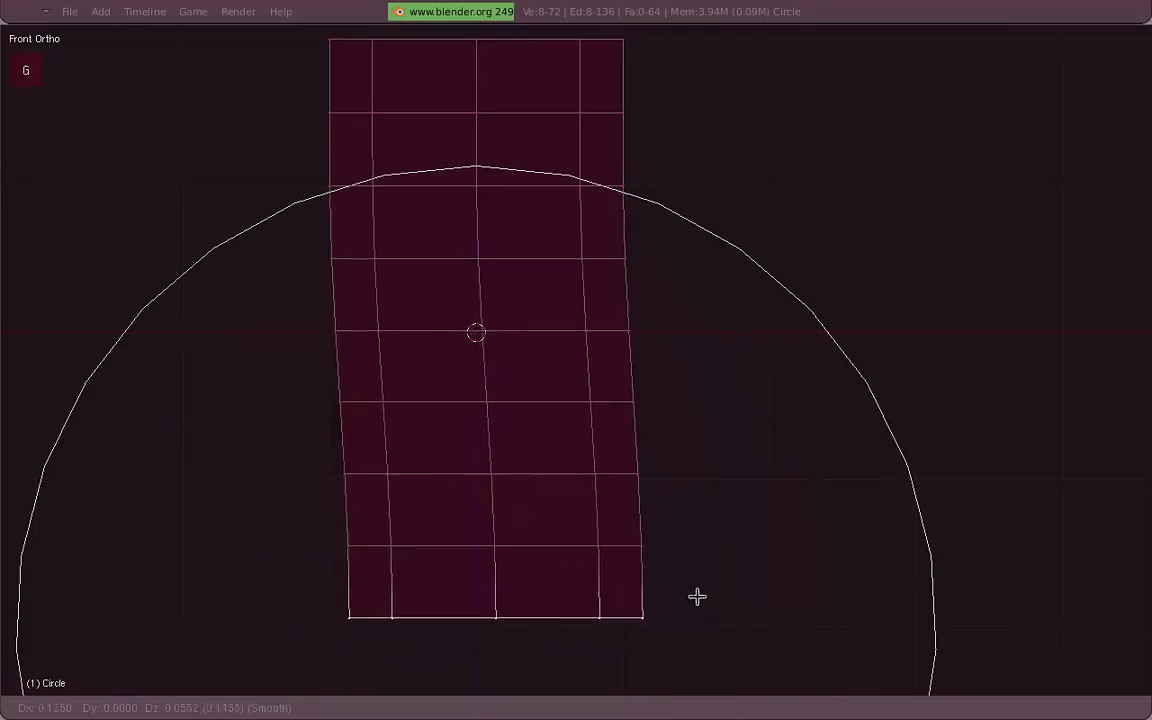
Step: Cancel the trial move and test a proportional rotation of the bottom ring, leaving the tube straight
{"action": "key", "text": "g"}
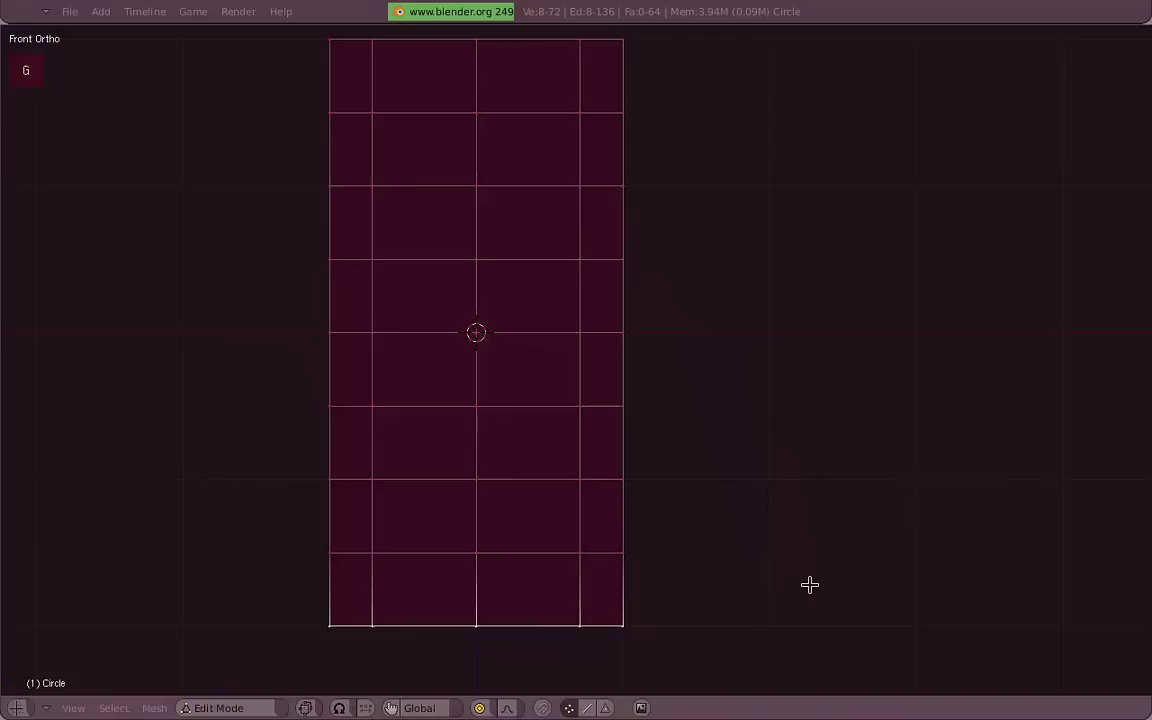
{"action": "key", "text": "r"}
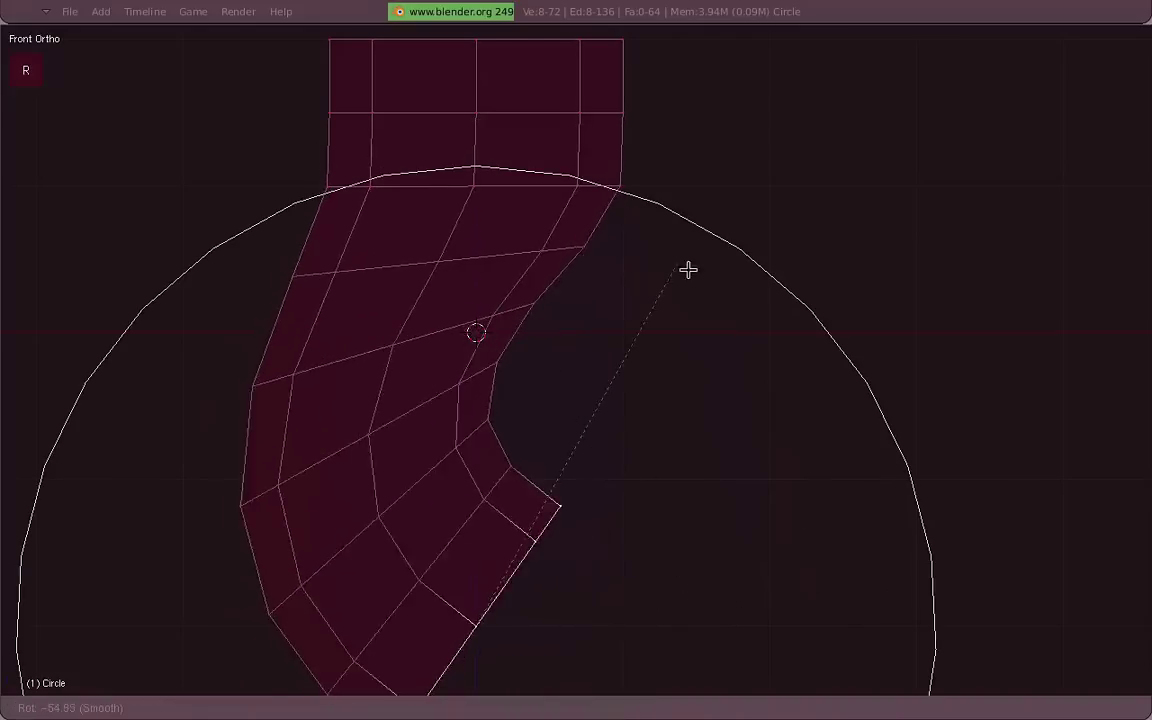
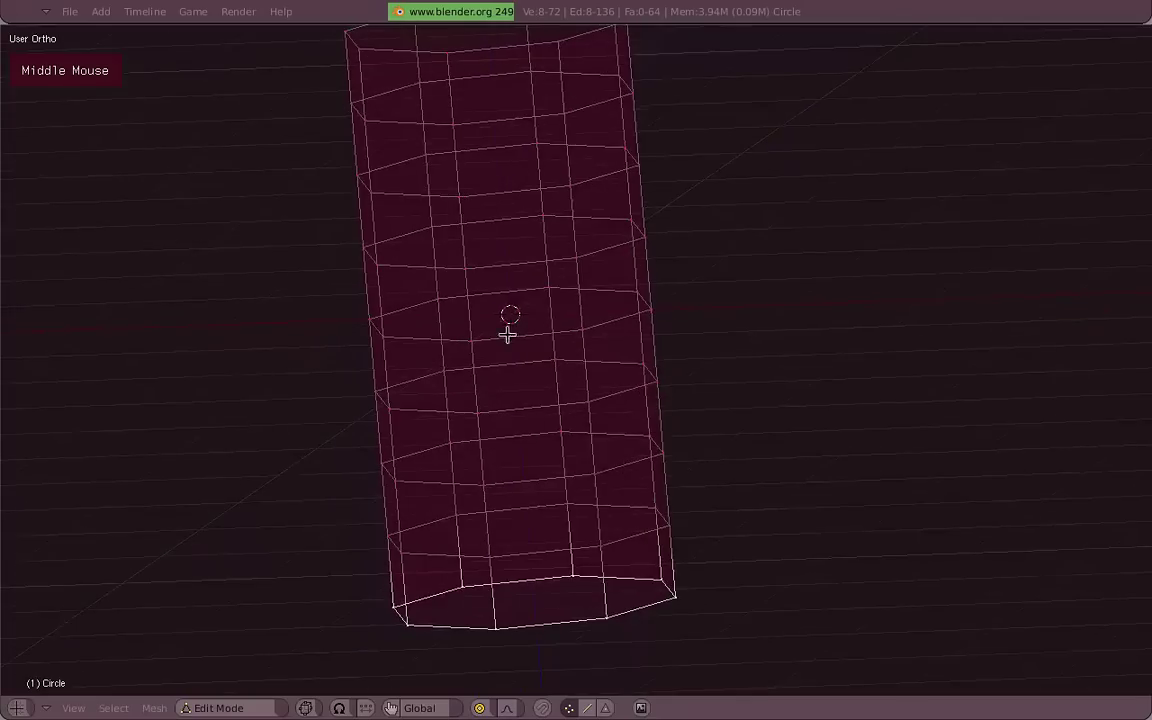
{"action": "scroll", "scroll_direction": "up", "scroll_amount": 3}
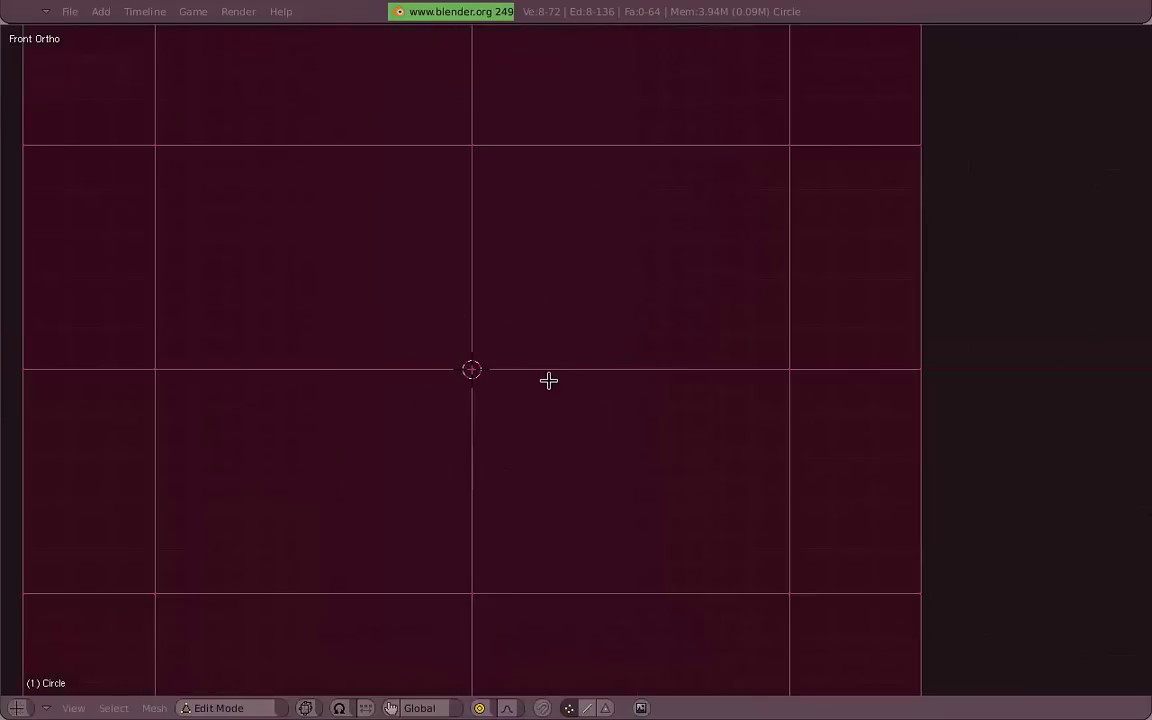
{"action": "scroll", "scroll_direction": "down", "scroll_amount": 3}
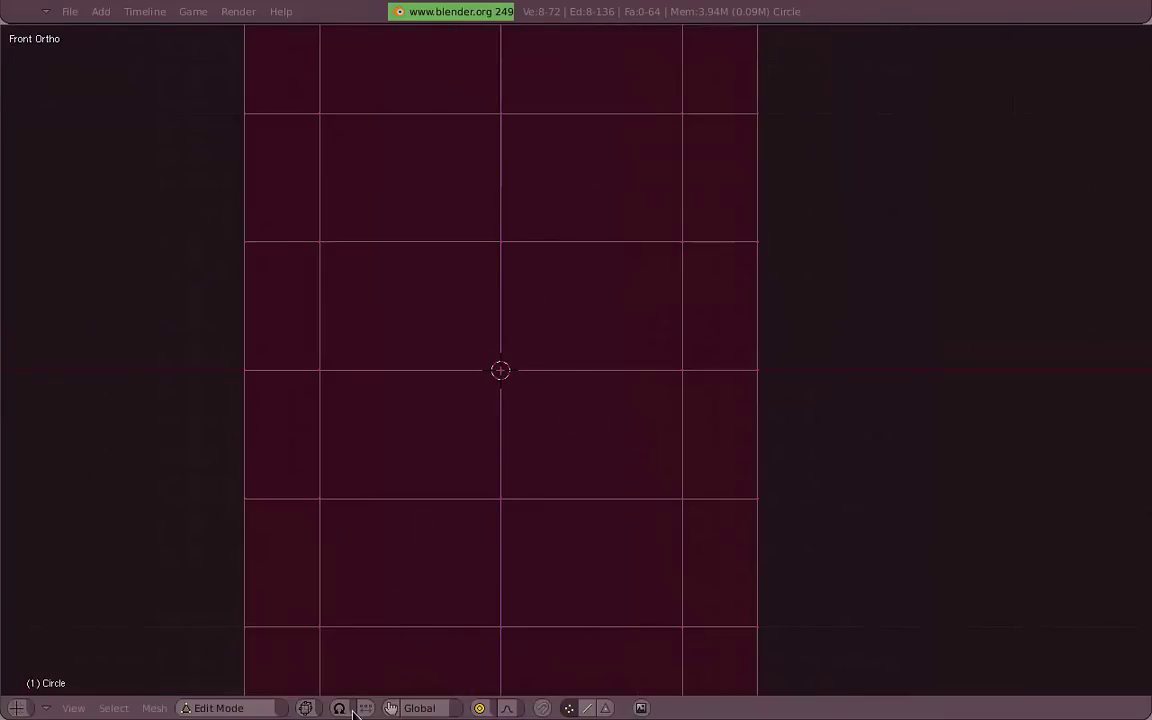
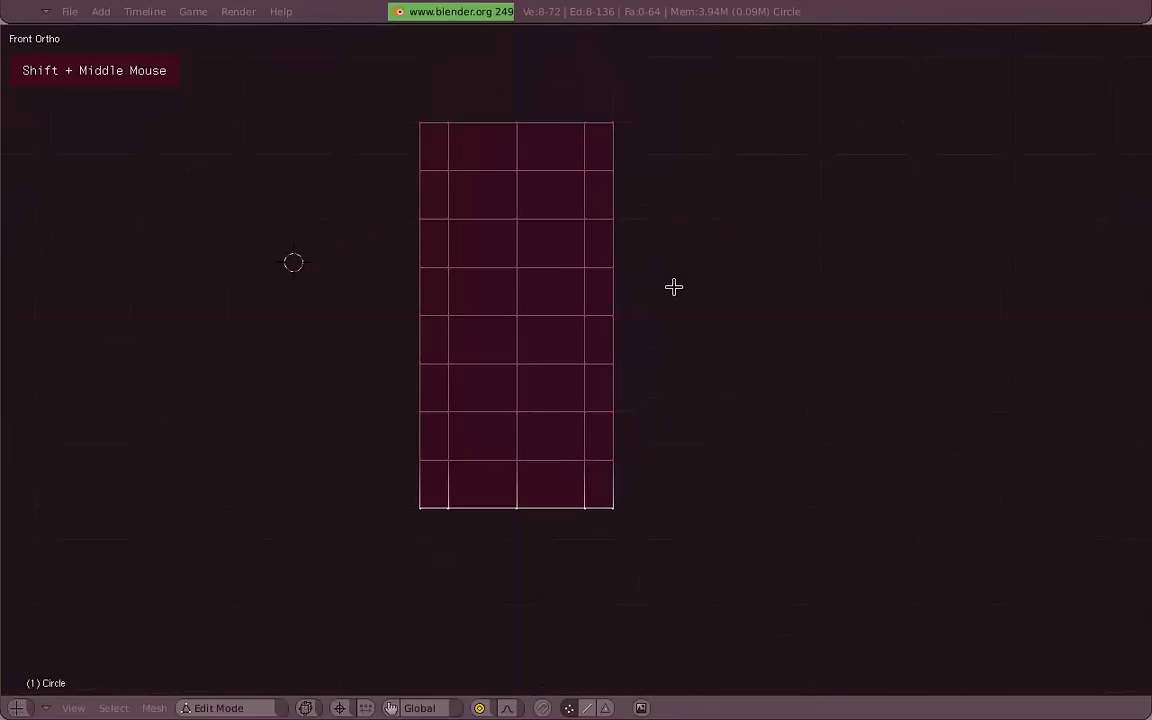
Step: Snap the 3D cursor to the tube's centre and rotate a vertex ring about it with smooth falloff
{"action": "key", "text": "shift+c"}
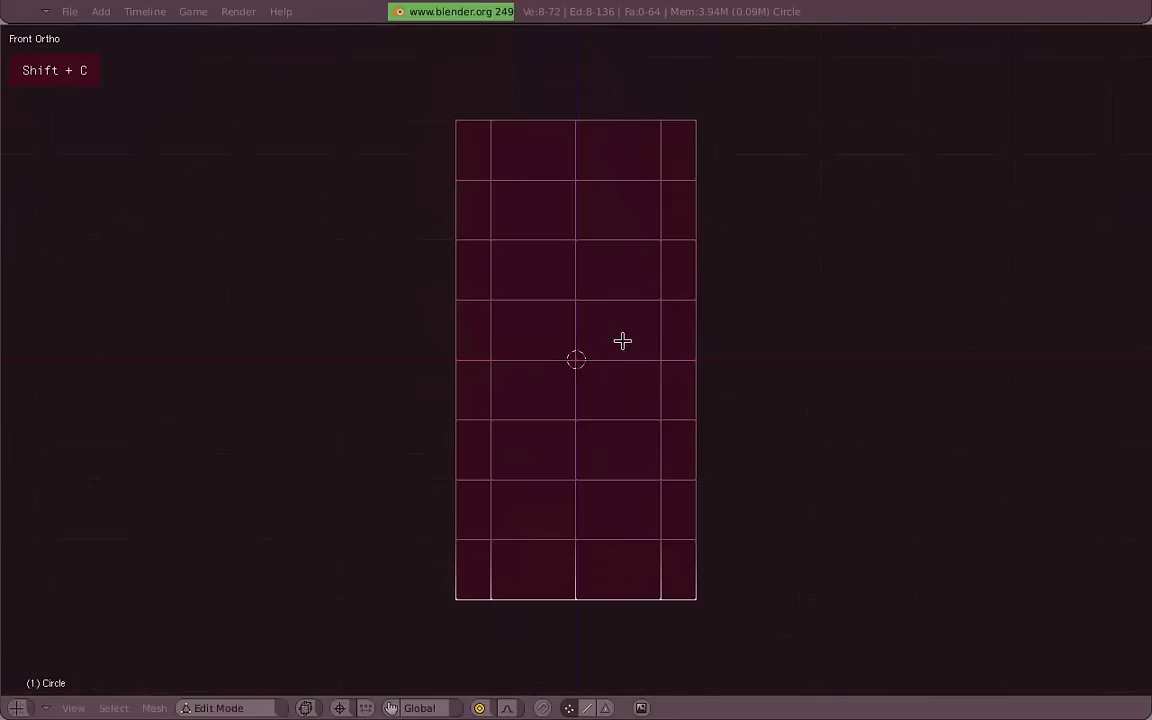
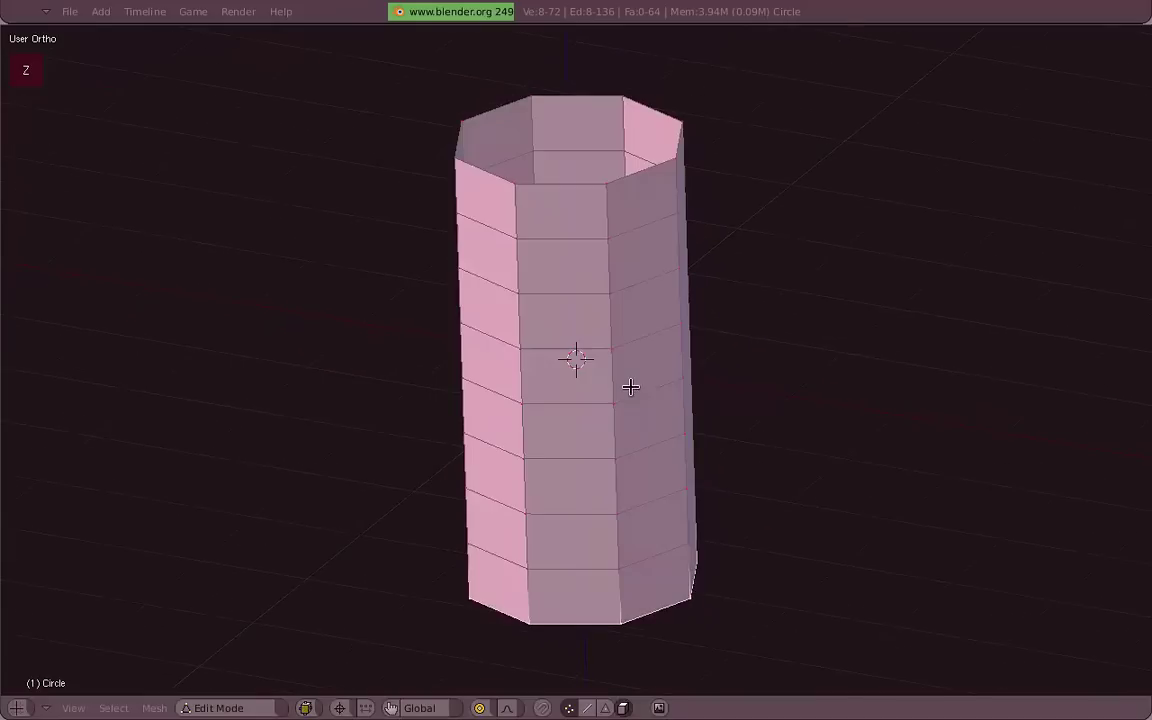
{"action": "scroll", "scroll_direction": "down", "scroll_amount": 3}
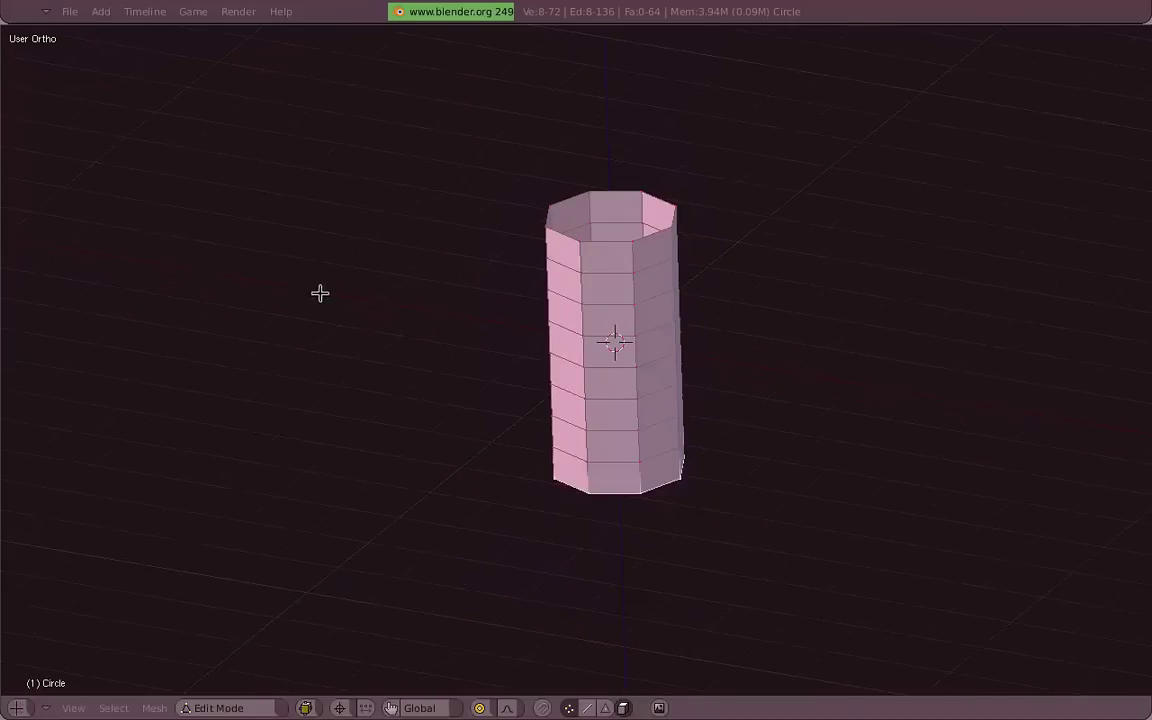
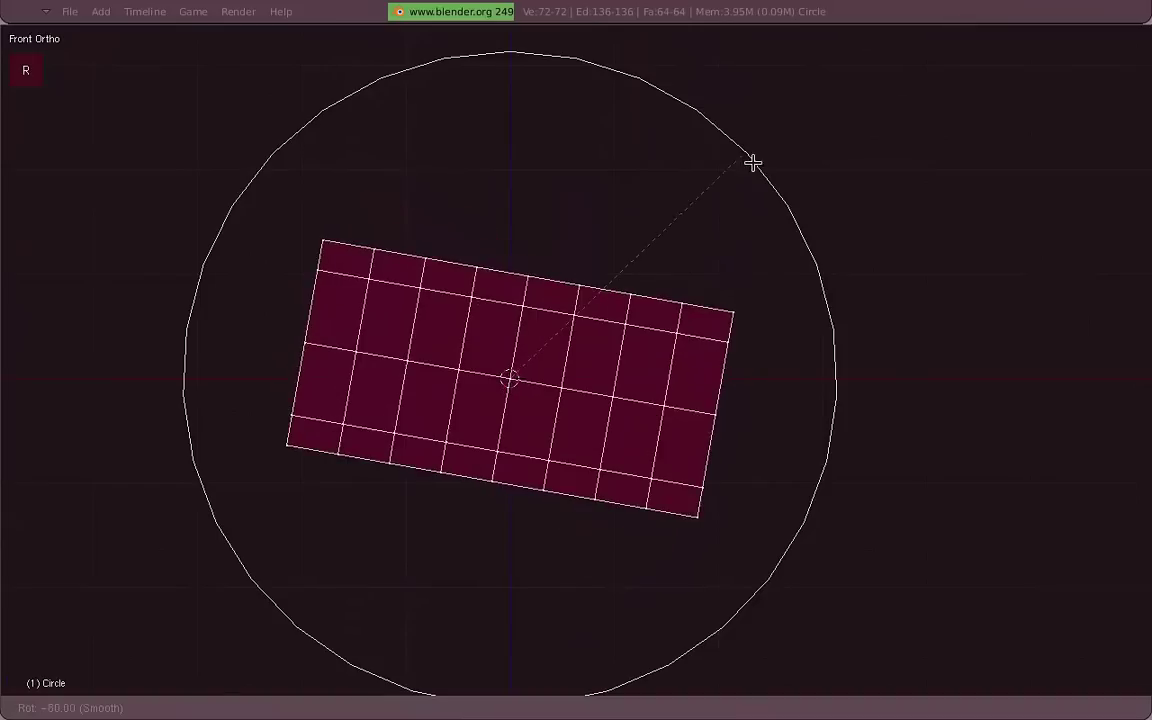
{"action": "key", "text": "a"}
{"action": "right_click", "coordinate": [732, 456]}
{"action": "key", "text": "r"}
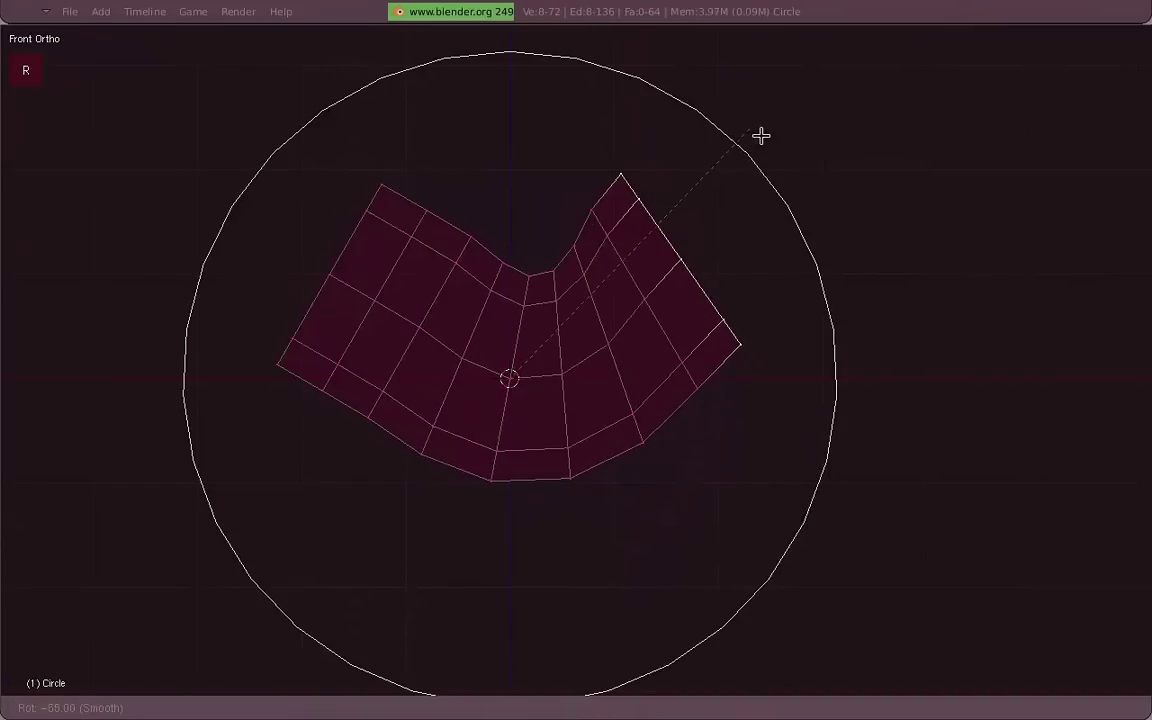
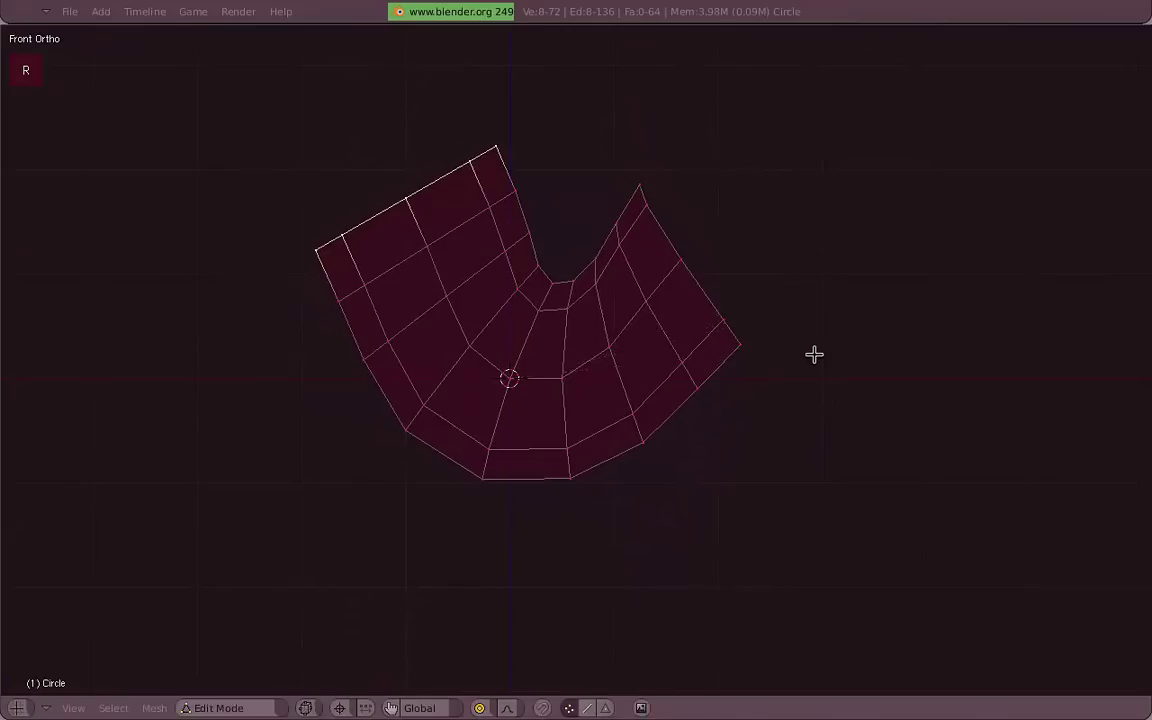
Step: Move another vertex ring down with smooth falloff, confirming the horseshoe curl
{"action": "key", "text": "g"}
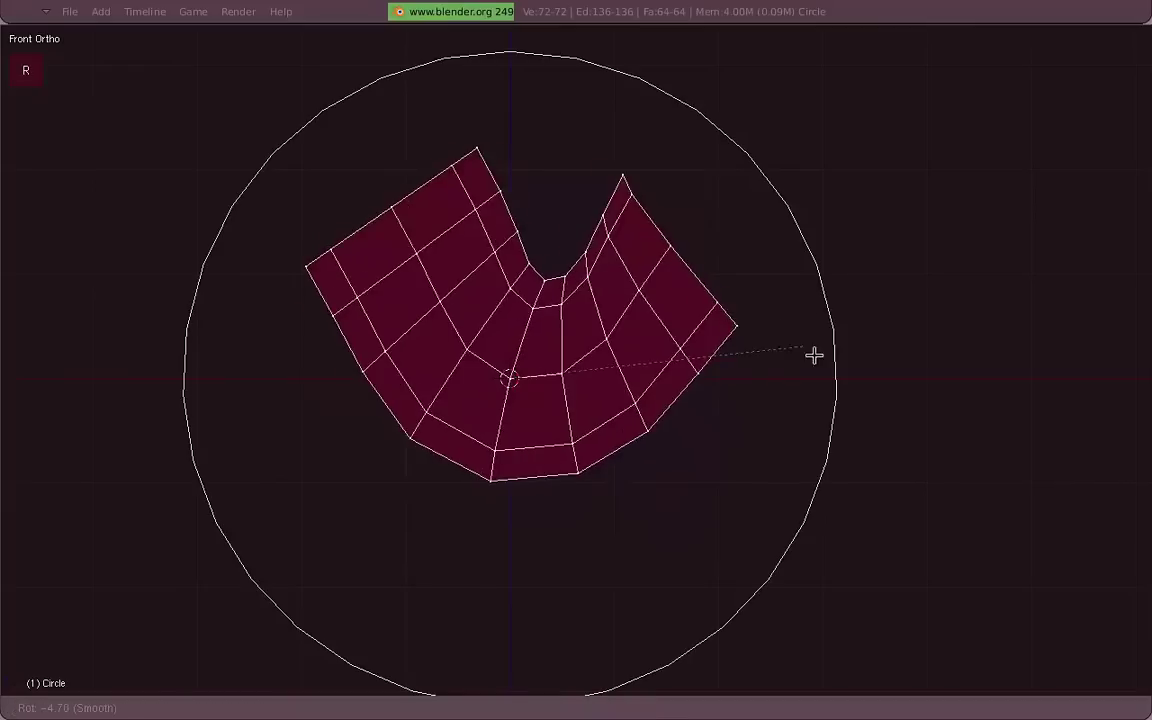
{"action": "key", "text": "a"}
{"action": "right_click", "coordinate": [649, 190]}
{"action": "key", "text": "g"}
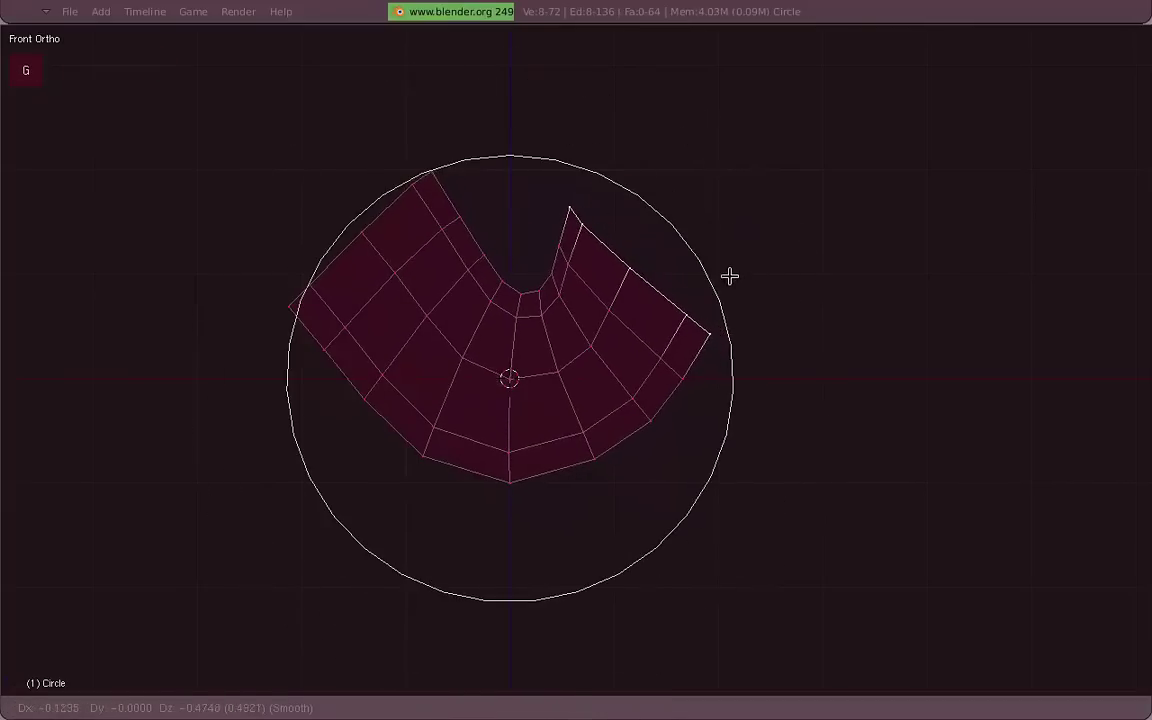
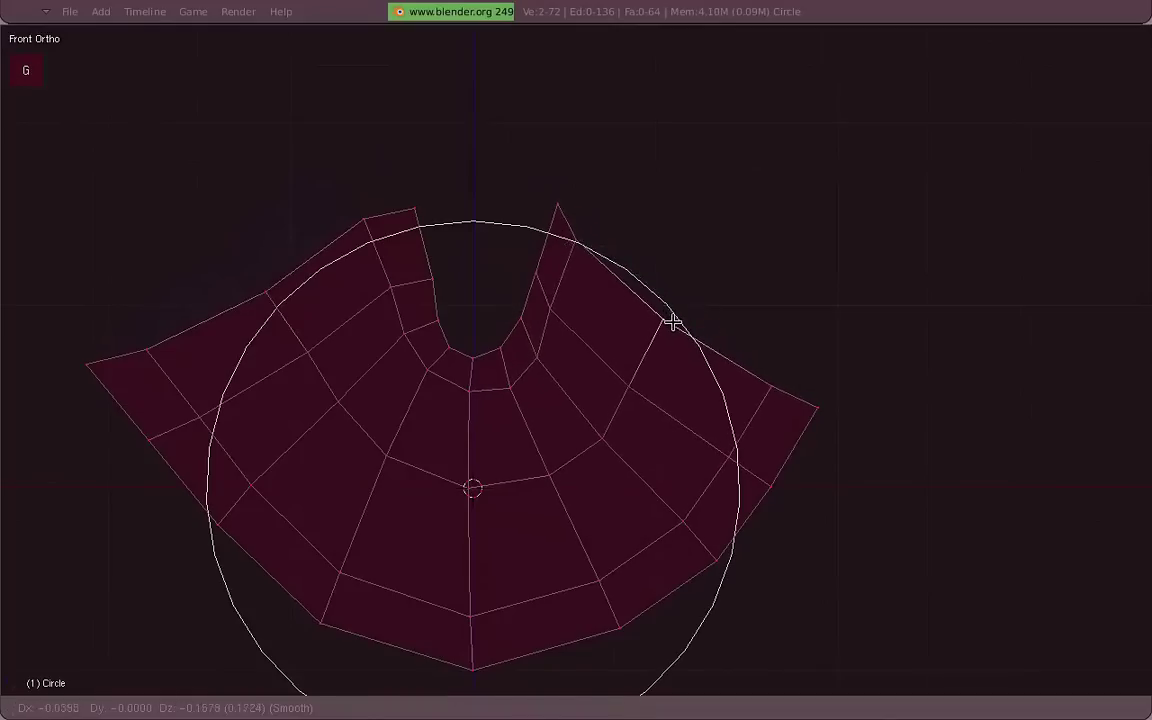
{"action": "key", "text": "a"}
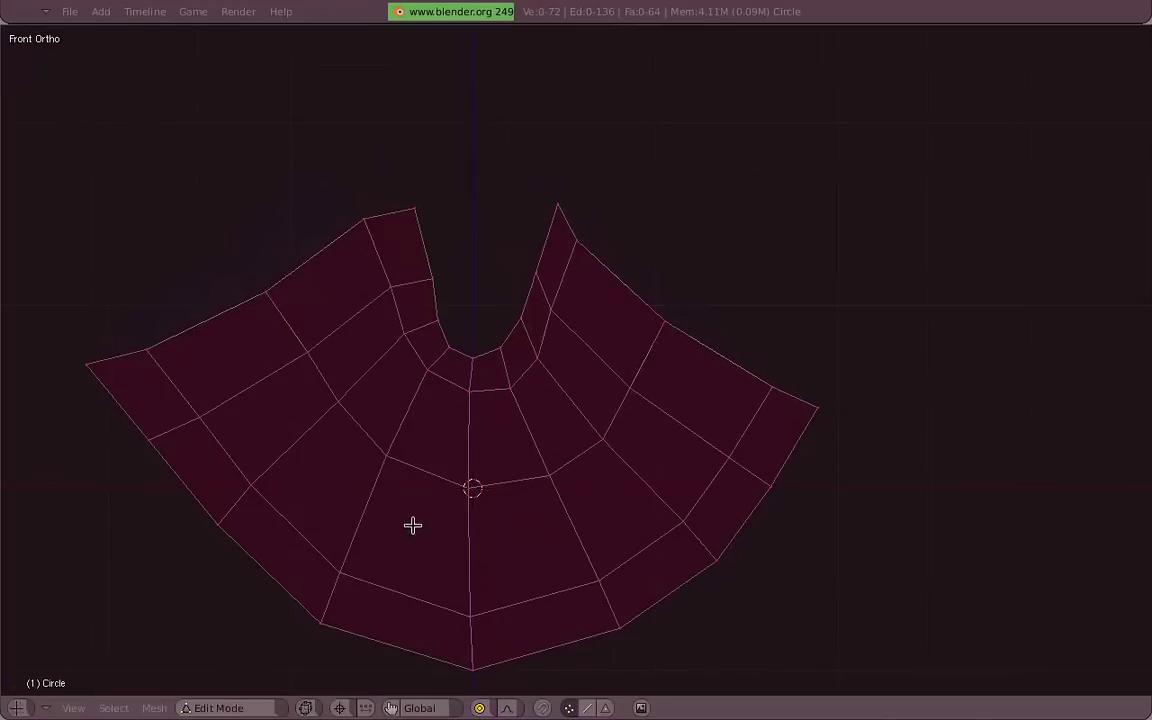
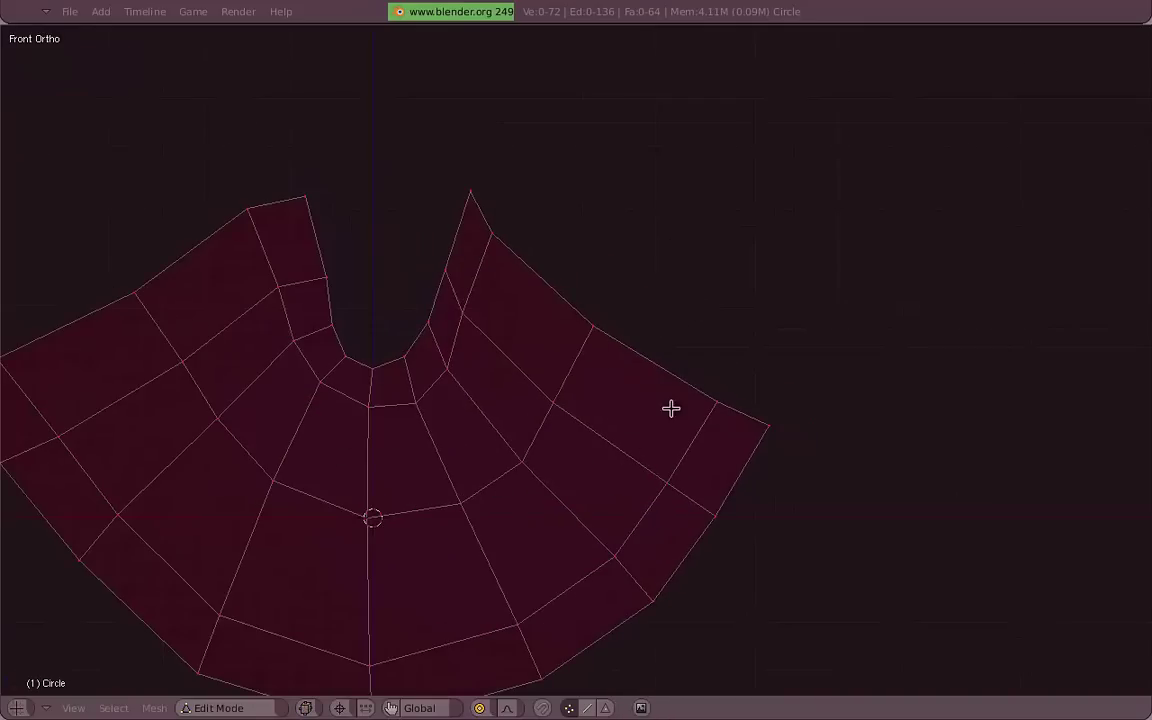
Step: Frame the bent tube in view and switch to face select mode for the central strip
{"action": "key", "text": "z"}
{"action": "key", "text": "z"}
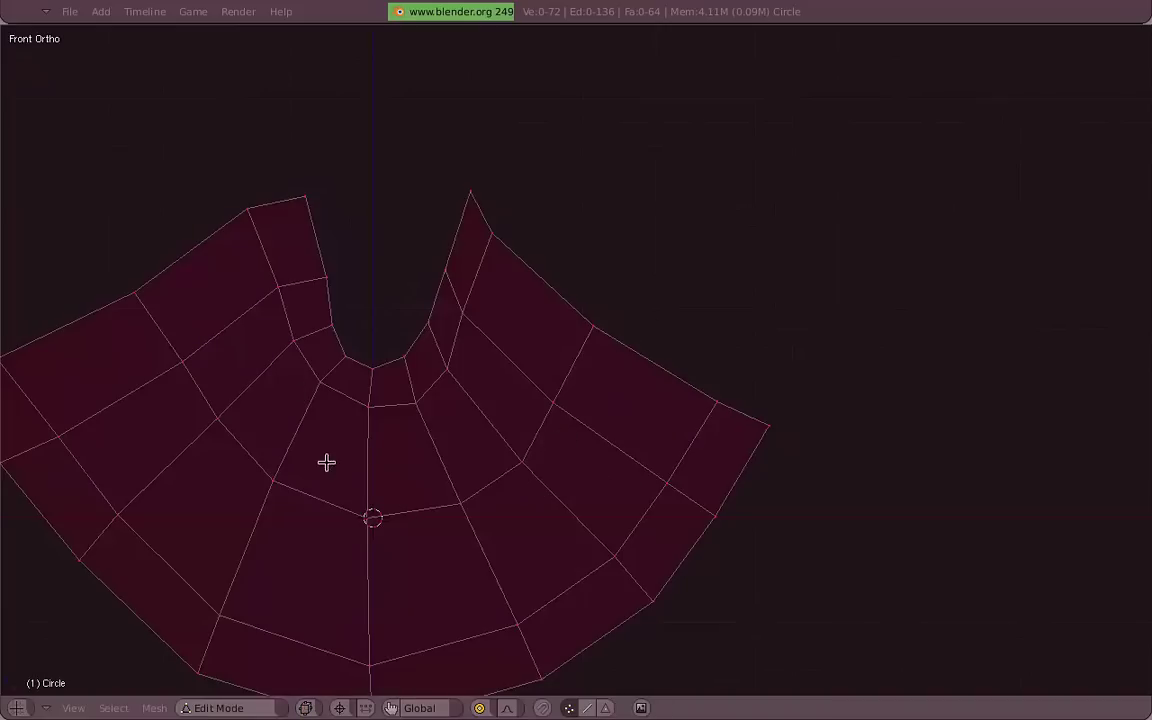
{"action": "right_click", "coordinate": [336, 392]}
{"action": "key", "text": "g"}
{"action": "scroll", "scroll_direction": "up", "scroll_amount": 3}
{"action": "key", "text": "z"}
{"action": "key", "text": "z"}
{"action": "scroll", "scroll_direction": "down", "scroll_amount": 3}
{"action": "scroll", "scroll_direction": "up", "scroll_amount": 3}
{"action": "key", "text": "z"}
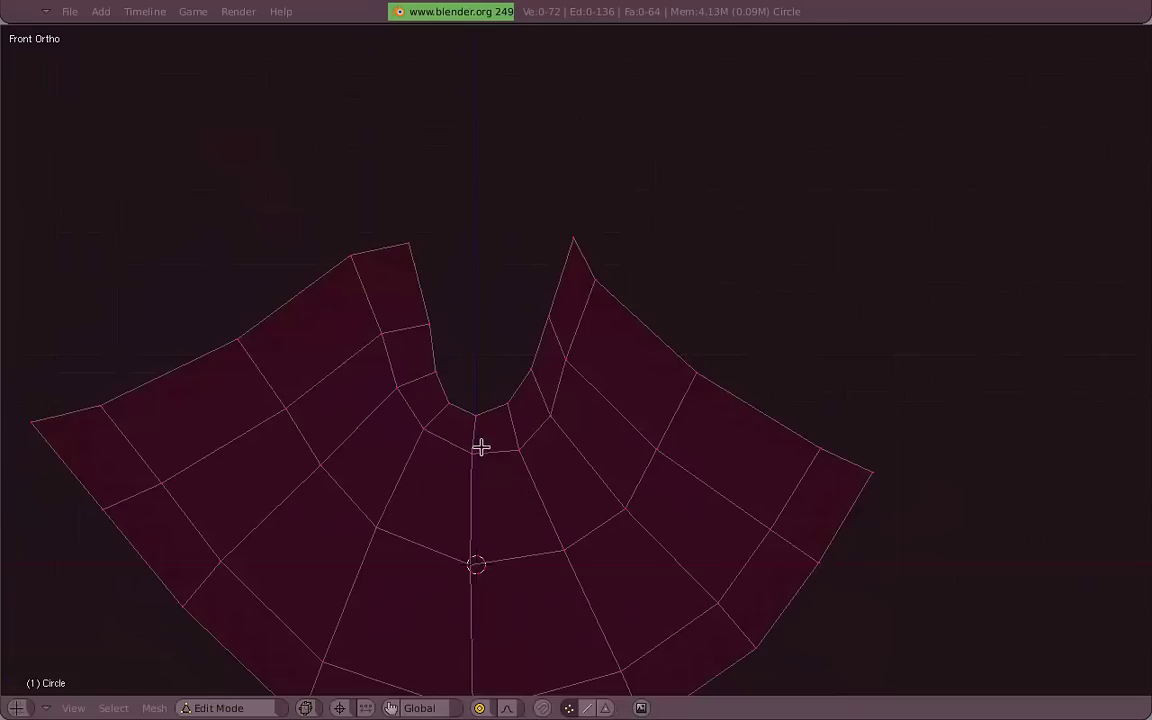
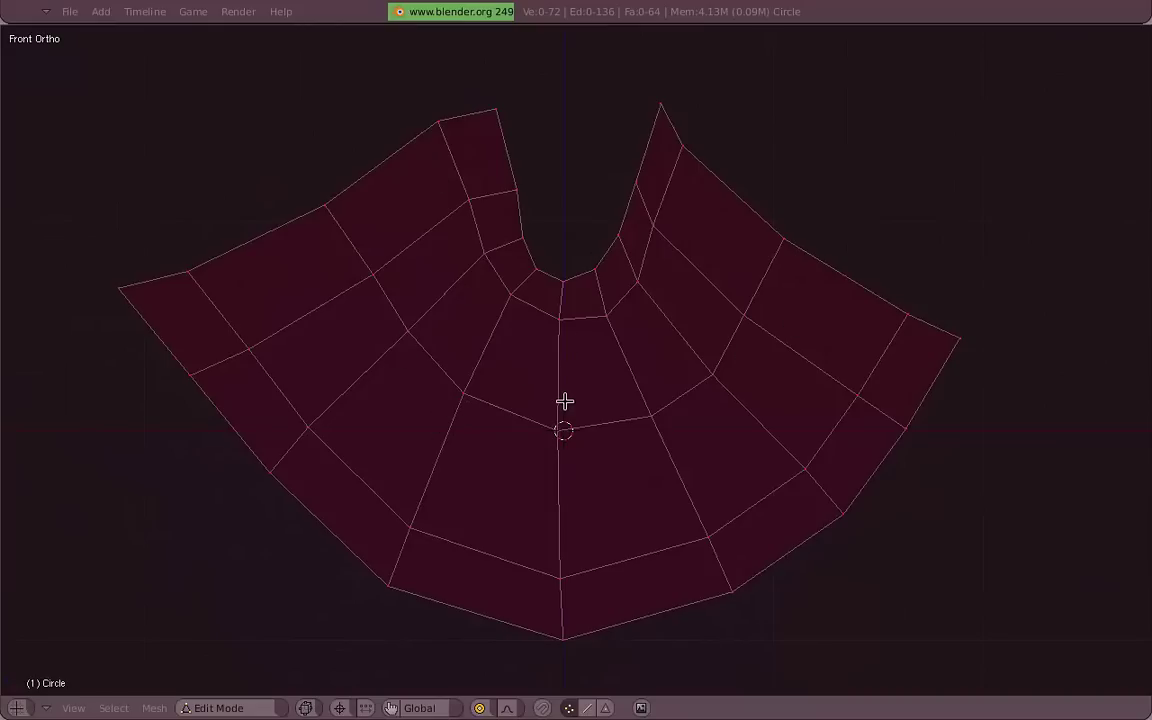
{"action": "key", "text": "Tab"}
Step: Pick the central column faces, then box-deselect the bottom row to keep the four faces below the notch
{"action": "right_click", "coordinate": [536, 312]}
{"action": "right_click", "coordinate": [599, 319]}
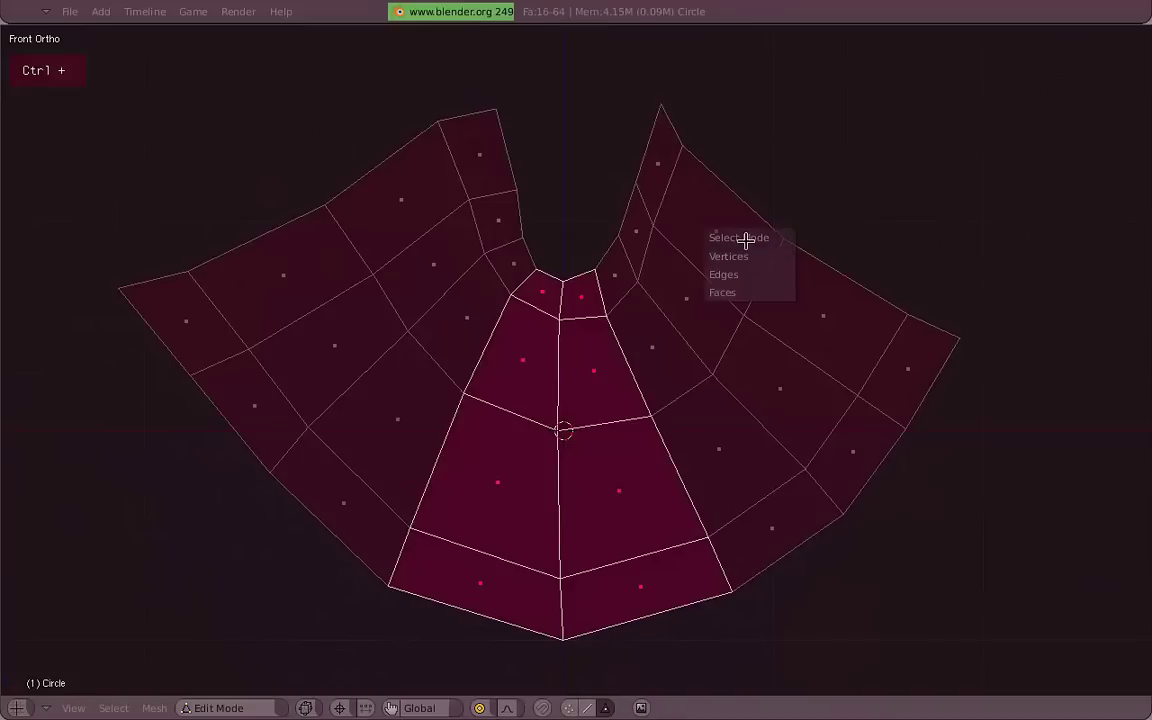
{"action": "key", "text": "Tab"}
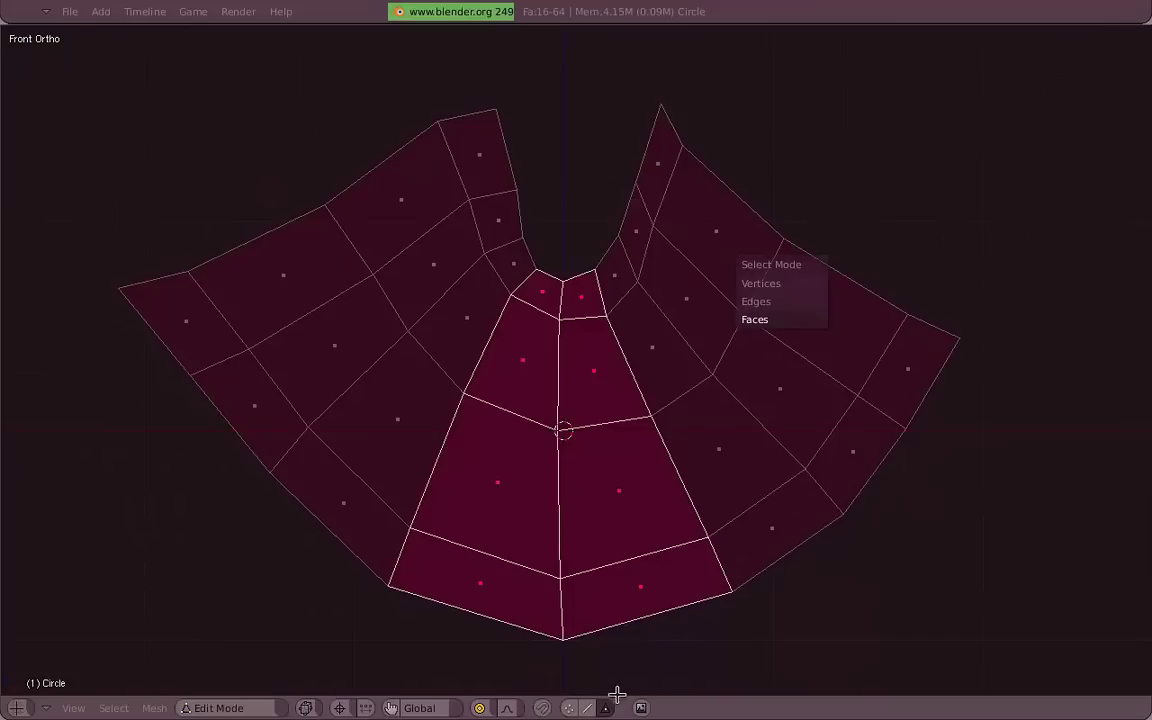
{"action": "key", "text": "Tab"}
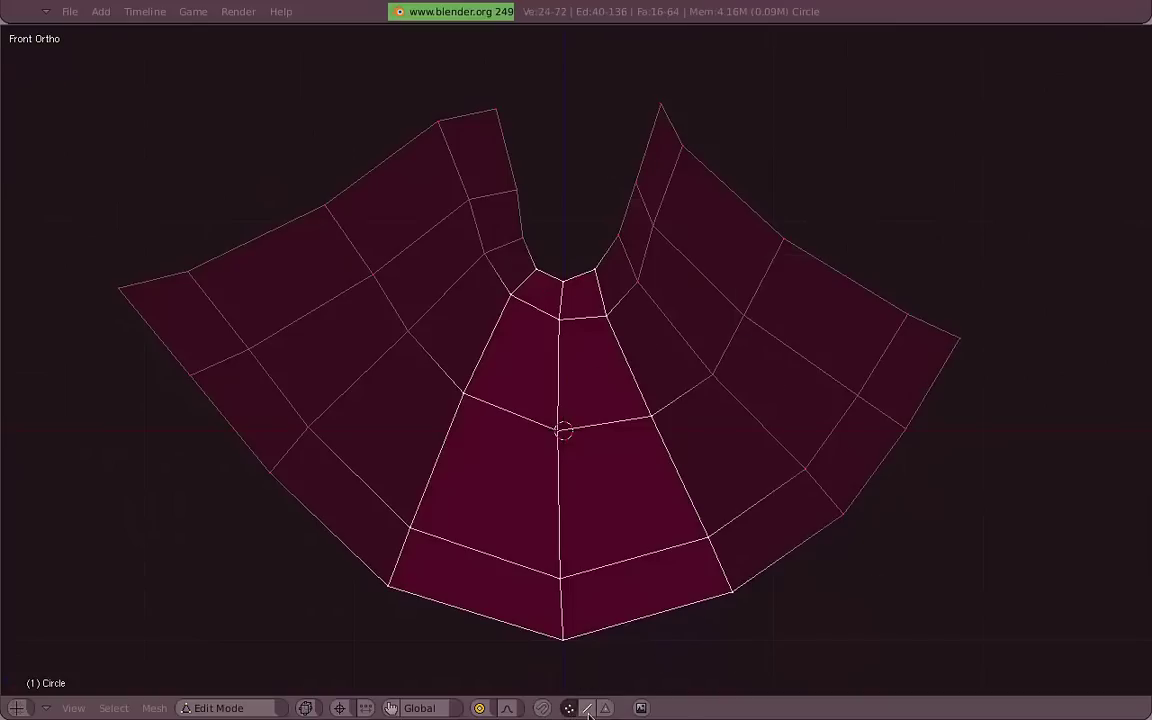
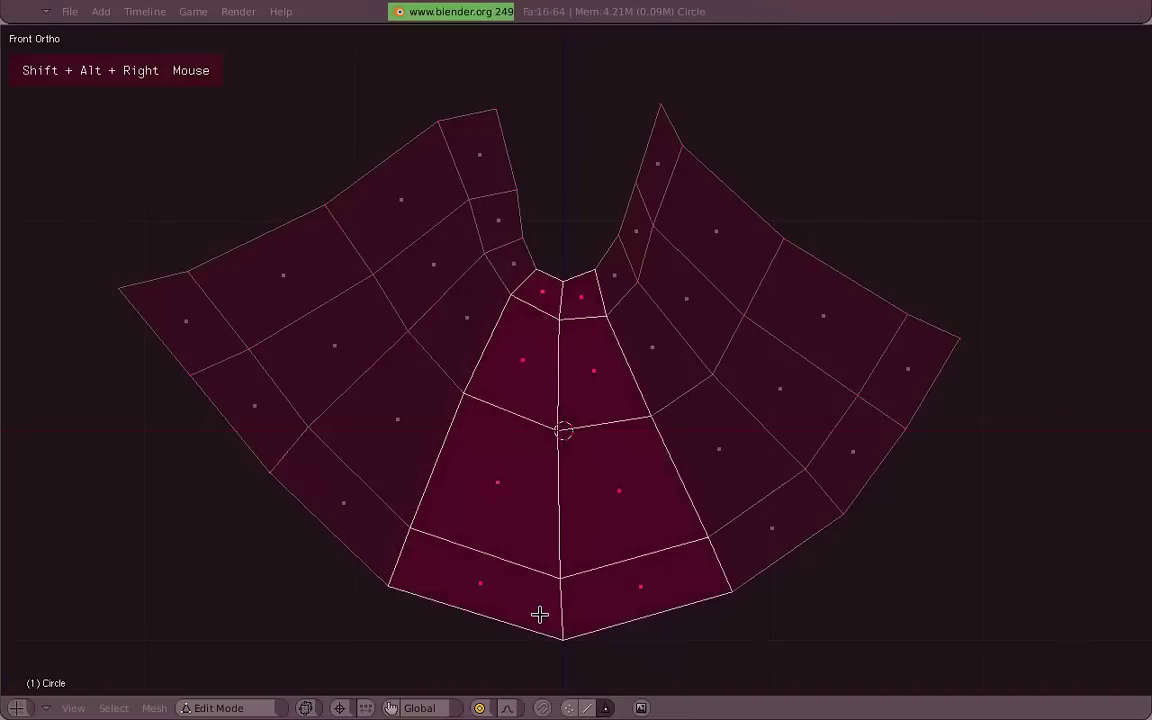
{"action": "key", "text": "b"}
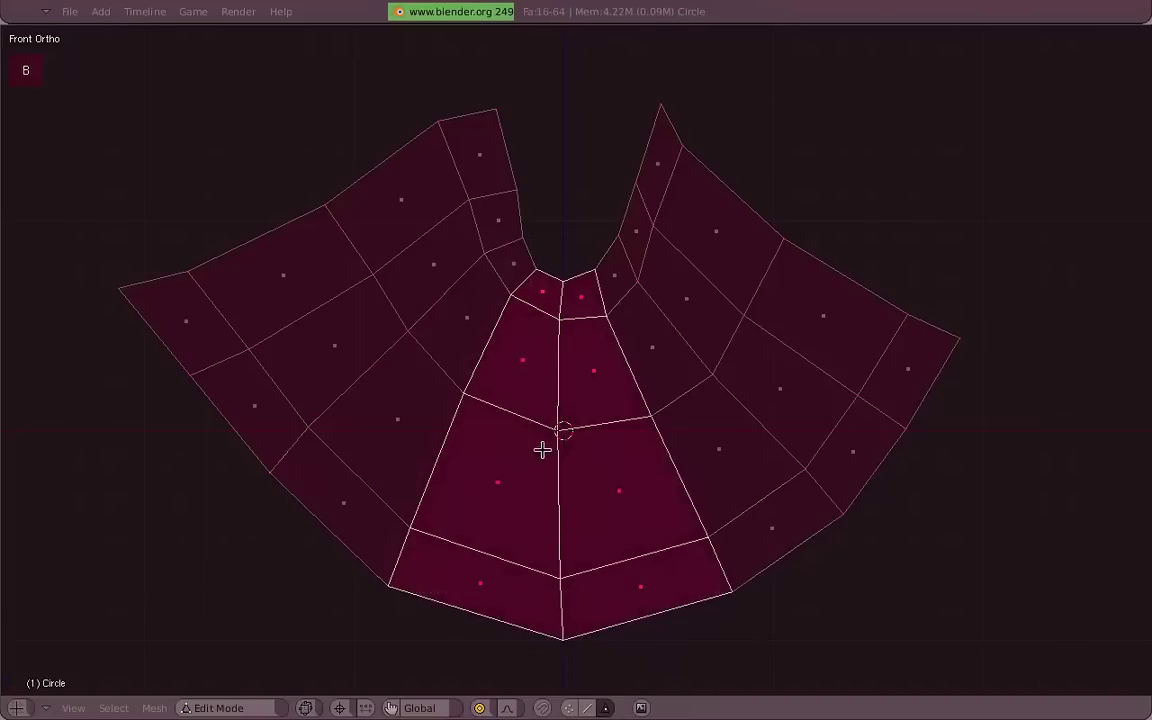
{"action": "key", "text": "b"}
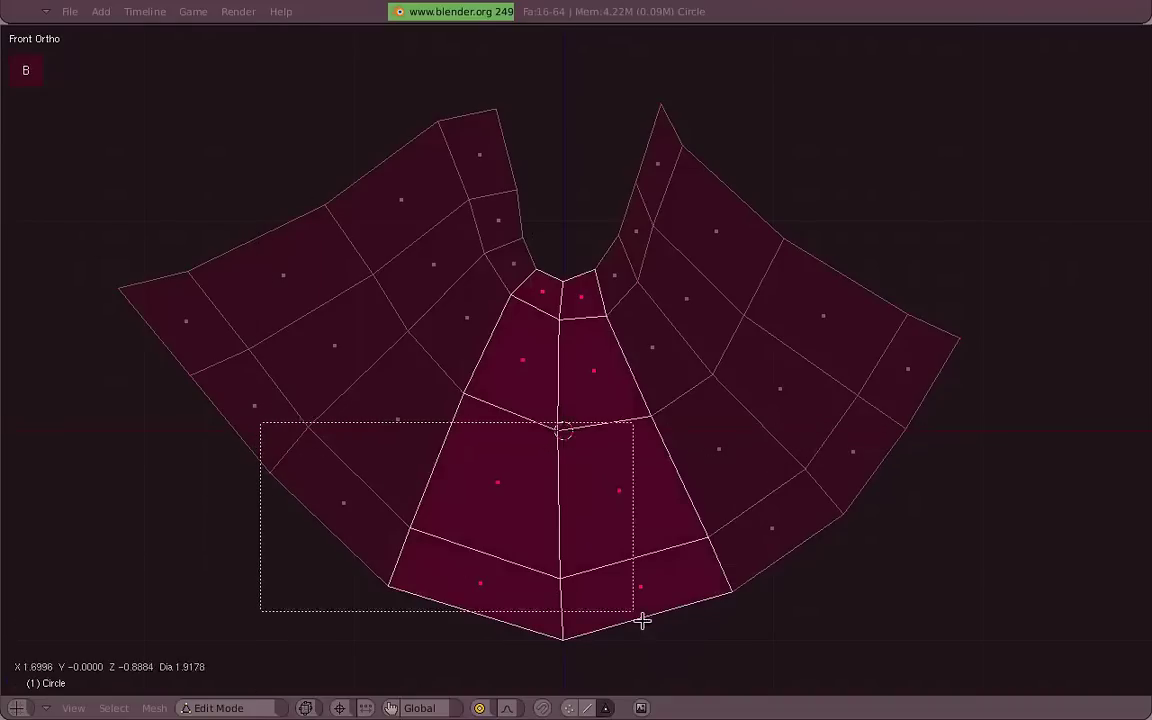
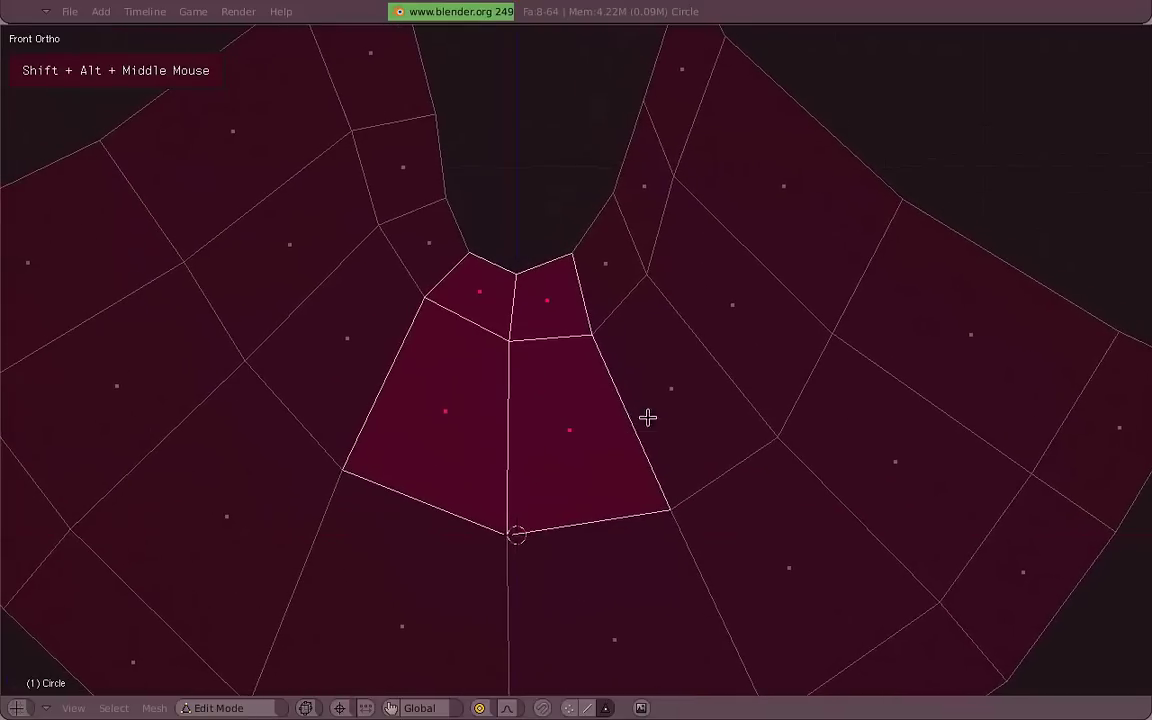
Step: Extrude the four central faces as a region and scale them inward to leave a border rim
{"action": "scroll", "scroll_direction": "up", "scroll_amount": 3}
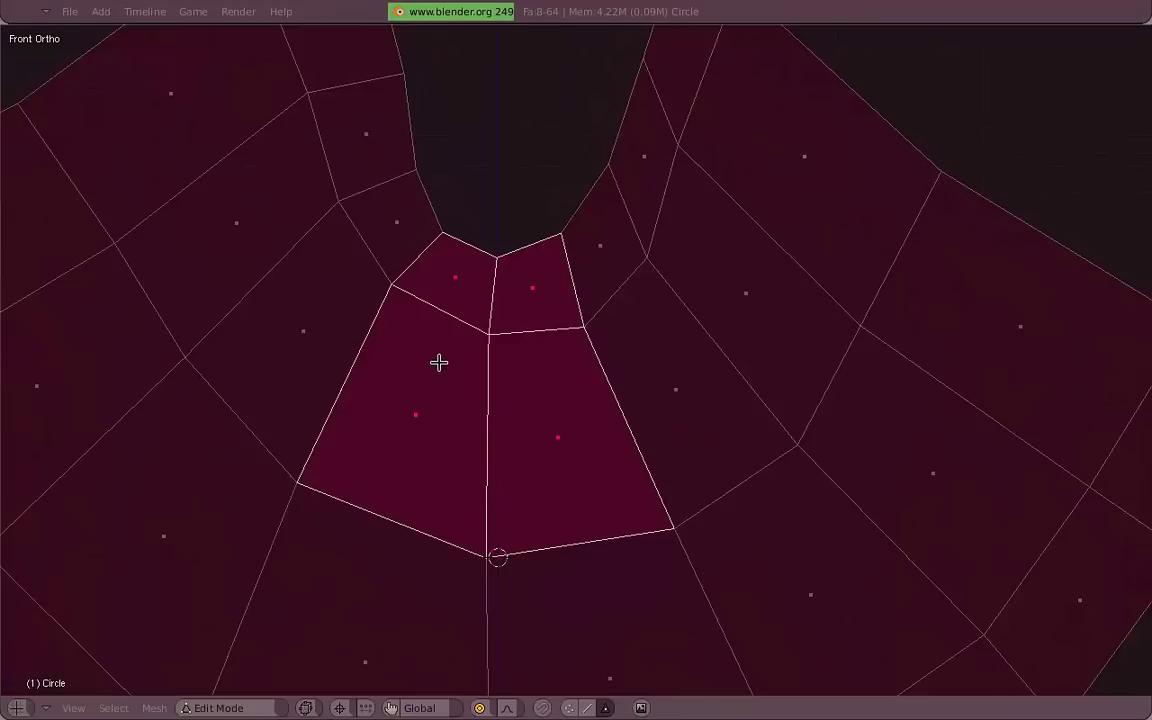
{"action": "key", "text": "e"}
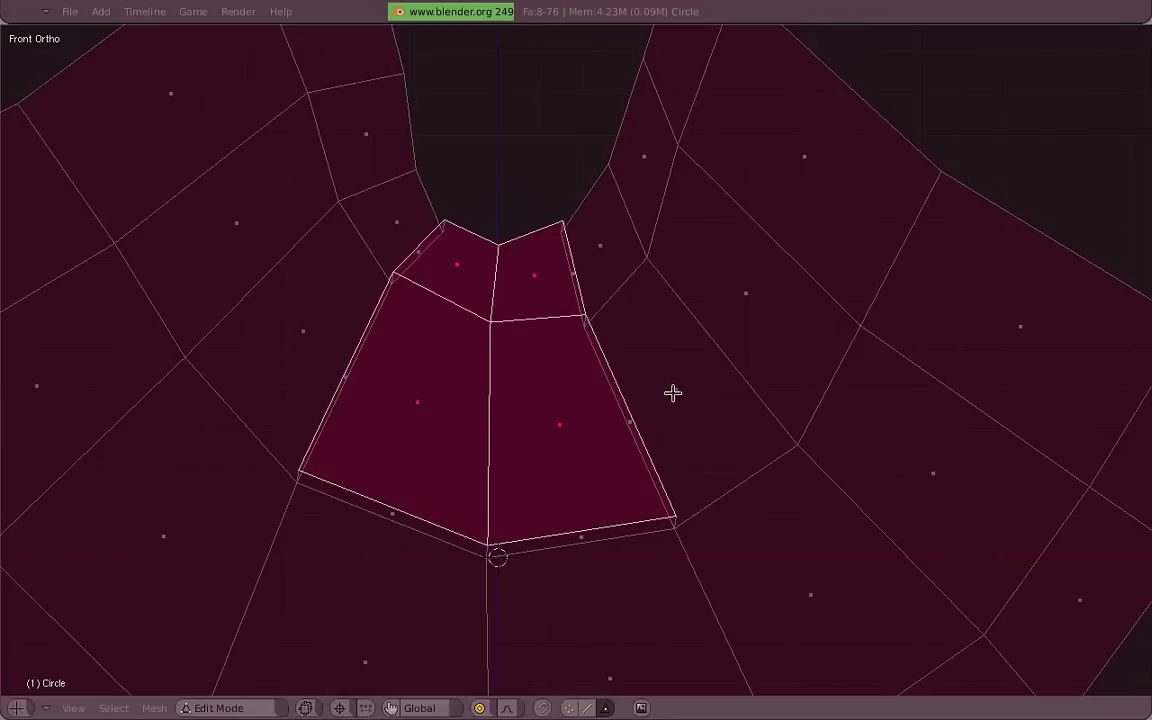
{"action": "key", "text": "s"}
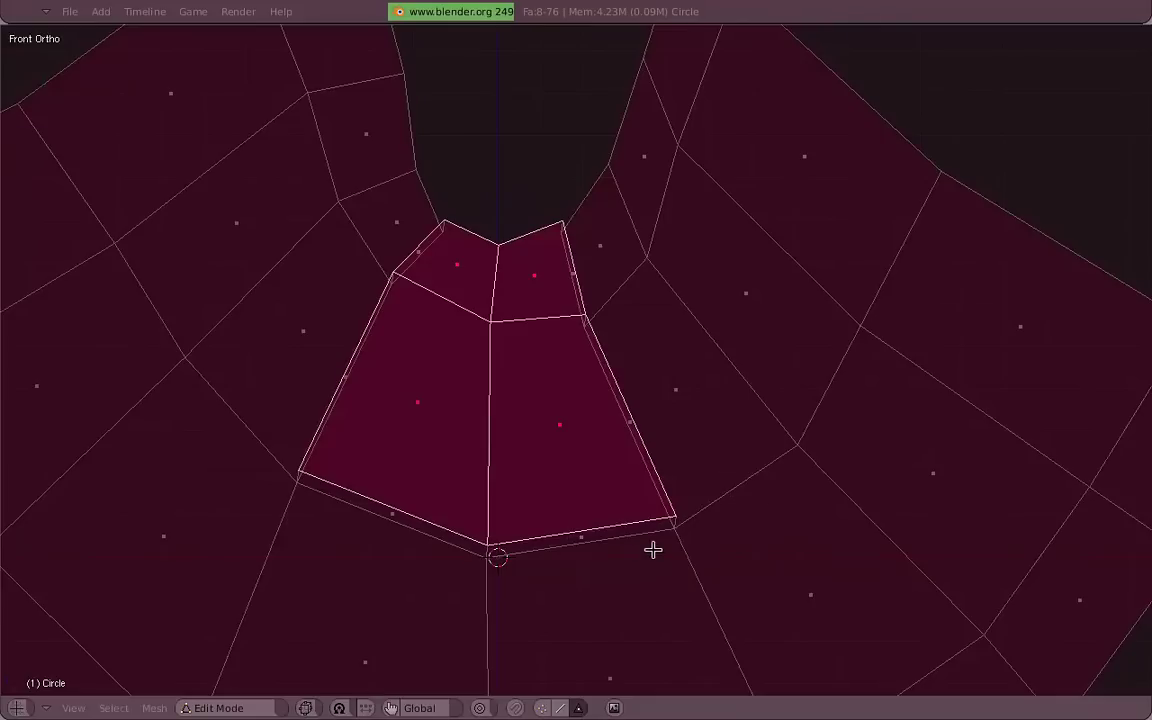
{"action": "key", "text": "s"}
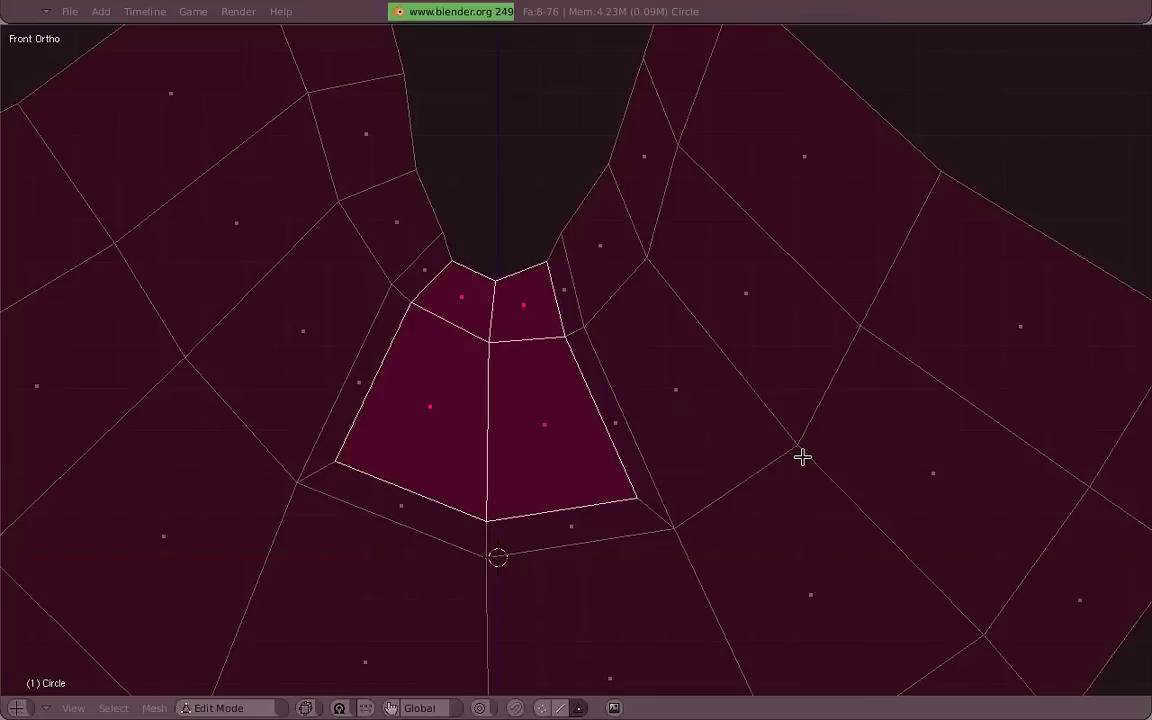
Step: Change the pivot point and try scaling the inset faces, then cancel the scaling
{"action": "key", "text": "s"}
{"action": "middle_click", "coordinate": [631, 402]}
{"action": "key", "text": "s"}
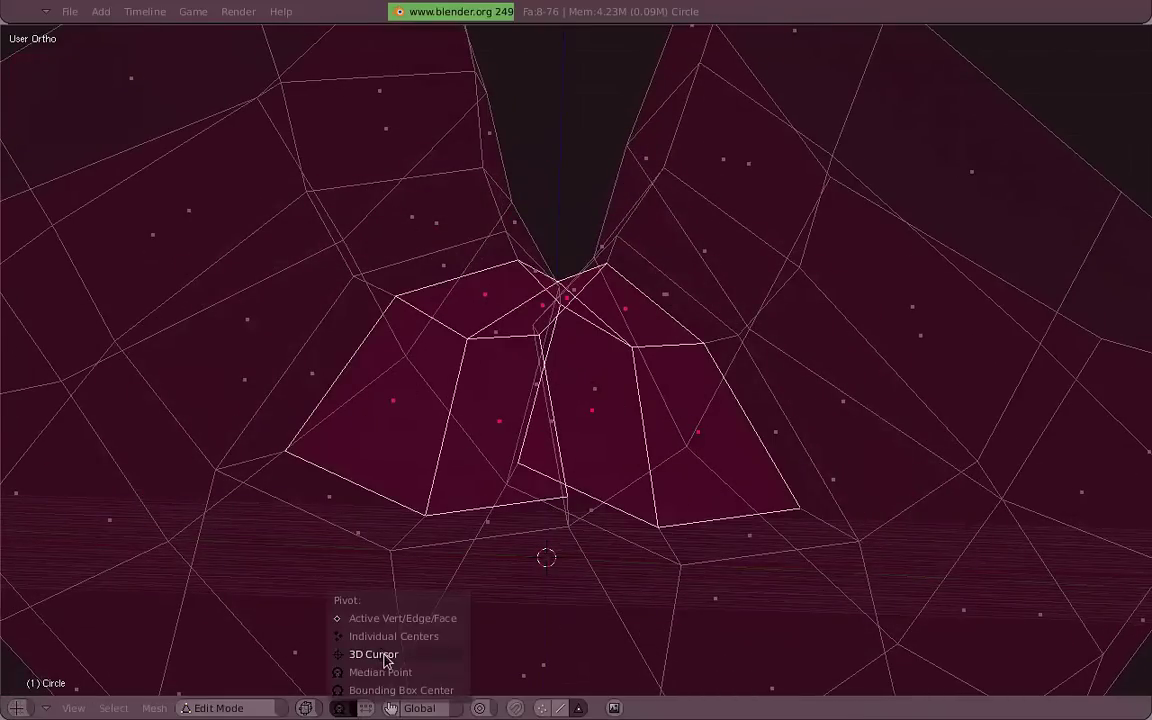
{"action": "key", "text": "KP_3"}
{"action": "key", "text": "KP_1"}
{"action": "key", "text": "s"}
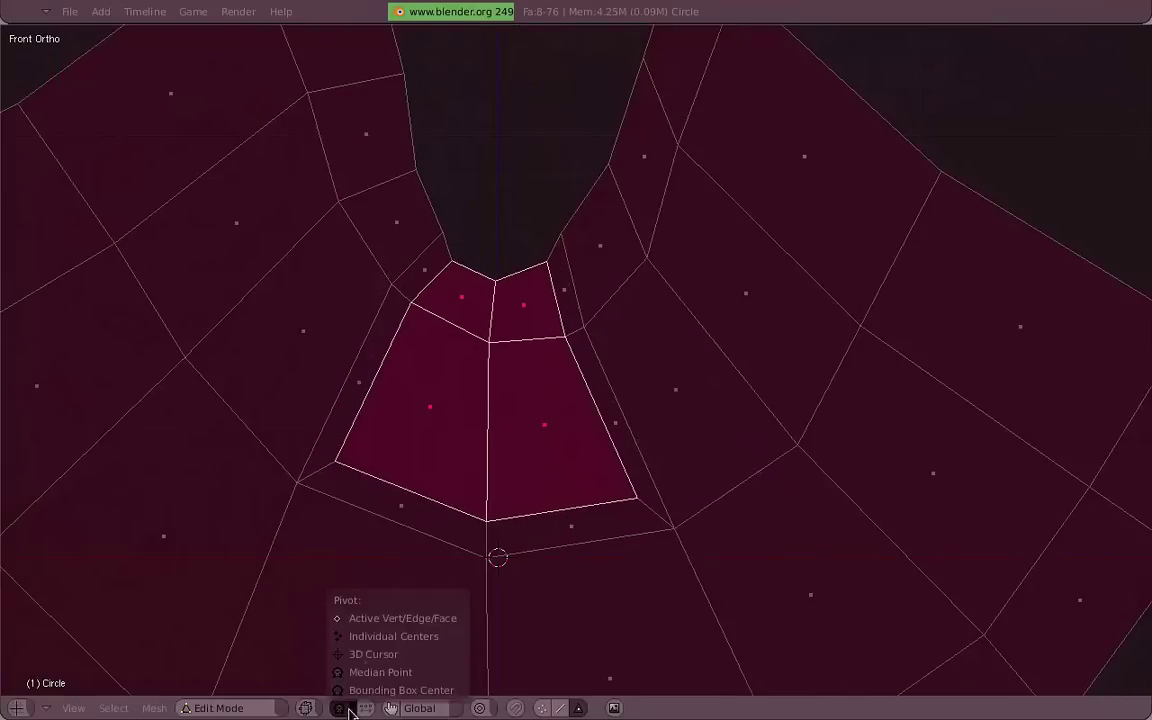
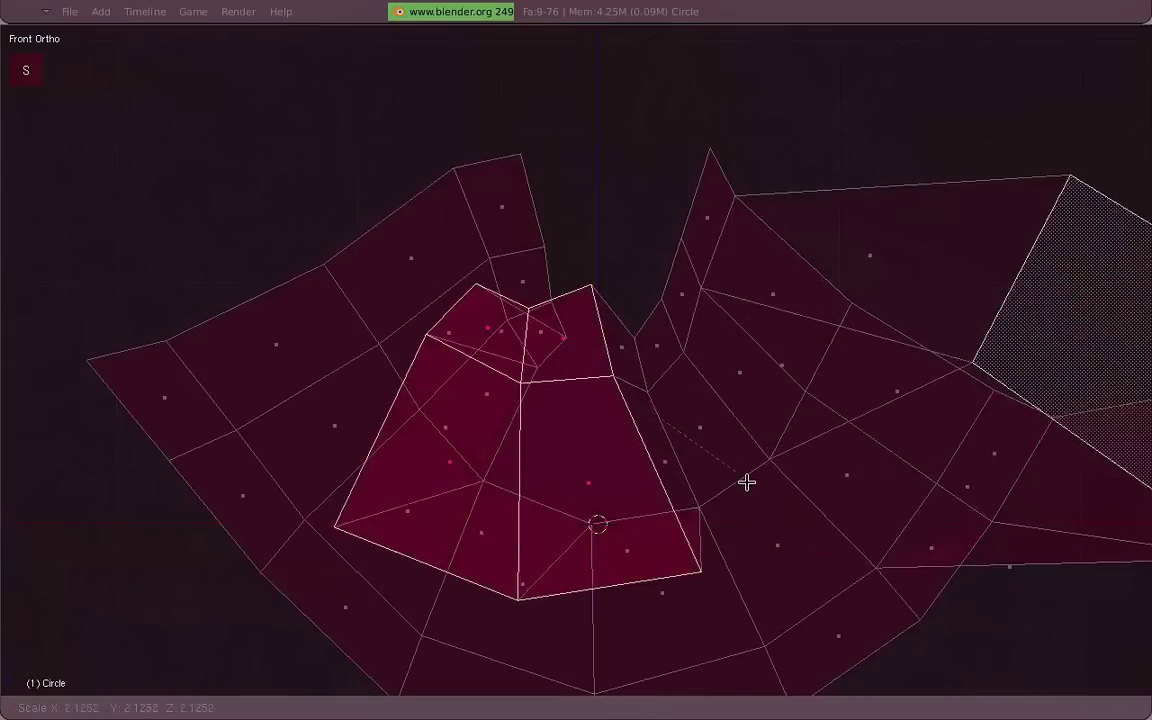
{"action": "scroll", "scroll_direction": "up", "scroll_amount": 3}
{"action": "key", "text": "s"}
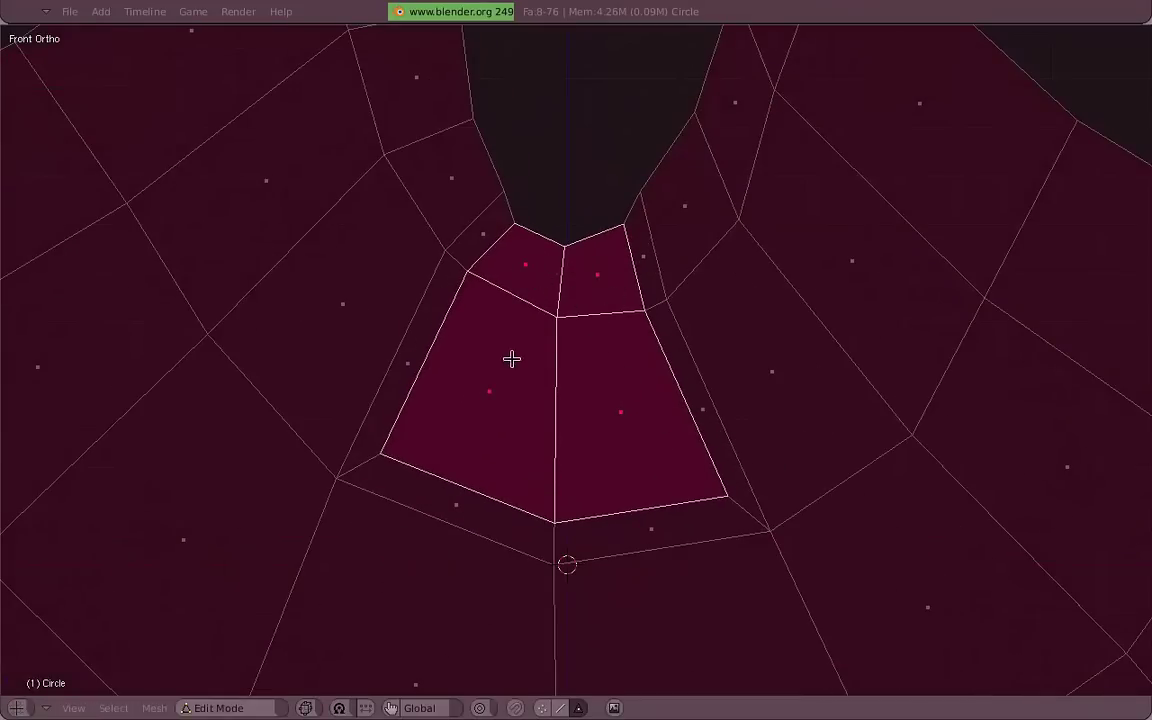
Step: Sink the four inset faces into the pipe wall with Shrink/Fatten along their normals
{"action": "middle_click", "coordinate": [570, 374]}
{"action": "key", "text": "KP_3"}
{"action": "key", "text": "KP_1"}
{"action": "key", "text": "alt+s"}
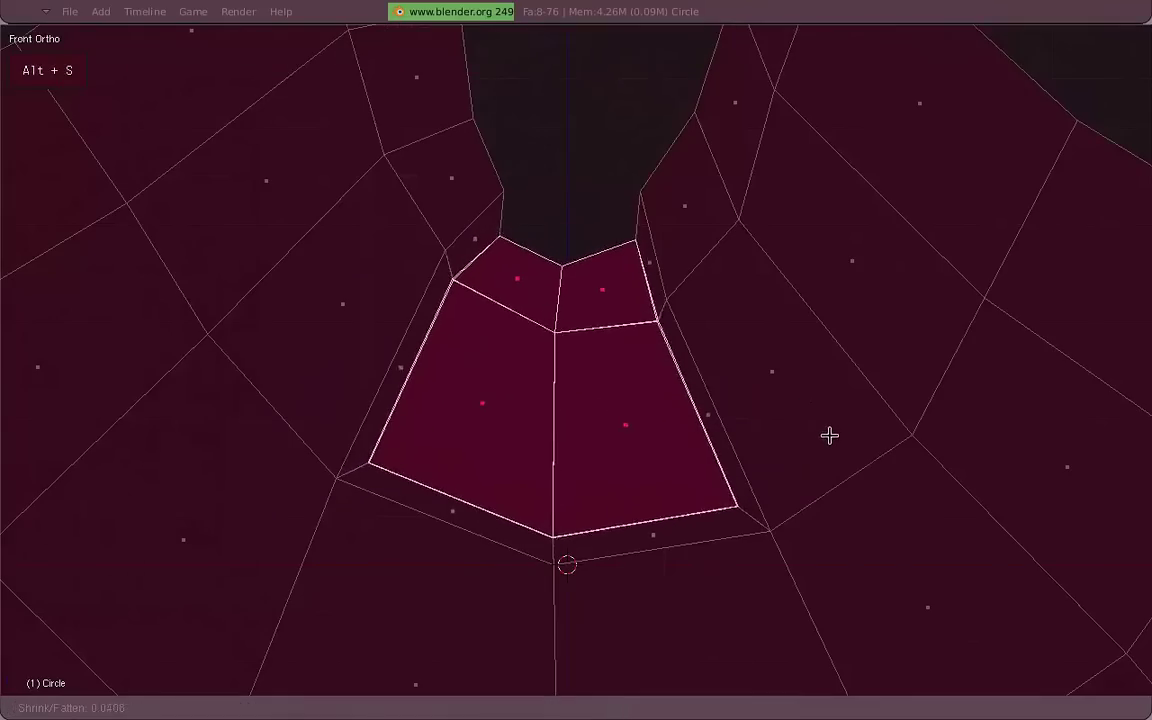
{"action": "key", "text": "z"}
{"action": "key", "text": "alt+s"}
{"action": "scroll", "scroll_direction": "down", "scroll_amount": 3}
Step: View the pocket in solid shading, then push the face beside the inset along its normal
{"action": "middle_click", "coordinate": [662, 410]}
{"action": "key", "text": "3"}
{"action": "key", "text": "1"}
{"action": "scroll", "scroll_direction": "up", "scroll_amount": 3}
{"action": "key", "text": "alt+s"}
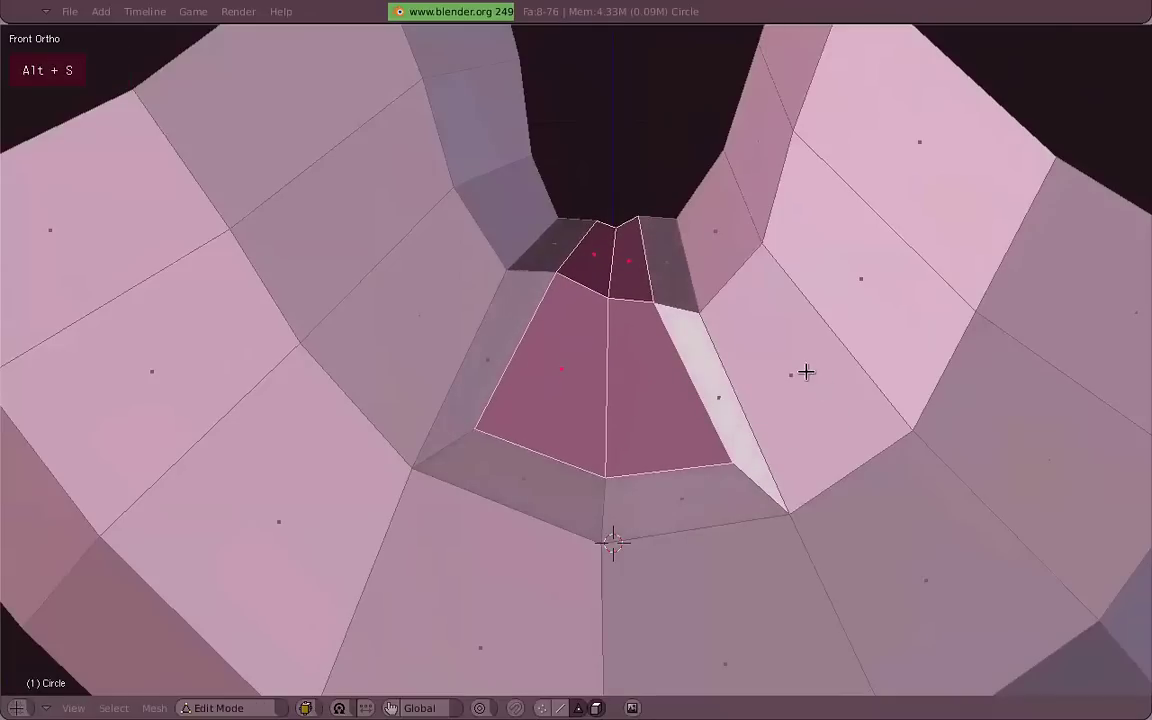
{"action": "right_click", "coordinate": [795, 378]}
{"action": "key", "text": "alt+s"}
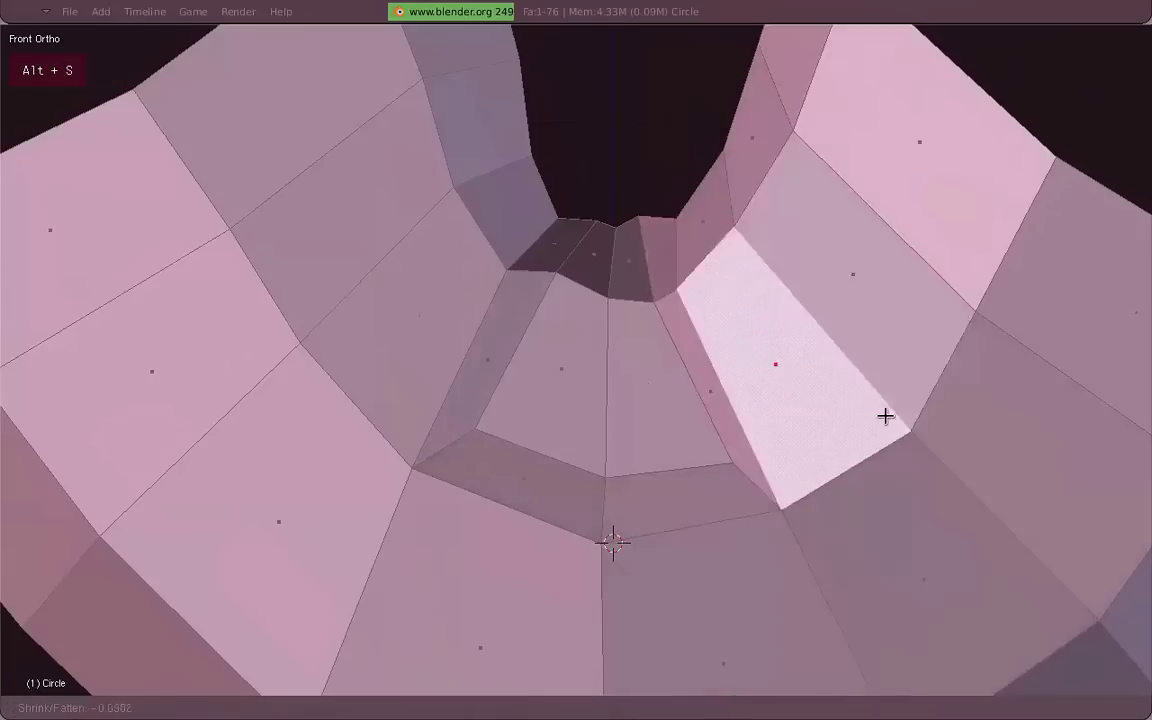
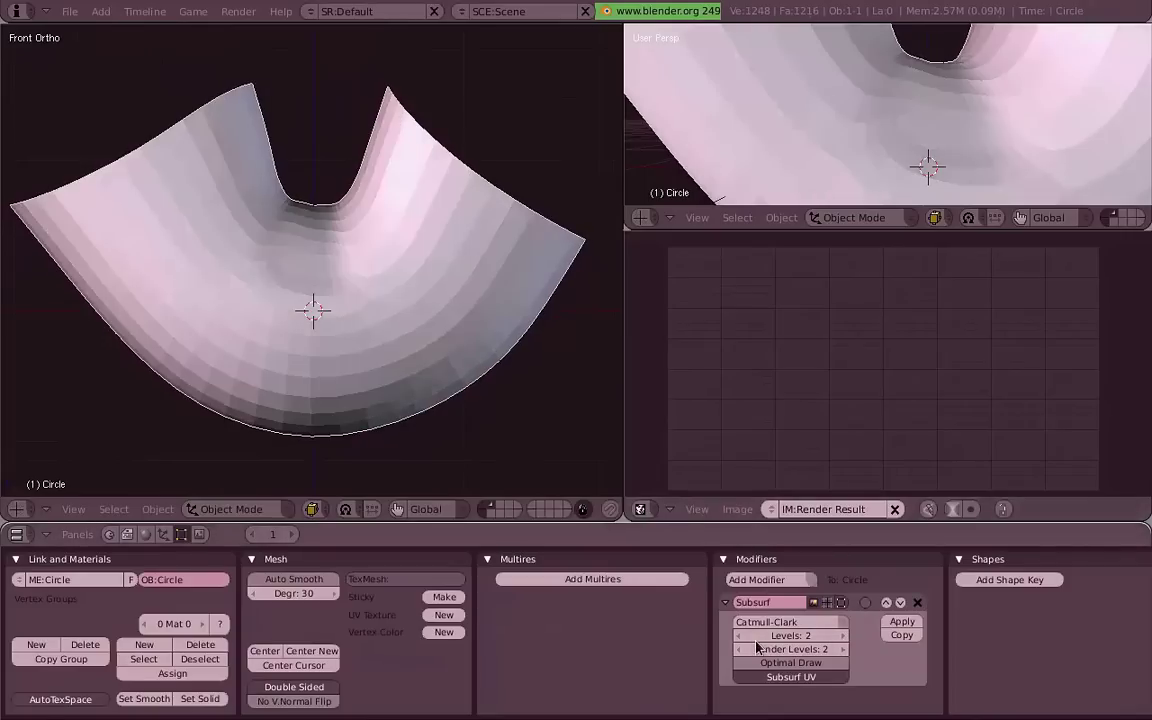
Step: Back in mesh editing, paint-select the four inset faces and push them along their normals
{"action": "scroll", "scroll_direction": "up", "scroll_amount": 3}
{"action": "middle_click", "coordinate": [447, 311]}
{"action": "key", "text": "KP_3"}
{"action": "key", "text": "KP_1"}
{"action": "key", "text": "z"}
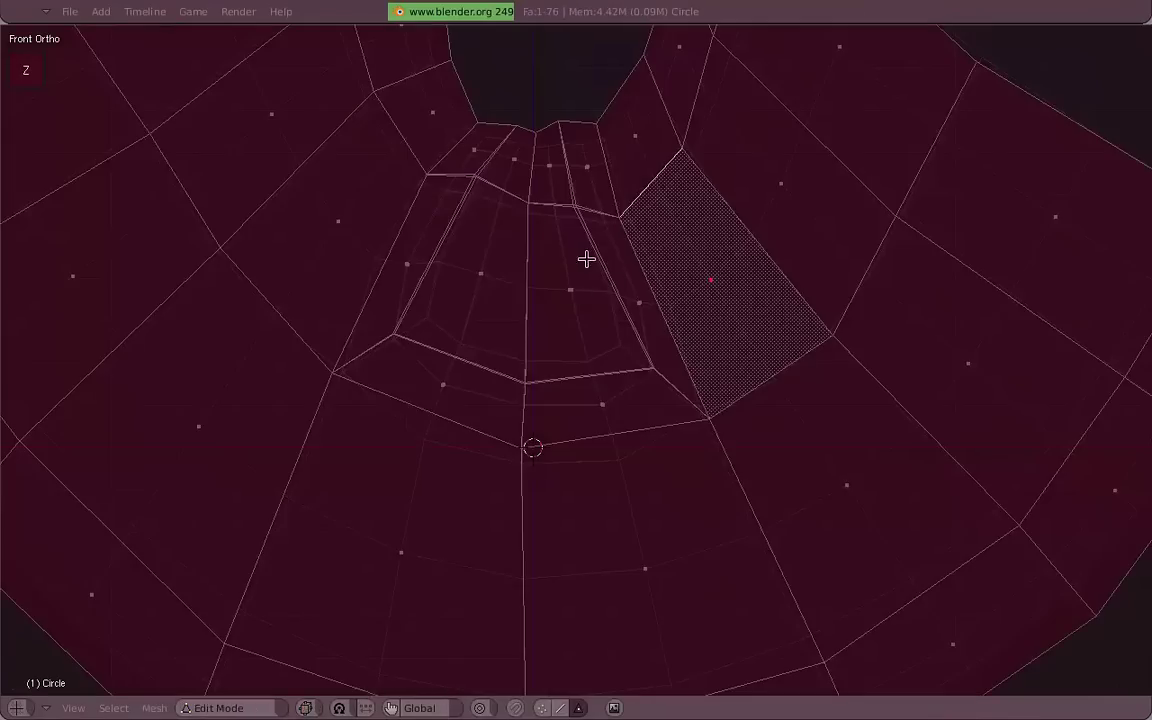
{"action": "key", "text": "b"}
{"action": "key", "text": "b"}
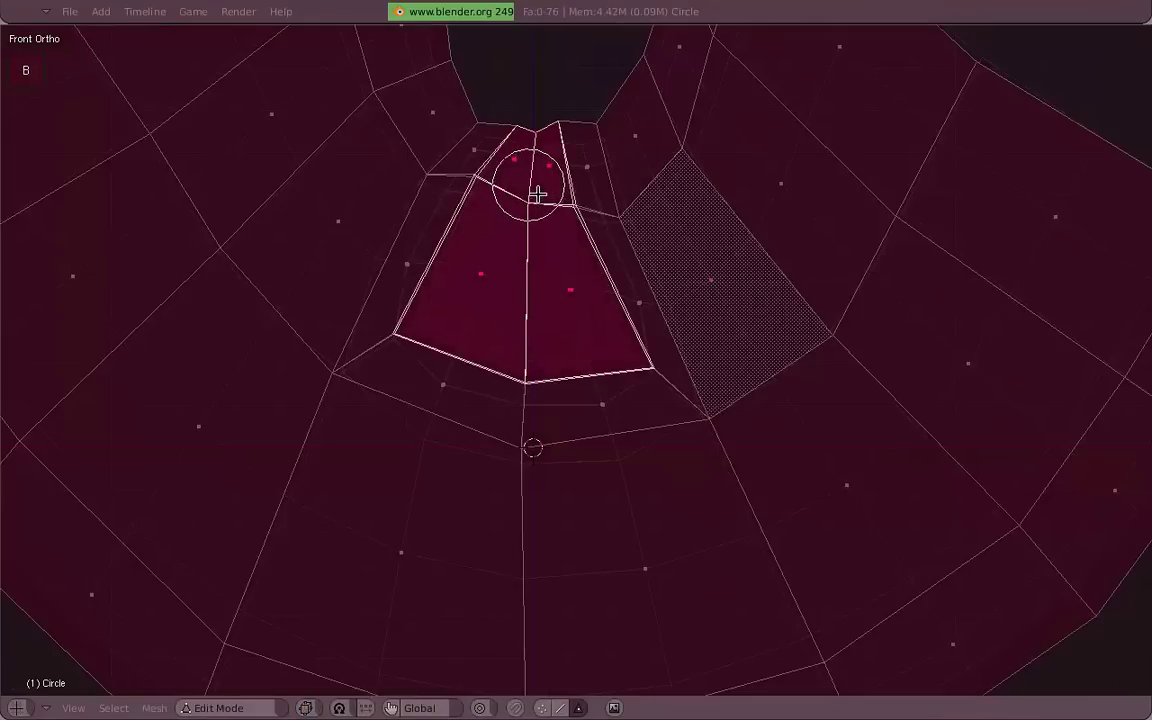
{"action": "key", "text": "alt+s"}
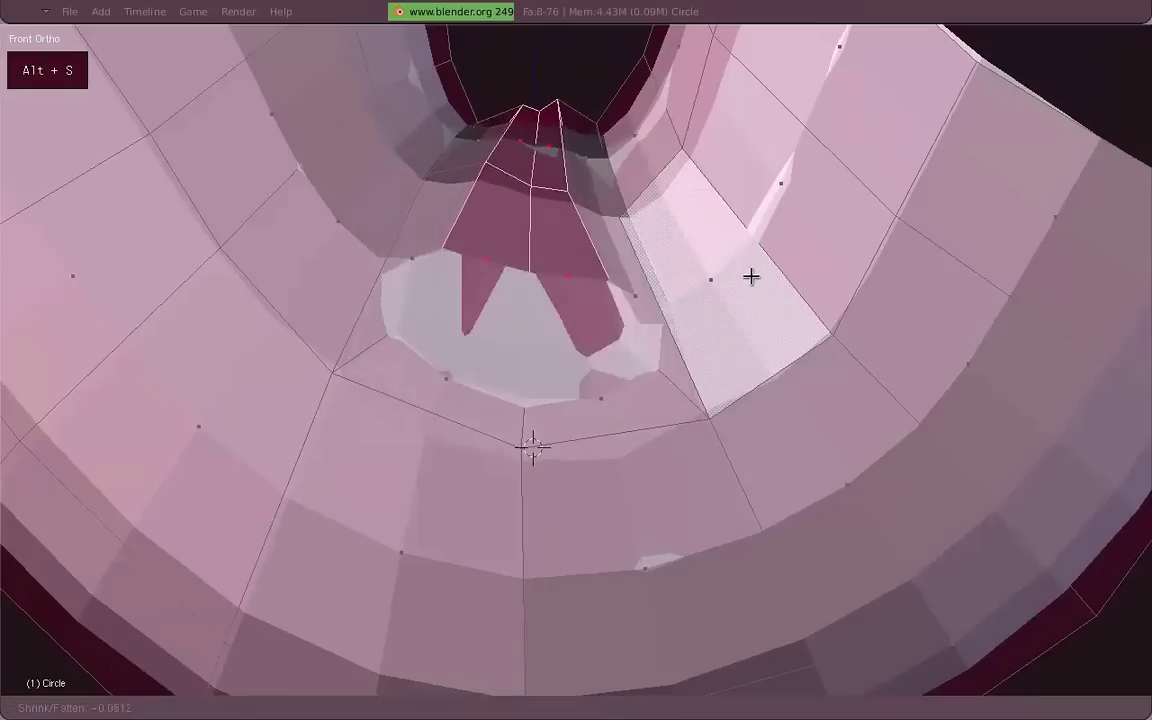
{"action": "key", "text": "z"}
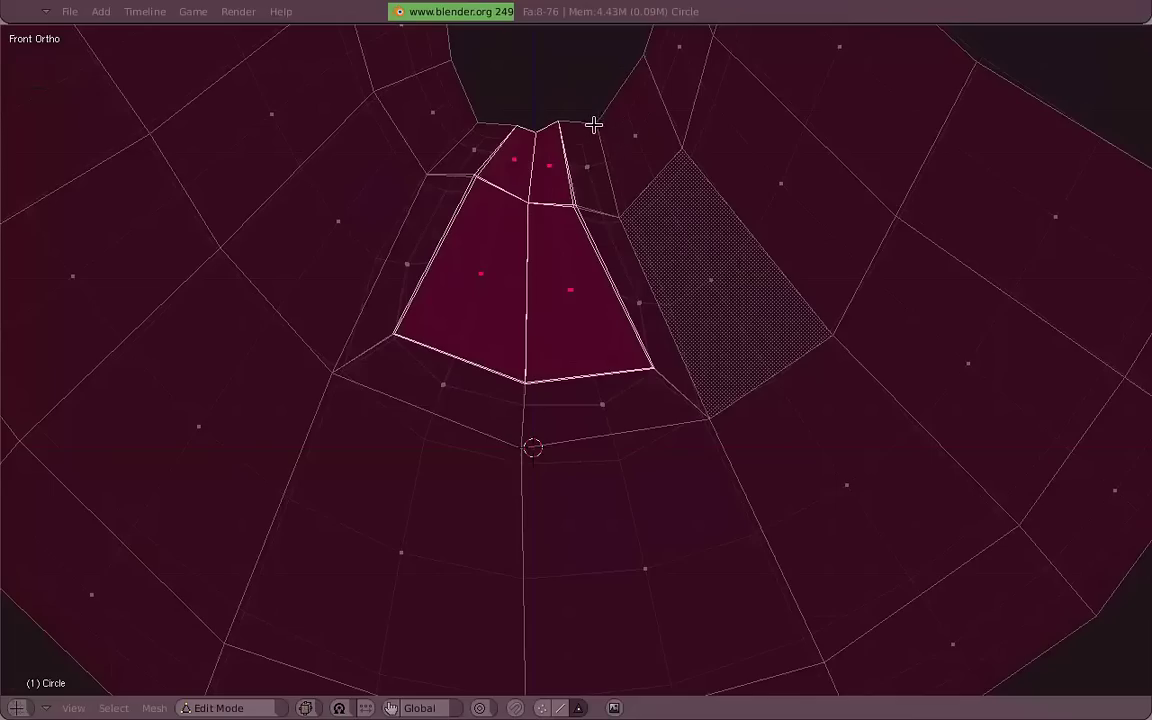
Step: Select the ring of twelve border faces around the pocket and push it into the wall
{"action": "right_click", "coordinate": [588, 120]}
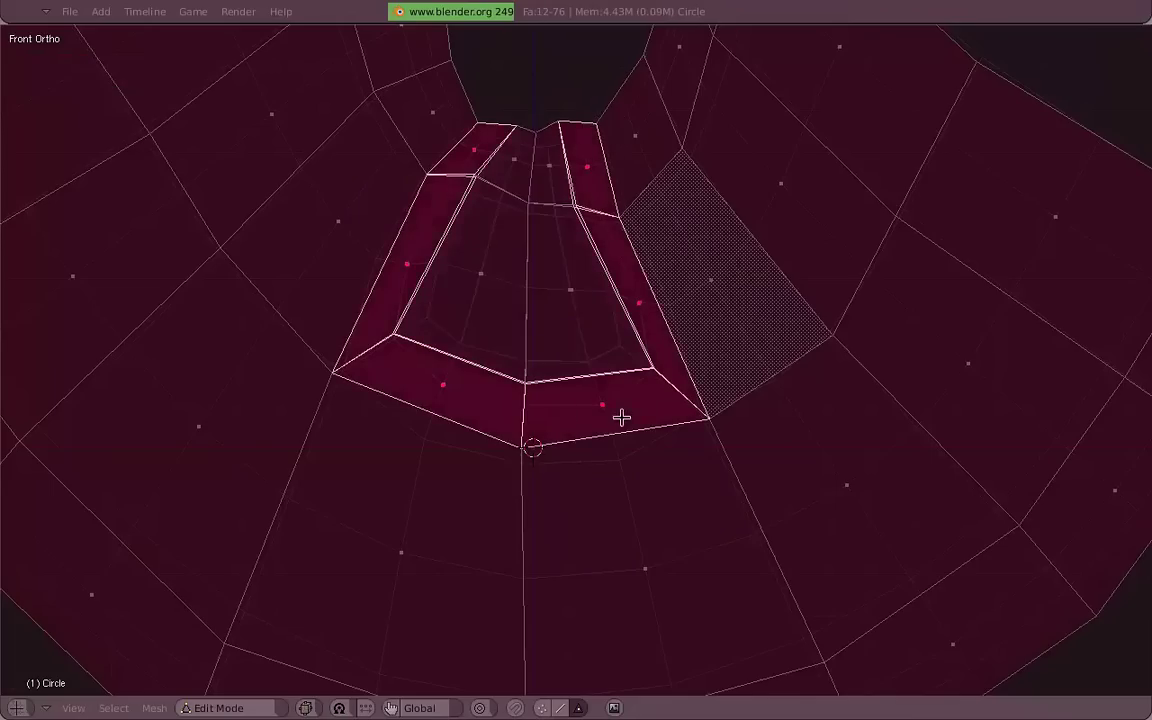
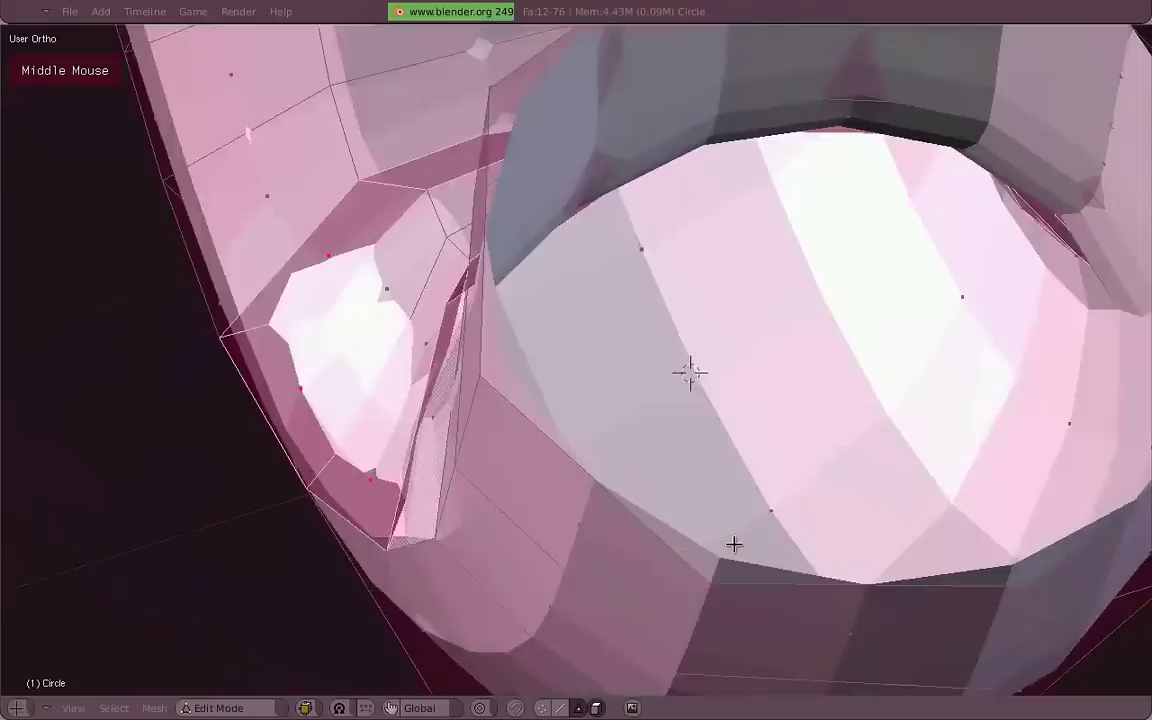
{"action": "key", "text": "1"}
{"action": "key", "text": "z"}
{"action": "key", "text": "alt+s"}
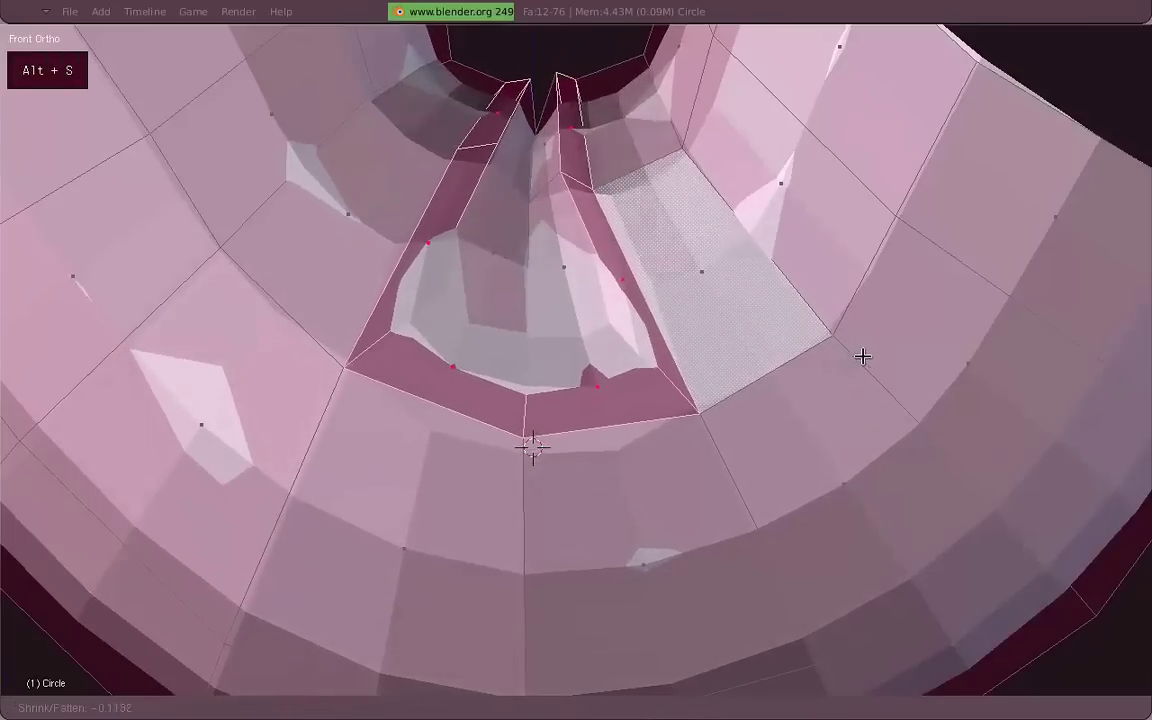
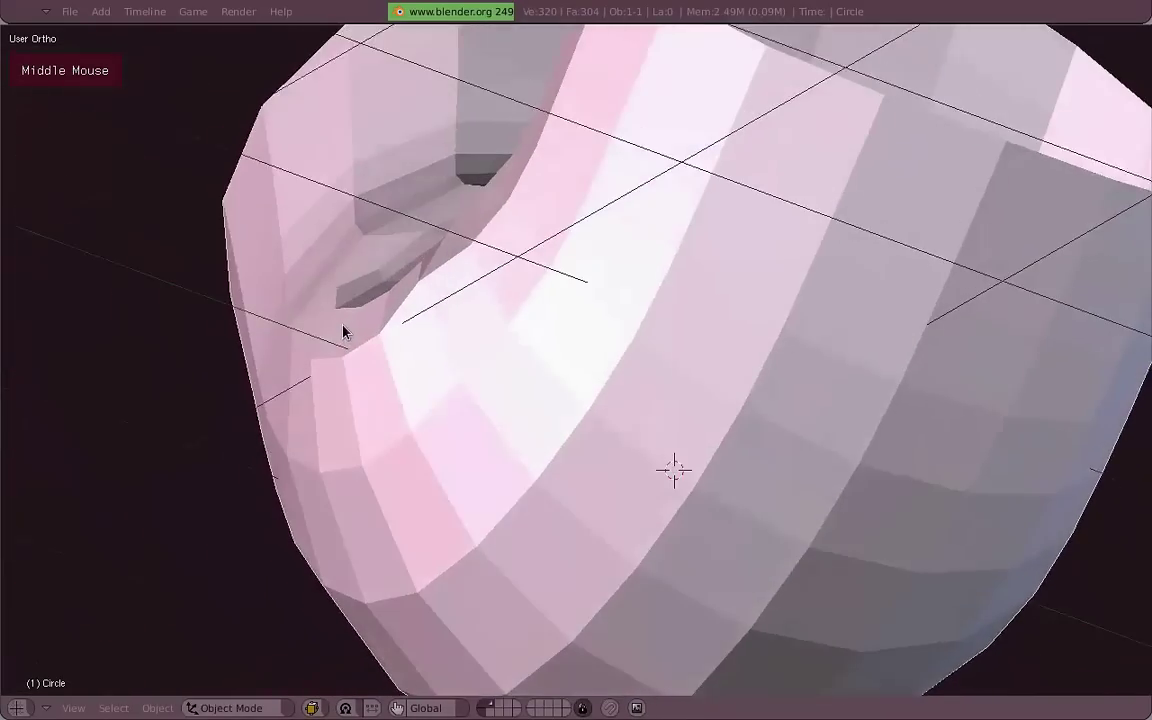
Step: Re-enter mesh editing in vertex mode and paint-select vertices left of the pocket
{"action": "middle_click", "coordinate": [359, 317]}
{"action": "scroll", "scroll_direction": "down", "scroll_amount": 3}
{"action": "key", "text": "KP_3"}
{"action": "key", "text": "KP_1"}
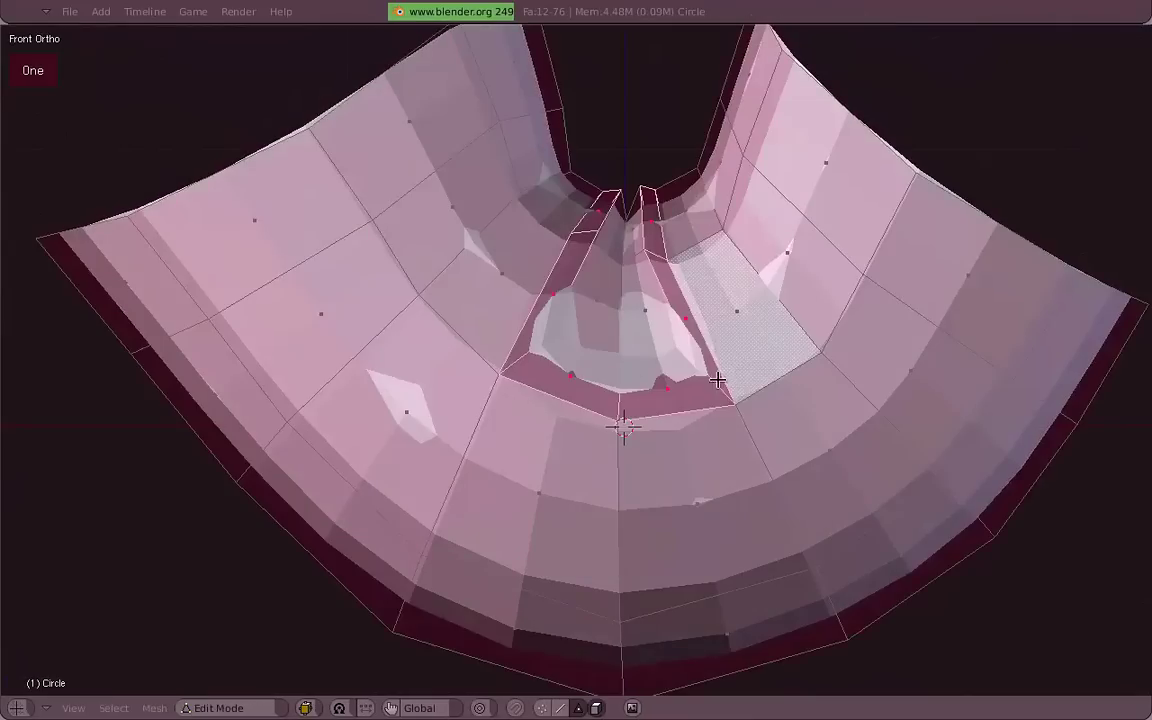
{"action": "key", "text": "z"}
{"action": "scroll", "scroll_direction": "up", "scroll_amount": 3}
{"action": "key", "text": "z"}
{"action": "key", "text": "a"}
{"action": "key", "text": "b"}
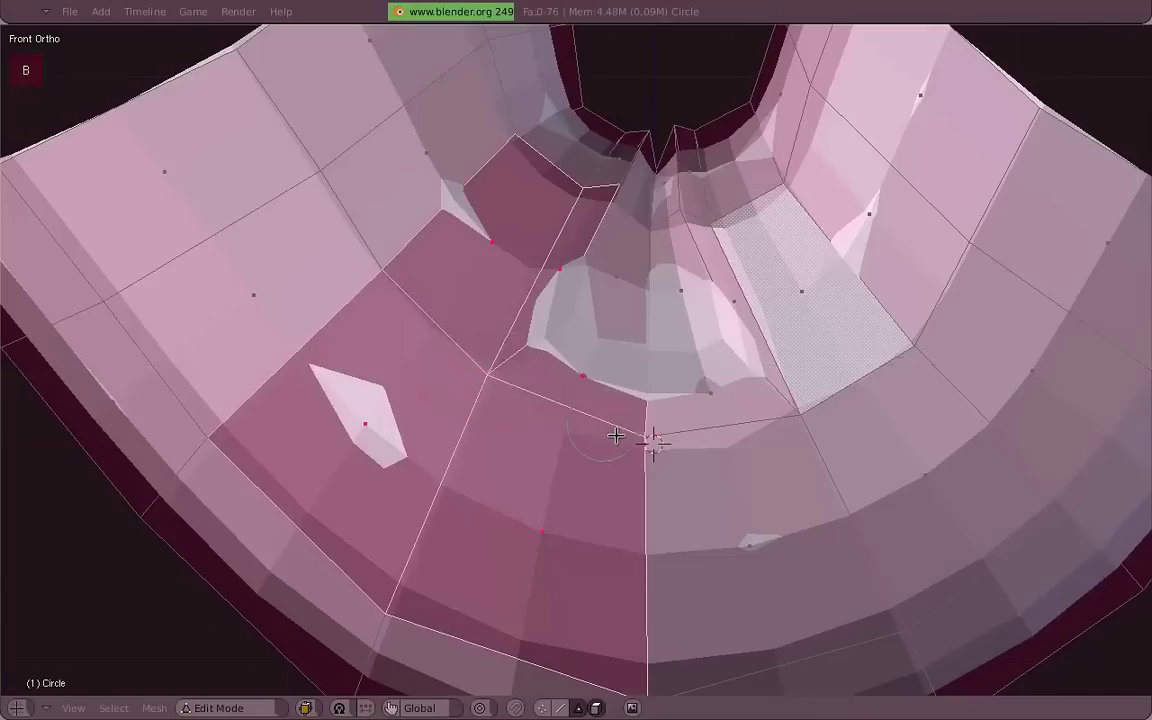
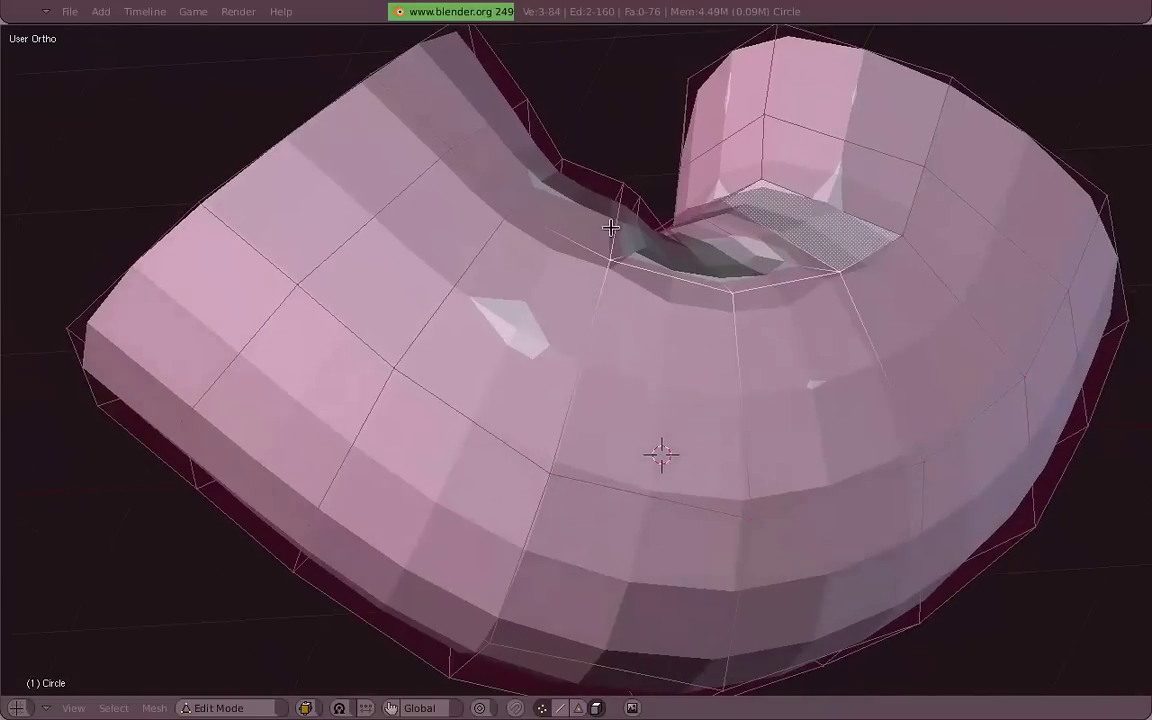
Step: Smooth the mesh from the Specials menu, select all 84 vertices and view the pipe in wireframe
{"action": "key", "text": "w"}
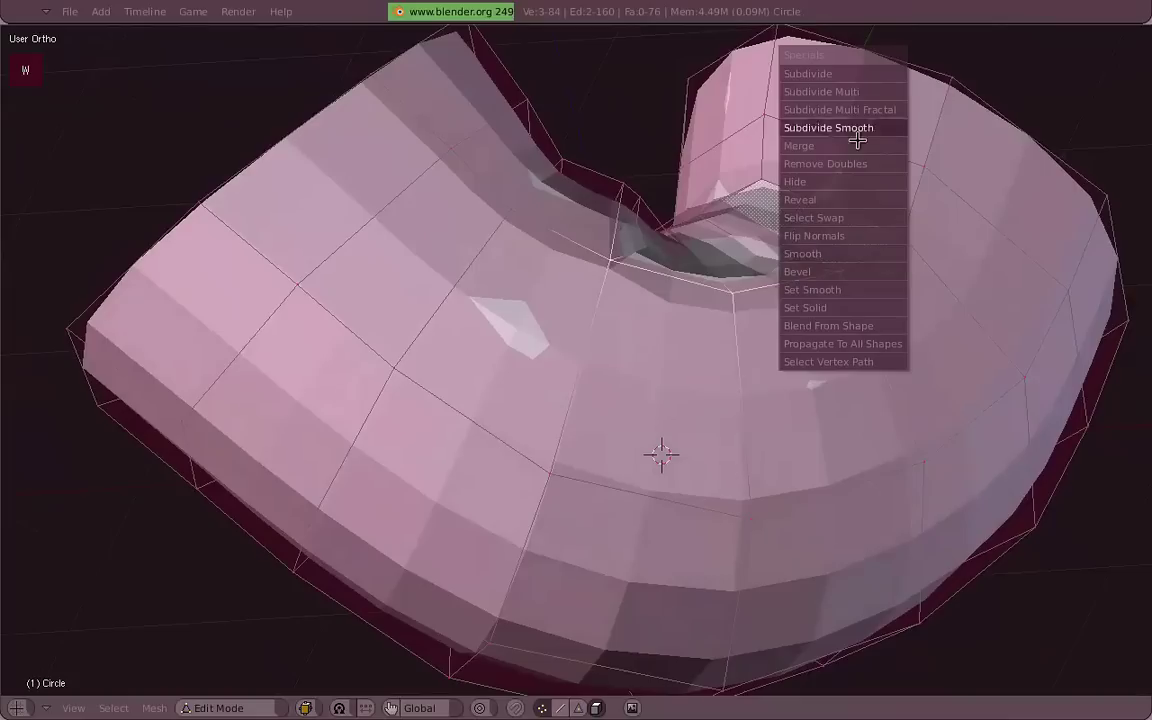
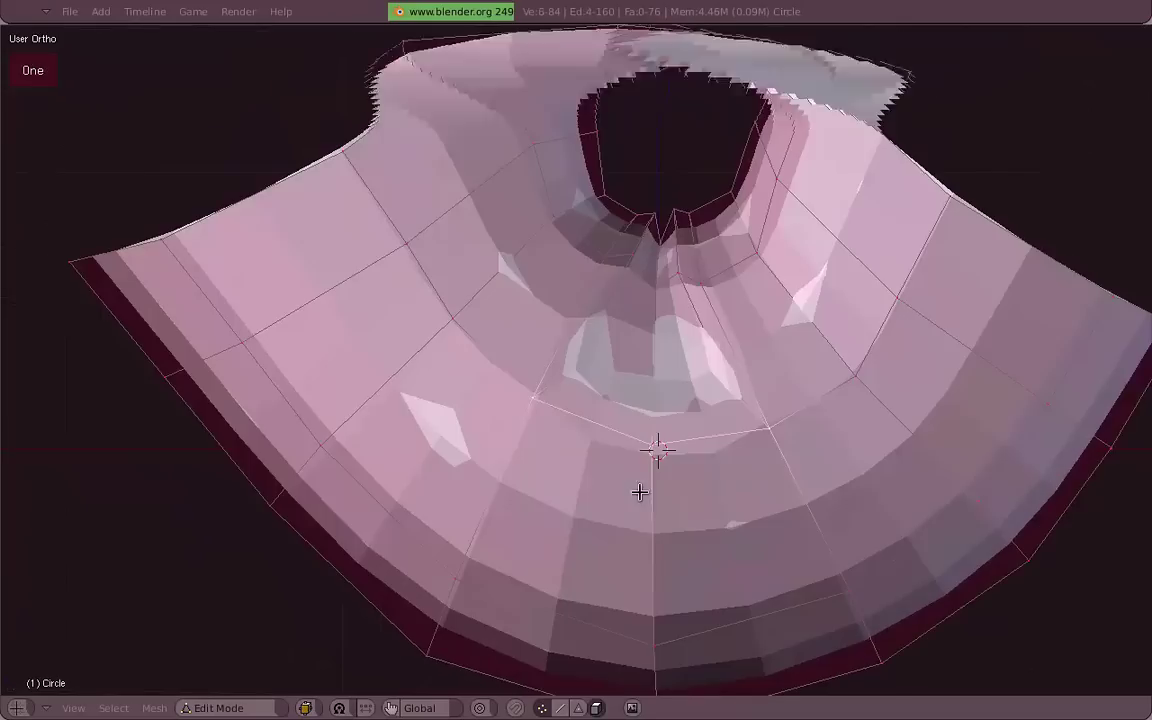
{"action": "key", "text": "w"}
{"action": "scroll", "scroll_direction": "down", "scroll_amount": 3}
{"action": "middle_click", "coordinate": [646, 385]}
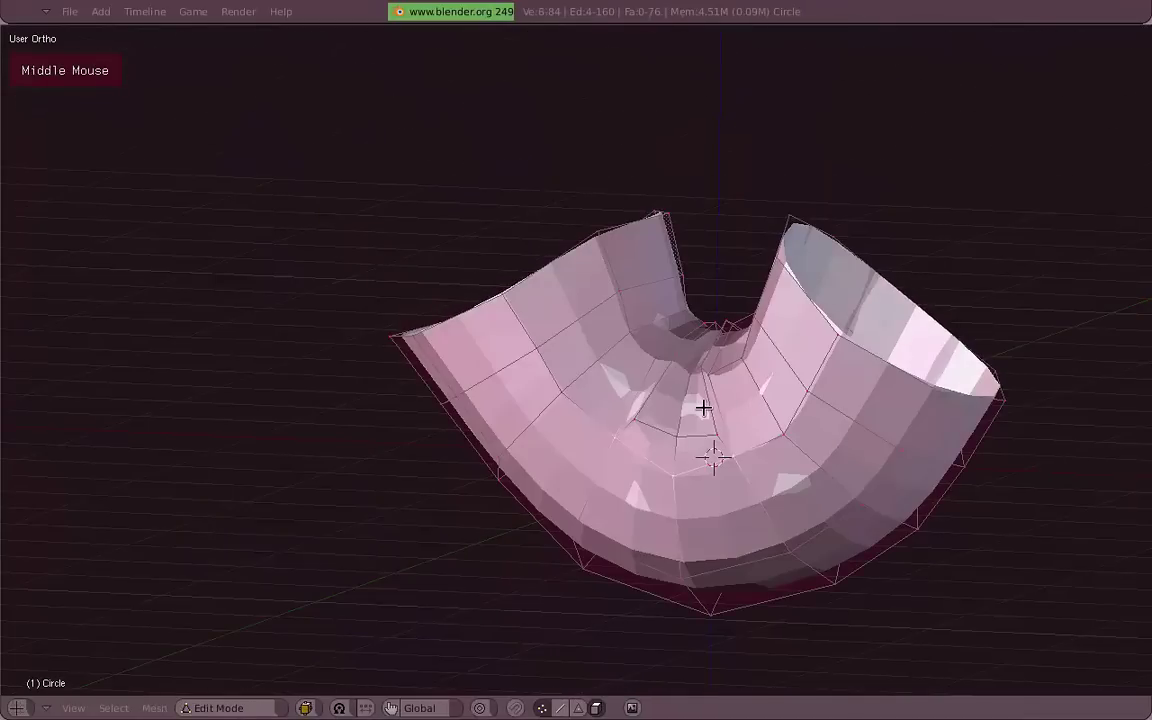
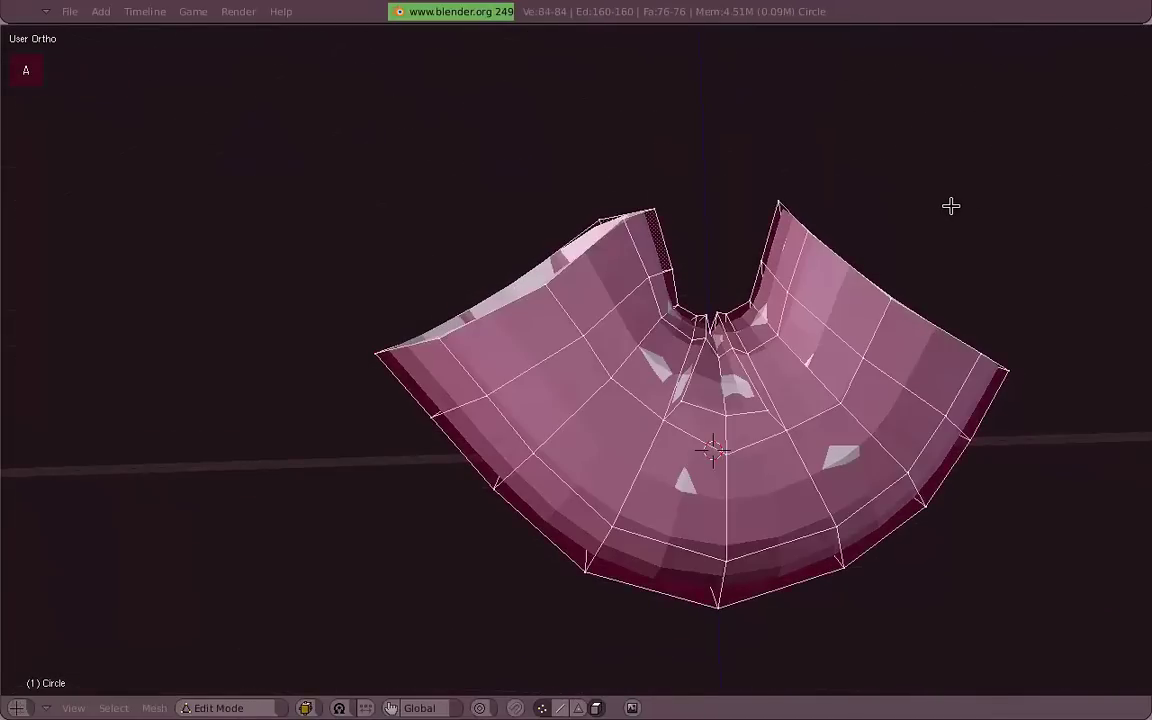
{"action": "key", "text": "3"}
{"action": "key", "text": "1"}
{"action": "key", "text": "w"}
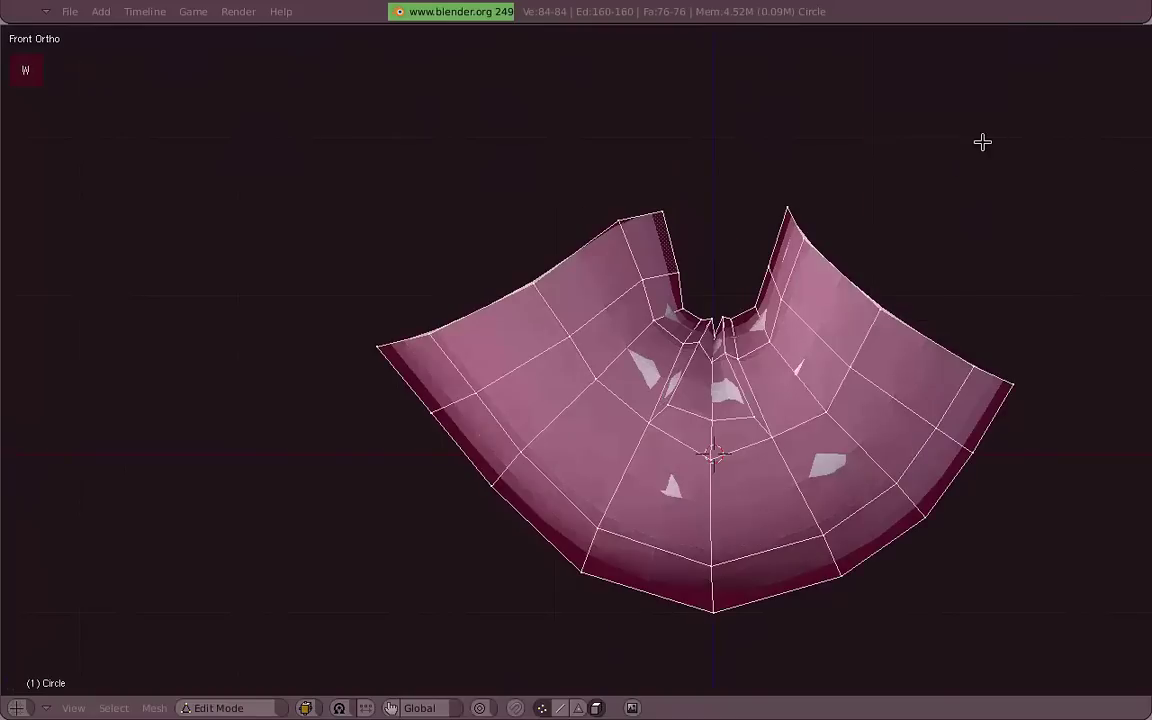
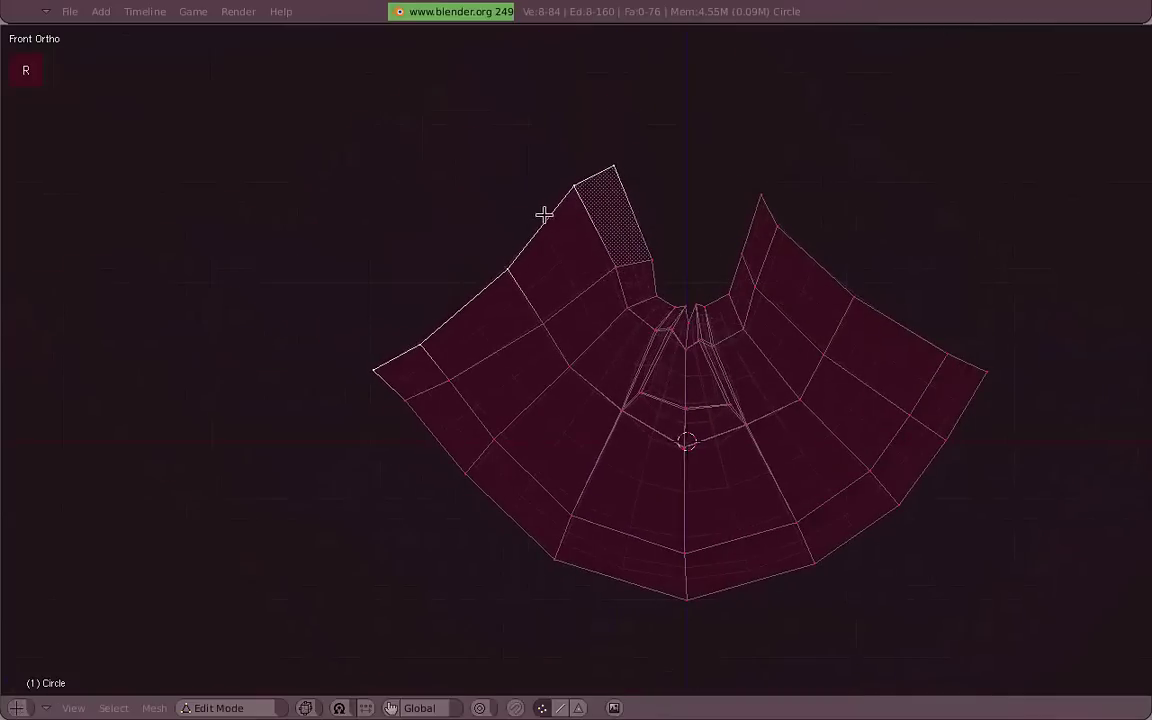
Step: Extrude the open left edge into new rows and rotate them to start the S's second curve
{"action": "key", "text": "e"}
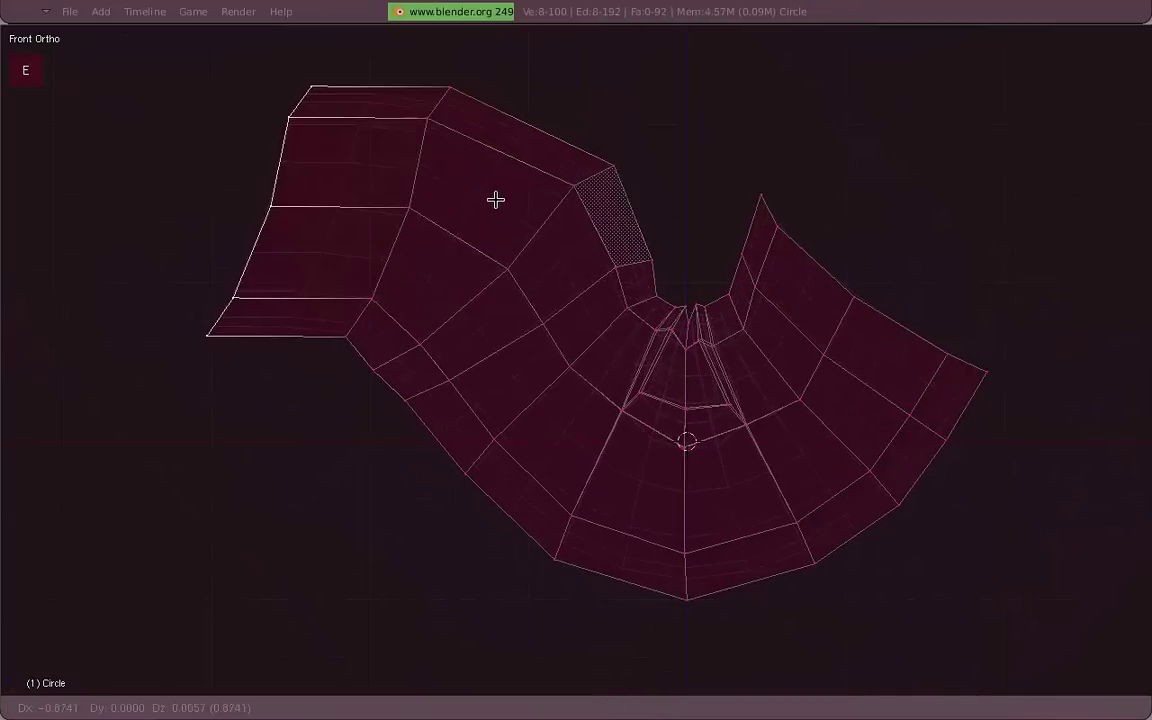
{"action": "key", "text": "g"}
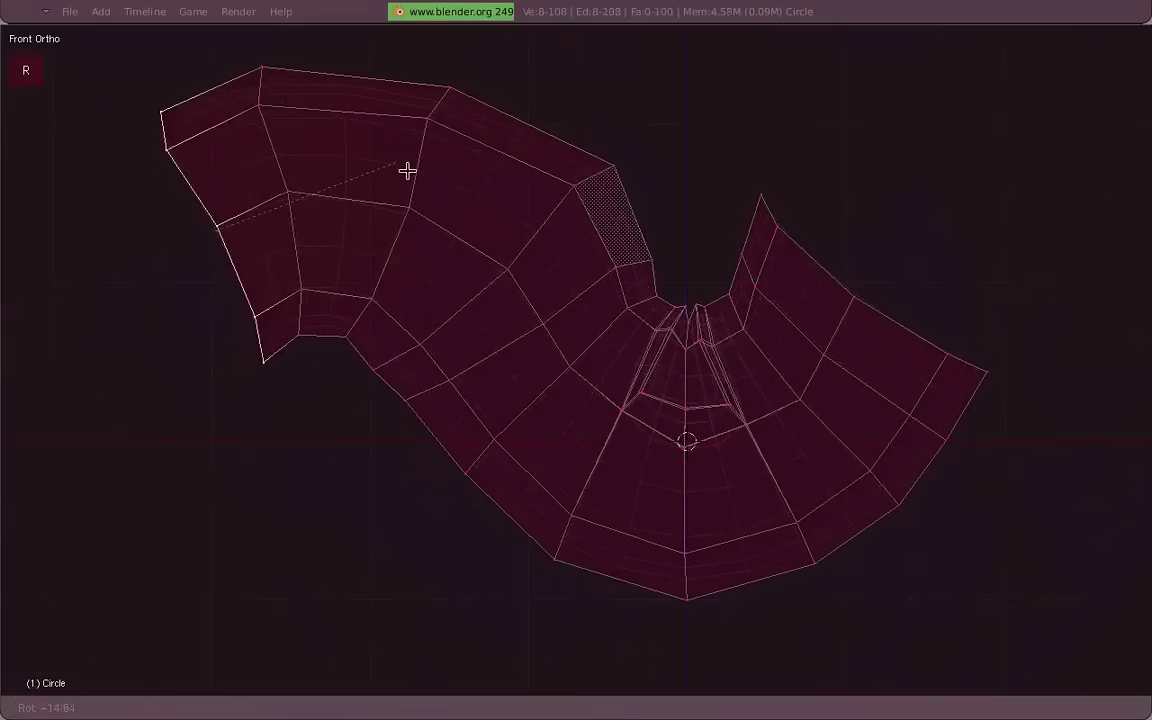
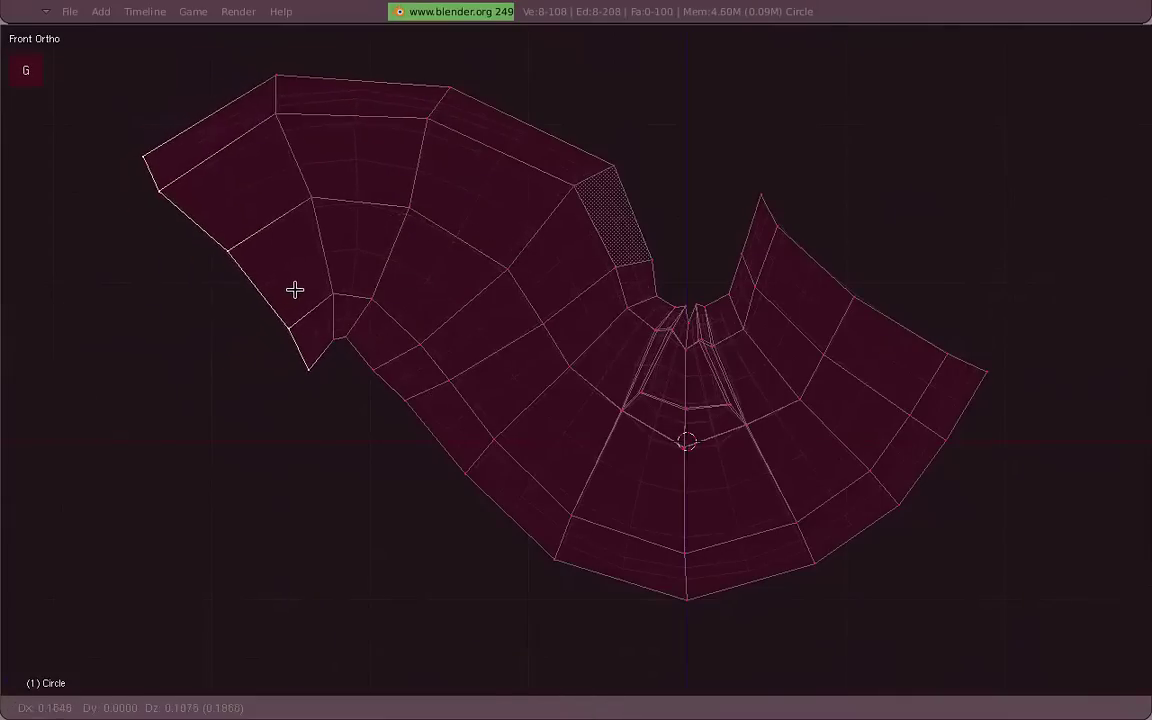
{"action": "scroll", "scroll_direction": "up", "scroll_amount": 3}
{"action": "key", "text": "e"}
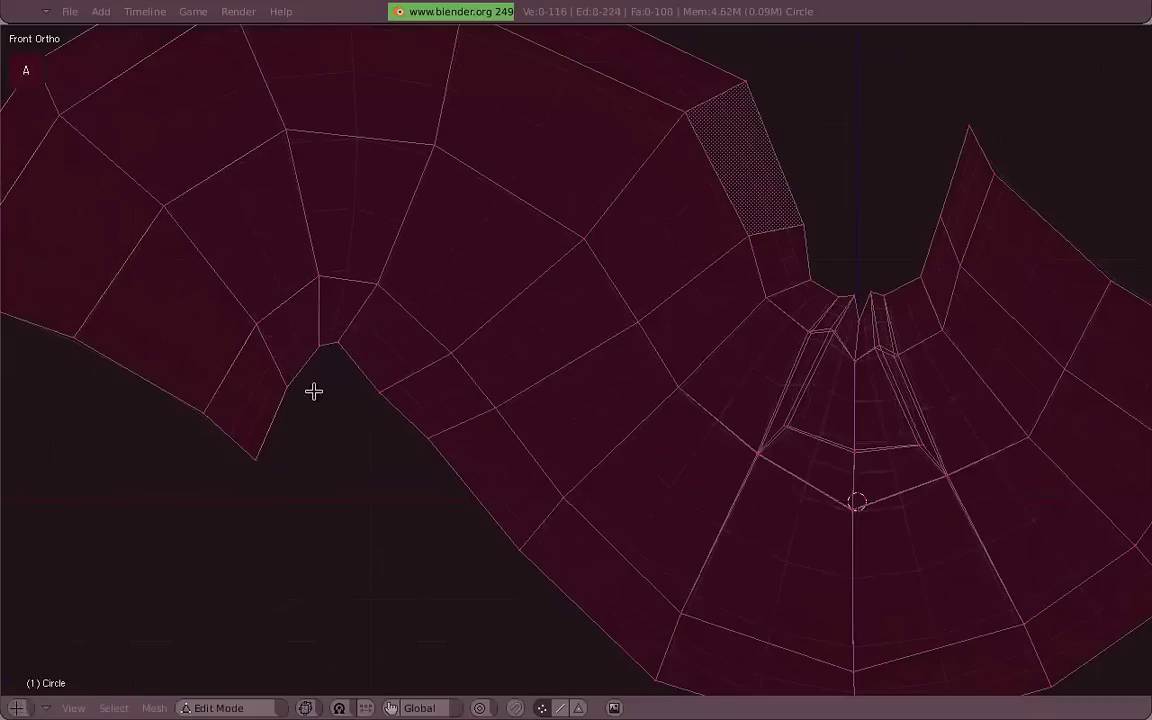
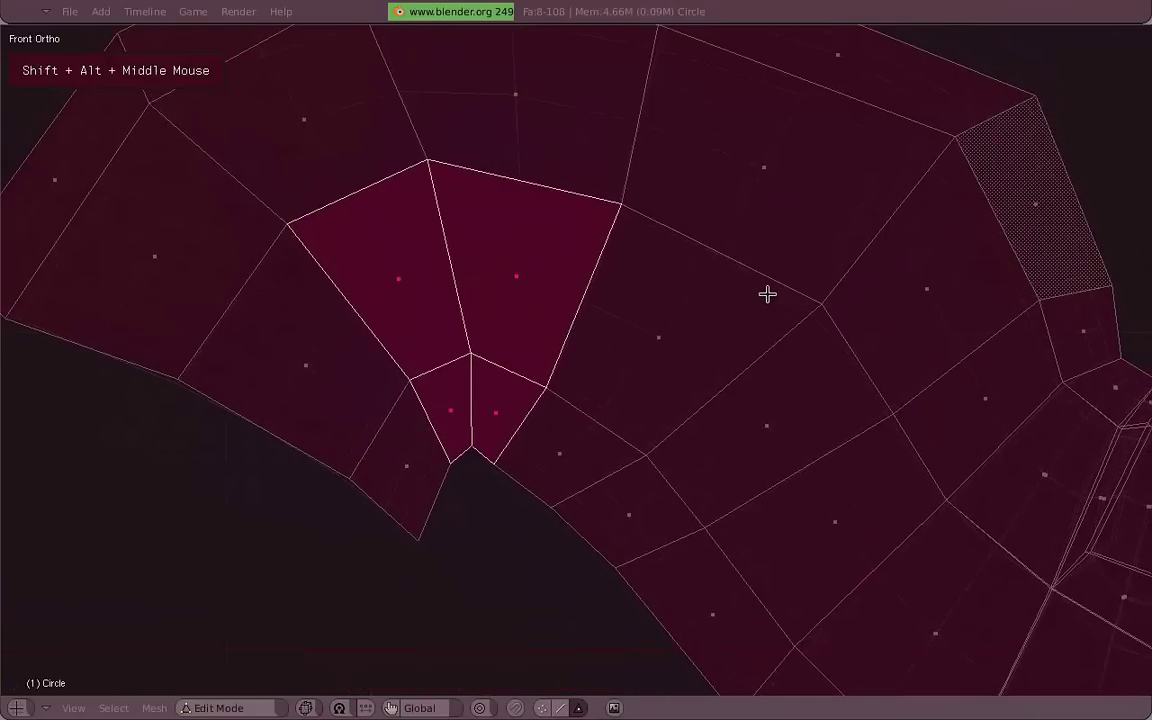
Step: Extrude the four notch faces, scale them down and push them inward into a recess
{"action": "key", "text": "e"}
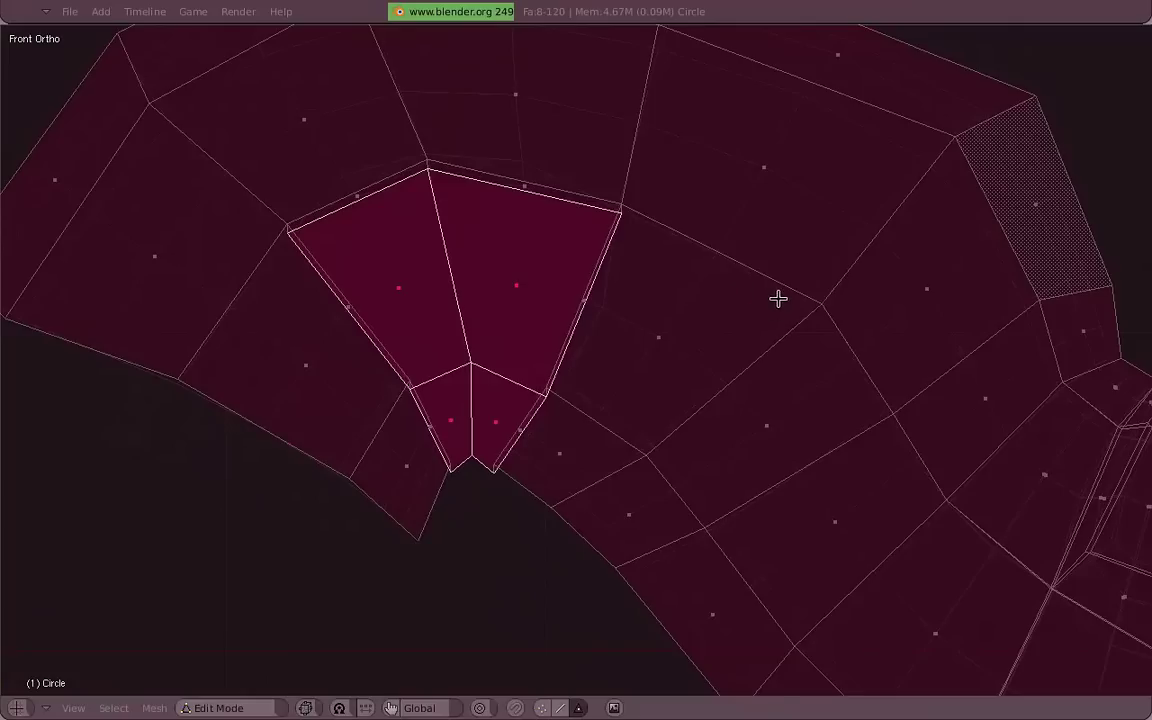
{"action": "key", "text": "s"}
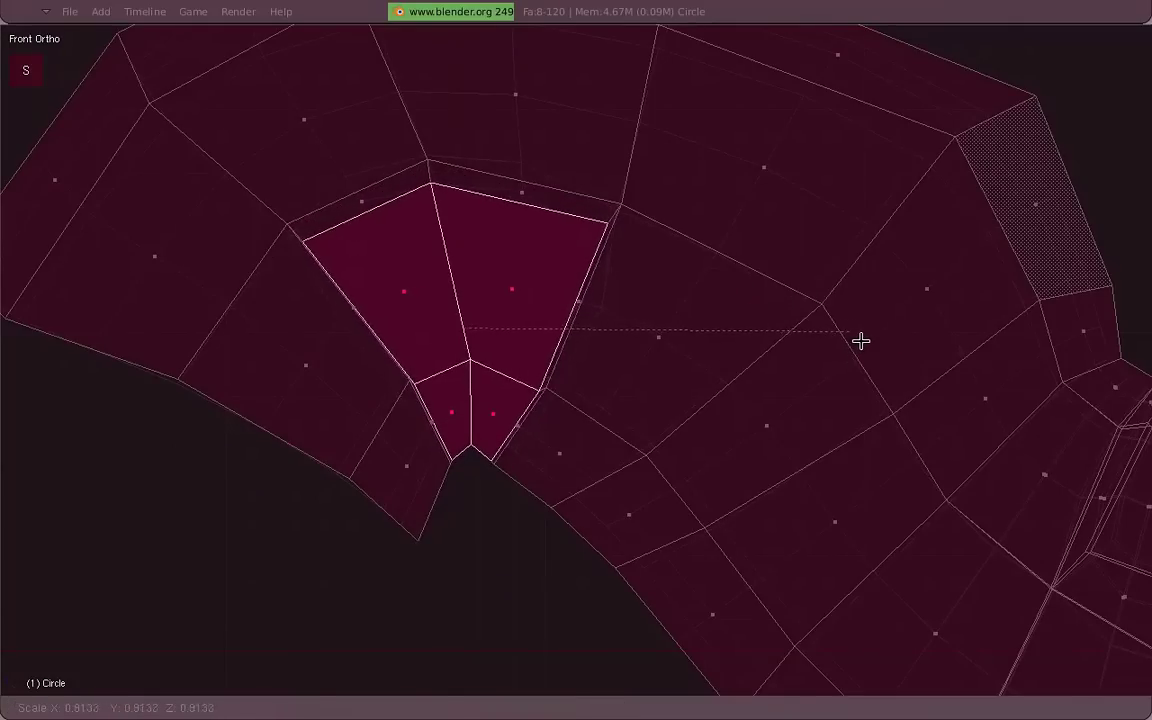
{"action": "scroll", "scroll_direction": "up", "scroll_amount": 3}
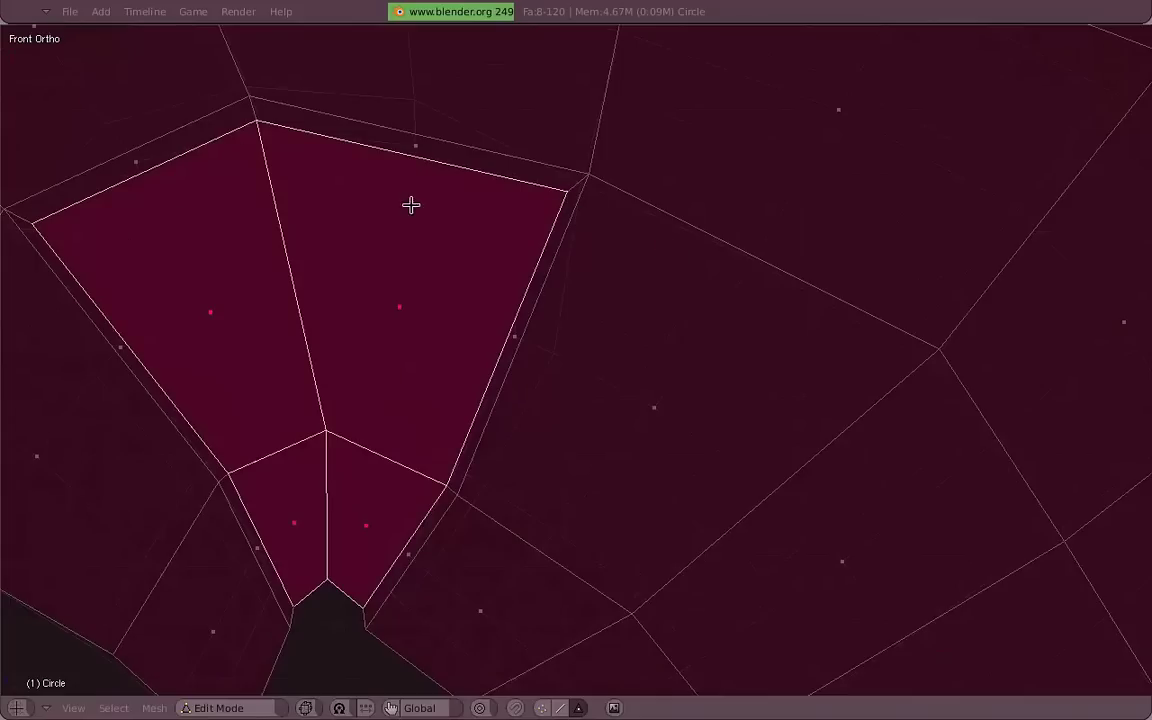
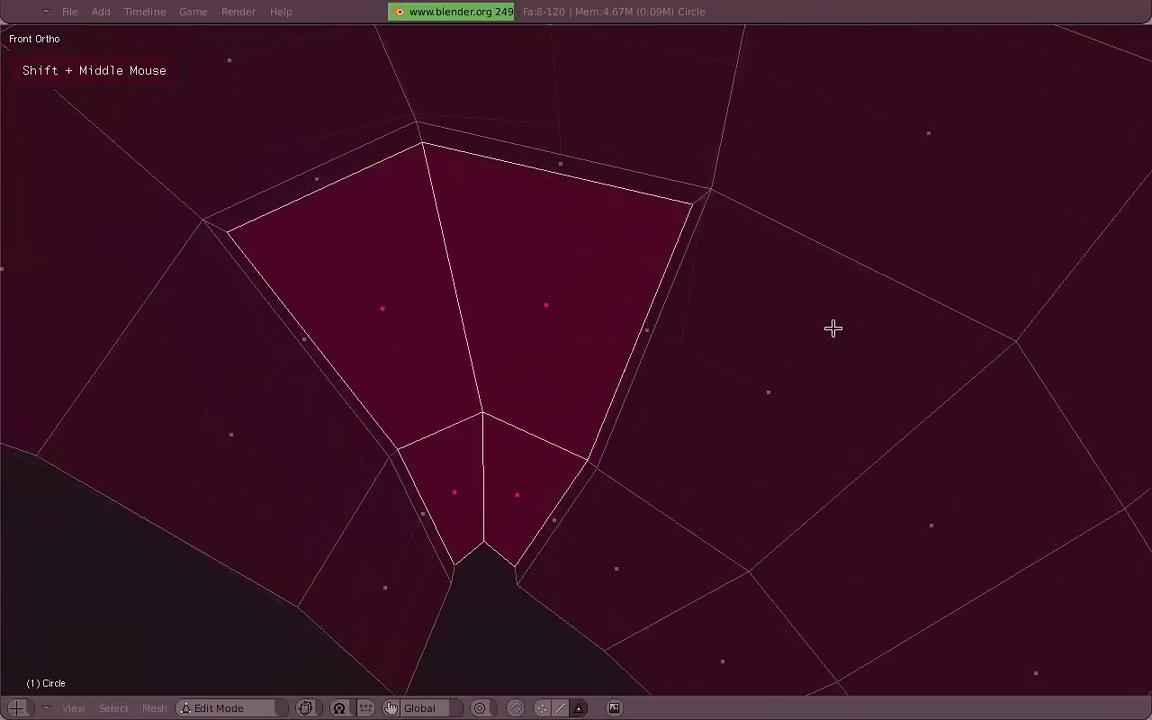
{"action": "key", "text": "alt+s"}
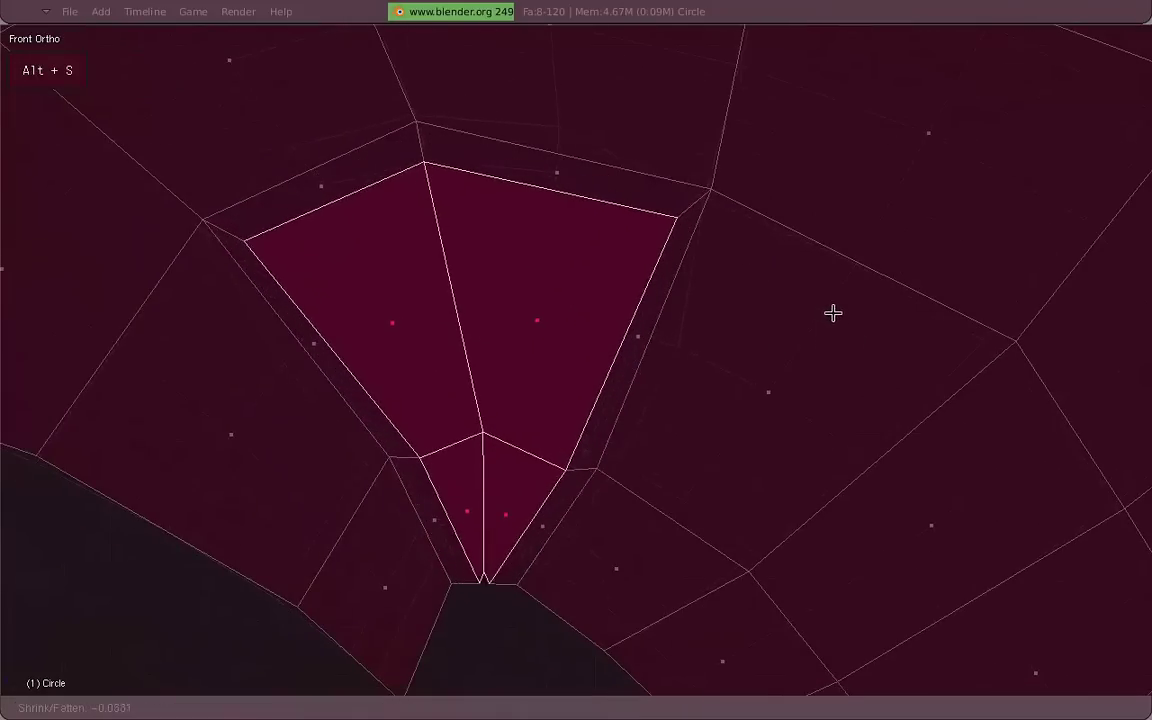
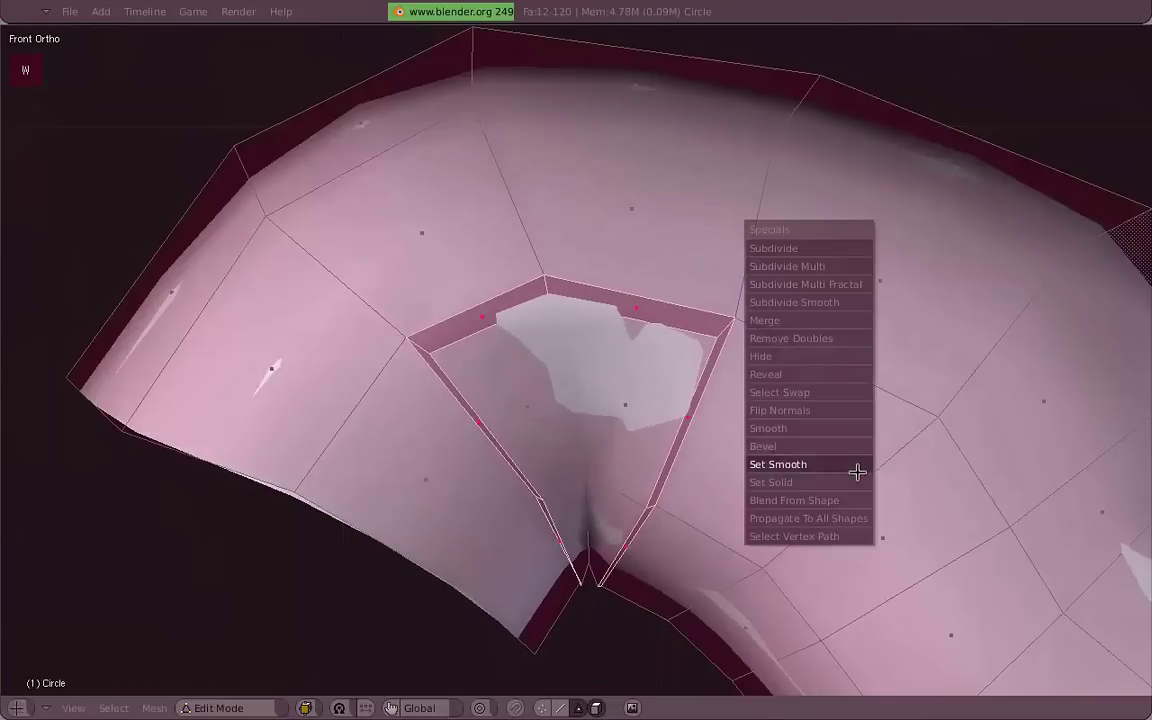
Step: Push the notch faces deeper with Shrink/Fatten to form a sunken pocket
{"action": "key", "text": "alt+s"}
{"action": "key", "text": "z"}
{"action": "key", "text": "alt+w"}
{"action": "key", "text": "alt+s"}
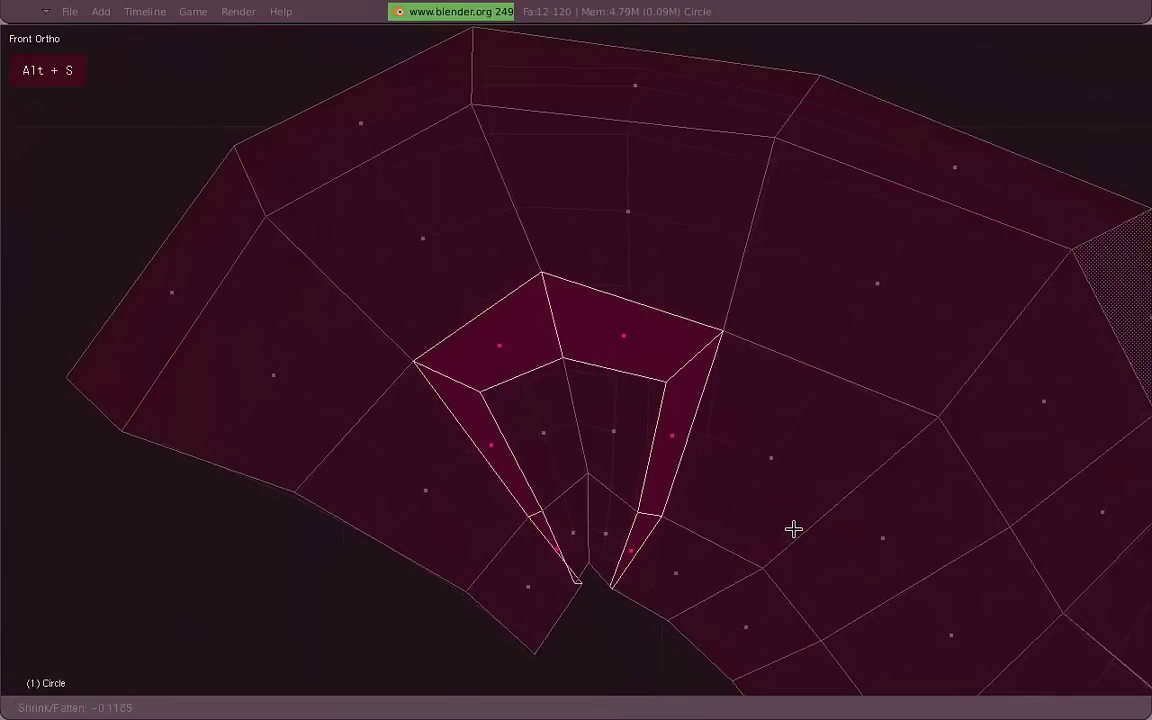
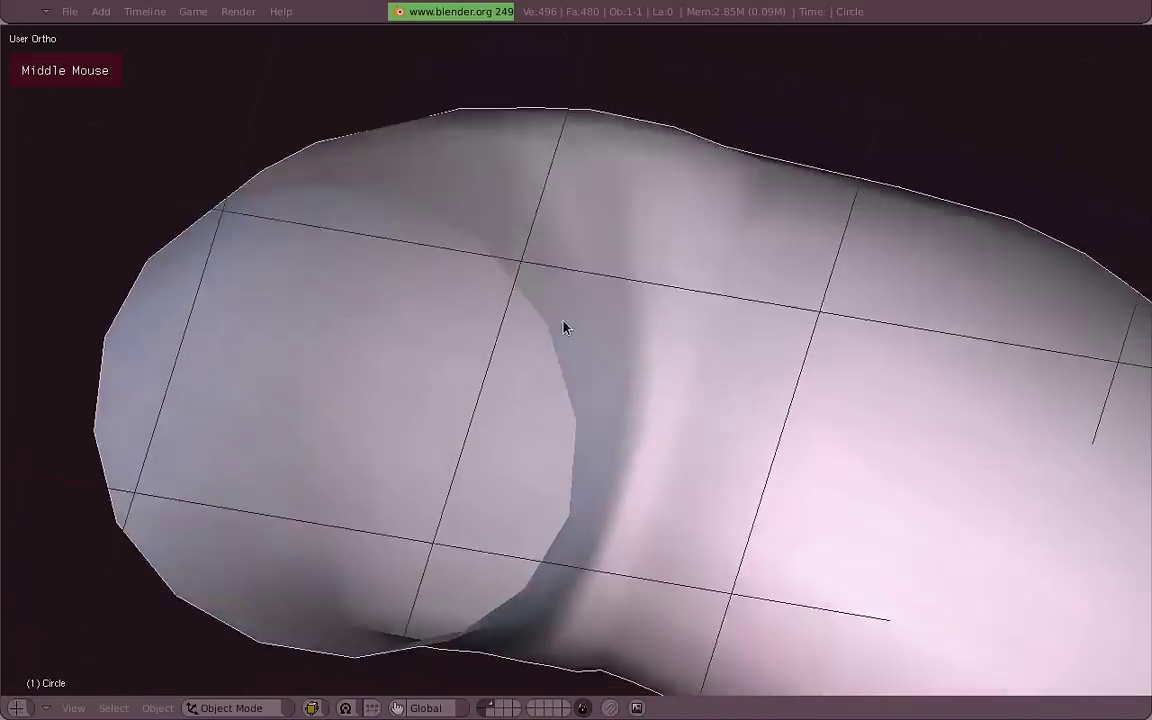
Step: Switch to vertex selection and re-enter mesh editing on the S-shaped surface
{"action": "key", "text": "3"}
{"action": "key", "text": "1"}
{"action": "key", "text": "z"}
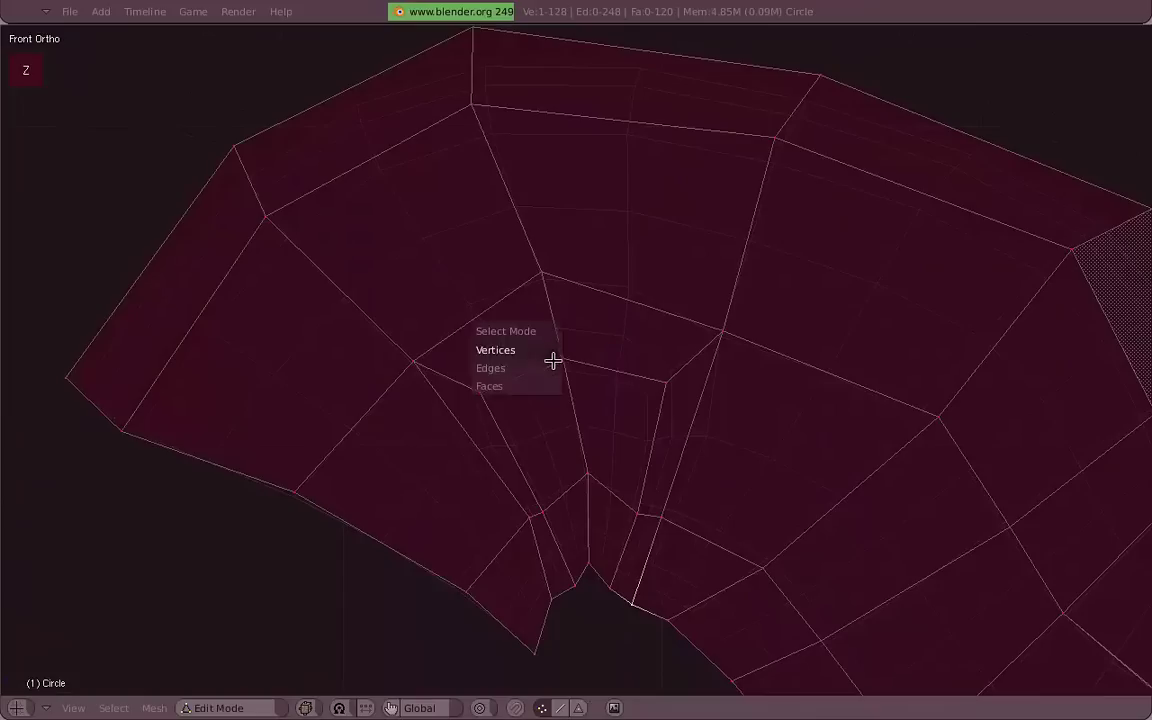
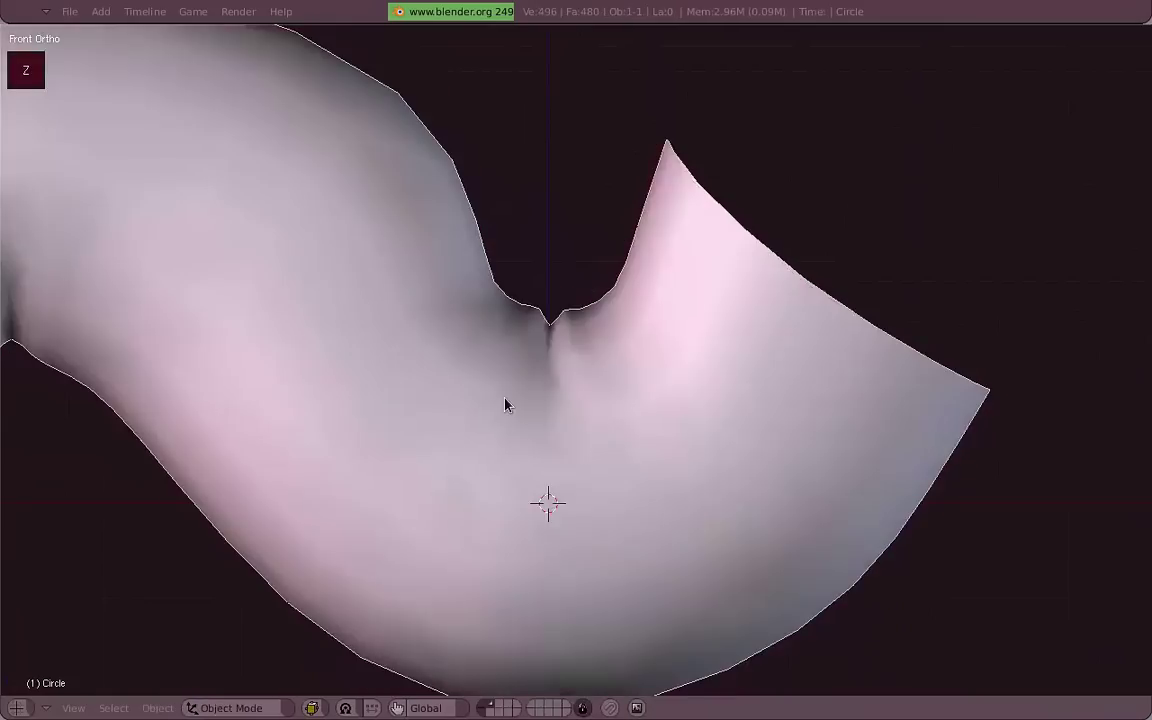
{"action": "scroll", "scroll_direction": "down", "scroll_amount": 3}
{"action": "middle_click", "coordinate": [533, 390]}
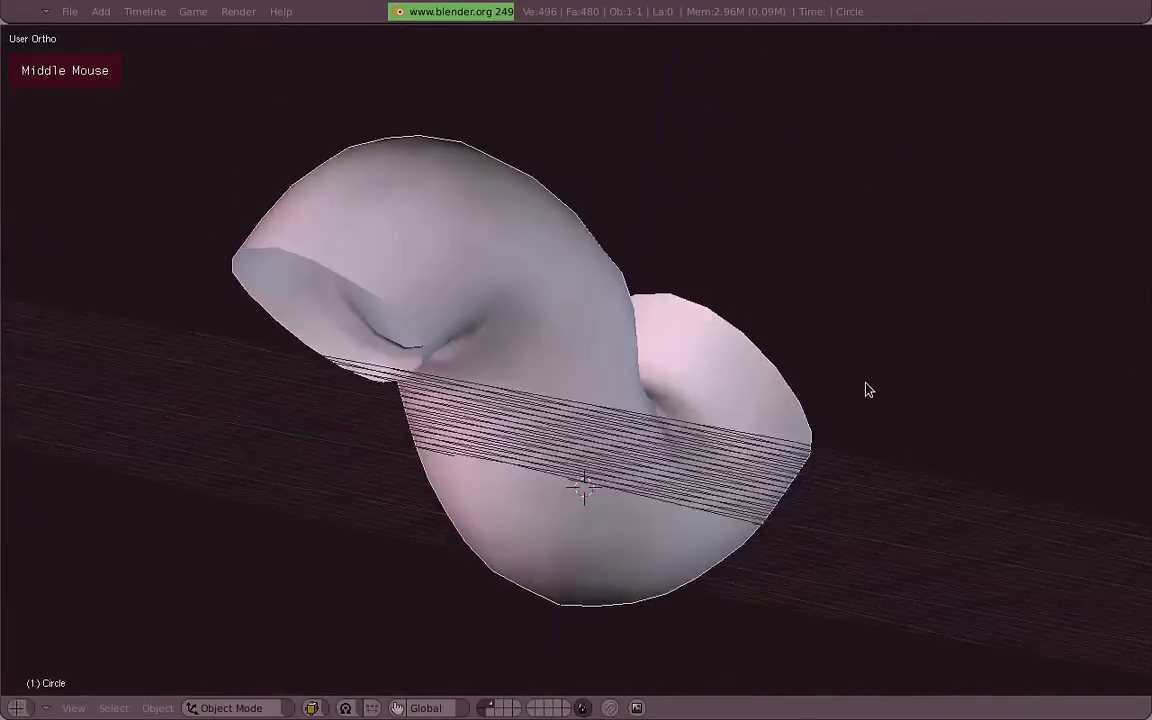
{"action": "scroll", "scroll_direction": "down", "scroll_amount": 3}
{"action": "key", "text": "3"}
{"action": "key", "text": "1"}
{"action": "key", "text": "z"}
{"action": "key", "text": "a"}
{"action": "key", "text": "b"}
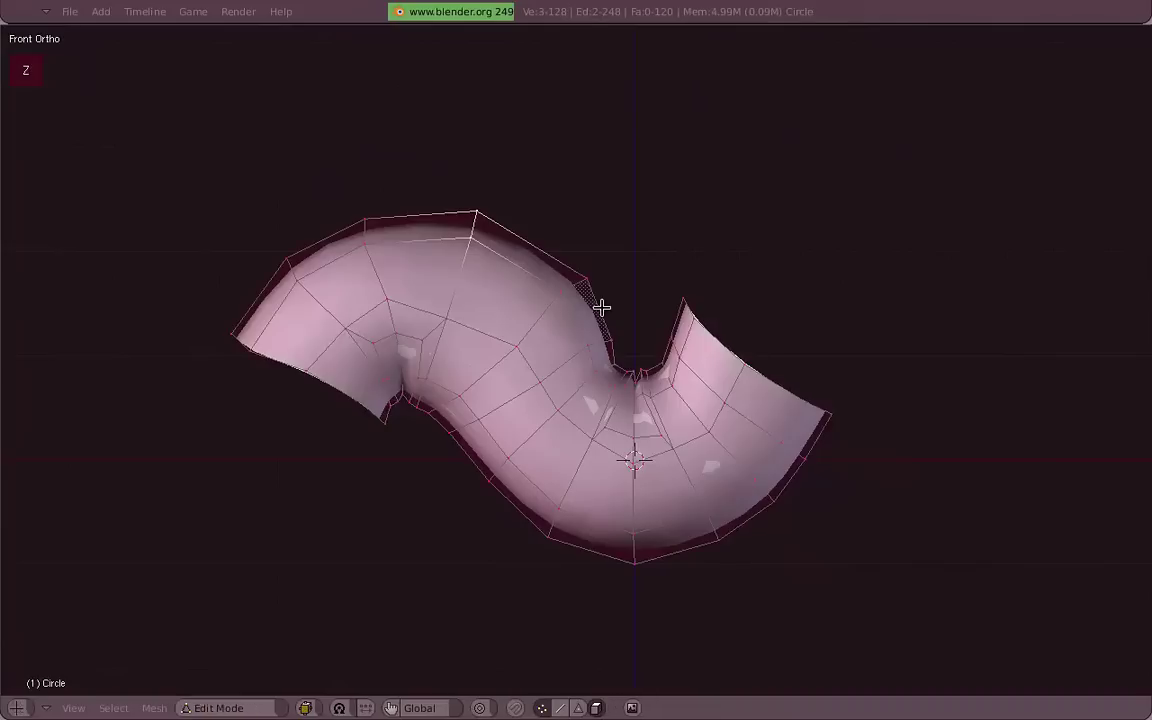
Step: Preview the smoothed pipe, then select its middle edge ring and fatten it outward with Alt+S
{"action": "key", "text": "z"}
{"action": "key", "text": "a"}
{"action": "key", "text": "b"}
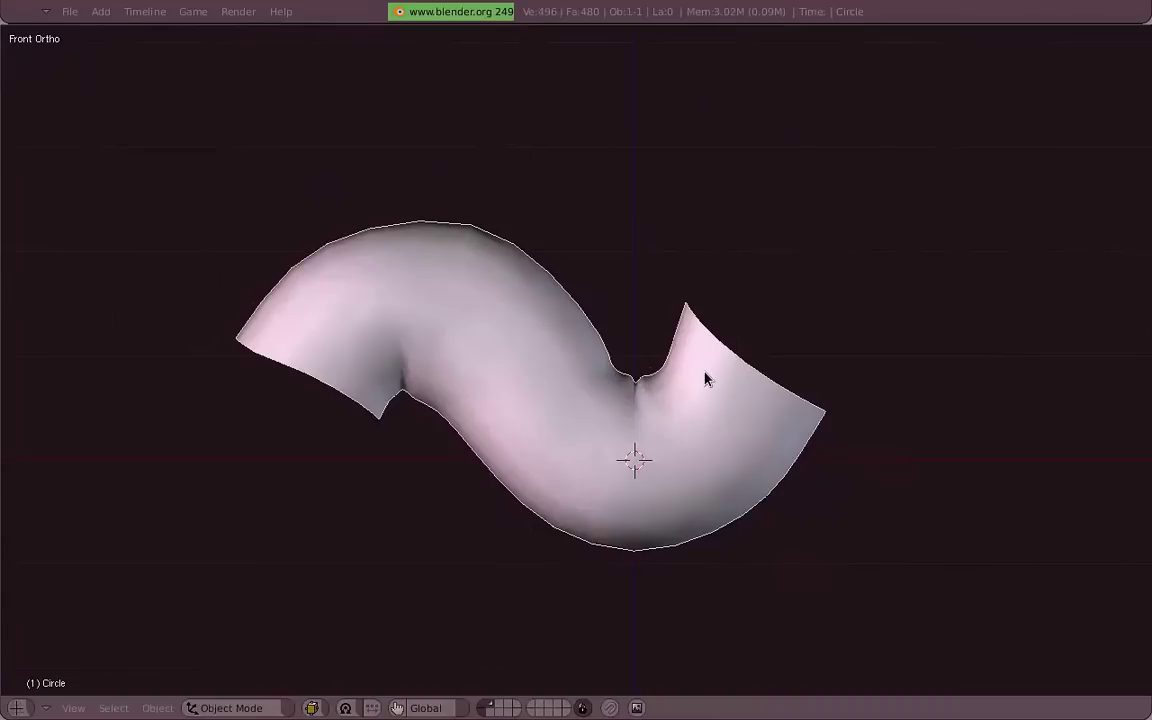
{"action": "middle_click", "coordinate": [544, 400]}
{"action": "scroll", "scroll_direction": "up", "scroll_amount": 3}
{"action": "key", "text": "a"}
{"action": "right_click", "coordinate": [479, 367]}
{"action": "key", "text": "w"}
{"action": "key", "text": "s"}
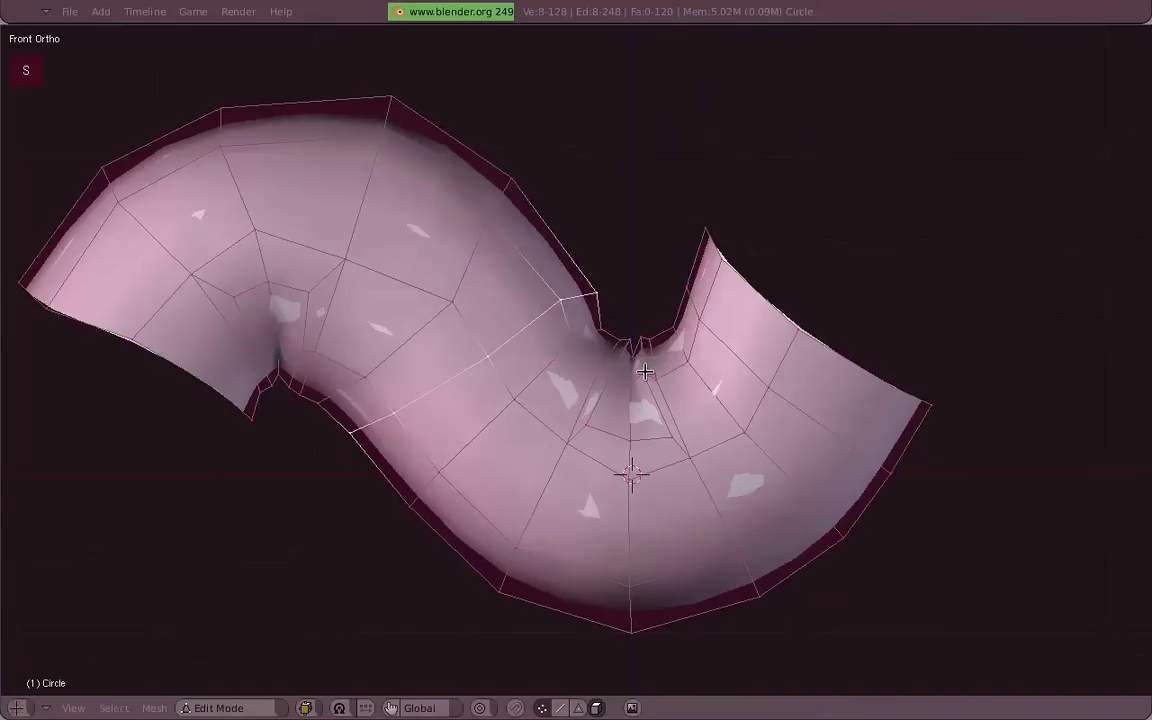
{"action": "key", "text": "alt+s"}
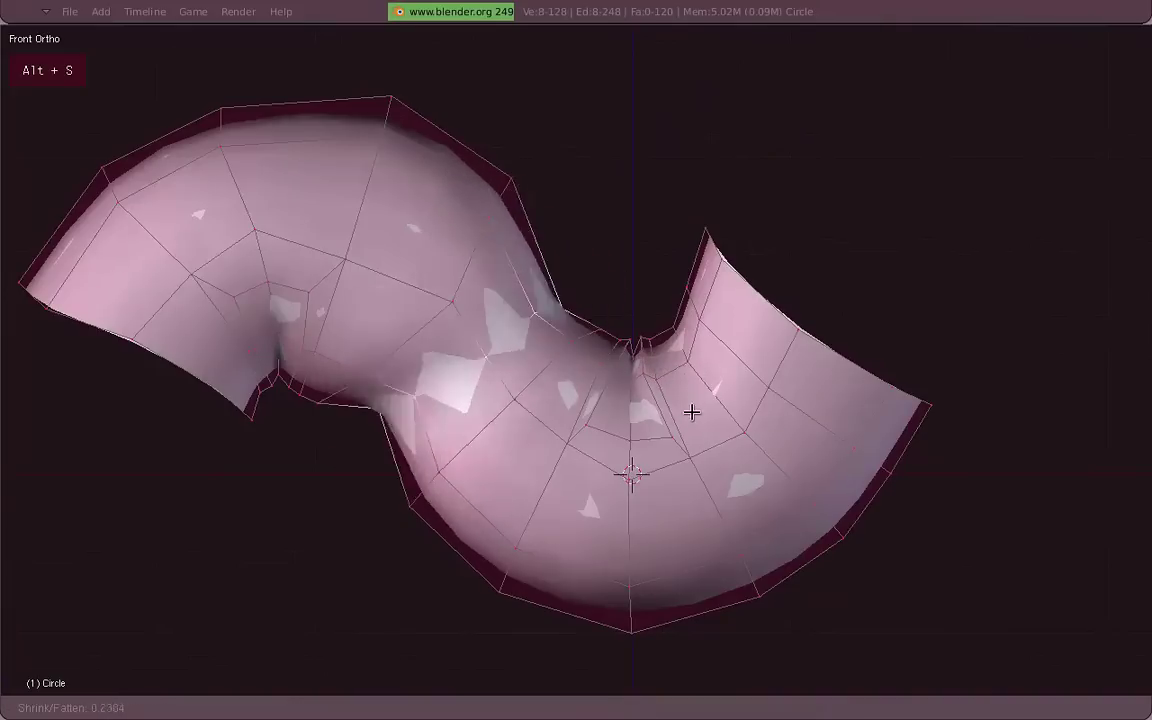
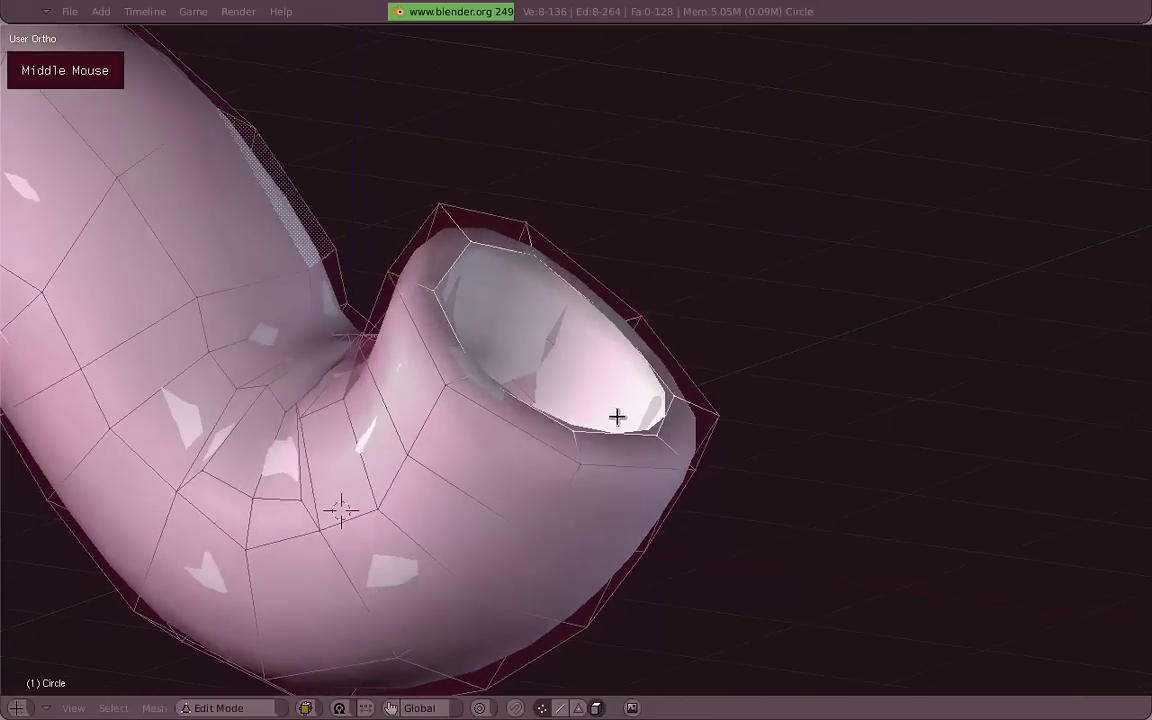
Step: Extrude the end edge ring into a narrower cylindrical segment rising past the collar and check it smoothed
{"action": "key", "text": "3"}
{"action": "key", "text": "2"}
{"action": "key", "text": "1"}
{"action": "key", "text": "z"}
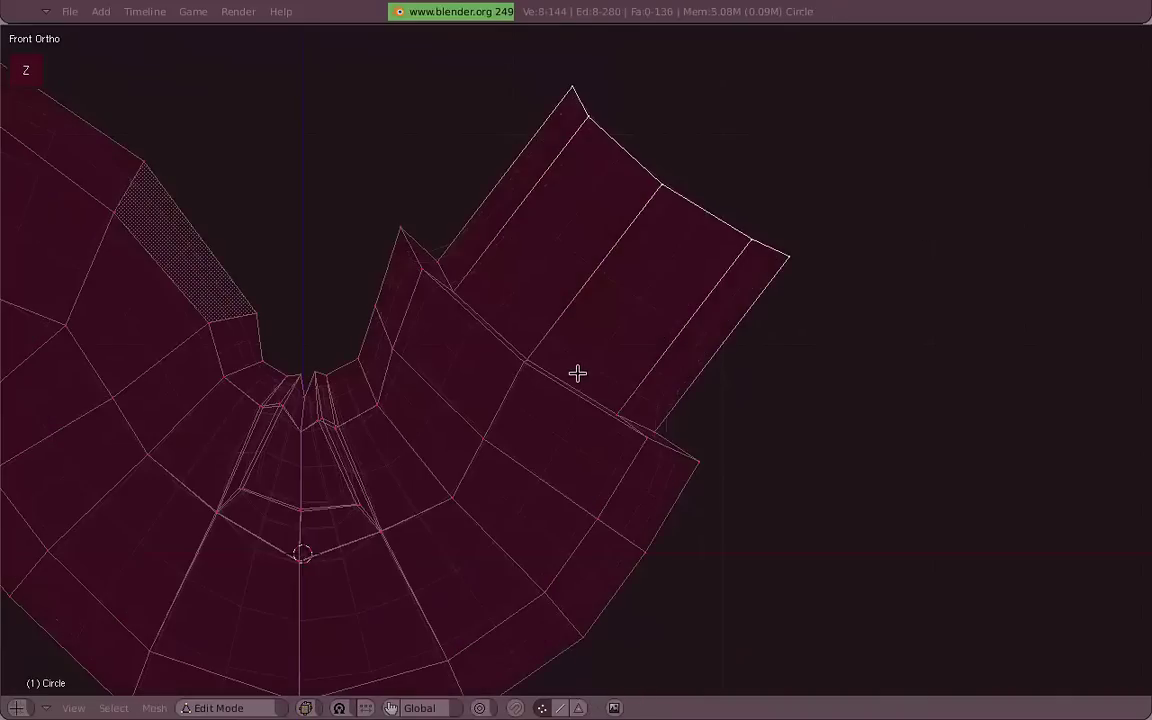
{"action": "right_click", "coordinate": [577, 368]}
{"action": "key", "text": "g"}
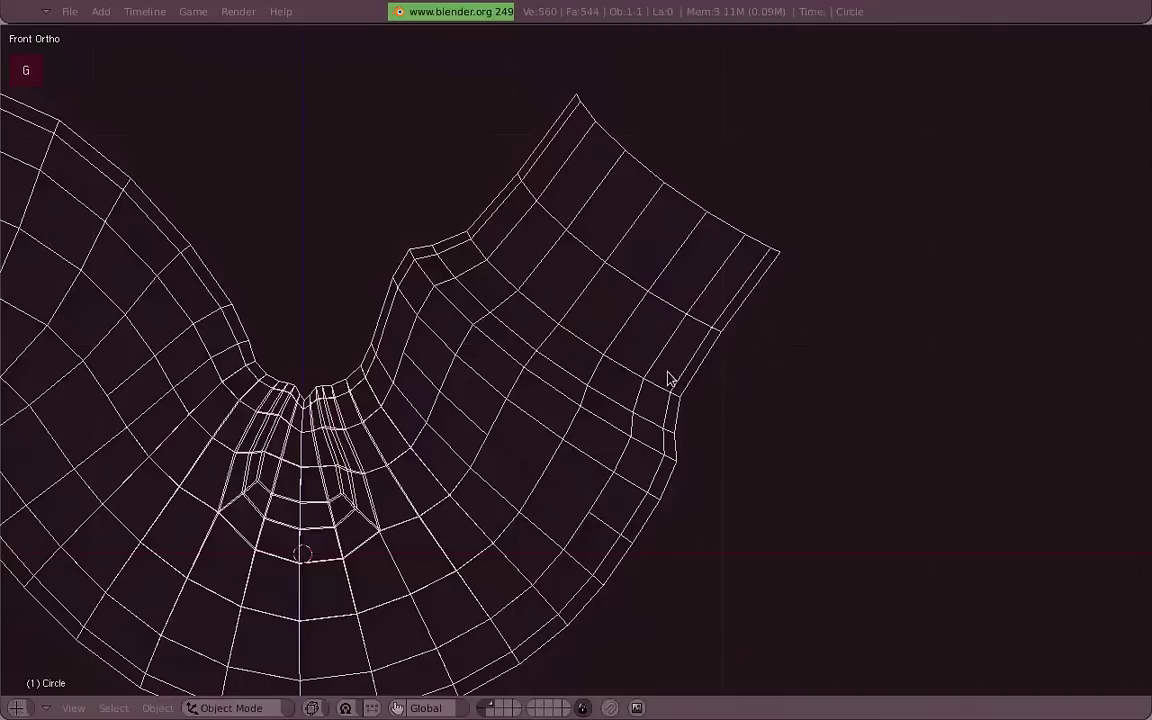
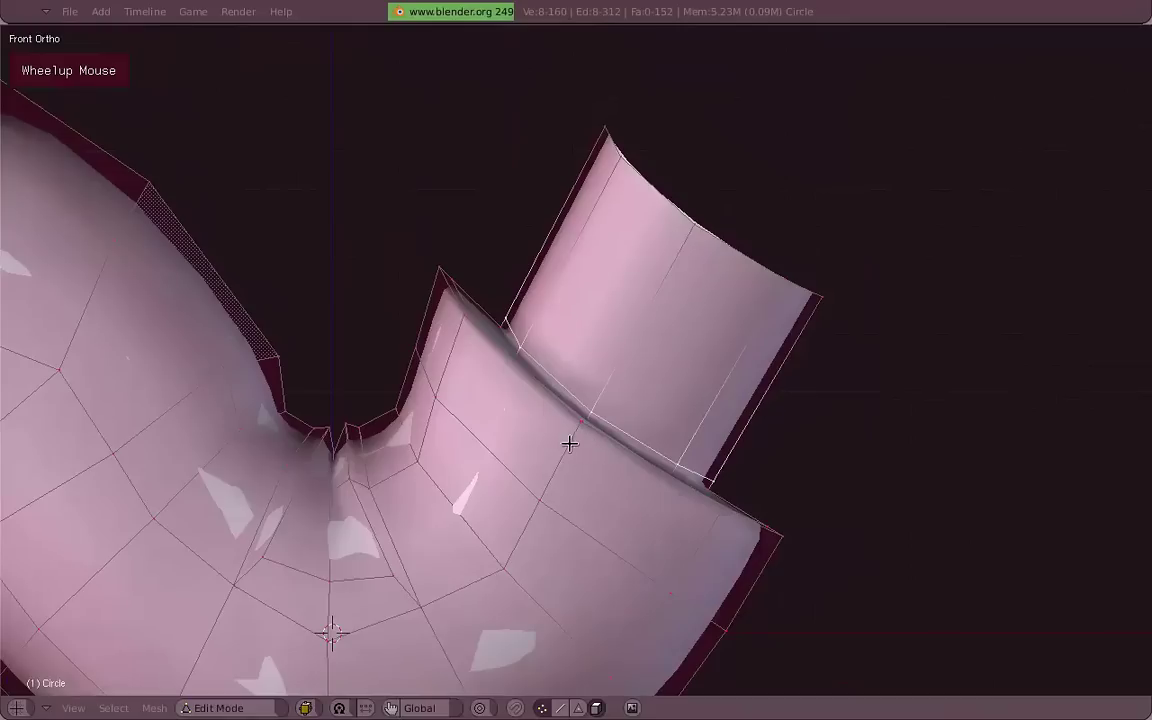
Step: Loop-cut extra rings across the collar and scale alternating rings inward to form ridged grooves
{"action": "key", "text": "k"}
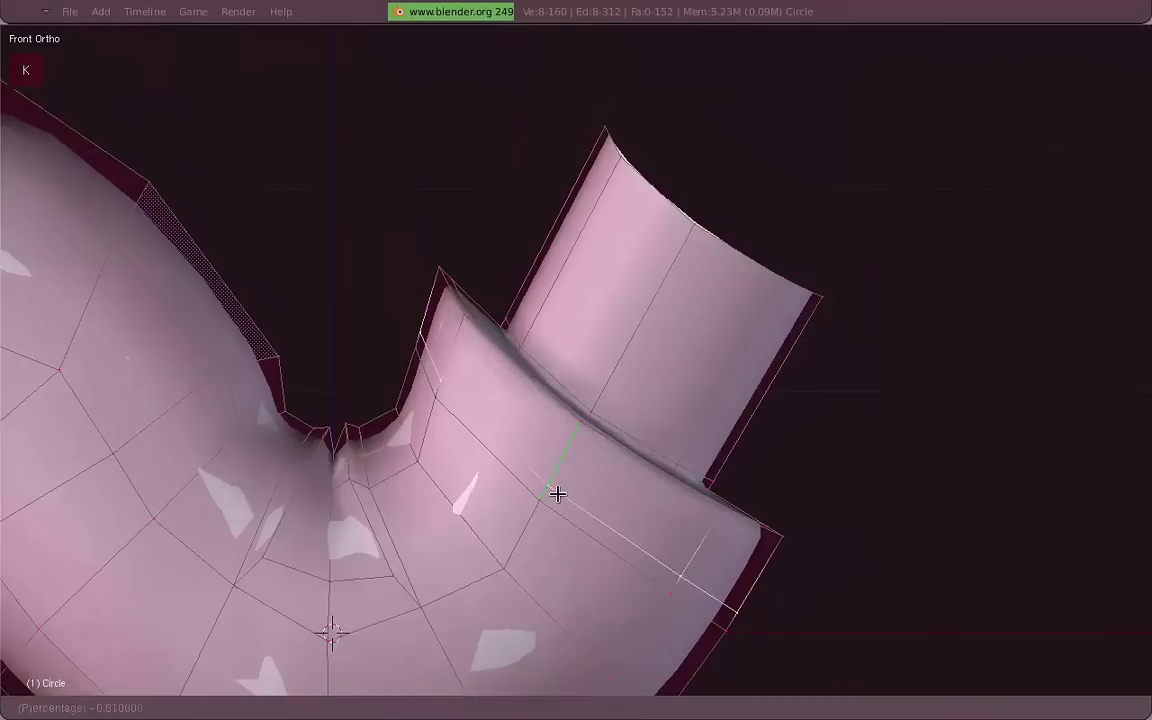
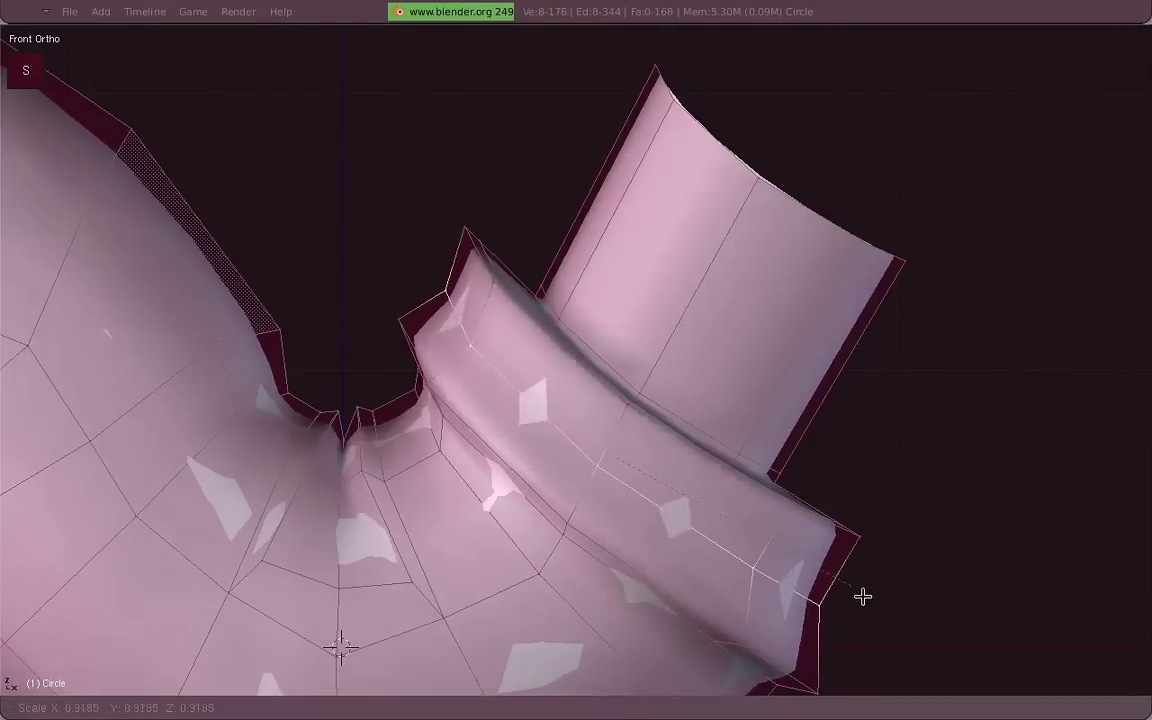
{"action": "key", "text": "a"}
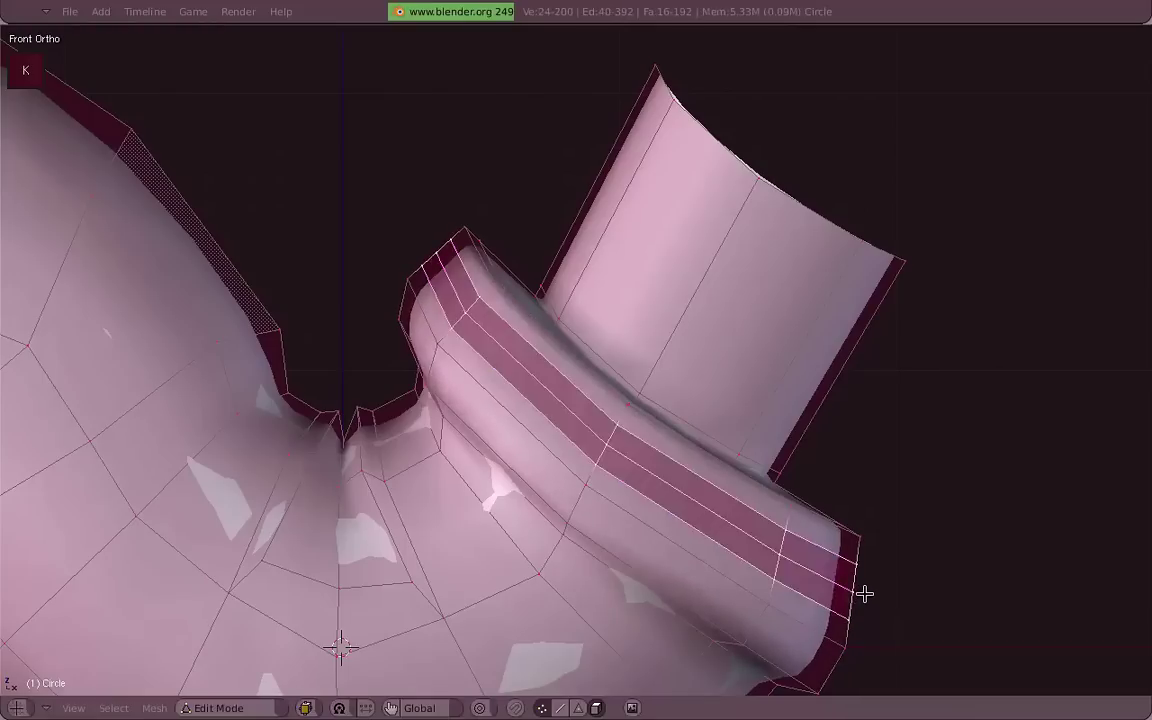
{"action": "right_click", "coordinate": [814, 573]}
{"action": "key", "text": "s"}
{"action": "right_click", "coordinate": [831, 621]}
{"action": "key", "text": "s"}
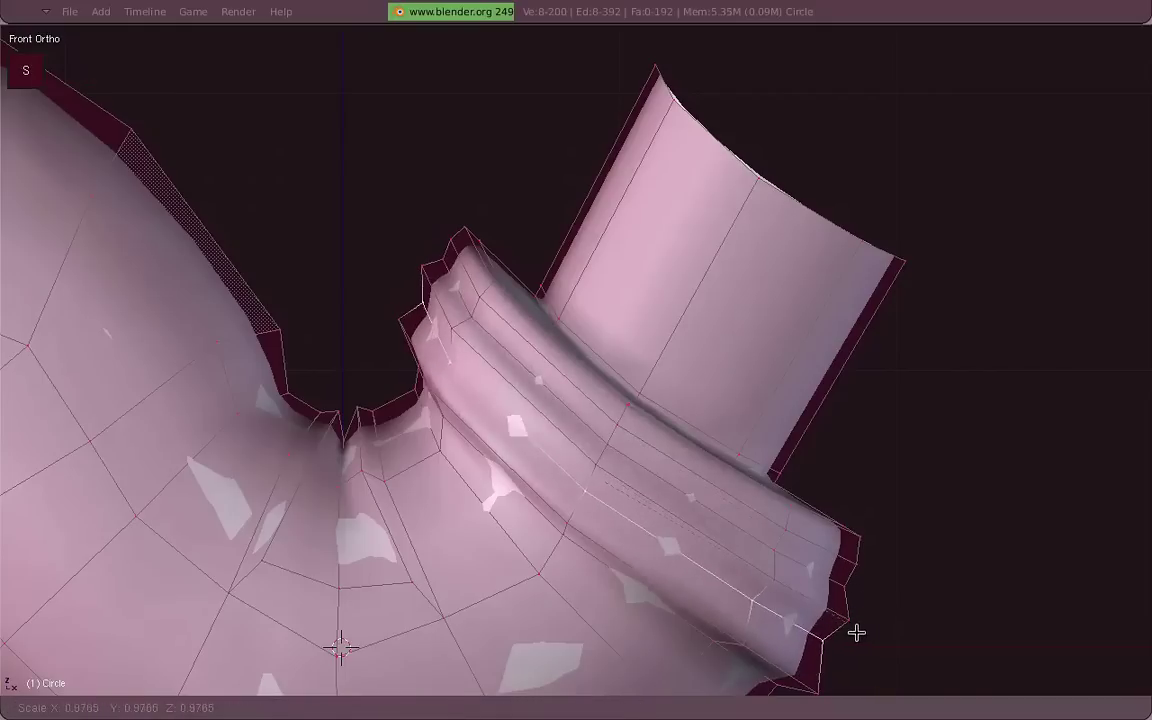
{"action": "scroll", "scroll_direction": "down", "scroll_amount": 3}
{"action": "middle_click", "coordinate": [653, 481]}
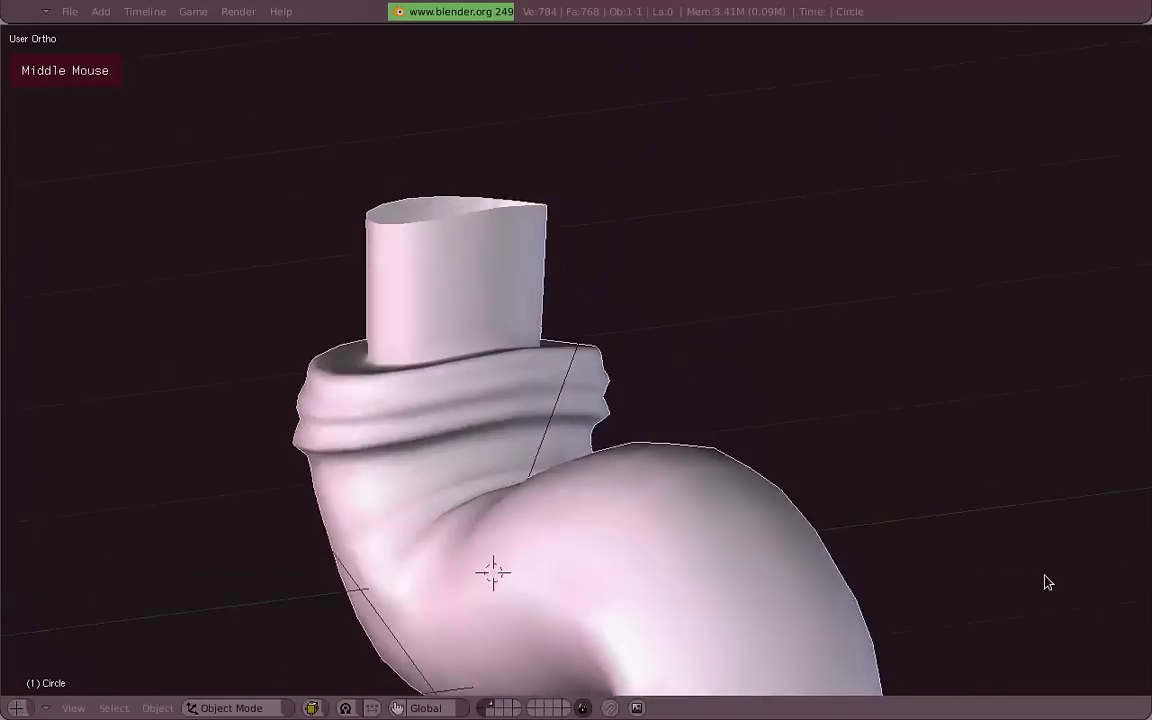
Step: Smooth the pipe with a level-1 Catmull-Clark Subsurf modifier and nudge a vertex on the extension rim
{"action": "key", "text": "KP_3"}
{"action": "key", "text": "KP_1"}
{"action": "scroll", "scroll_direction": "up", "scroll_amount": 3}
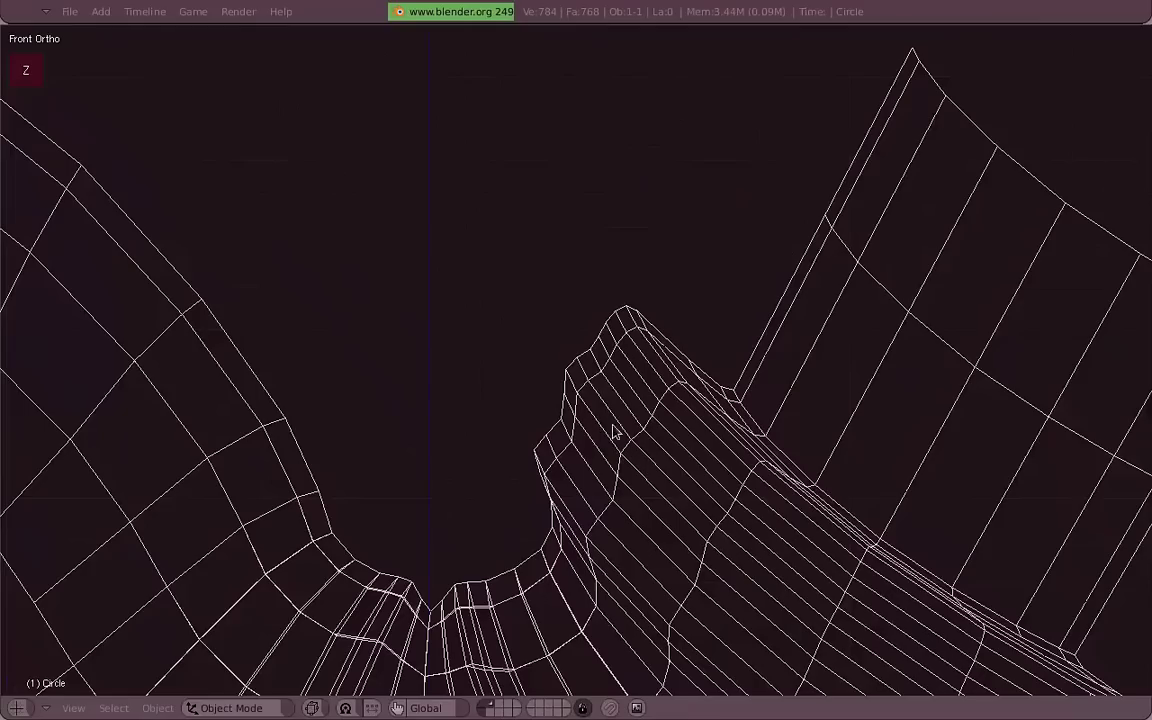
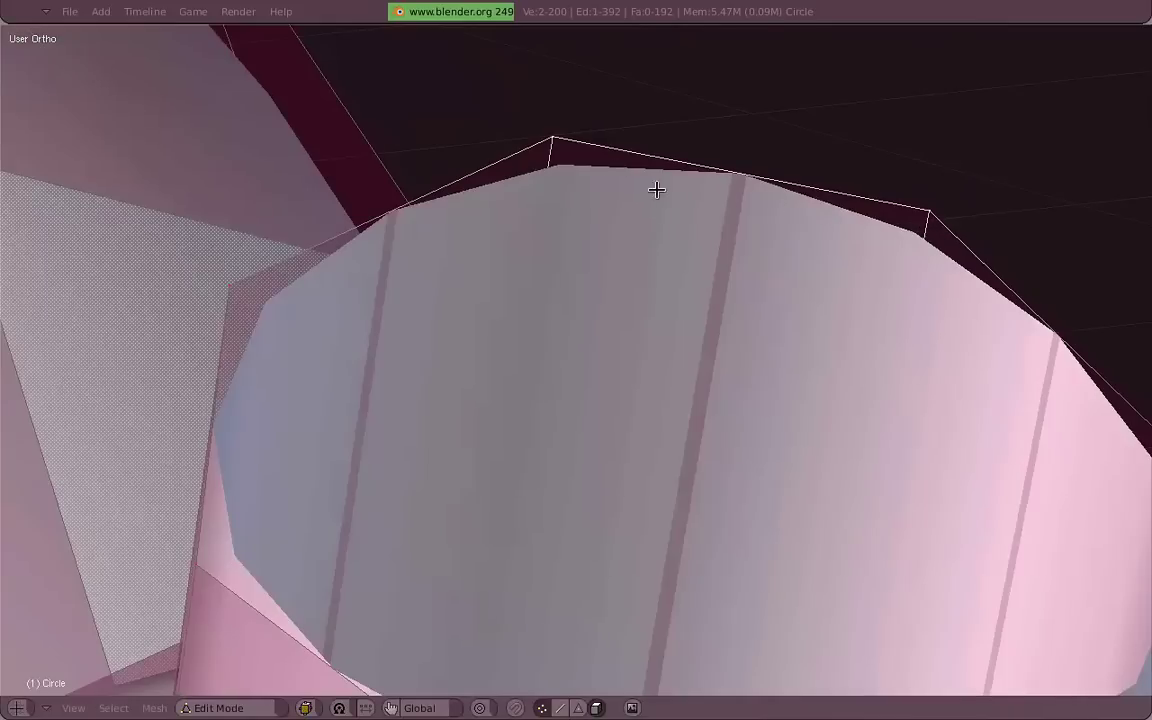
{"action": "key", "text": "g"}
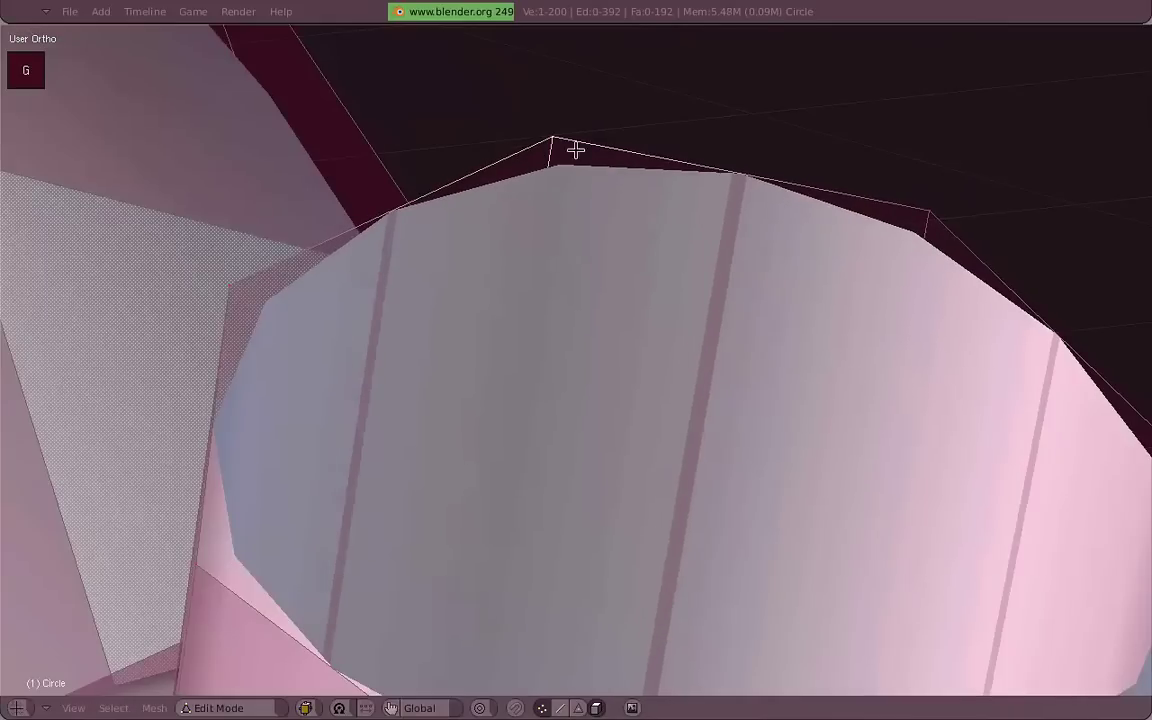
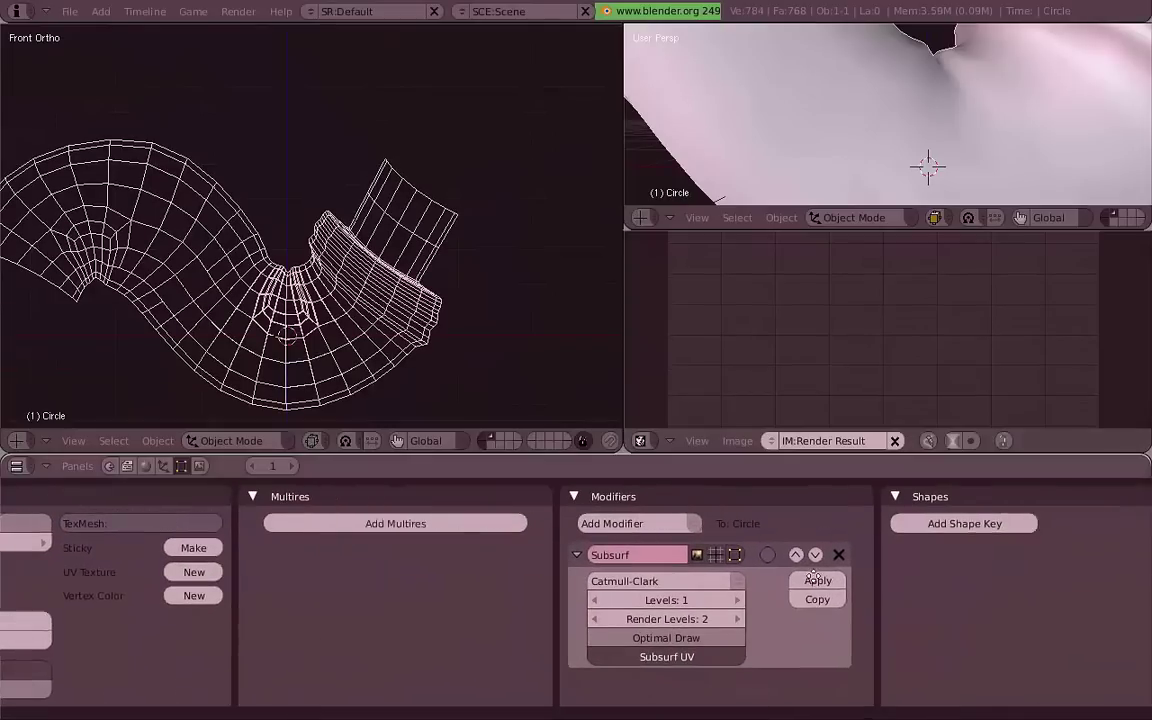
Step: Inspect the subdivided pipe, switching shading to show it as a smoothed solid surface
{"action": "scroll", "scroll_direction": "up", "scroll_amount": 3}
{"action": "middle_click", "coordinate": [201, 245]}
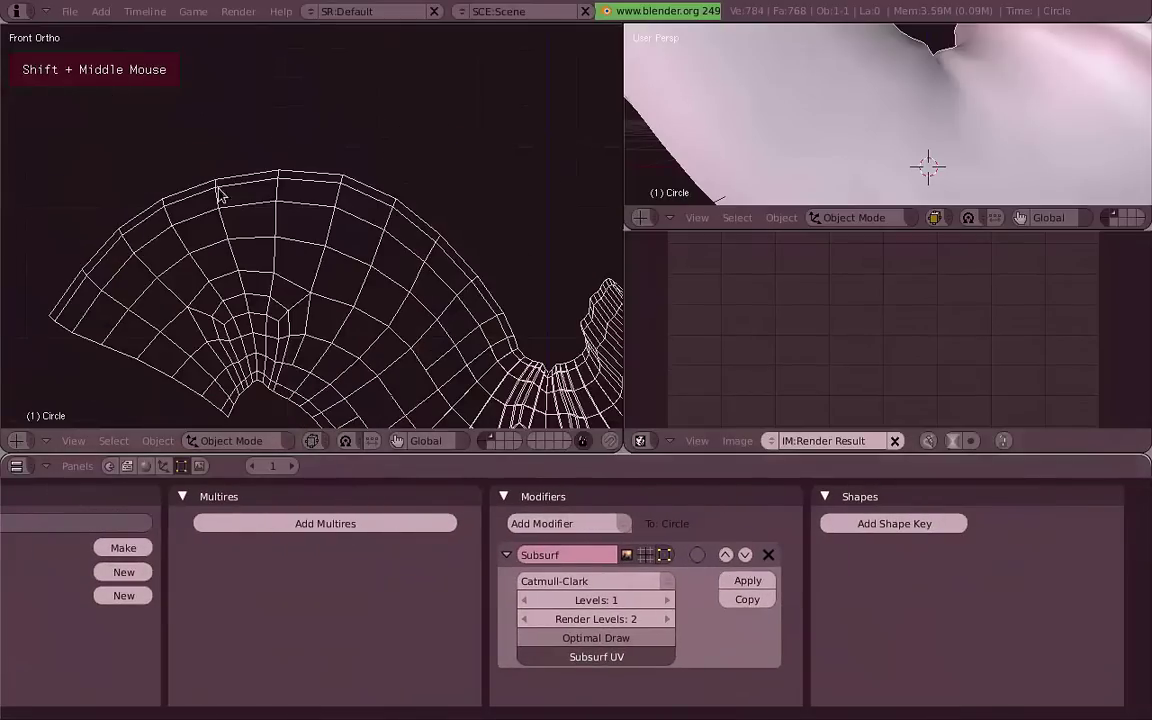
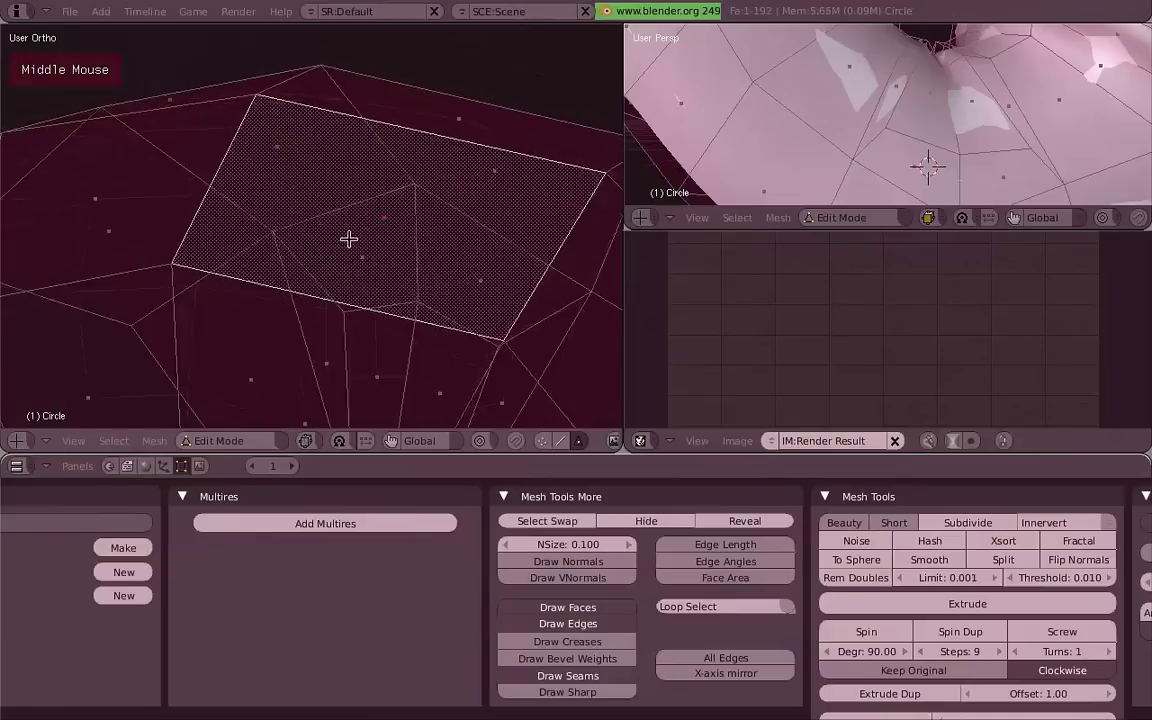
{"action": "key", "text": "z"}
{"action": "scroll", "scroll_direction": "up", "scroll_amount": 3}
{"action": "key", "text": "z"}
{"action": "middle_click", "coordinate": [362, 199]}
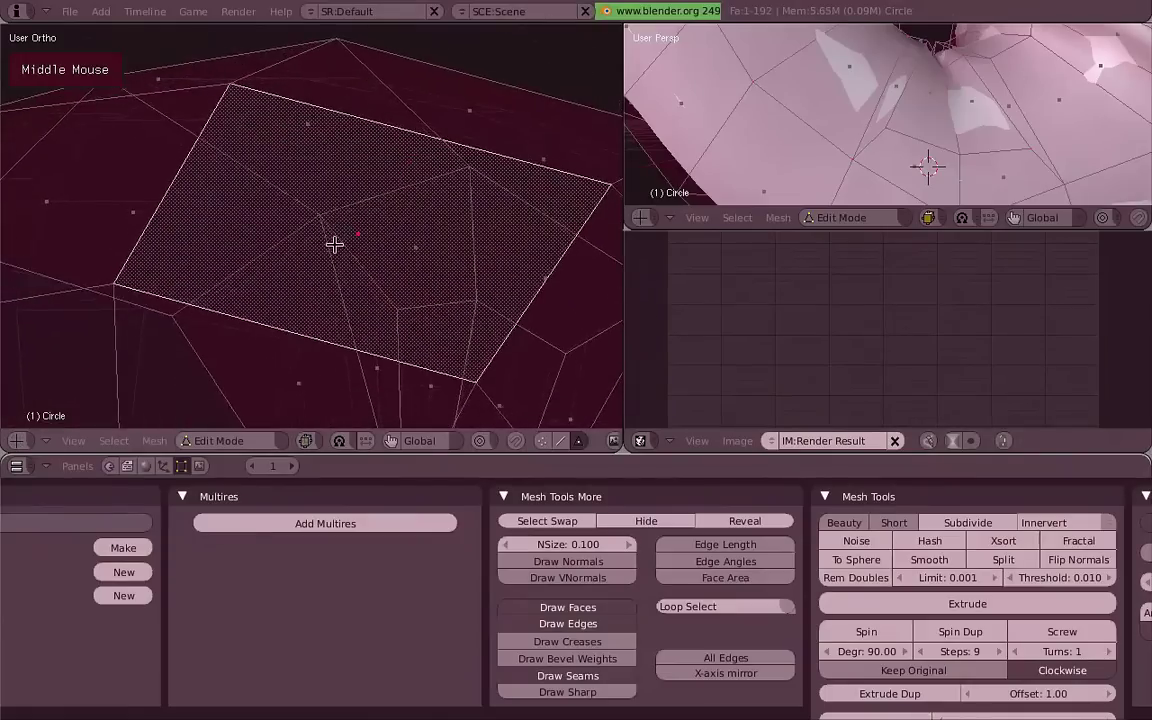
{"action": "scroll", "scroll_direction": "up", "scroll_amount": 3}
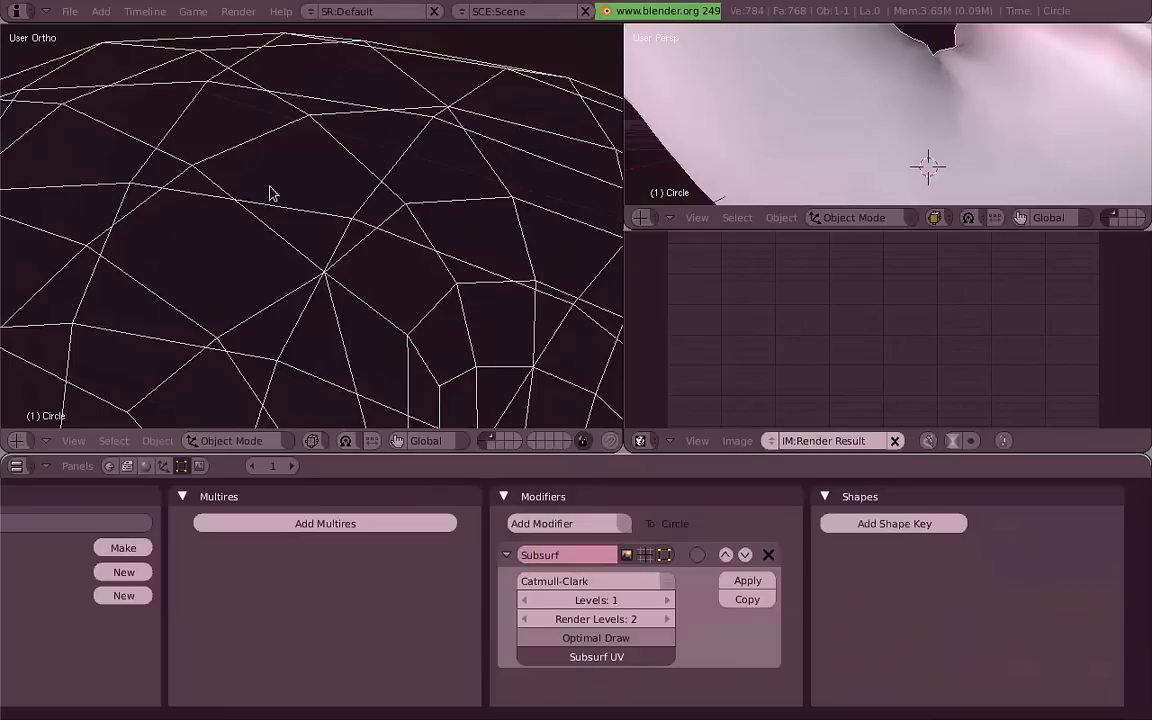
{"action": "key", "text": "z"}
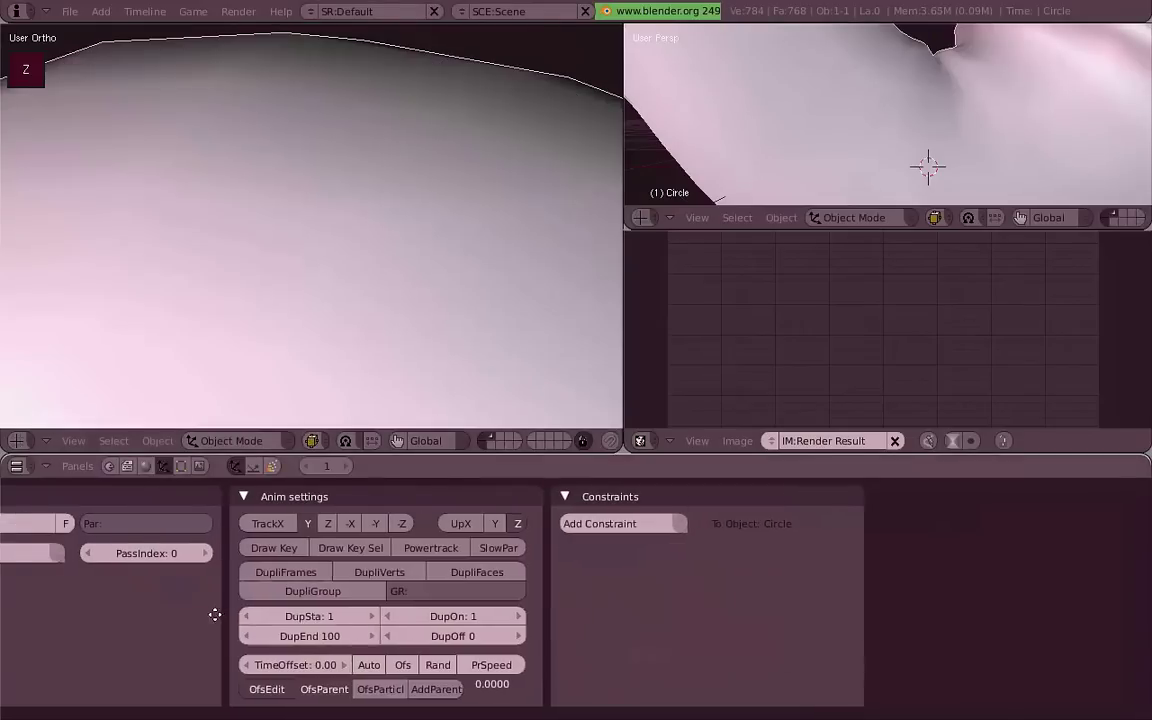
{"action": "middle_click", "coordinate": [290, 282]}
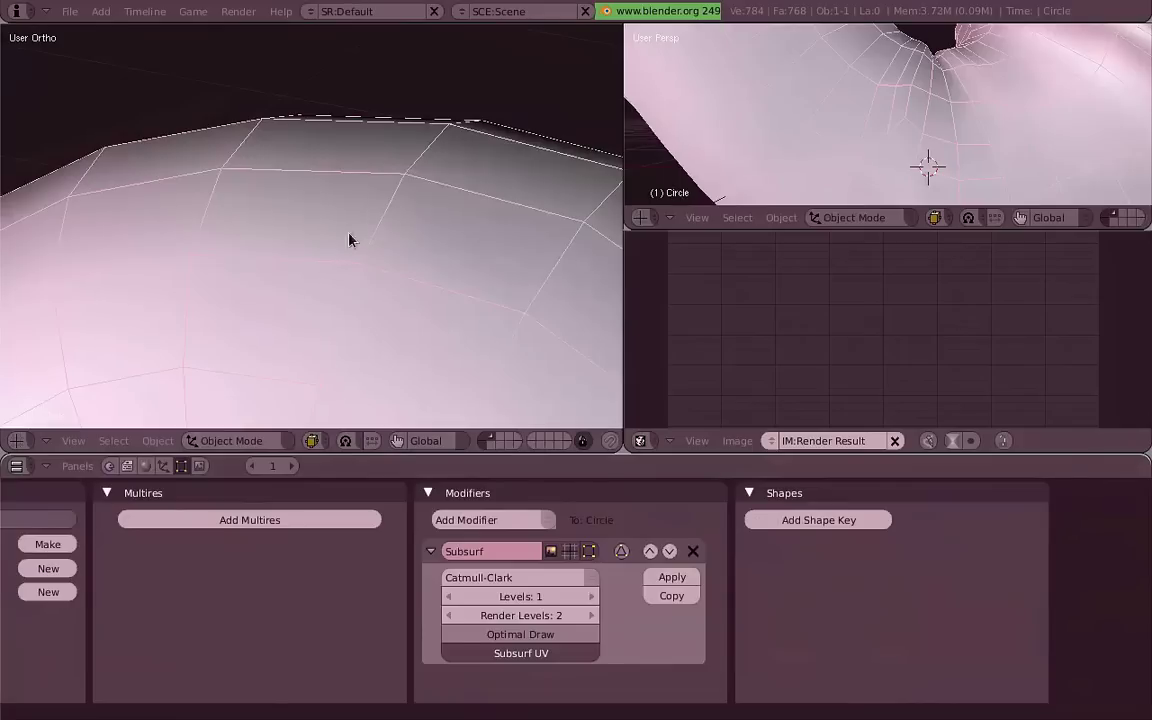
Step: Return to editing the pipe mesh with the S-bend and cylindrical extension filling one large view
{"action": "scroll", "scroll_direction": "down", "scroll_amount": 3}
{"action": "key", "text": "3"}
{"action": "key", "text": "1"}
{"action": "middle_click", "coordinate": [428, 269]}
{"action": "scroll", "scroll_direction": "down", "scroll_amount": 3}
{"action": "middle_click", "coordinate": [440, 265]}
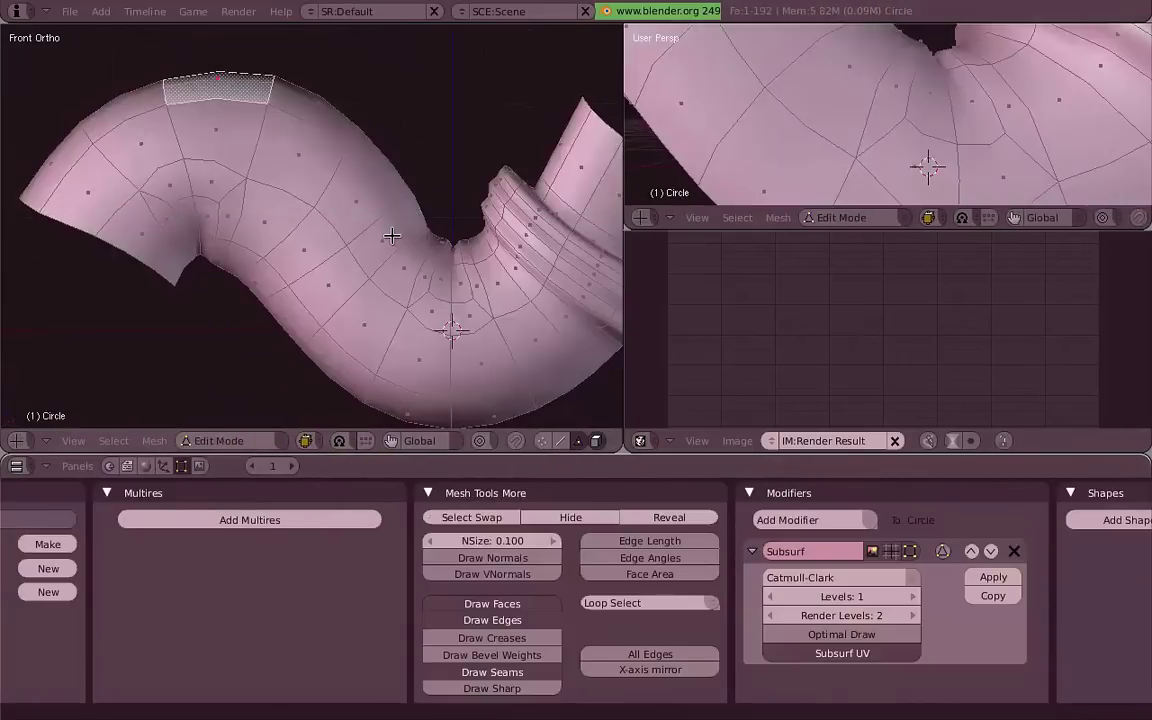
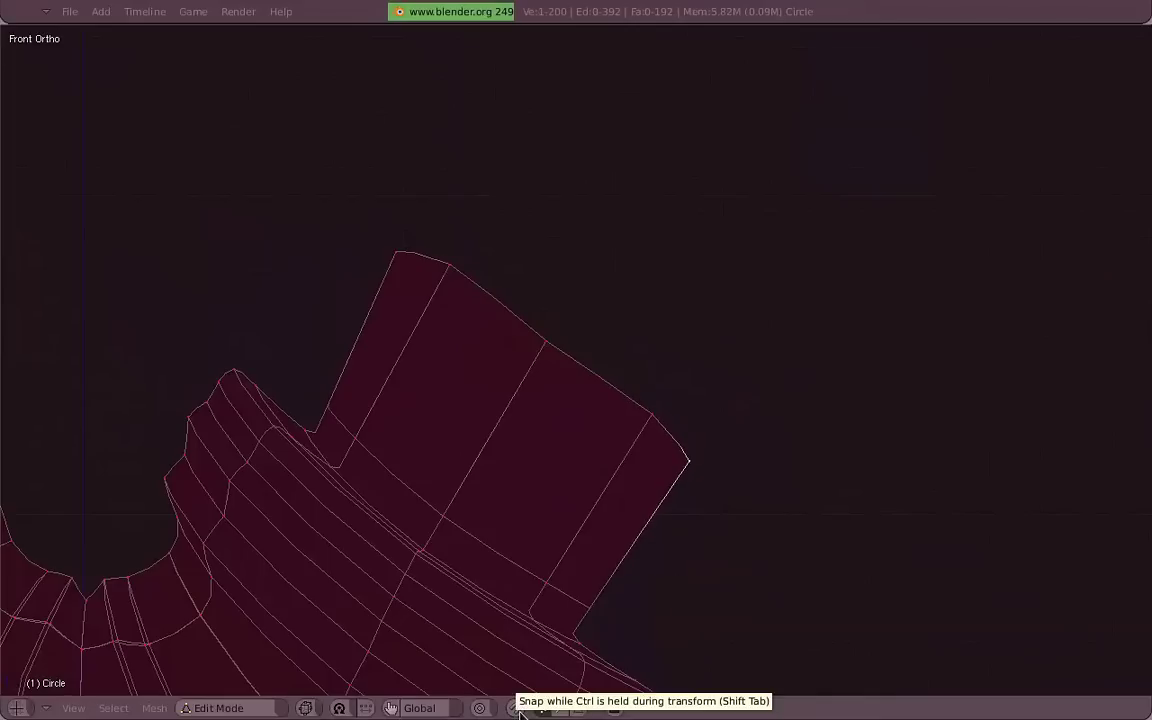
Step: Extrude the extension's open rim outward into a new cylinder section, leaving a narrow gap
{"action": "key", "text": "z"}
{"action": "middle_click", "coordinate": [620, 398]}
{"action": "key", "text": "z"}
{"action": "middle_click", "coordinate": [543, 392]}
{"action": "key", "text": "z"}
{"action": "middle_click", "coordinate": [532, 346]}
{"action": "key", "text": "z"}
{"action": "middle_click", "coordinate": [509, 371]}
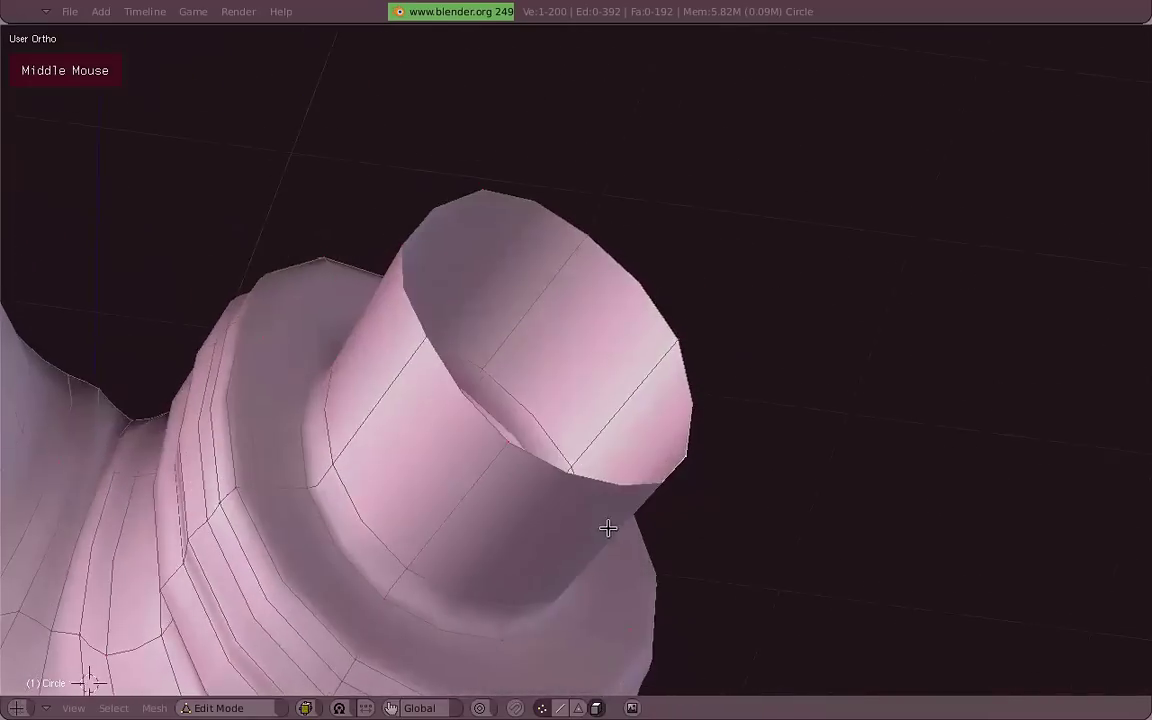
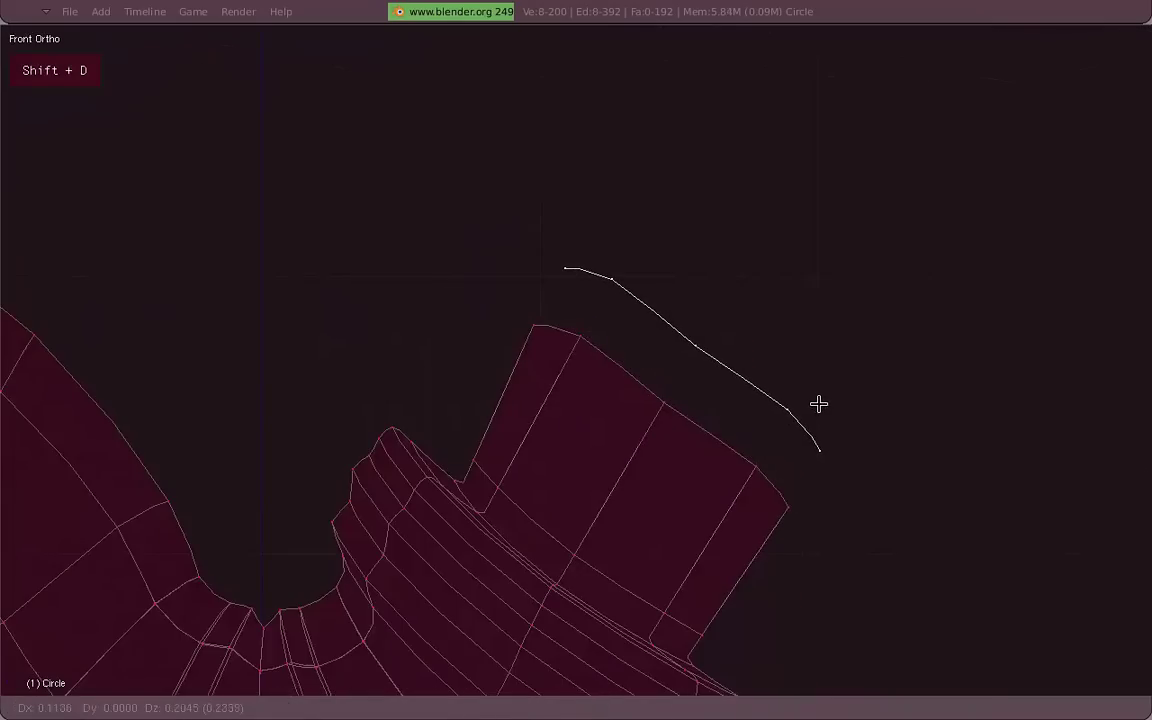
{"action": "key", "text": "e"}
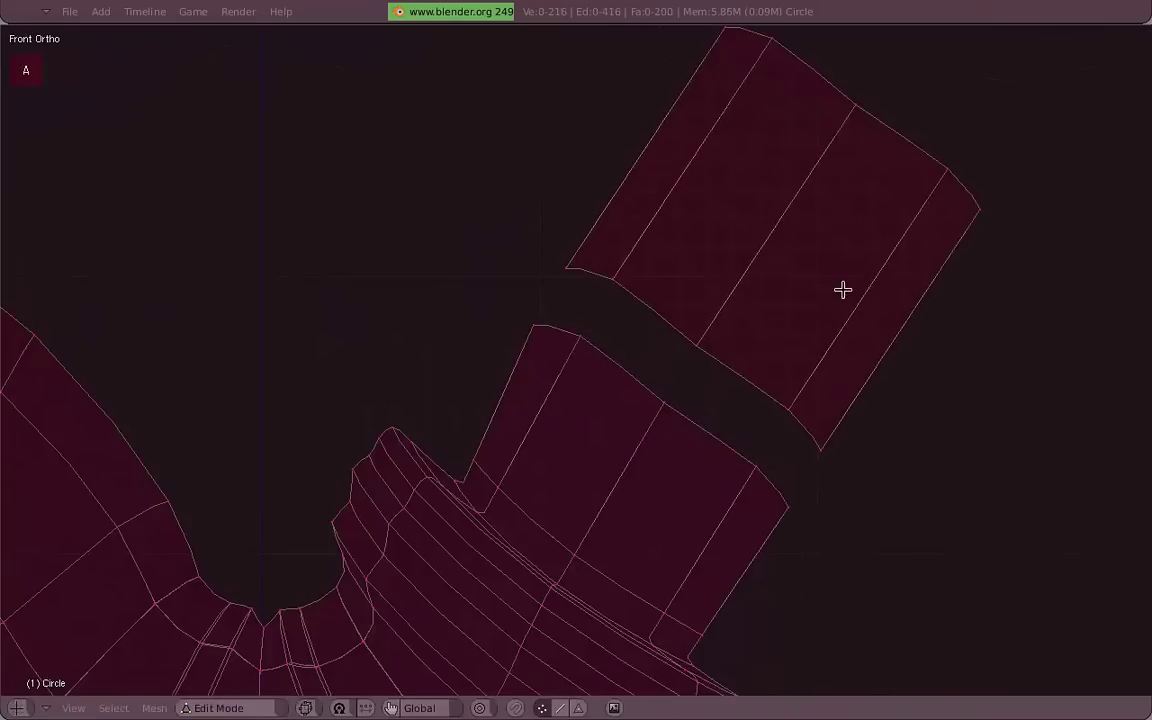
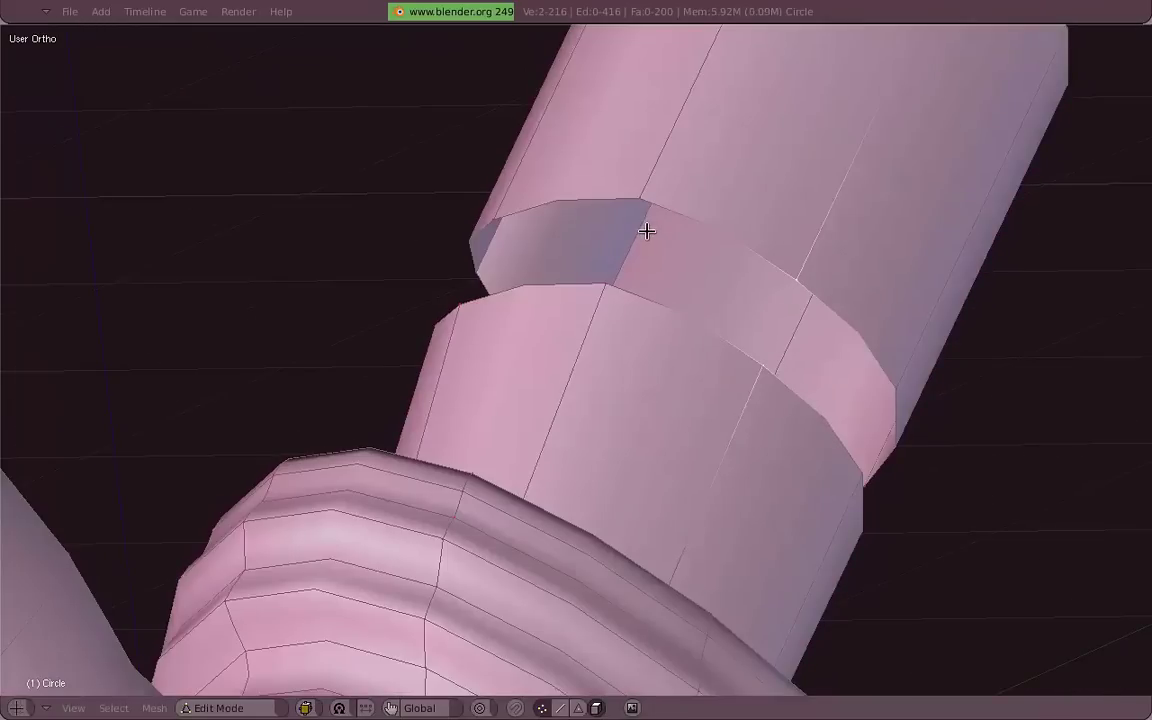
Step: In wireframe, try the Merge menu on rim vertices, cancel it, then bring up Edge Specials for the selected edges
{"action": "key", "text": "f"}
{"action": "key", "text": "z"}
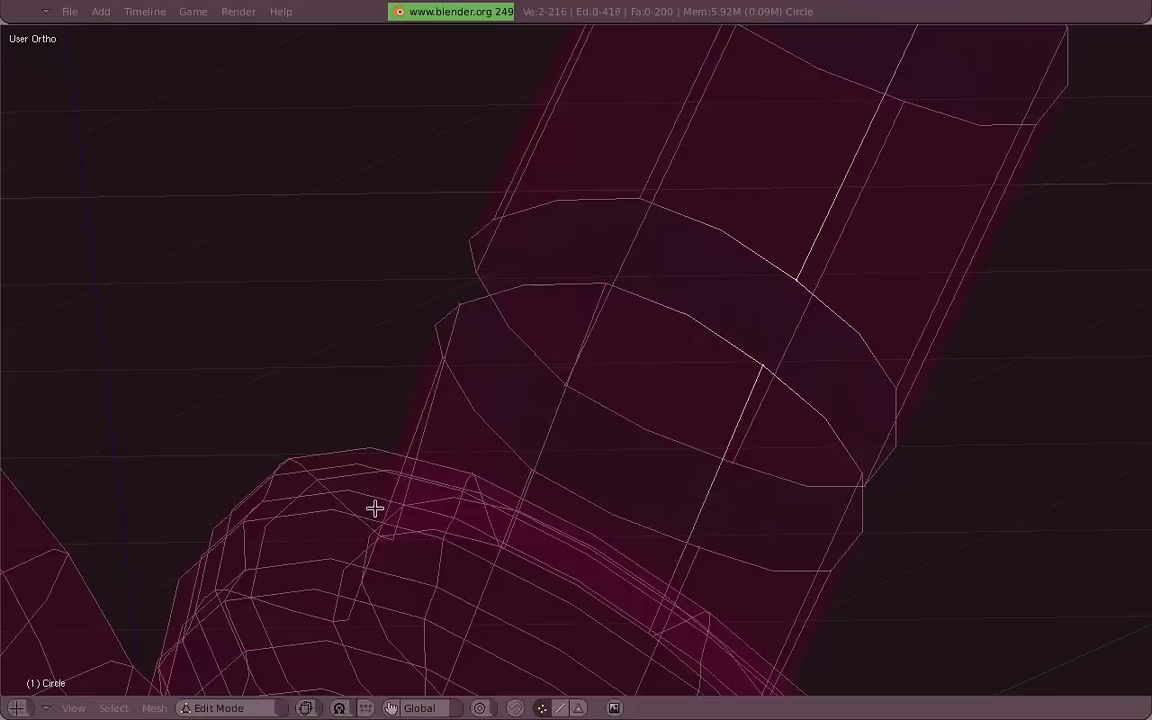
{"action": "key", "text": "alt+m"}
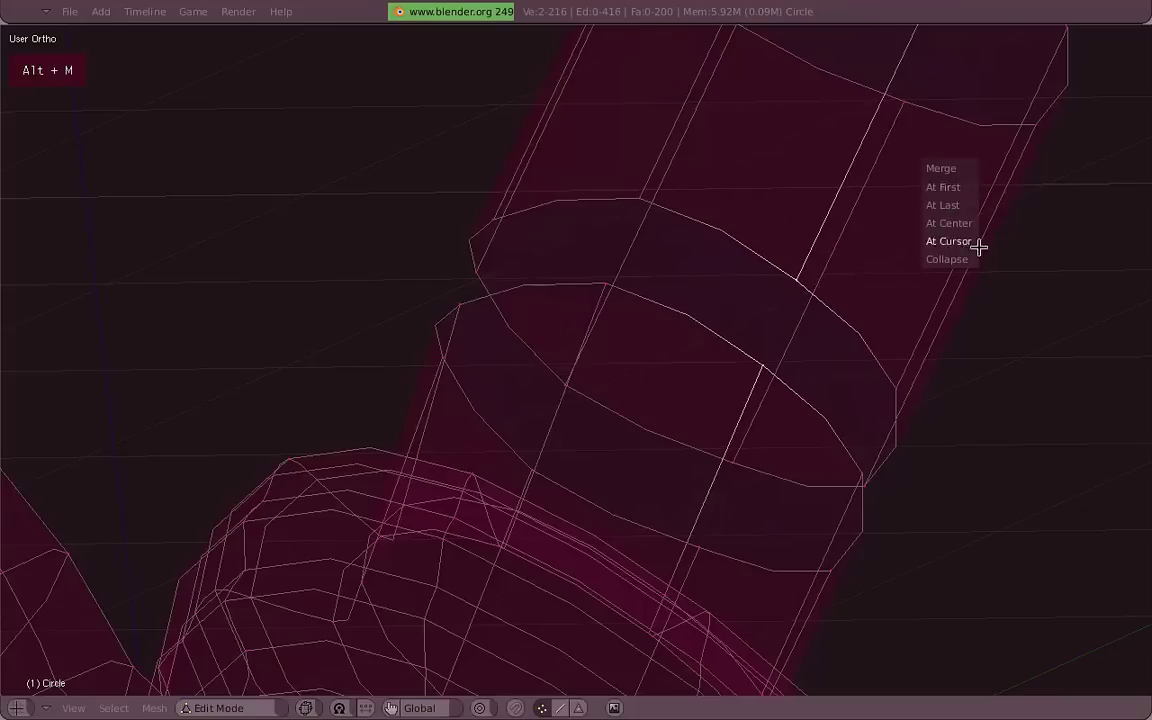
{"action": "key", "text": "ctrl+f"}
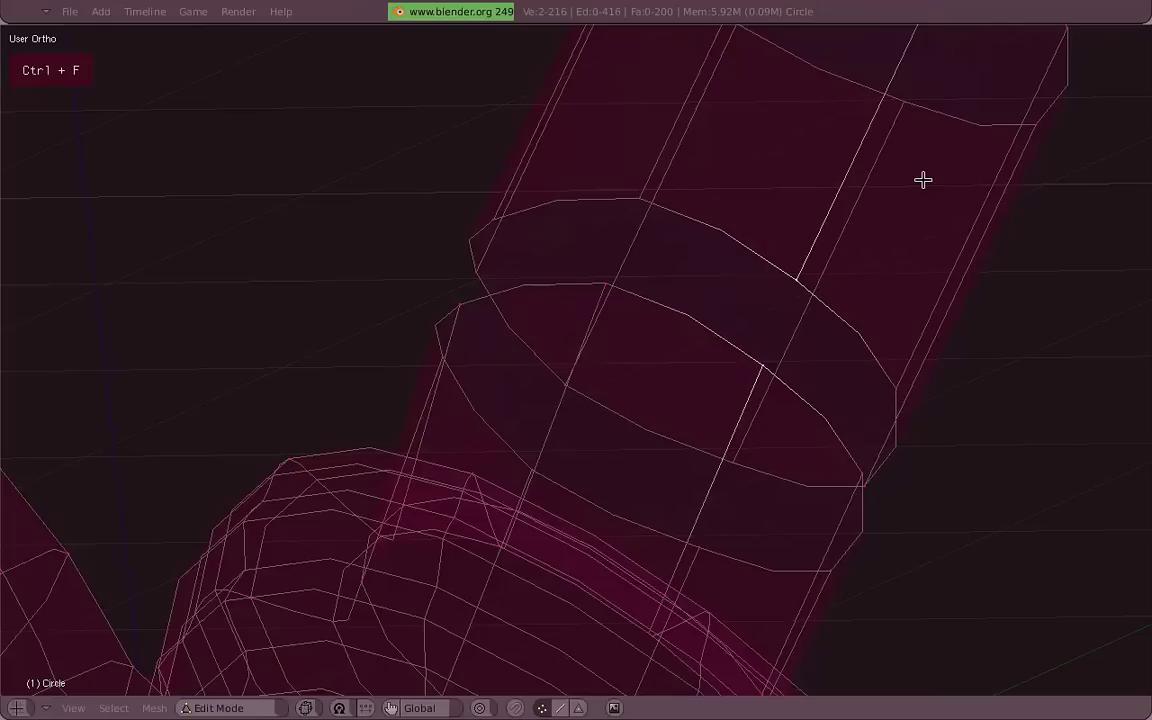
{"action": "key", "text": "ctrl+v"}
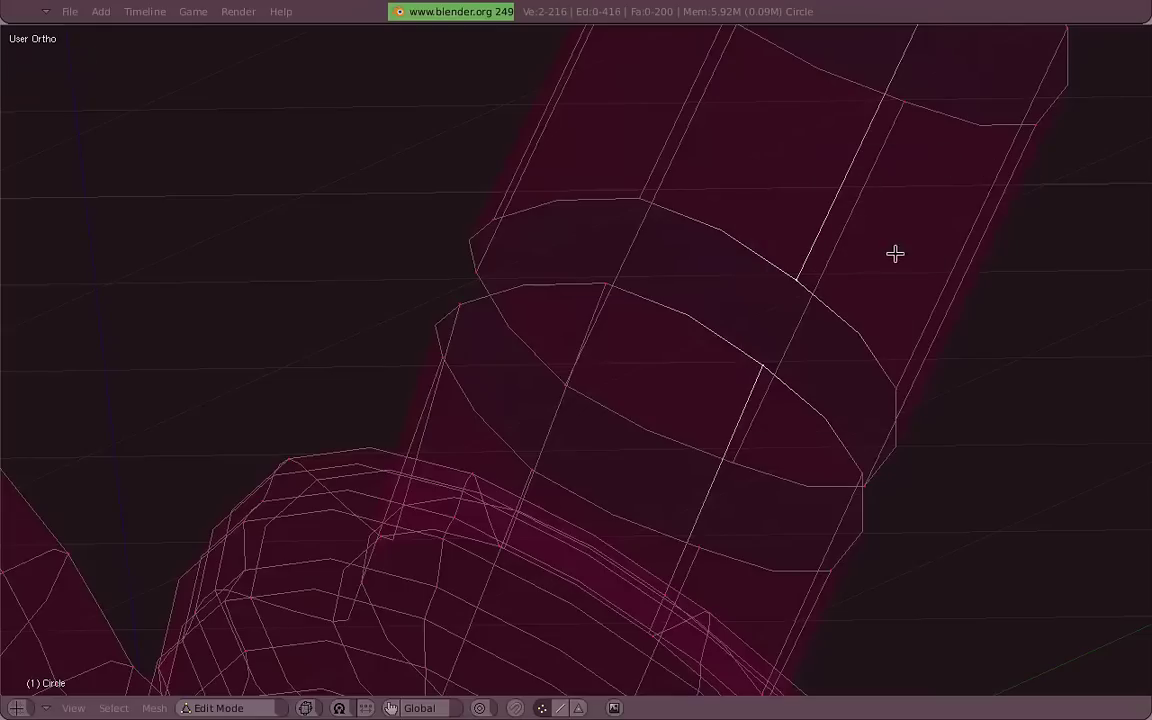
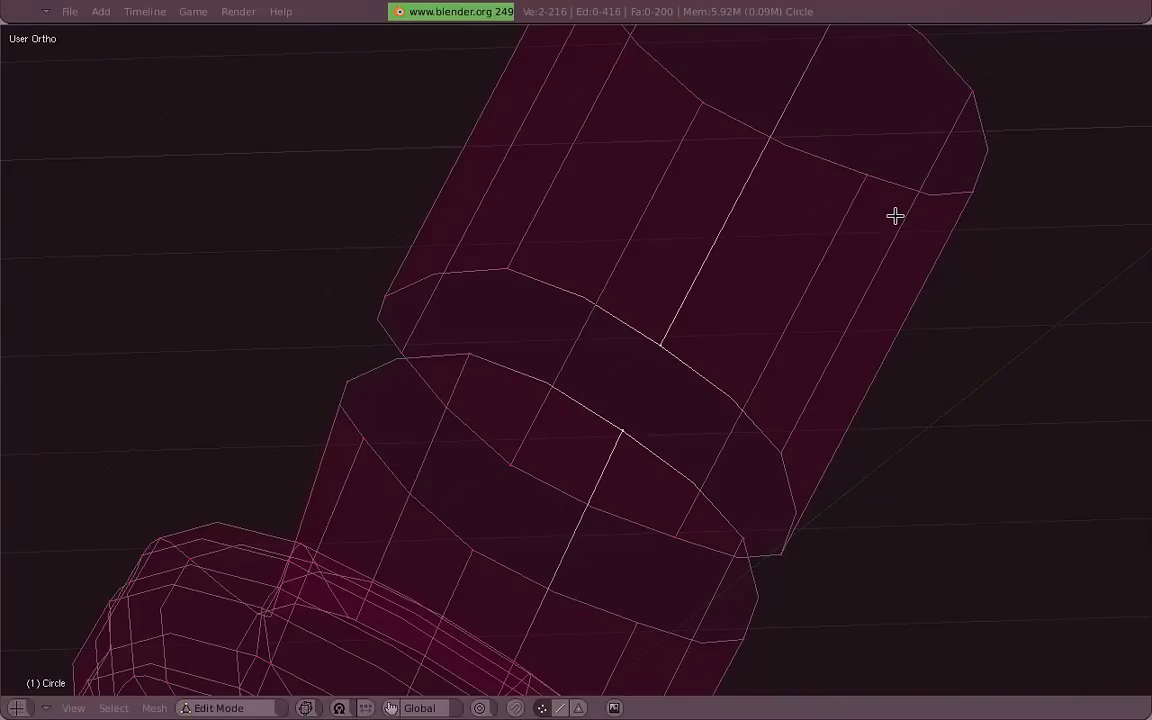
{"action": "key", "text": "ctrl+f"}
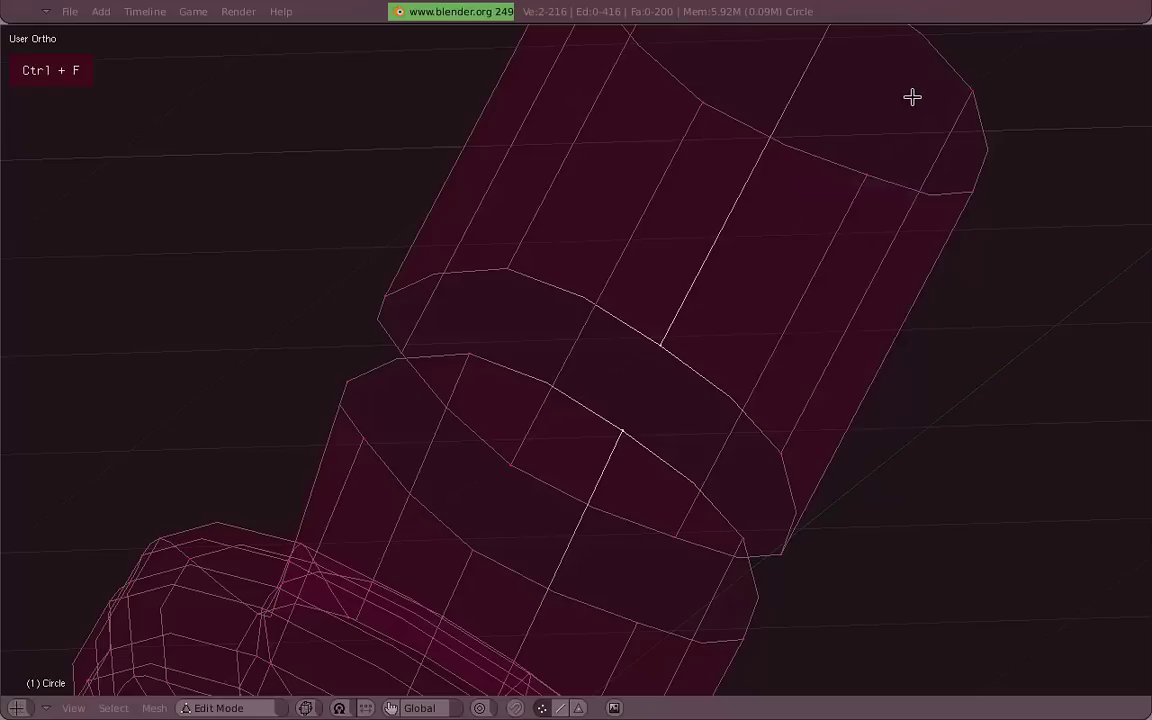
{"action": "key", "text": "ctrl+e"}
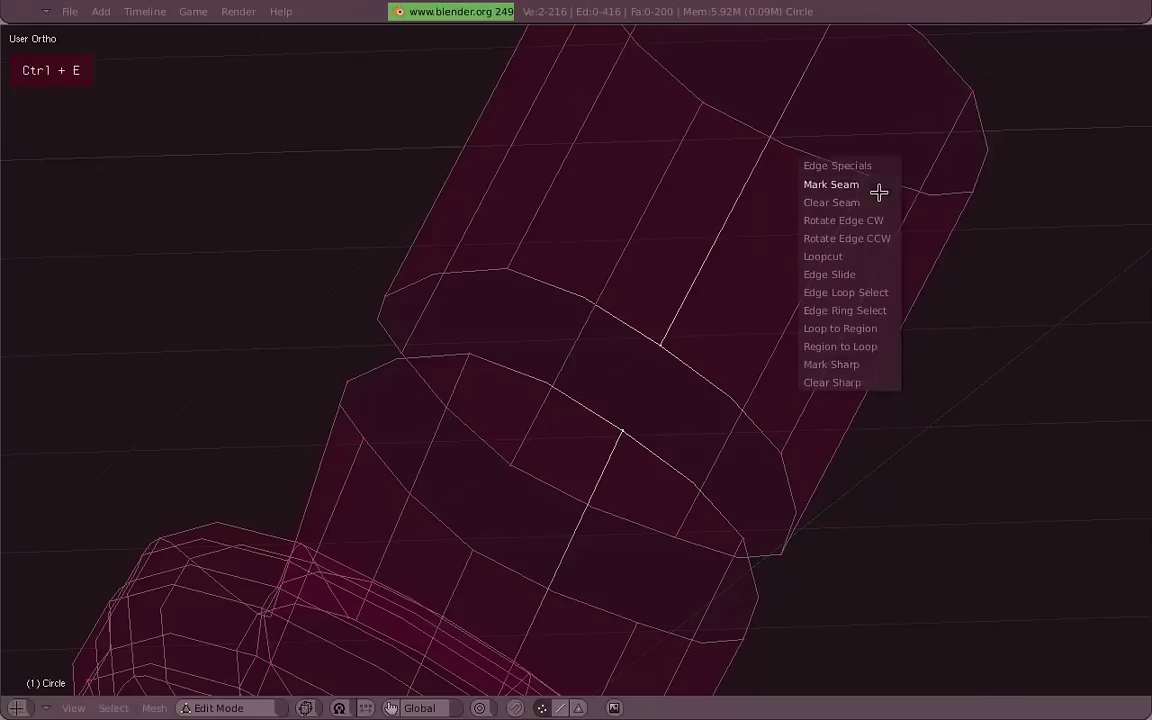
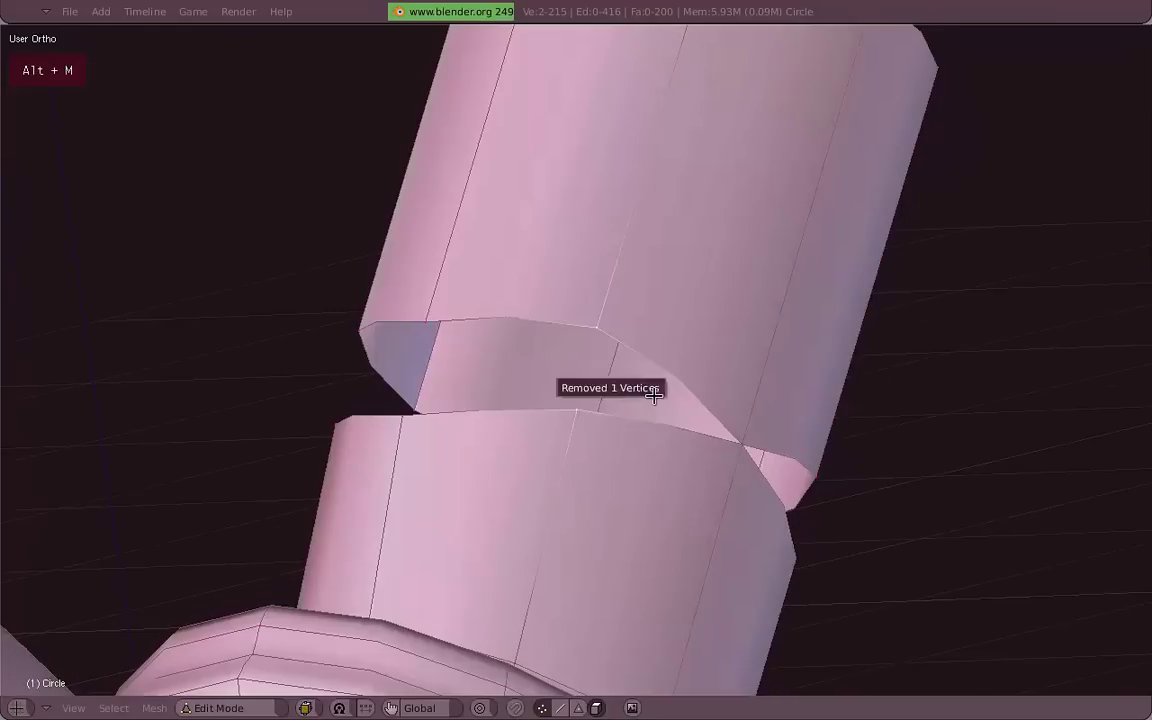
Step: Merge chosen rim vertices and snap-move two upper-rim vertices down onto the lower section
{"action": "key", "text": "z"}
{"action": "middle_click", "coordinate": [536, 375]}
{"action": "key", "text": "z"}
{"action": "middle_click", "coordinate": [615, 413]}
{"action": "key", "text": "a"}
{"action": "key", "text": "ctrl+n"}
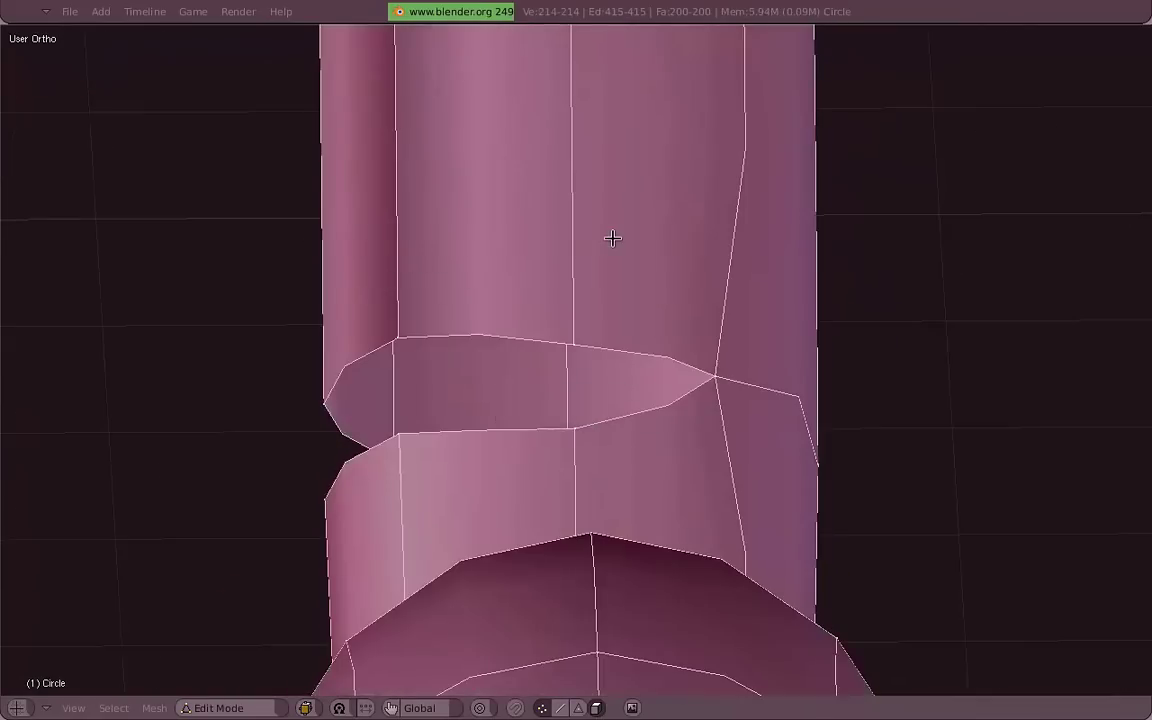
{"action": "key", "text": "ctrl+n"}
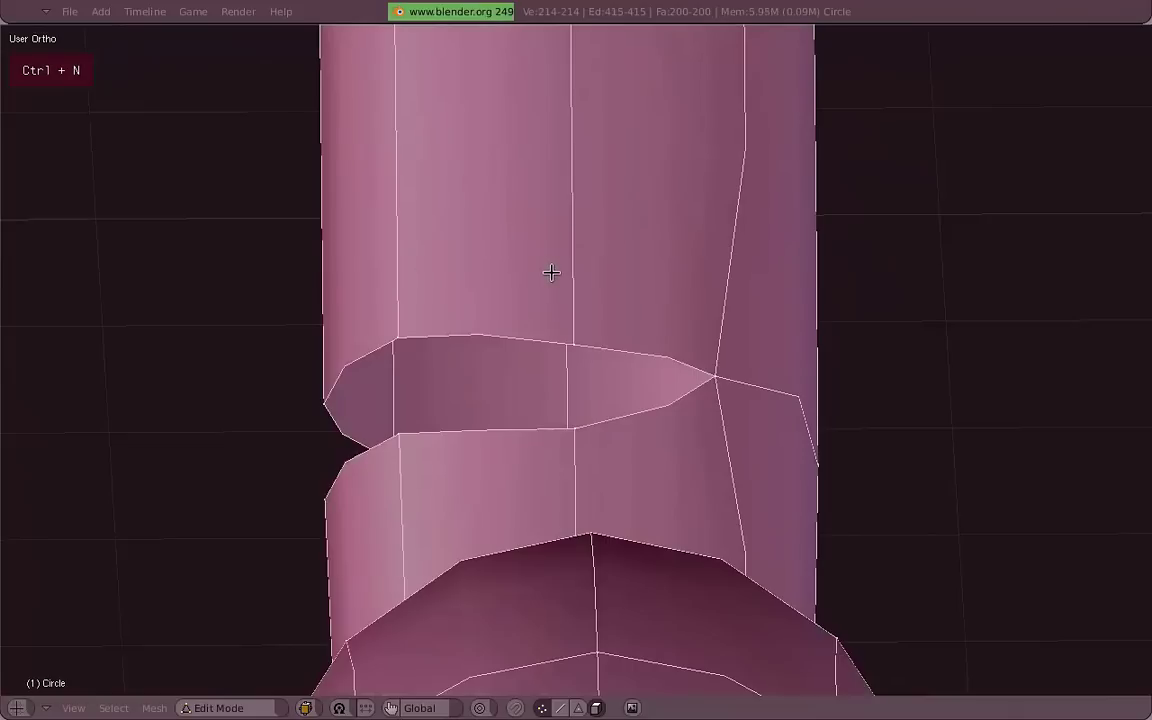
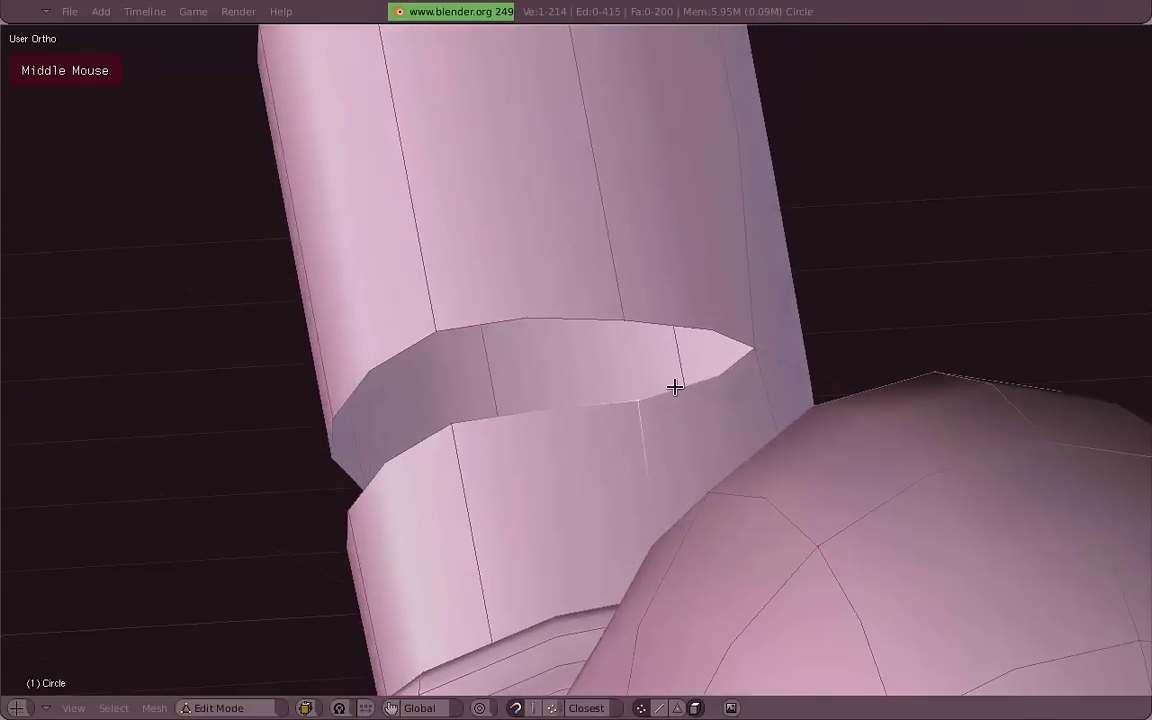
{"action": "key", "text": "g"}
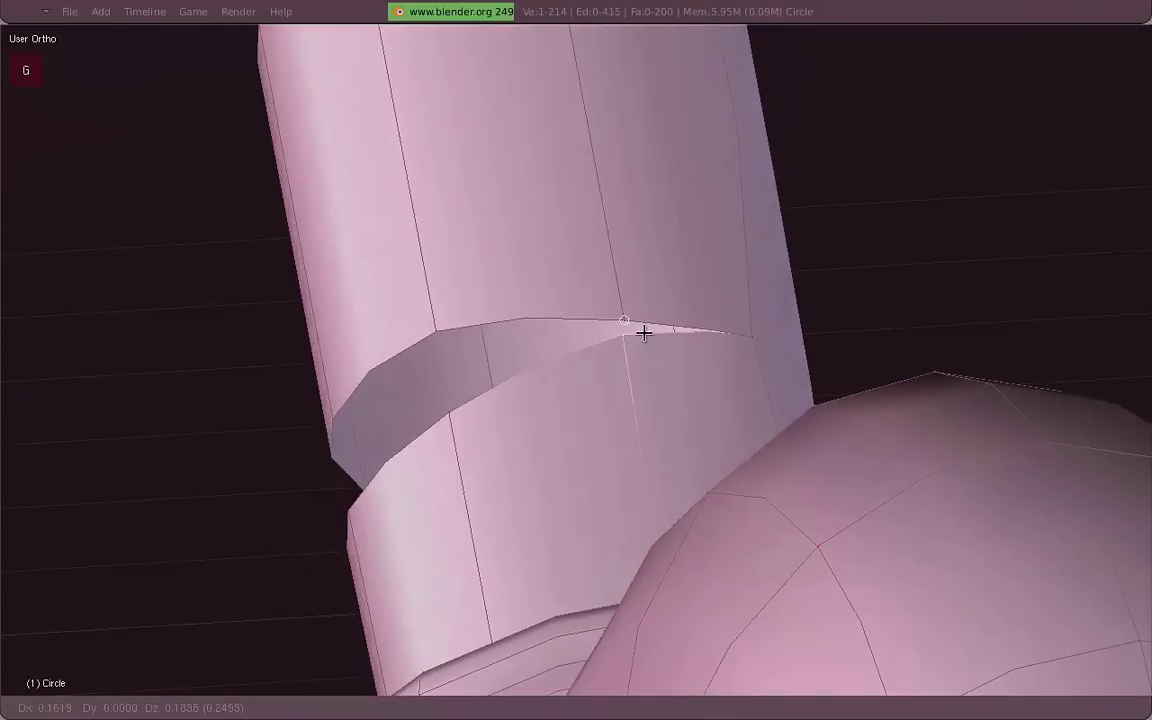
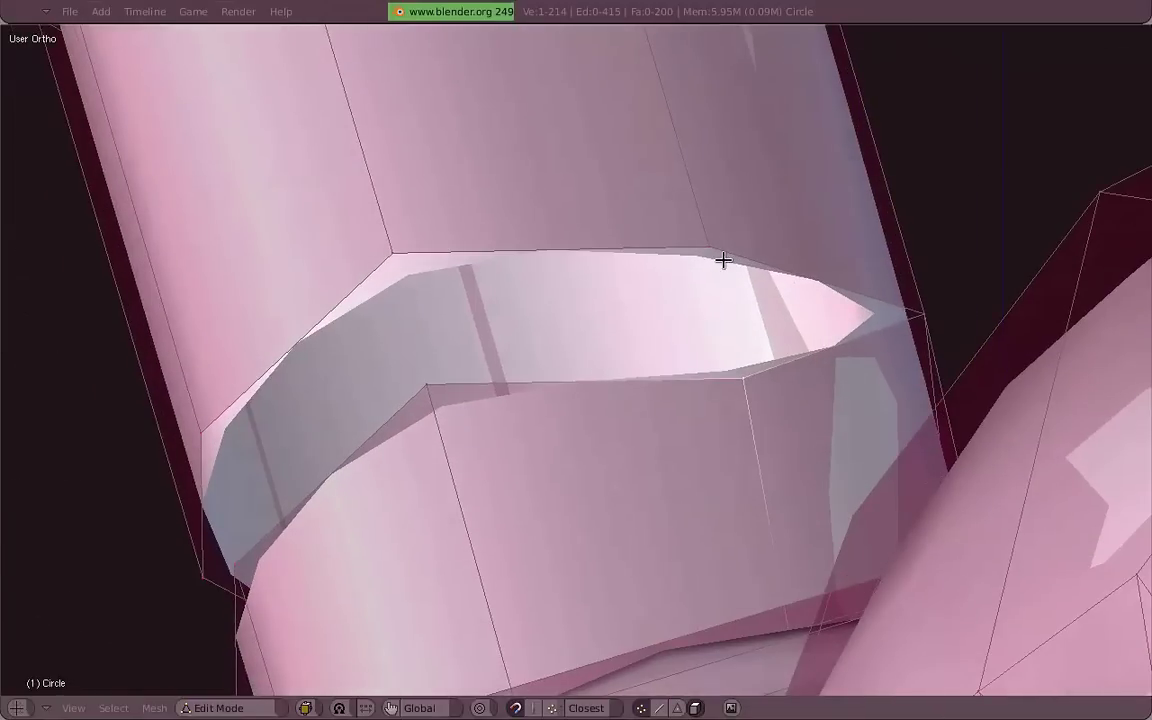
{"action": "key", "text": "g"}
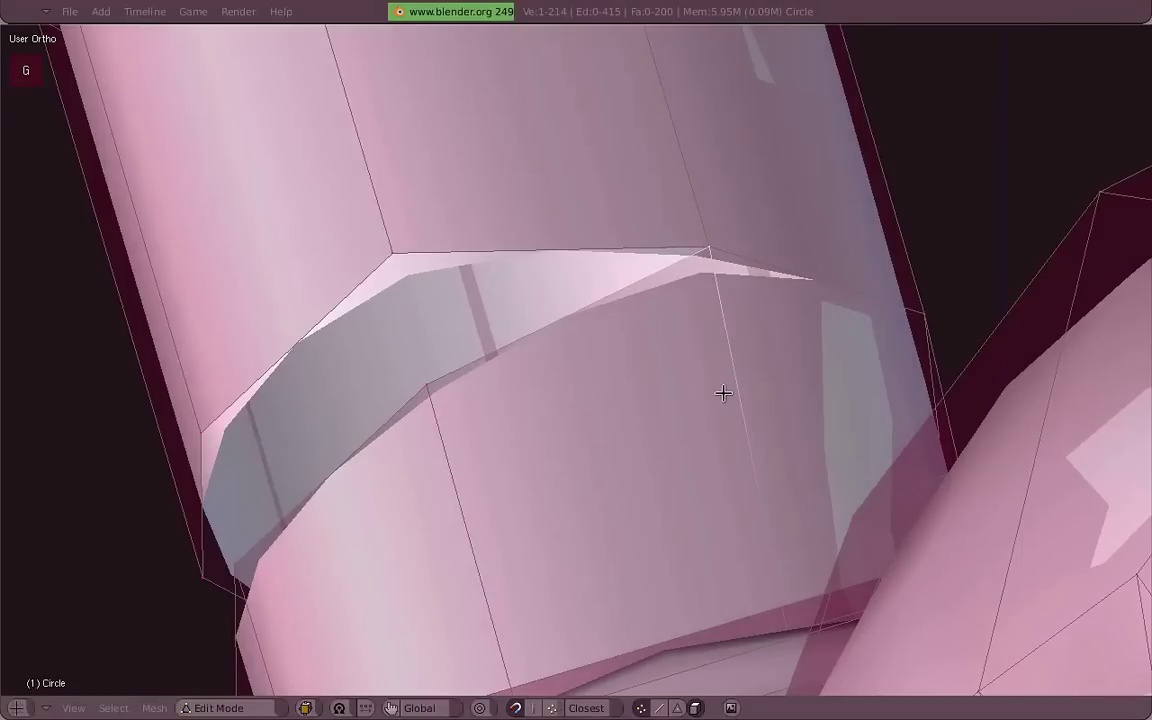
Step: Move further upper-rim vertices onto the lower rim, bringing the mesh to 214 vertices
{"action": "middle_click", "coordinate": [769, 303]}
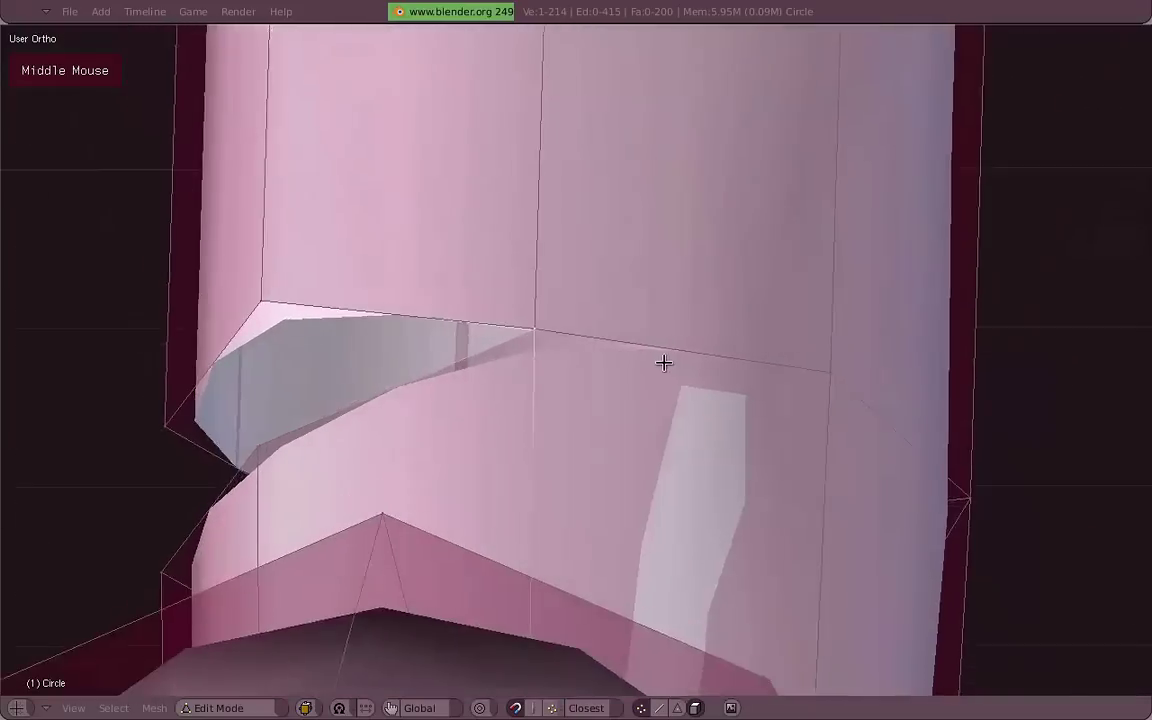
{"action": "scroll", "scroll_direction": "up", "scroll_amount": 3}
{"action": "scroll", "scroll_direction": "down", "scroll_amount": 3}
{"action": "key", "text": "z"}
{"action": "scroll", "scroll_direction": "up", "scroll_amount": 3}
{"action": "scroll", "scroll_direction": "up", "scroll_amount": 3}
{"action": "key", "text": "g"}
{"action": "right_click", "coordinate": [462, 306]}
{"action": "key", "text": "g"}
{"action": "scroll", "scroll_direction": "down", "scroll_amount": 3}
{"action": "key", "text": "a"}
{"action": "key", "text": "b"}
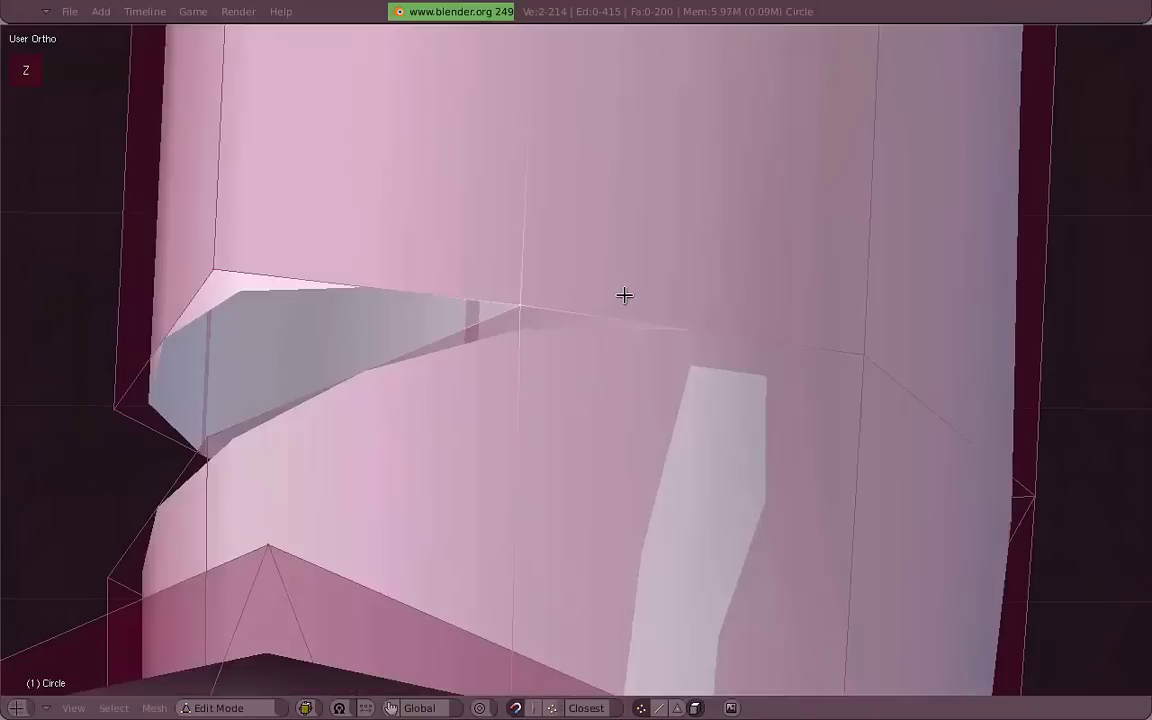
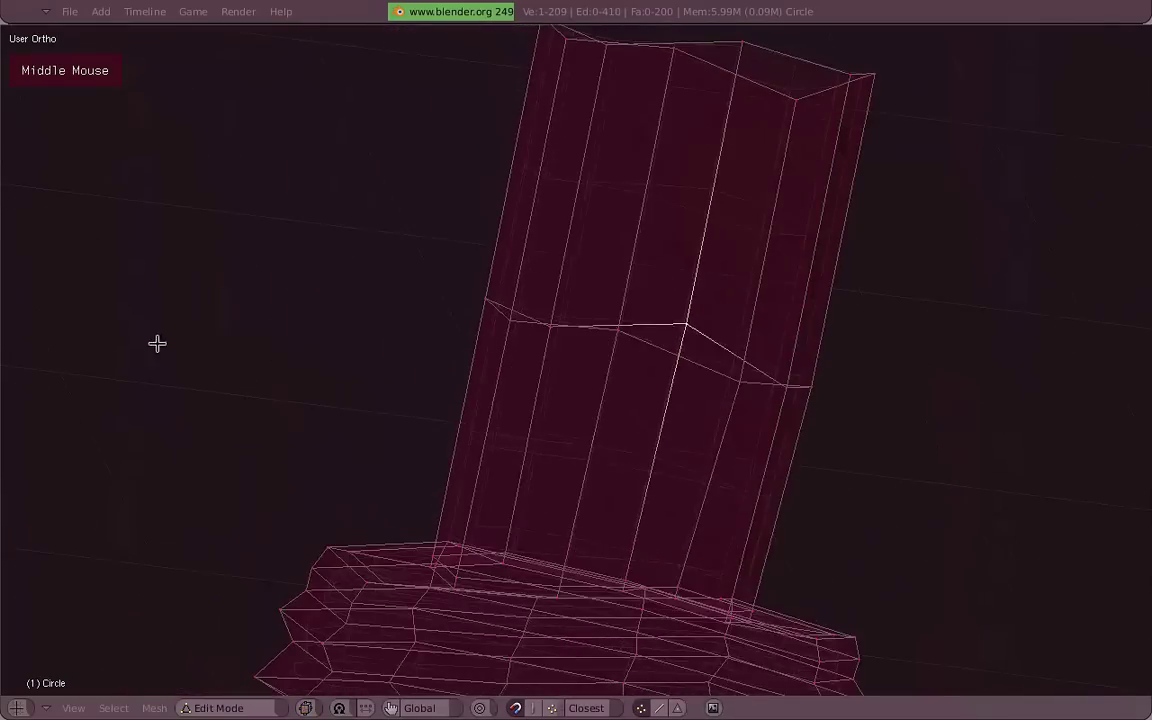
Step: Restore the removed vertex ring so the extension is two 216-vertex sections with an open gap, shown in wireframe
{"action": "key", "text": "KP_3"}
{"action": "key", "text": "KP_1"}
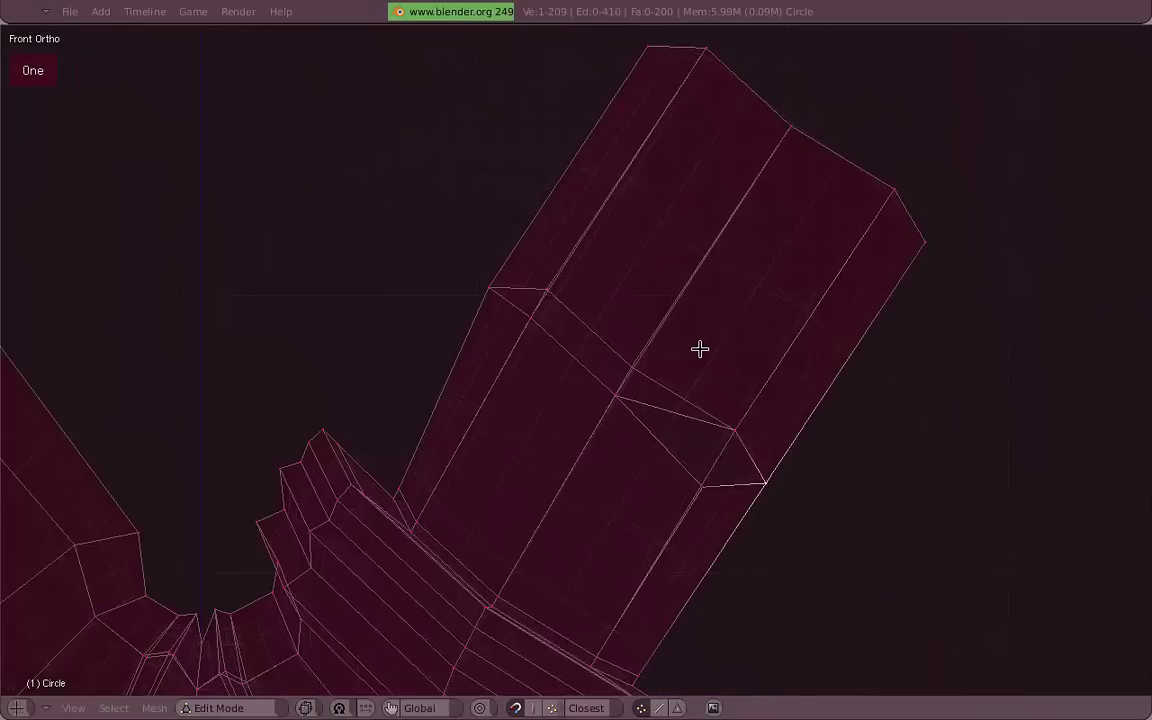
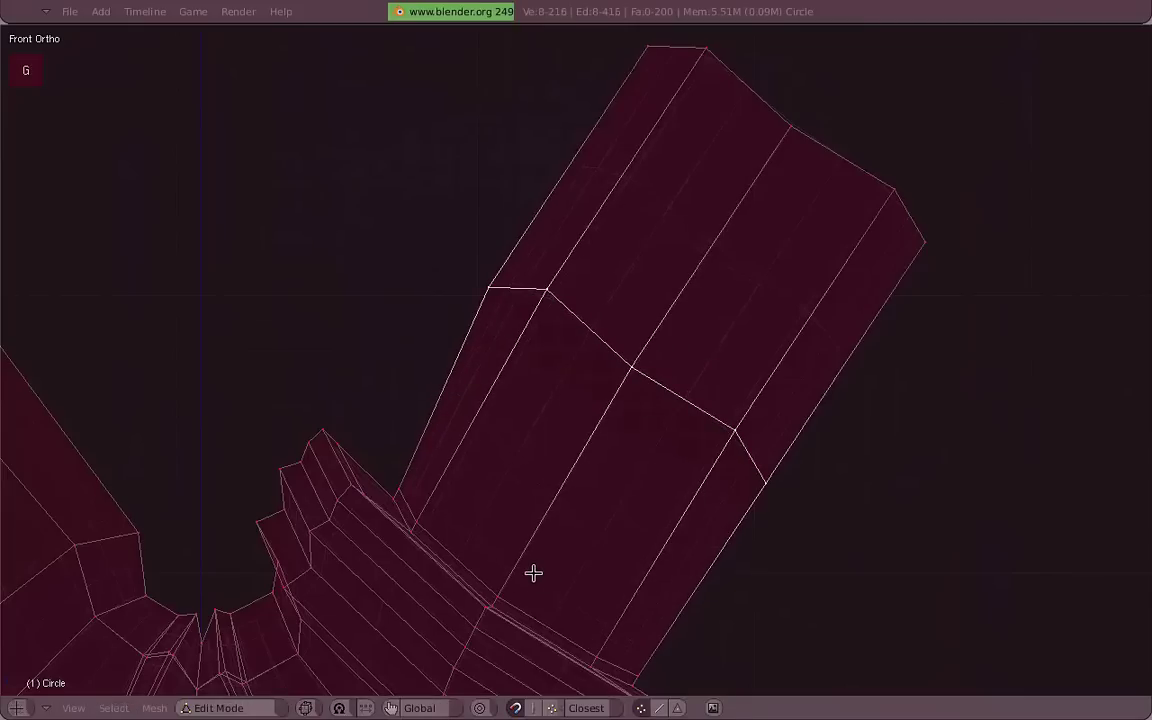
{"action": "middle_click", "coordinate": [501, 362]}
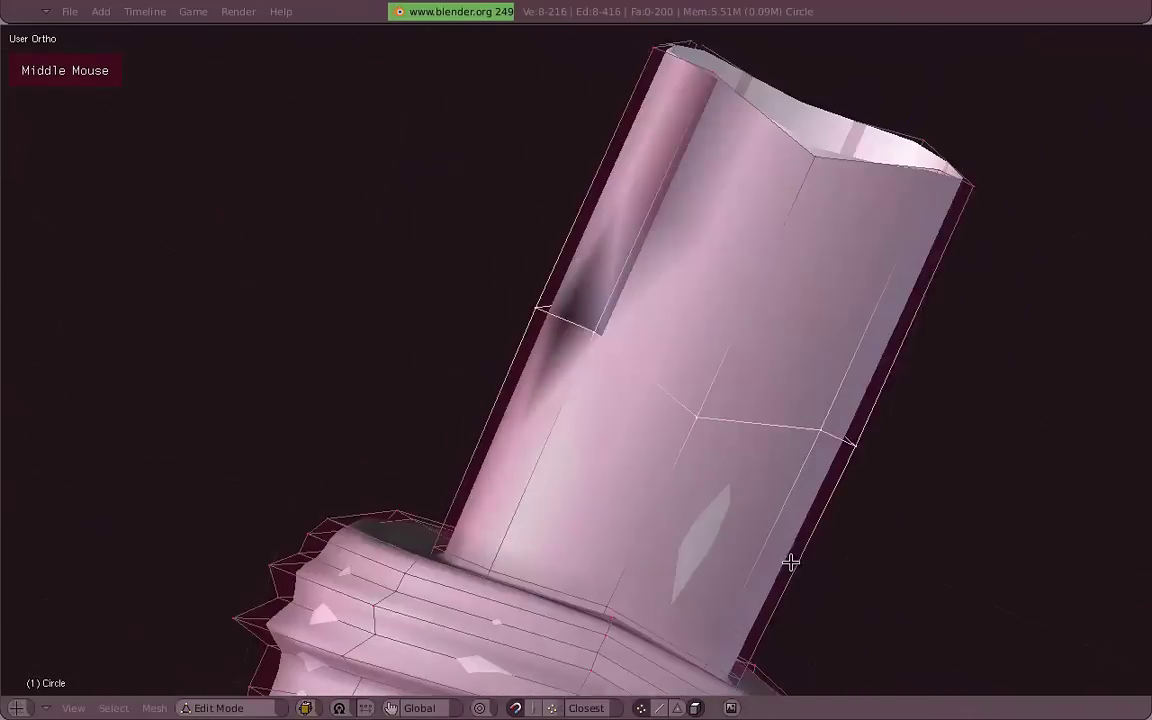
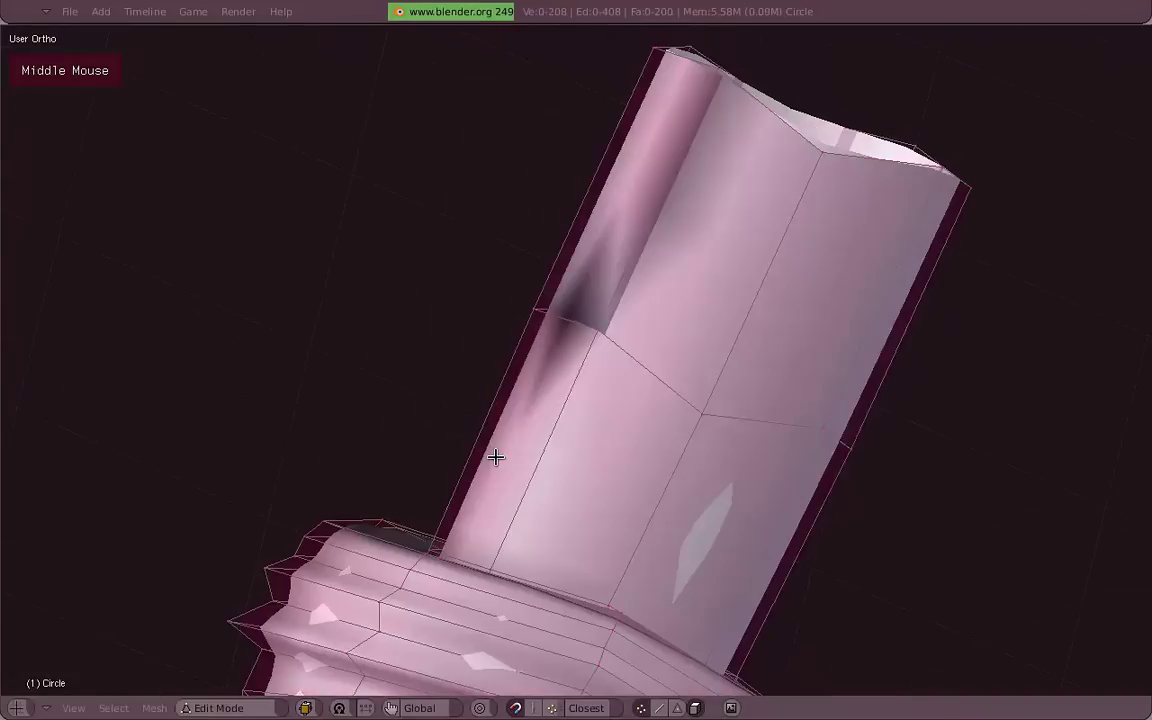
{"action": "key", "text": "a"}
{"action": "key", "text": "ctrl+n"}
{"action": "key", "text": "a"}
{"action": "key", "text": "z"}
{"action": "key", "text": "3"}
{"action": "key", "text": "1"}
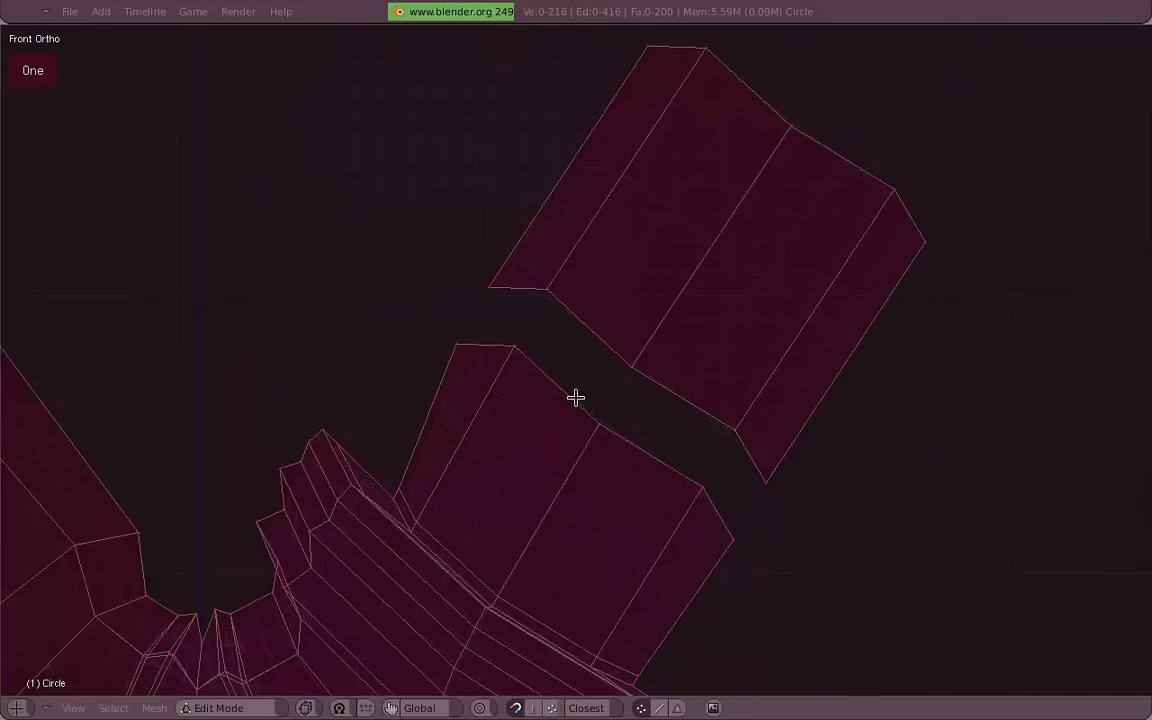
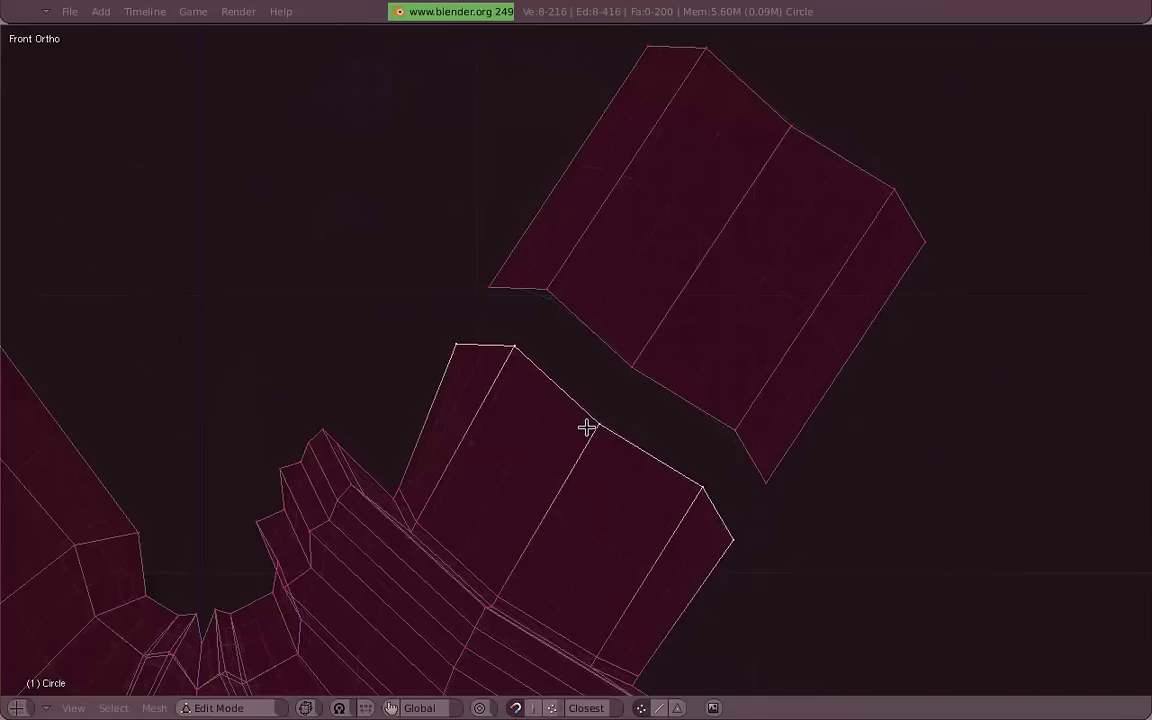
Step: Move the lower rim up to close the gap, then undo it and return to wireframe
{"action": "key", "text": "g"}
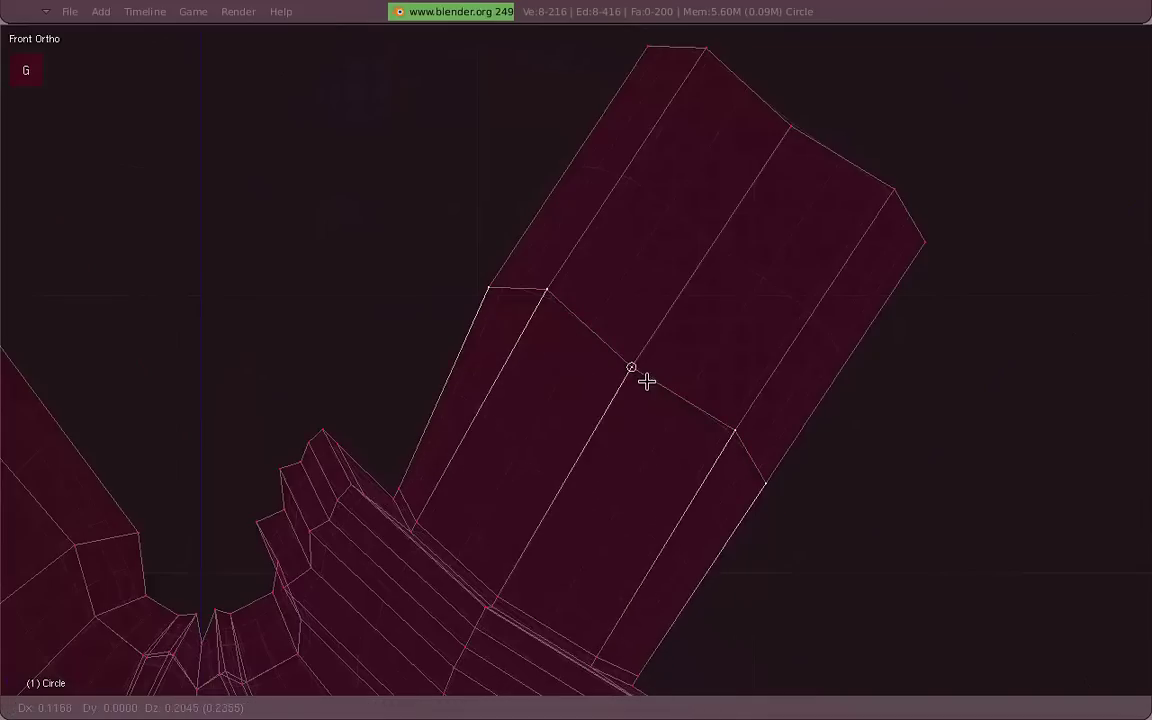
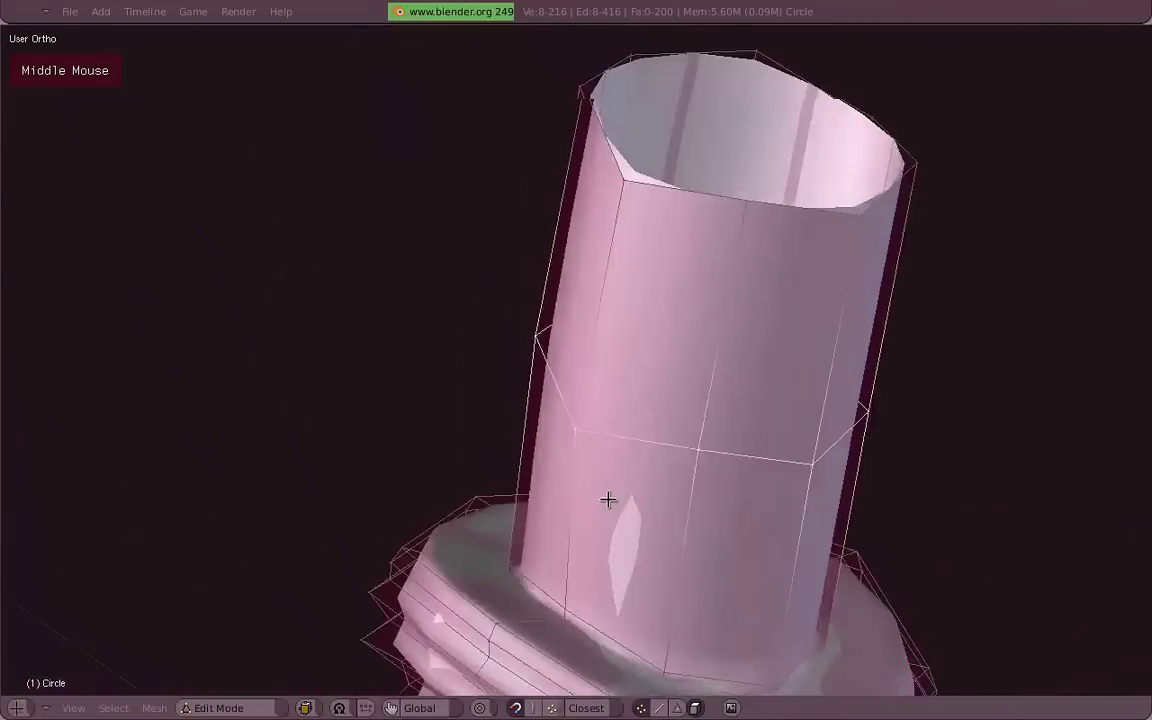
{"action": "key", "text": "3"}
{"action": "key", "text": "1"}
{"action": "key", "text": "z"}
{"action": "scroll", "scroll_direction": "down", "scroll_amount": 3}
{"action": "scroll", "scroll_direction": "up", "scroll_amount": 3}
Step: Select both facing rims and bridge them with Skin Faces/Edge-Loops into one continuous tube
{"action": "right_click", "coordinate": [678, 363]}
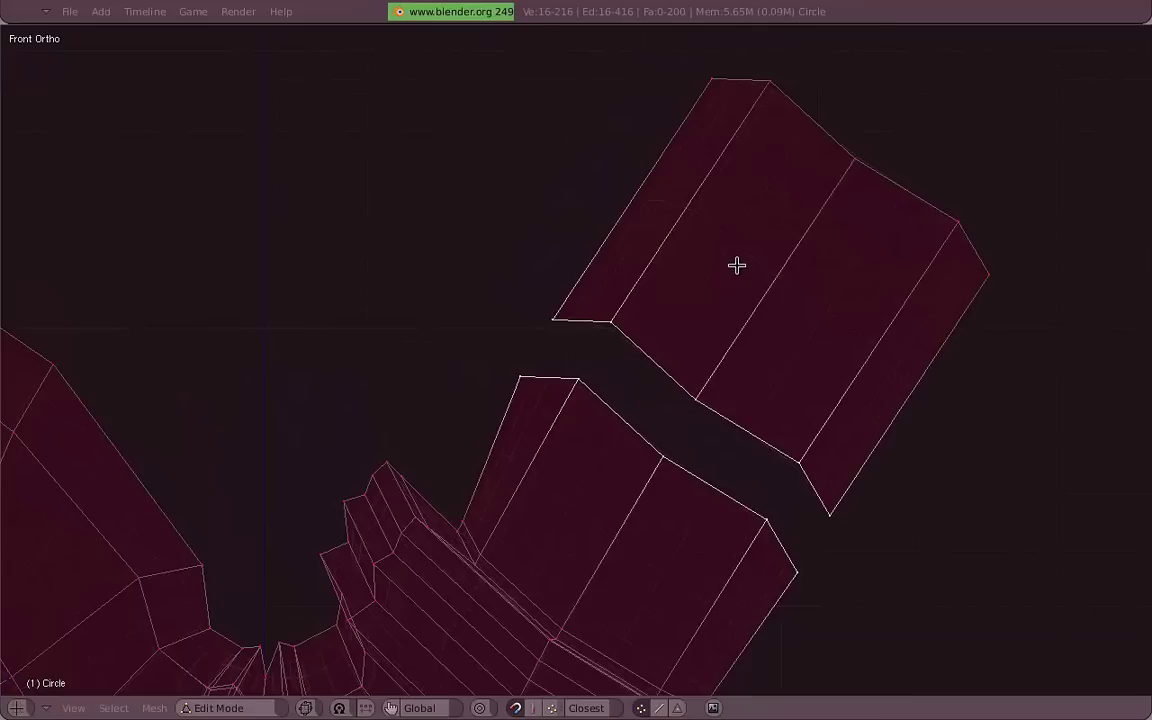
{"action": "key", "text": "f"}
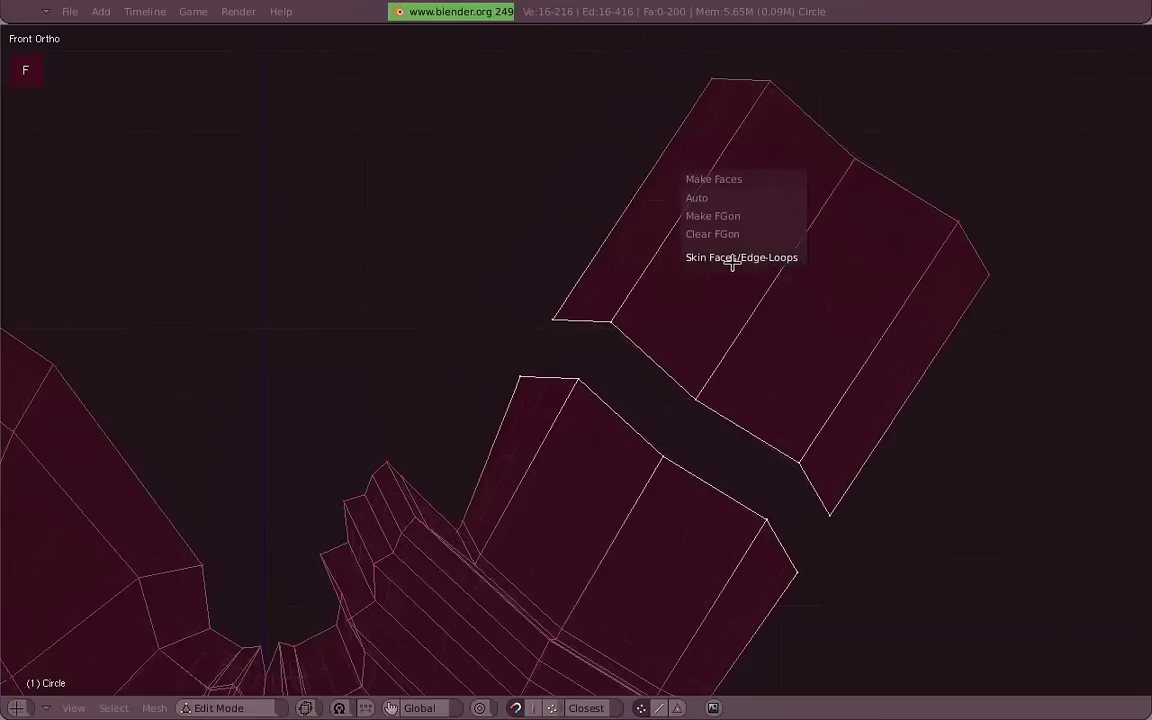
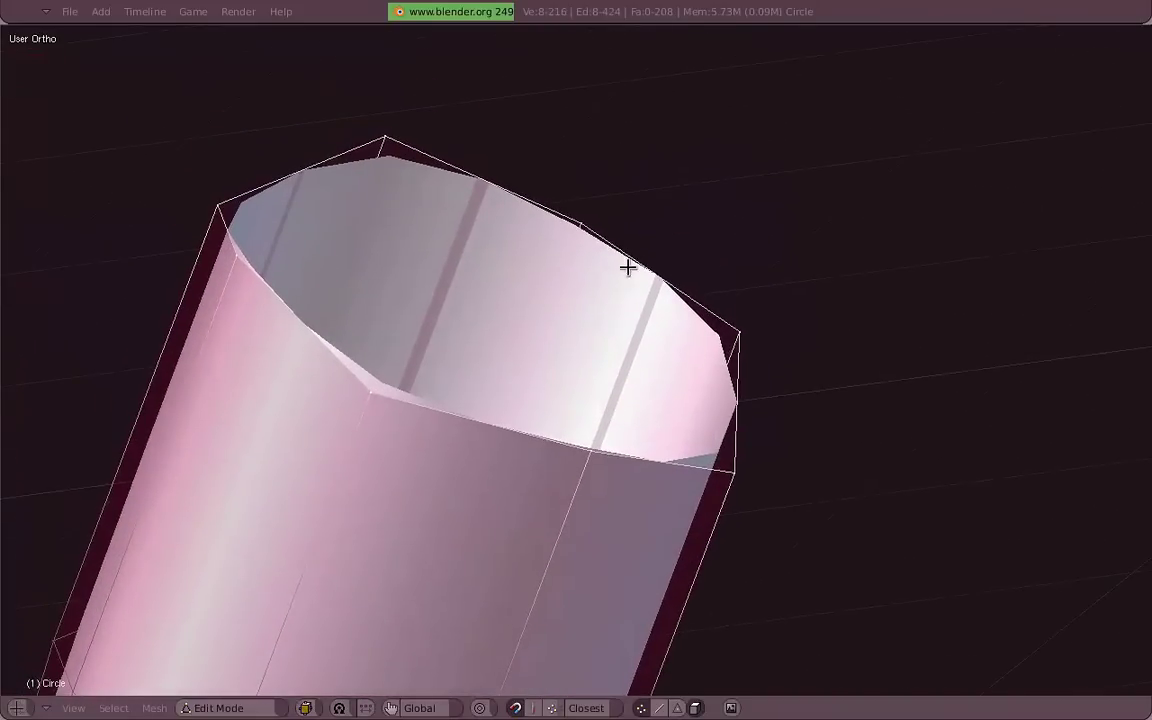
{"action": "key", "text": "f"}
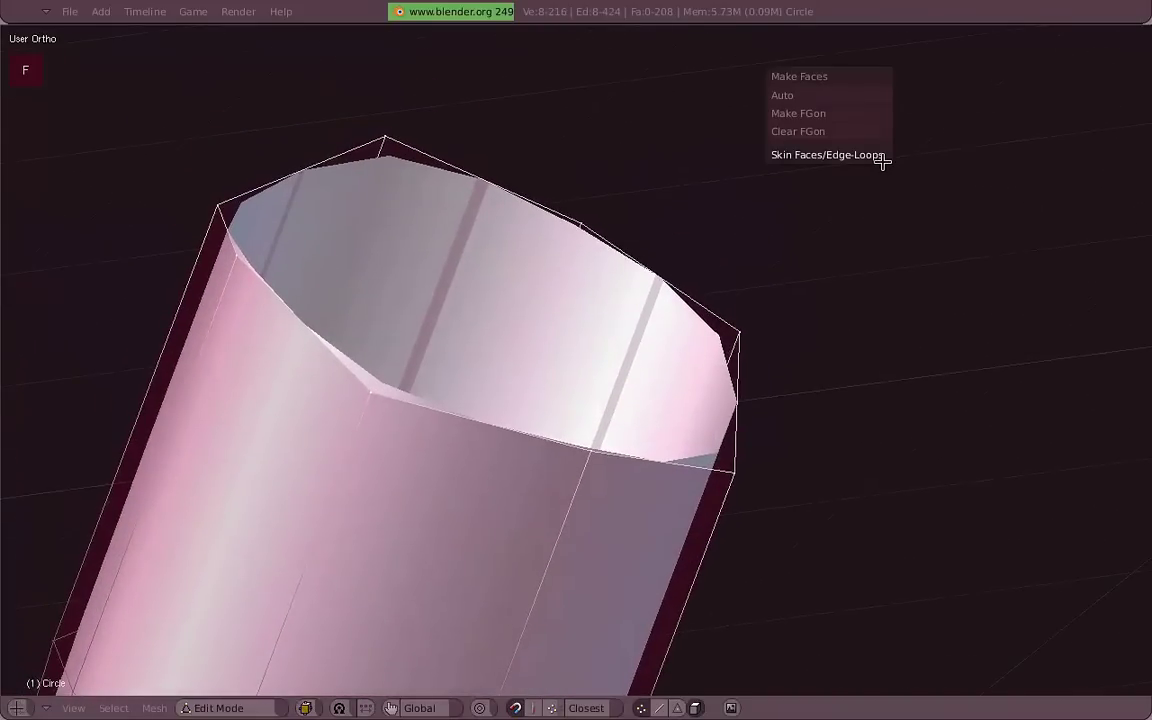
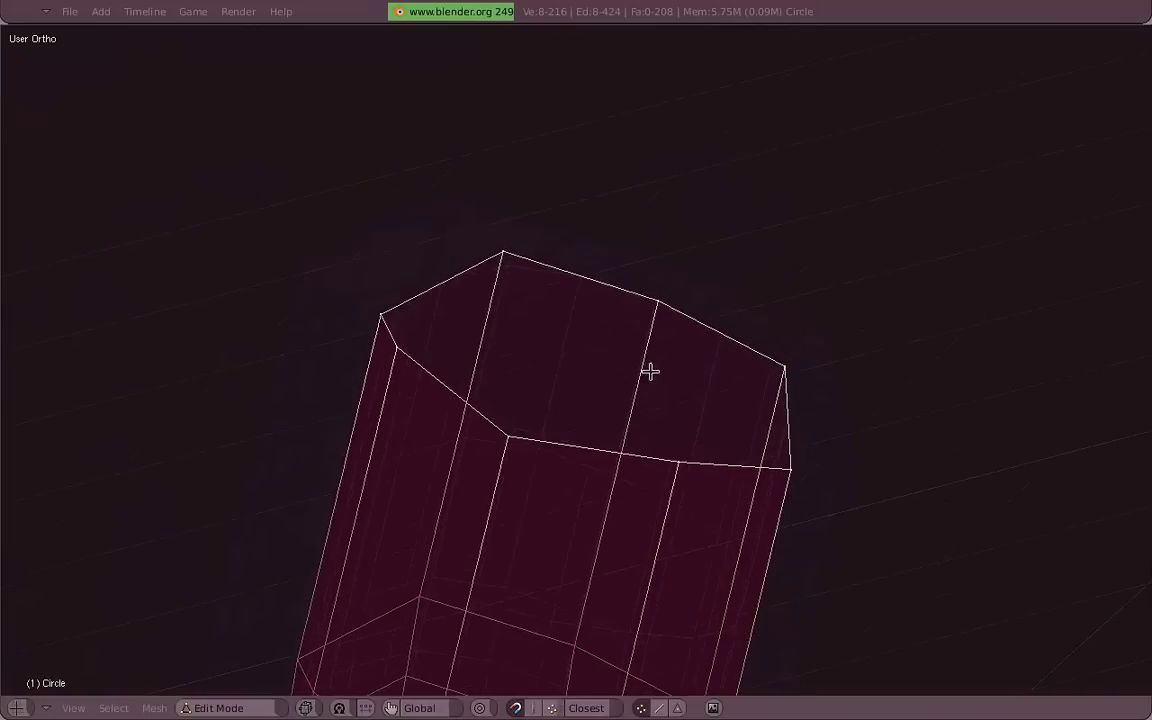
Step: Cap the extension's open top rim with Skin Faces/Edge-Loops and view the rounded end in Object Mode
{"action": "middle_click", "coordinate": [595, 462]}
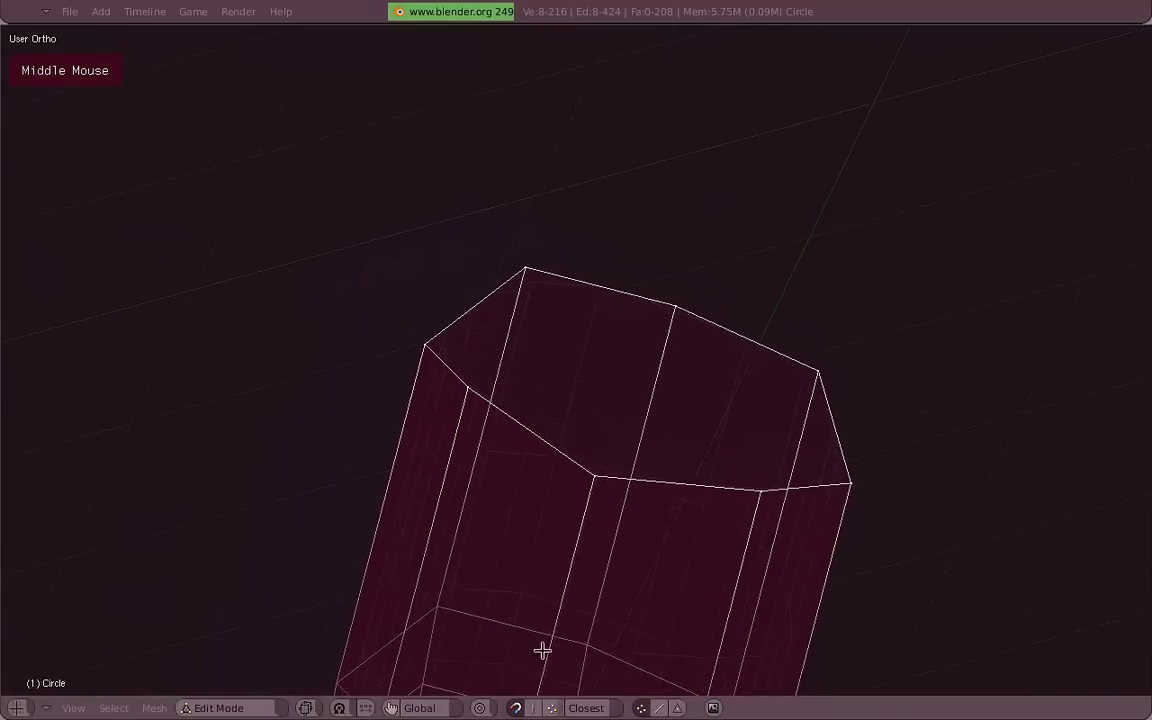
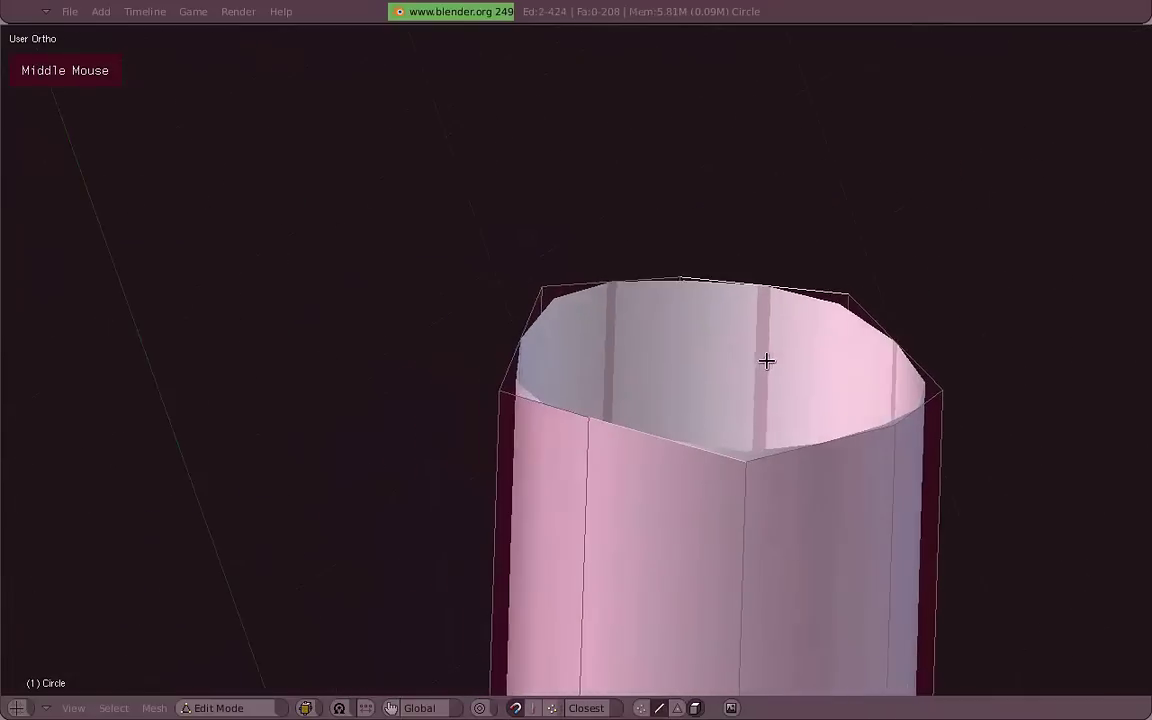
{"action": "key", "text": "f"}
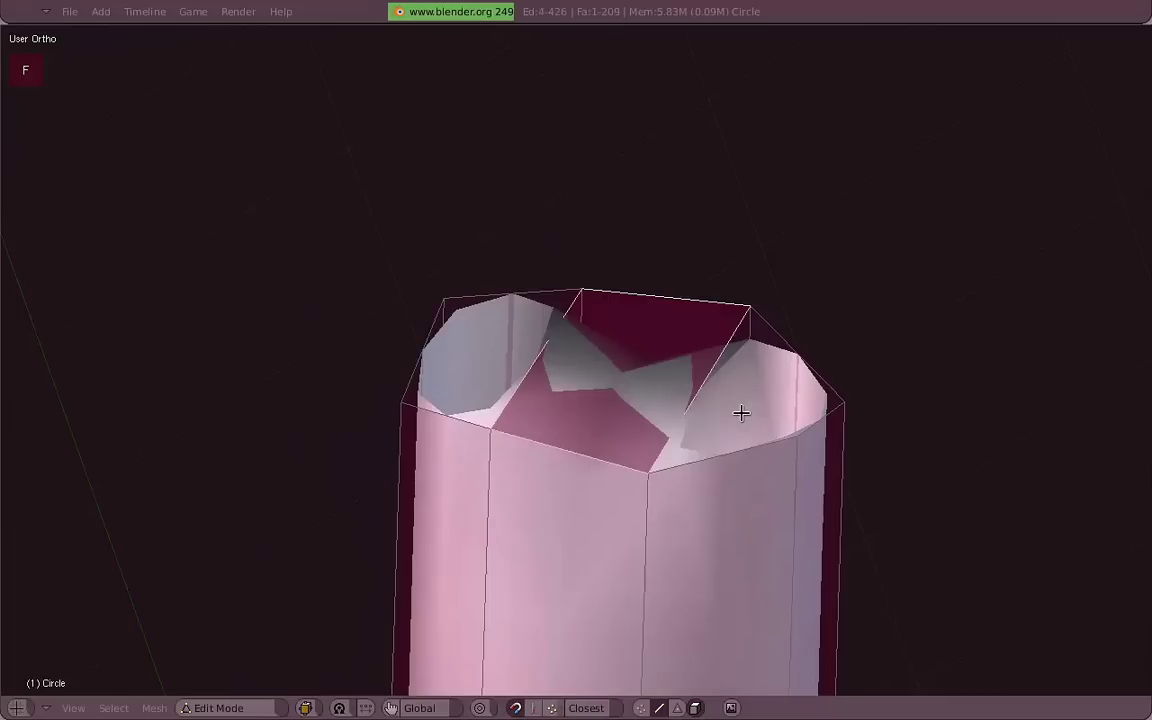
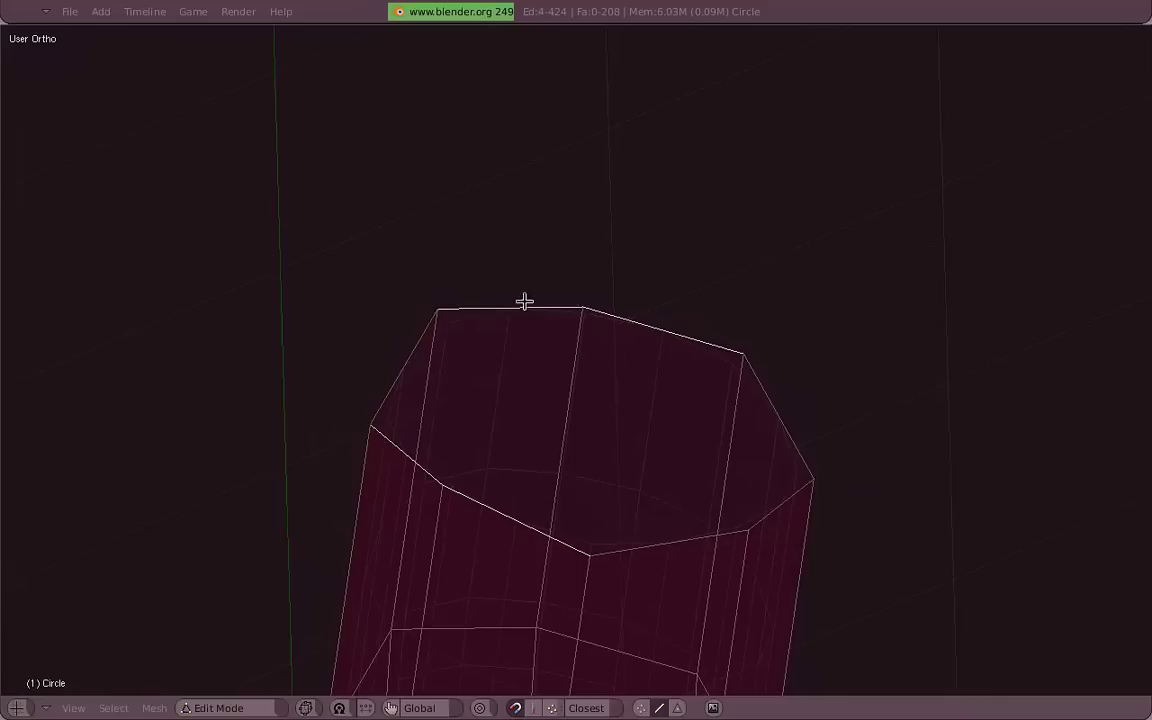
{"action": "right_click", "coordinate": [694, 549]}
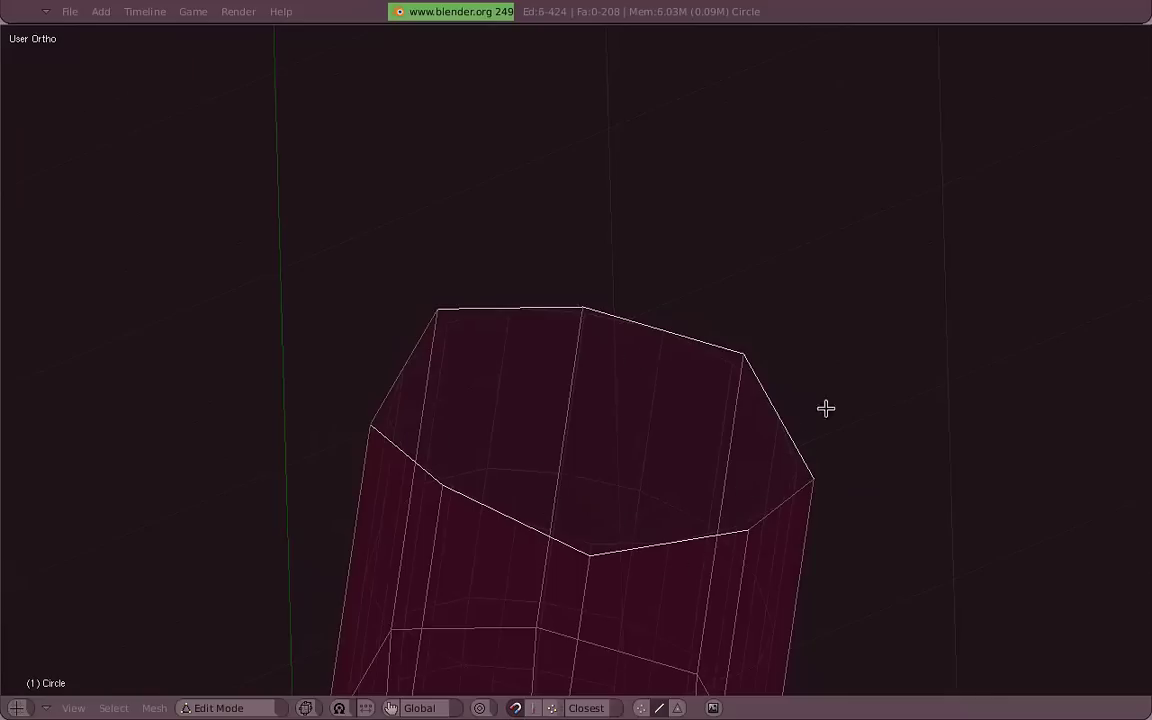
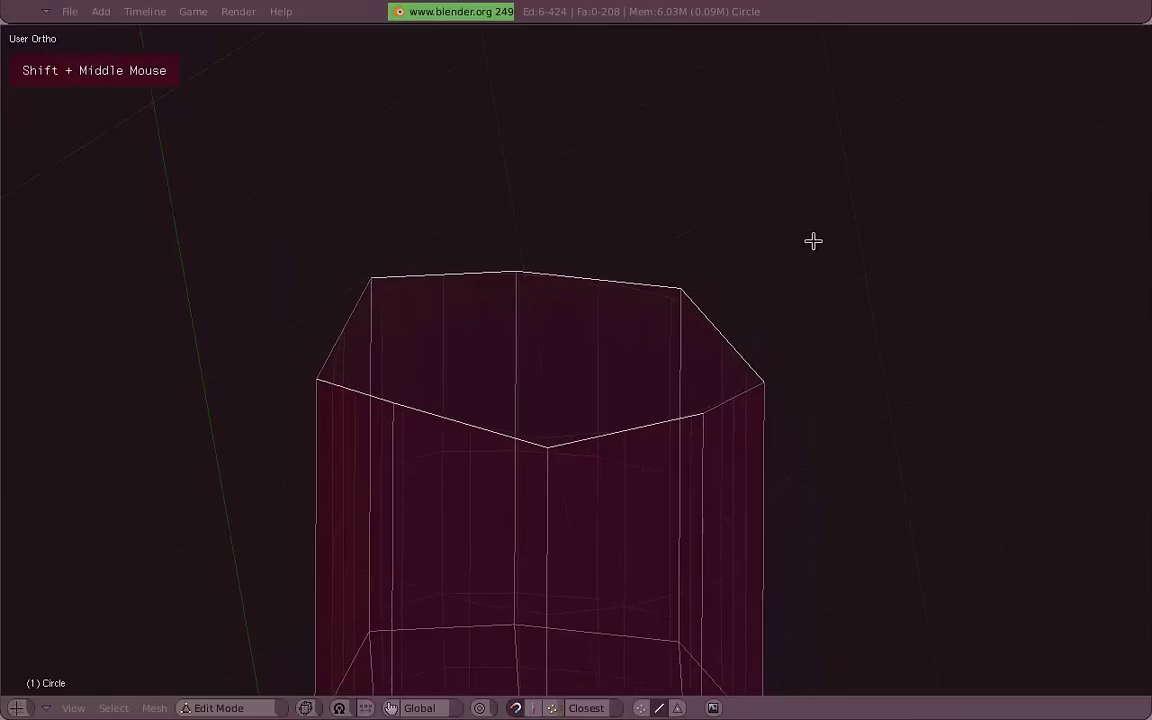
{"action": "key", "text": "f"}
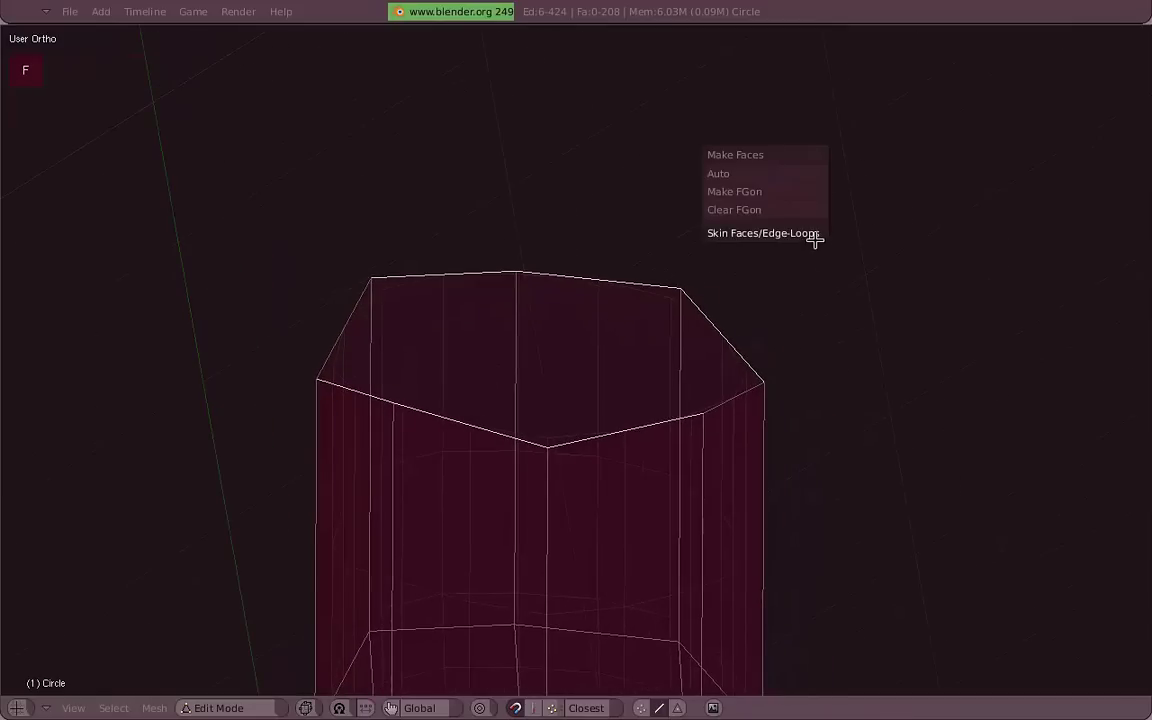
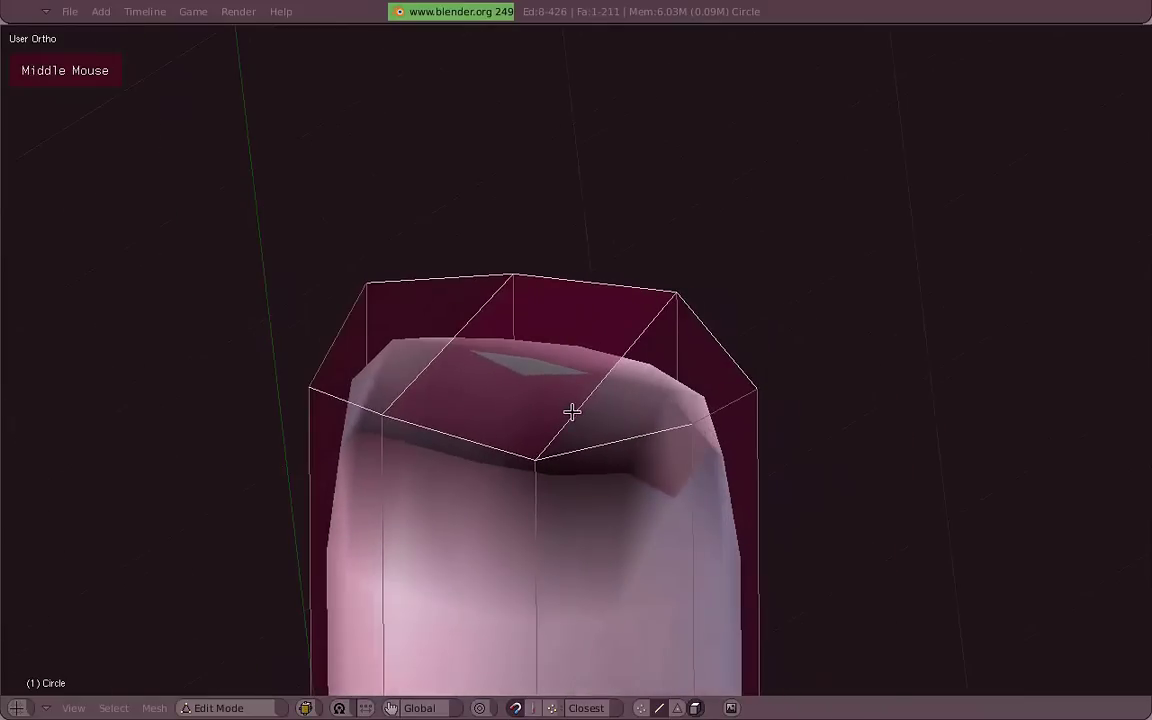
{"action": "key", "text": "a"}
{"action": "key", "text": "ctrl+n"}
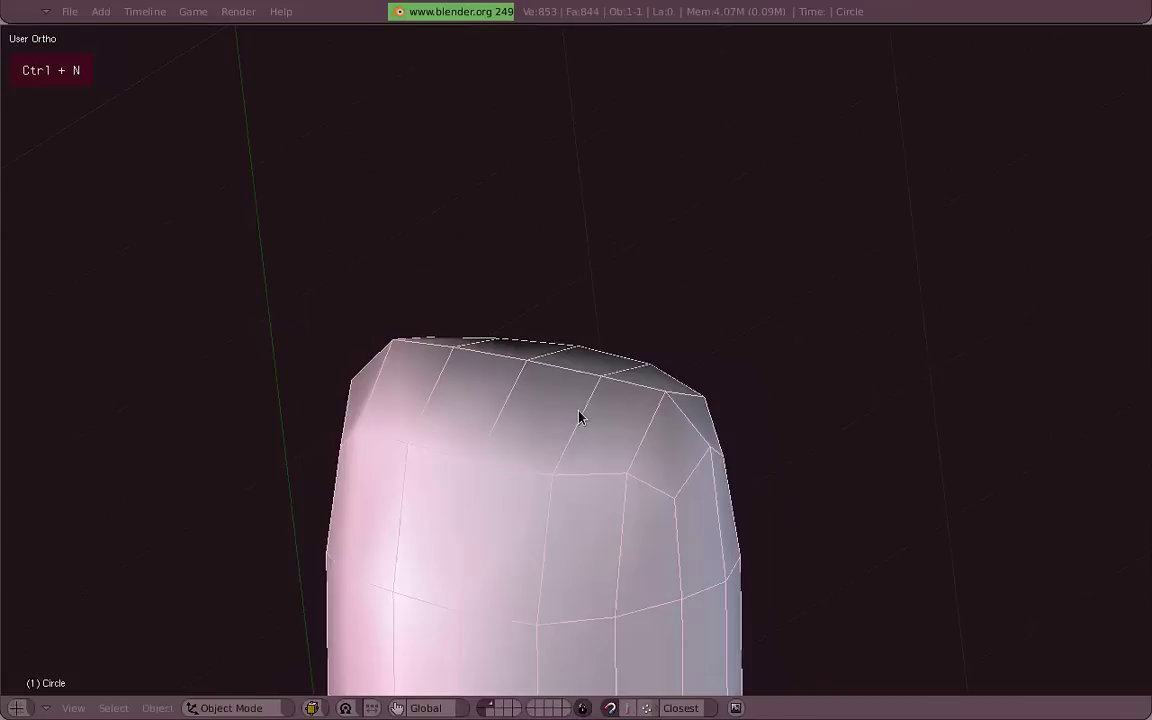
Step: Orbit around the capped tube toward the two flat S-shaped strips
{"action": "middle_click", "coordinate": [473, 385]}
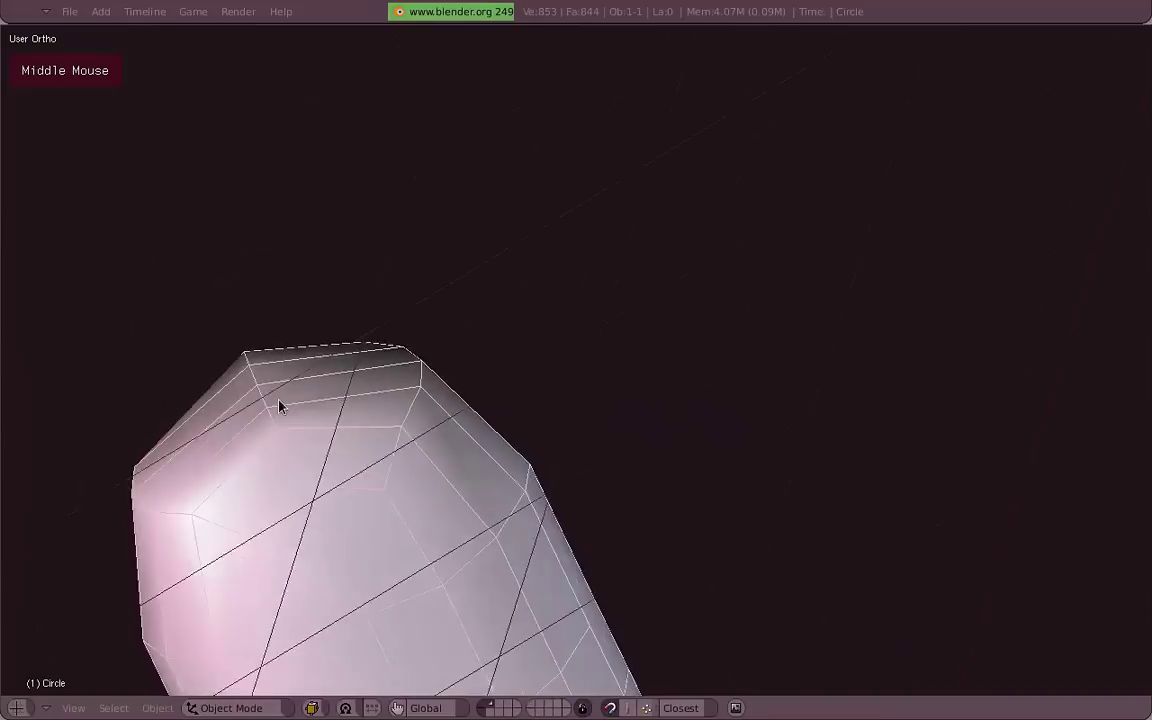
{"action": "scroll", "scroll_direction": "down", "scroll_amount": 3}
{"action": "middle_click", "coordinate": [389, 326]}
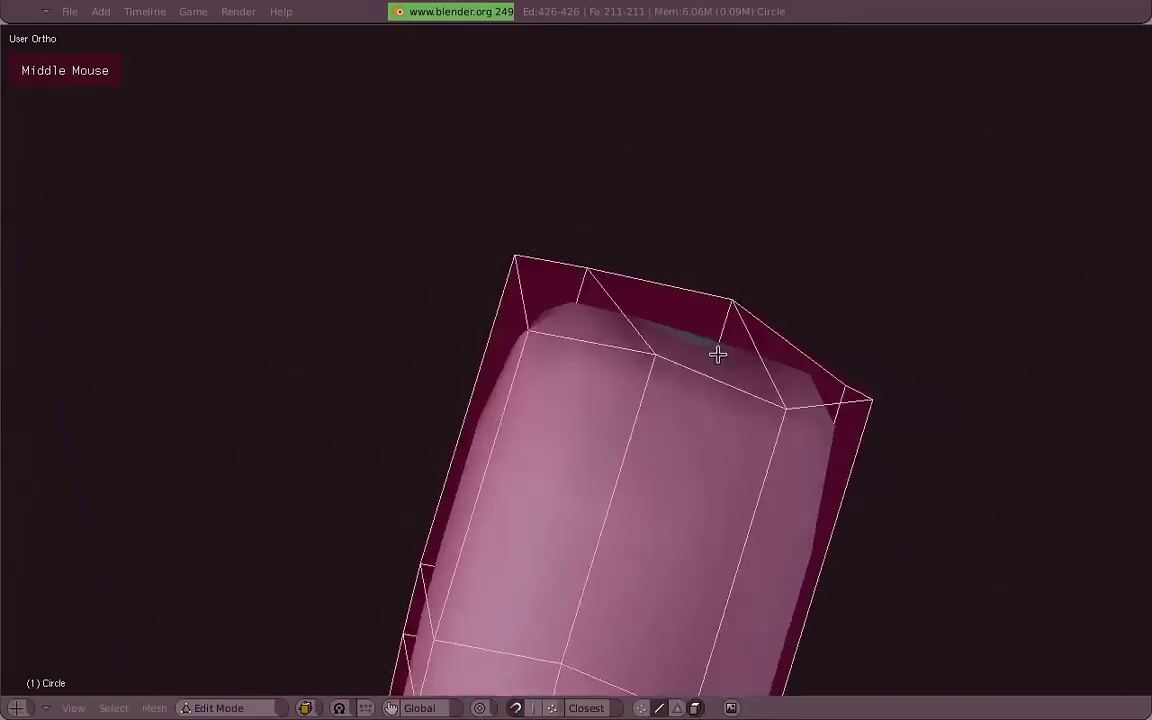
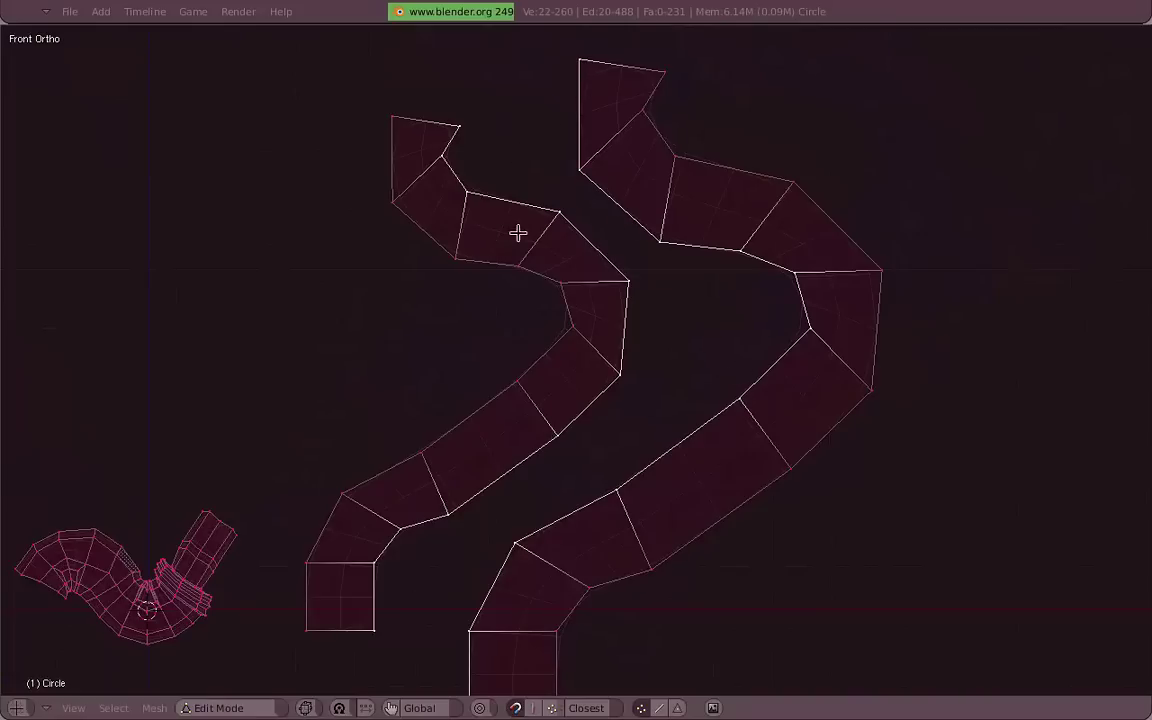
Step: Bridge the strips' facing edges with skinned faces, then undo the first attempt
{"action": "right_click", "coordinate": [515, 195]}
{"action": "right_click", "coordinate": [532, 192]}
{"action": "key", "text": "f"}
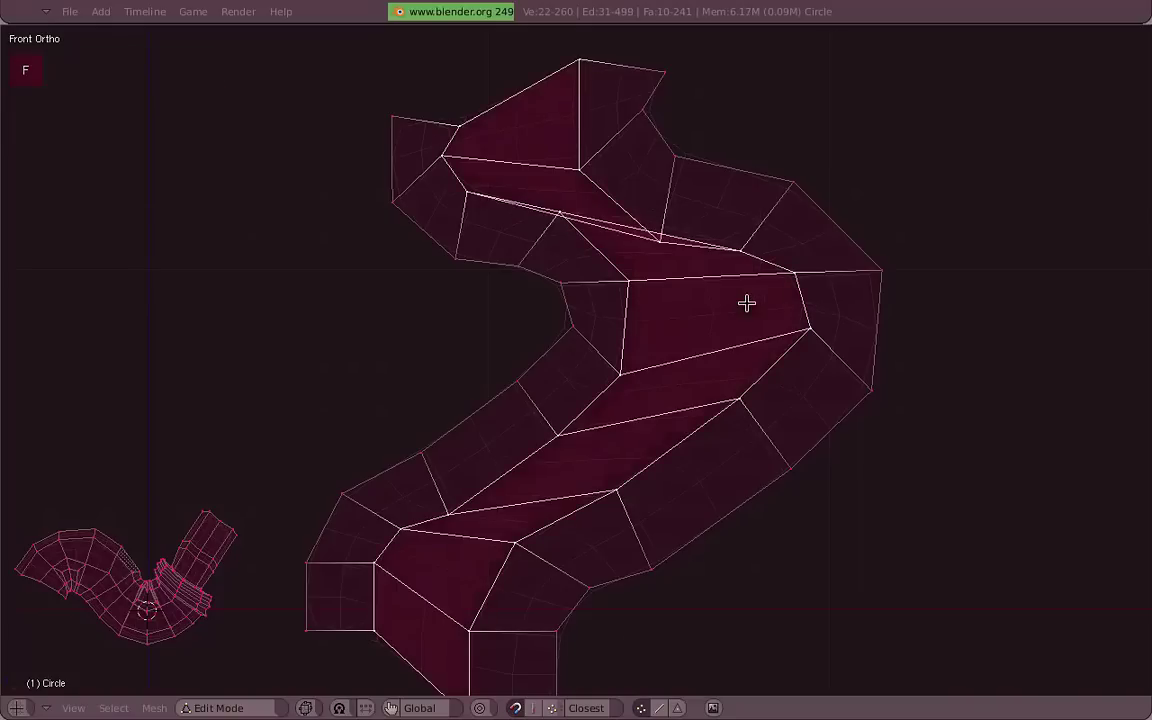
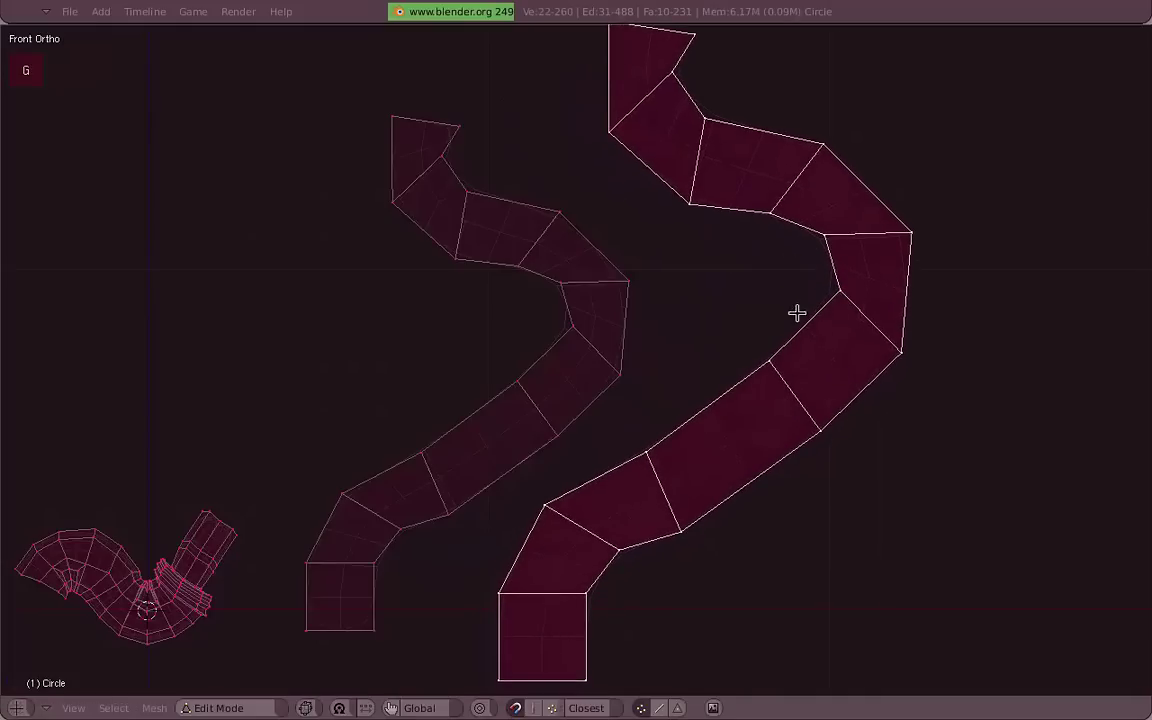
{"action": "key", "text": "a"}
Step: Reselect the facing edges of both S-strips and skin them into one 241-face surface
{"action": "key", "text": "ctrl+n"}
{"action": "key", "text": "z"}
{"action": "key", "text": "a"}
{"action": "right_click", "coordinate": [666, 182]}
{"action": "right_click", "coordinate": [599, 254]}
{"action": "key", "text": "z"}
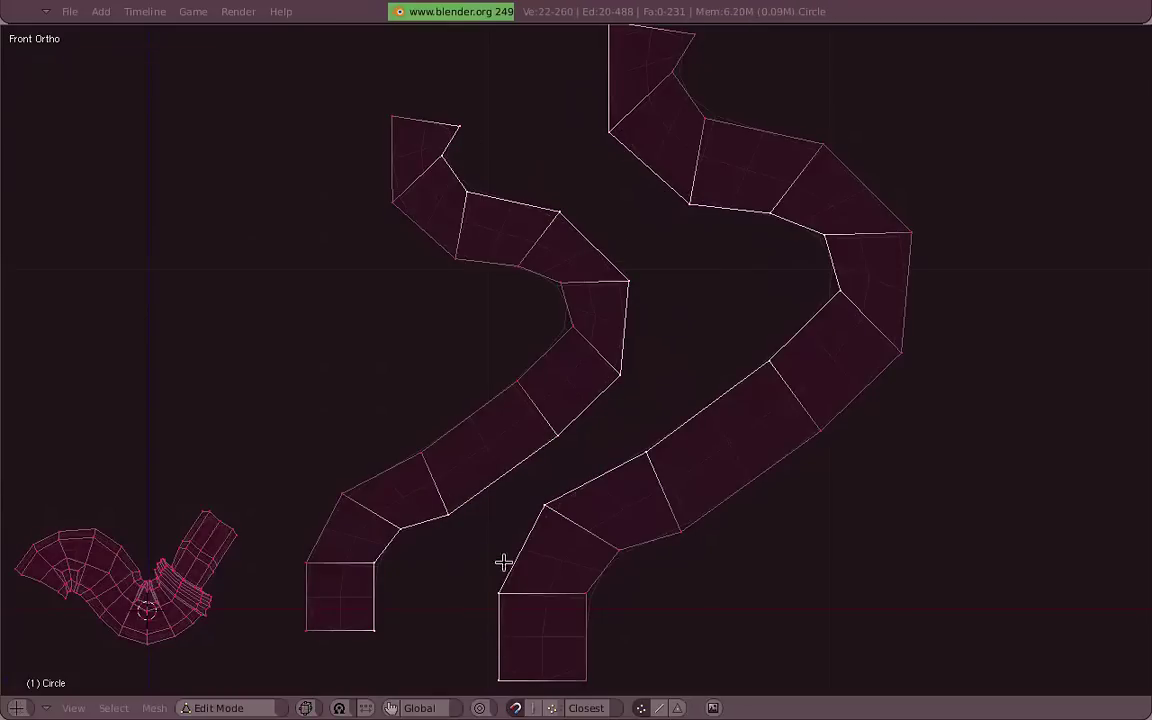
{"action": "scroll", "scroll_direction": "down", "scroll_amount": 3}
{"action": "key", "text": "f"}
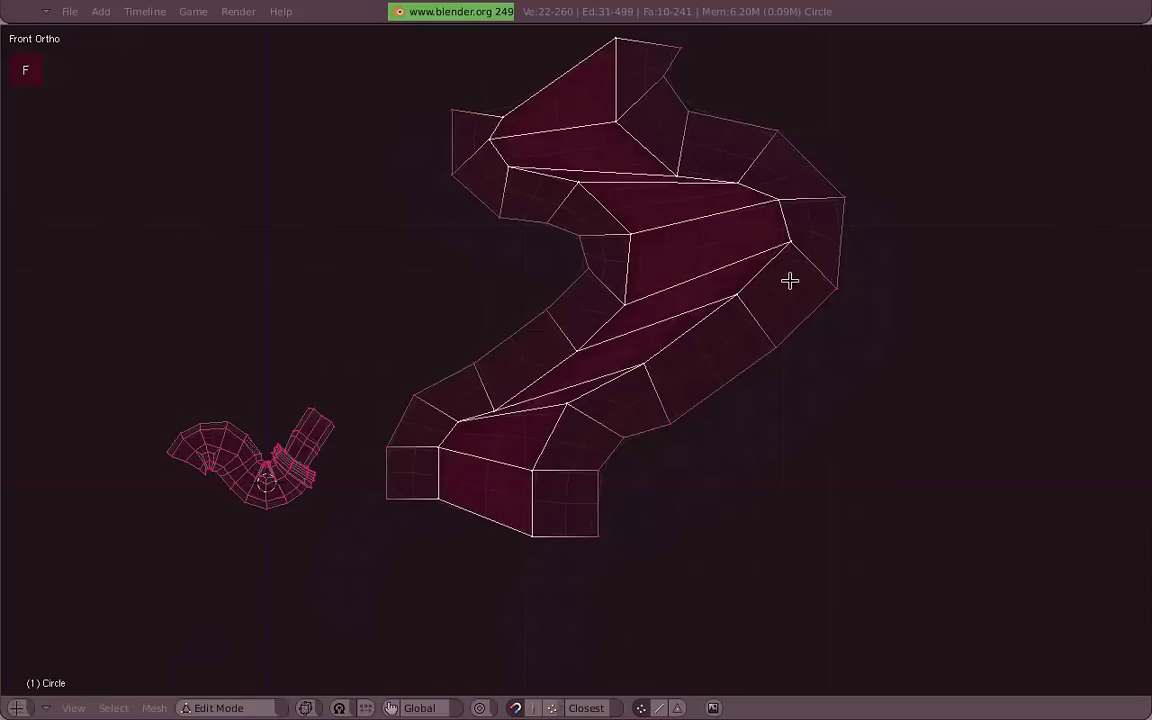